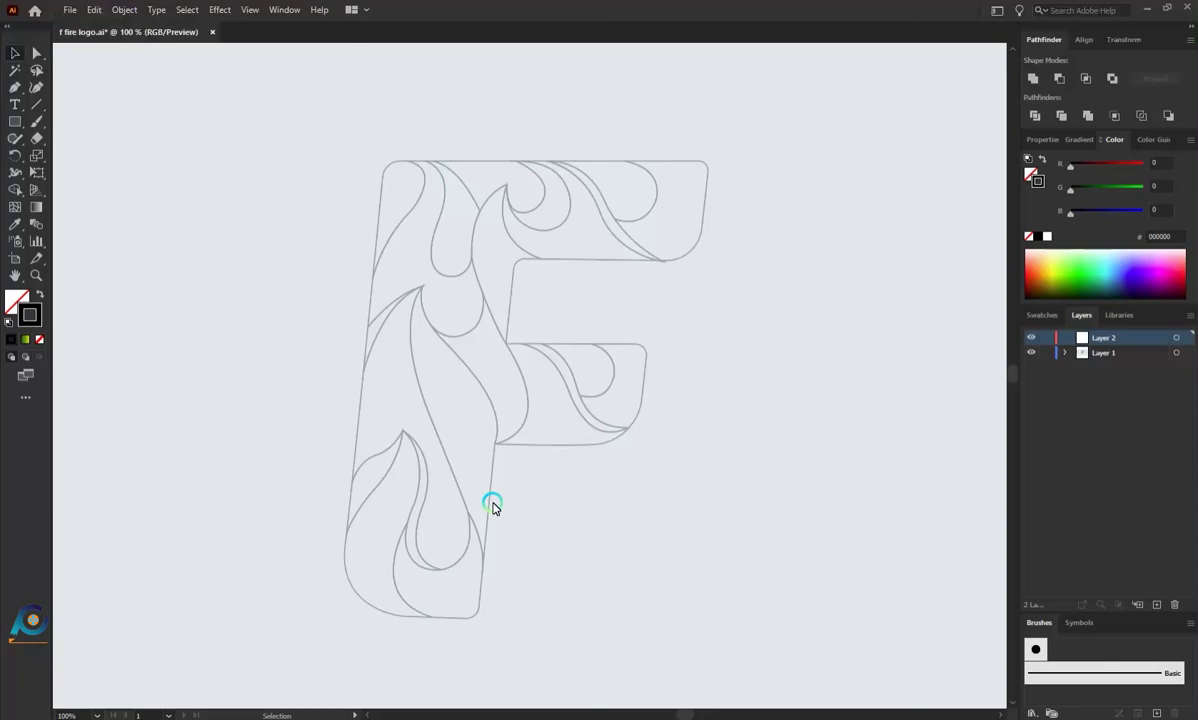
Step: With the Pen tool, anchor the F outline from the middle arm's inner corner up around the top arm and both top corners
{"action": "right_click", "coordinate": [21, 90]}
{"action": "left_click", "coordinate": [72, 97]}
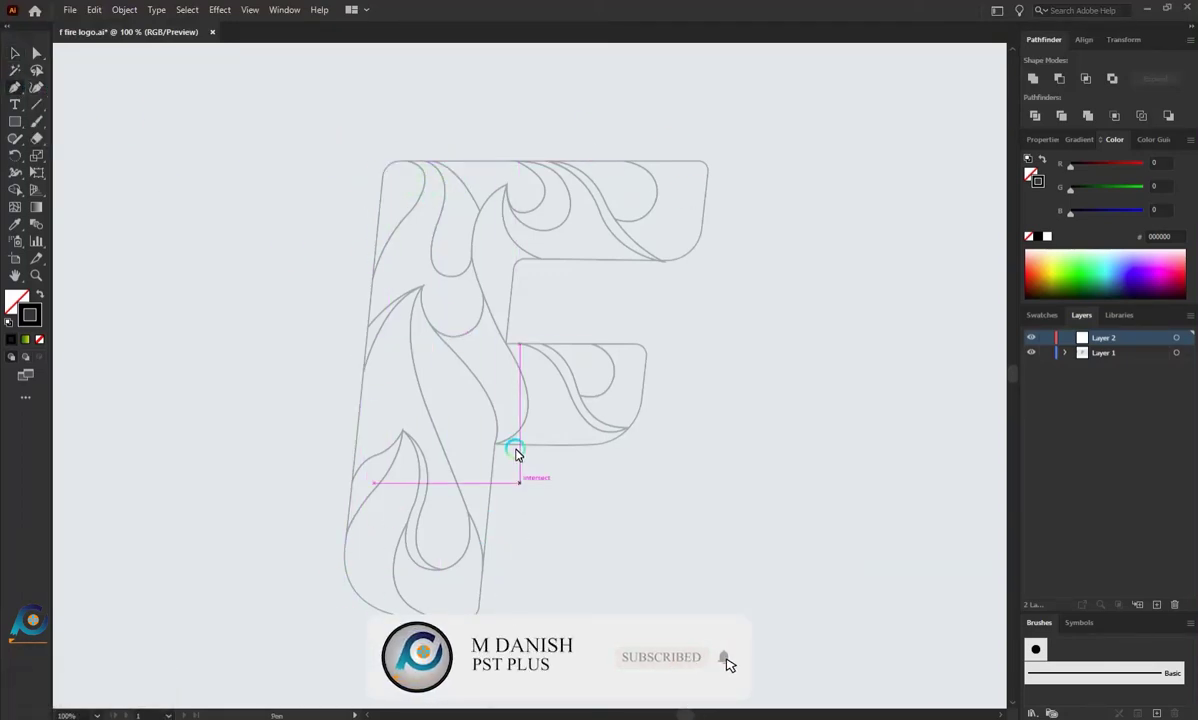
{"action": "left_click", "coordinate": [512, 347]}
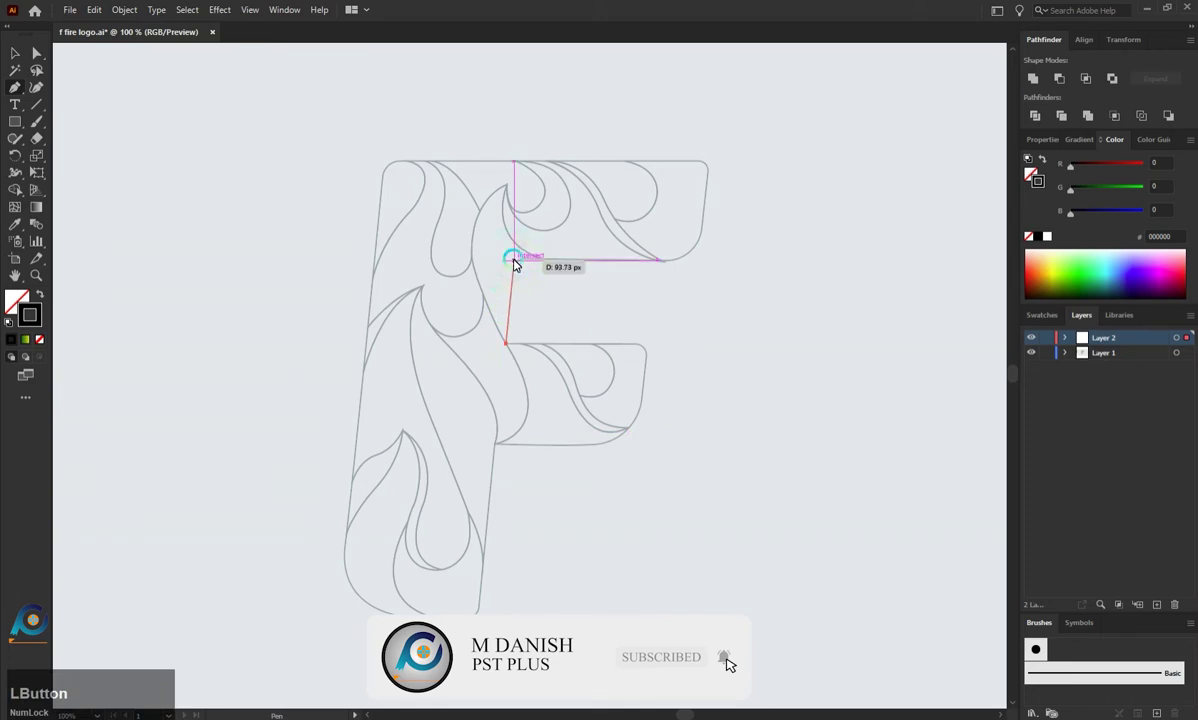
{"action": "left_click", "coordinate": [523, 264]}
{"action": "left_click", "coordinate": [671, 261]}
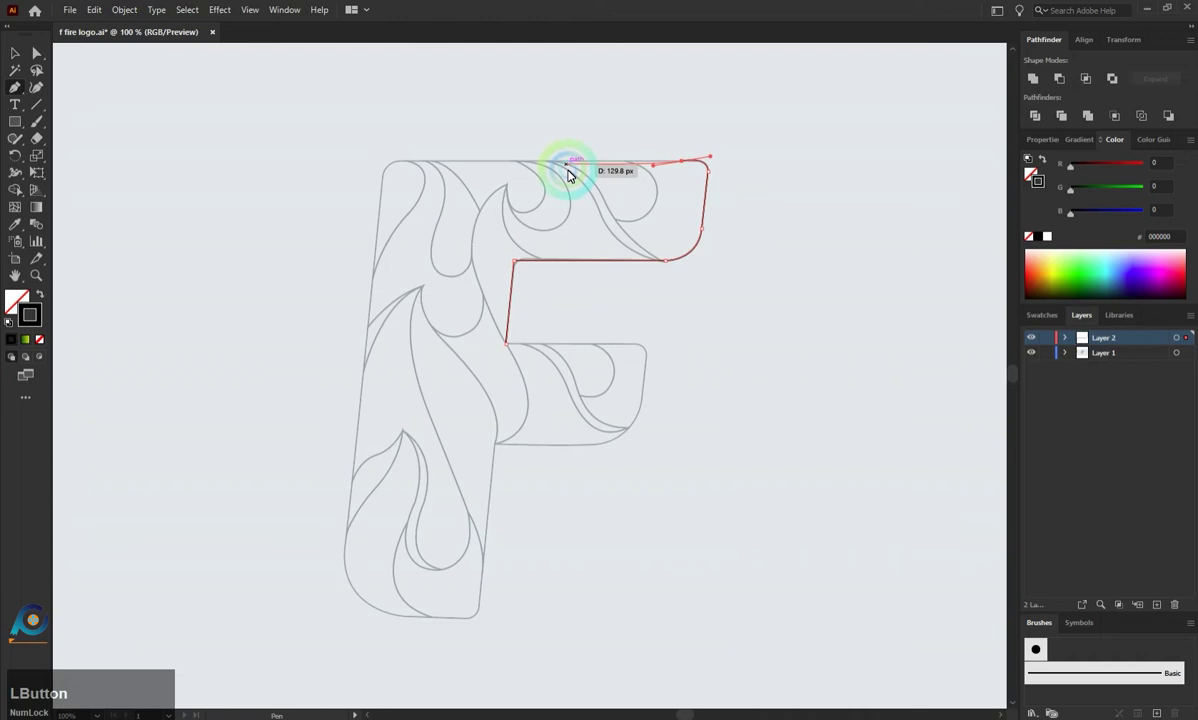
{"action": "key", "text": "ctrl+z"}
{"action": "left_click", "coordinate": [713, 162]}
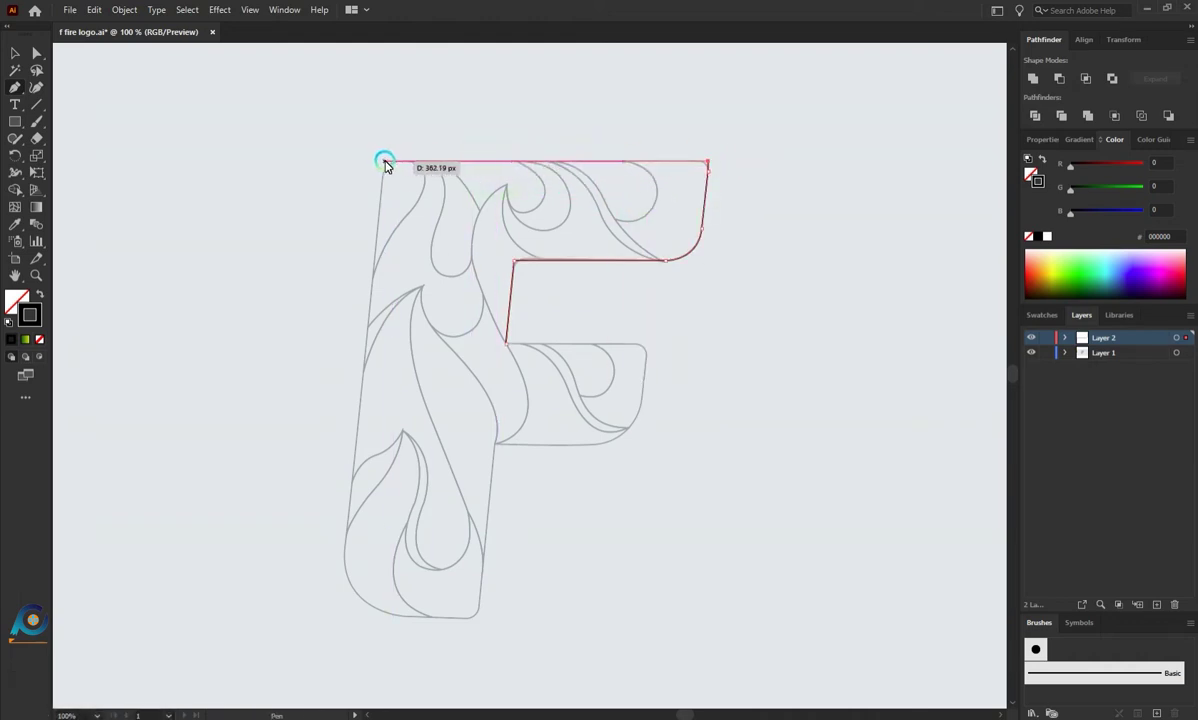
{"action": "left_click", "coordinate": [391, 166]}
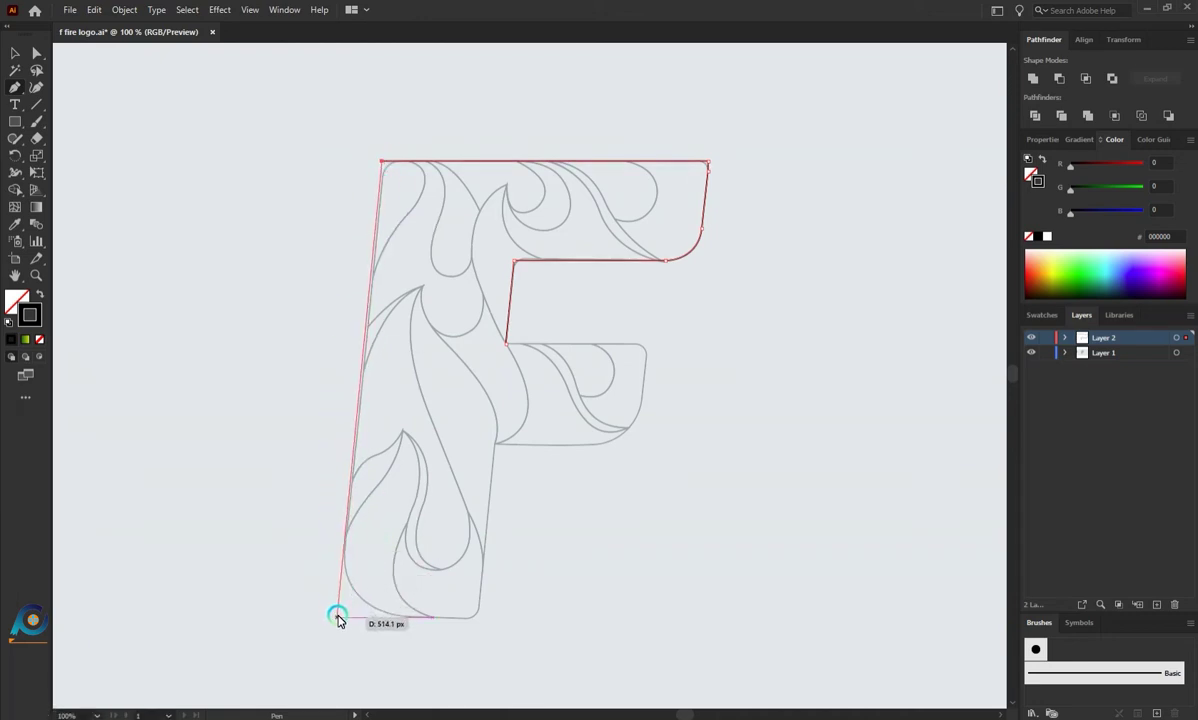
Step: Continue the outline down the left side, along the bottom and middle arm, closing it at the start corner
{"action": "left_click", "coordinate": [345, 619]}
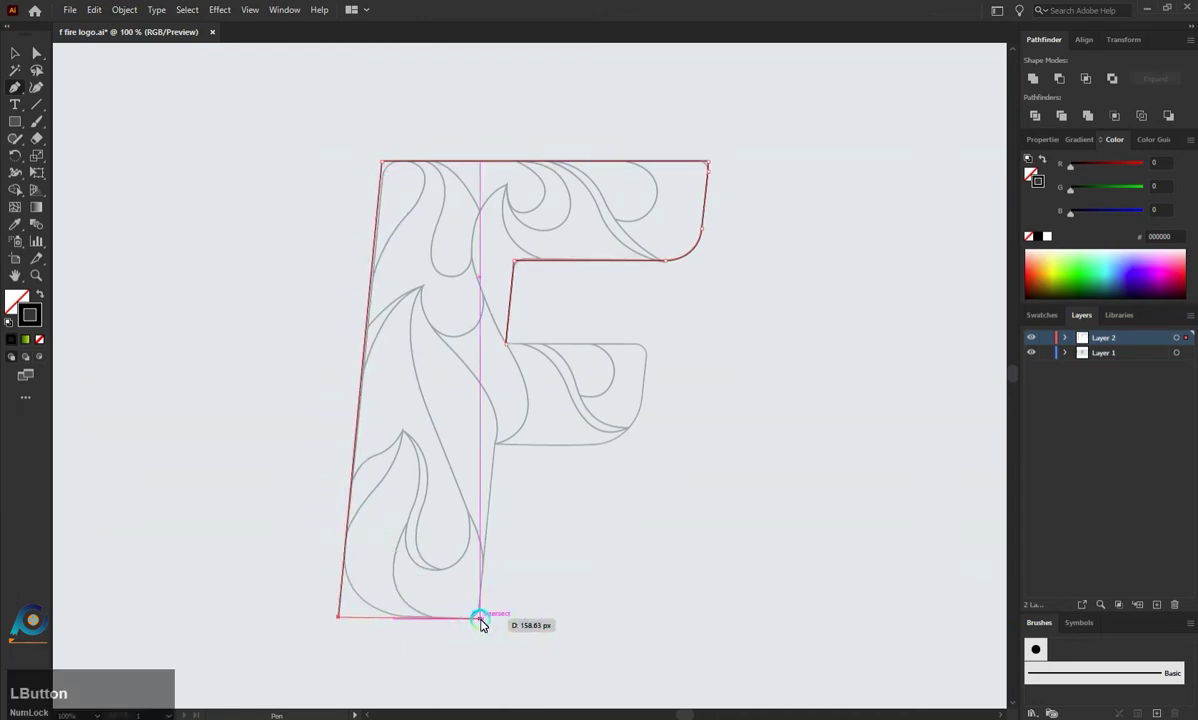
{"action": "left_click", "coordinate": [487, 623]}
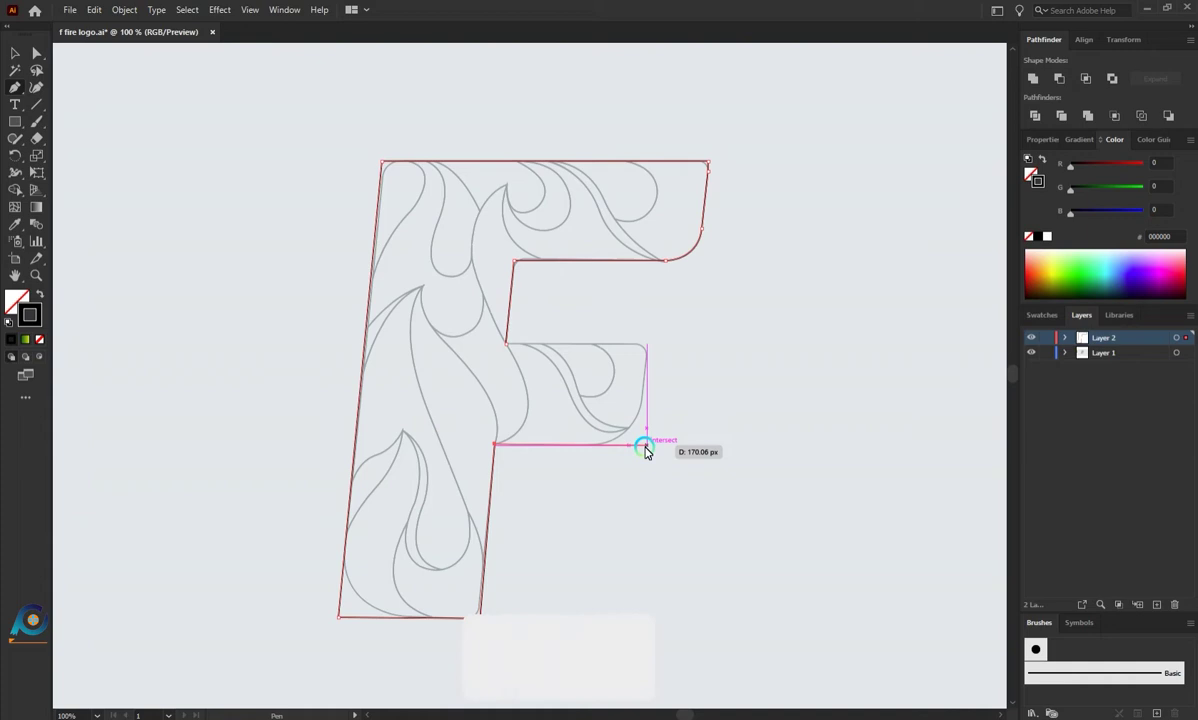
{"action": "left_click", "coordinate": [650, 450]}
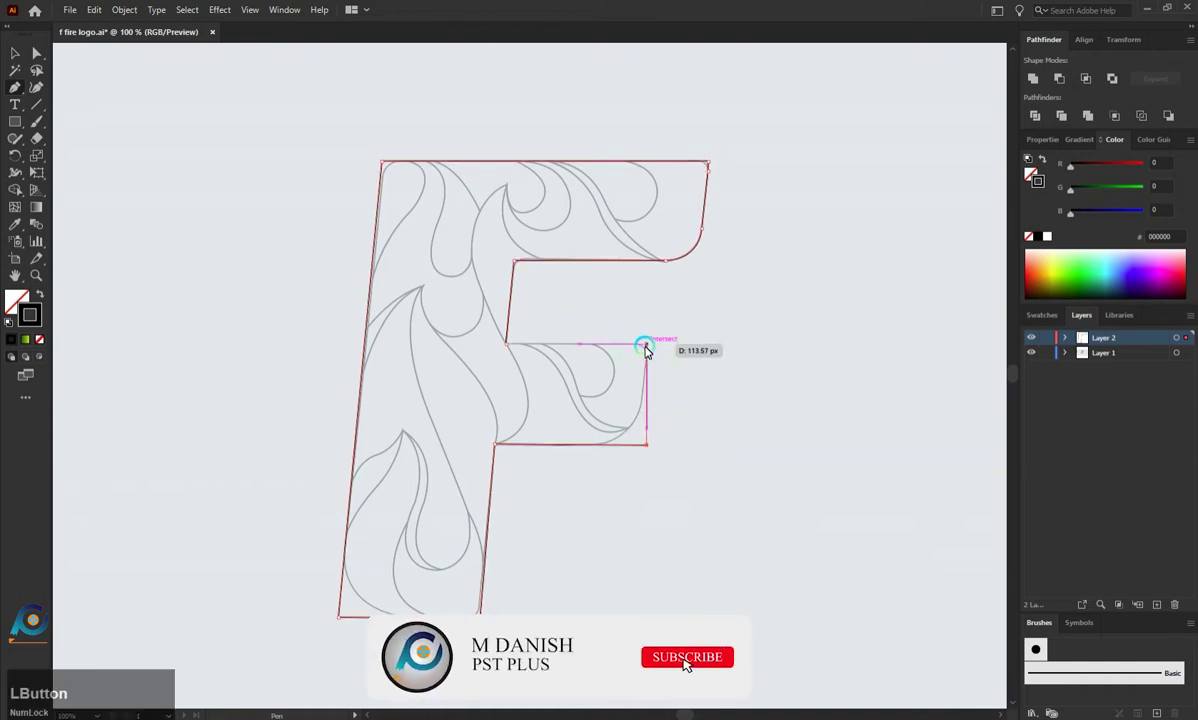
{"action": "left_click", "coordinate": [654, 347]}
{"action": "scroll", "scroll_direction": "up", "scroll_amount": 3}
{"action": "left_click", "coordinate": [597, 359]}
{"action": "left_click", "coordinate": [587, 373]}
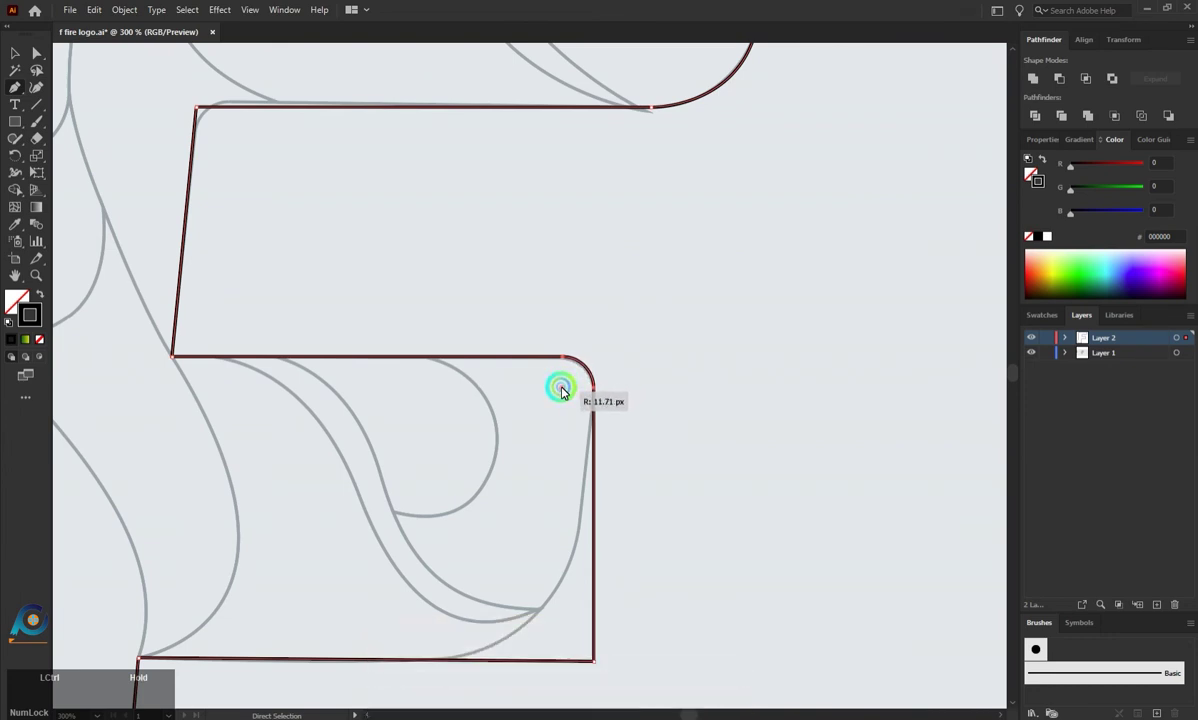
Step: Round the middle arm's lower corner with its live corner widget
{"action": "scroll", "scroll_direction": "down", "scroll_amount": 3}
{"action": "scroll", "scroll_direction": "down", "scroll_amount": 3}
{"action": "left_click", "coordinate": [606, 558]}
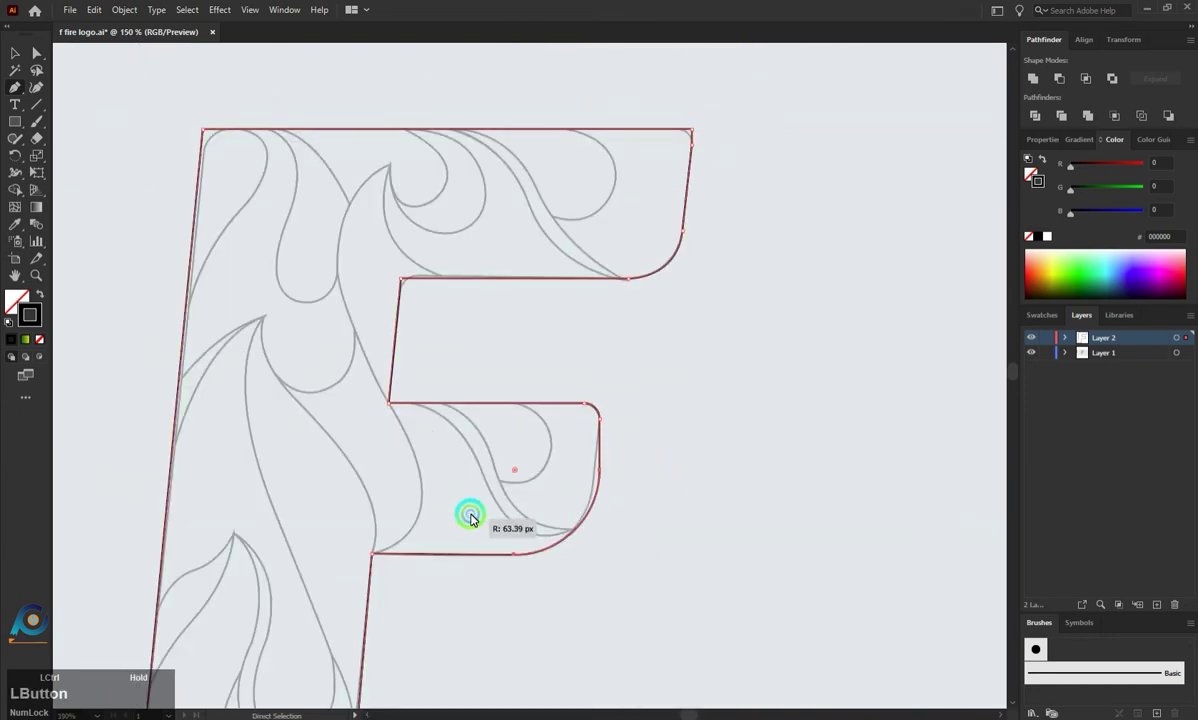
{"action": "scroll", "scroll_direction": "down", "scroll_amount": 3}
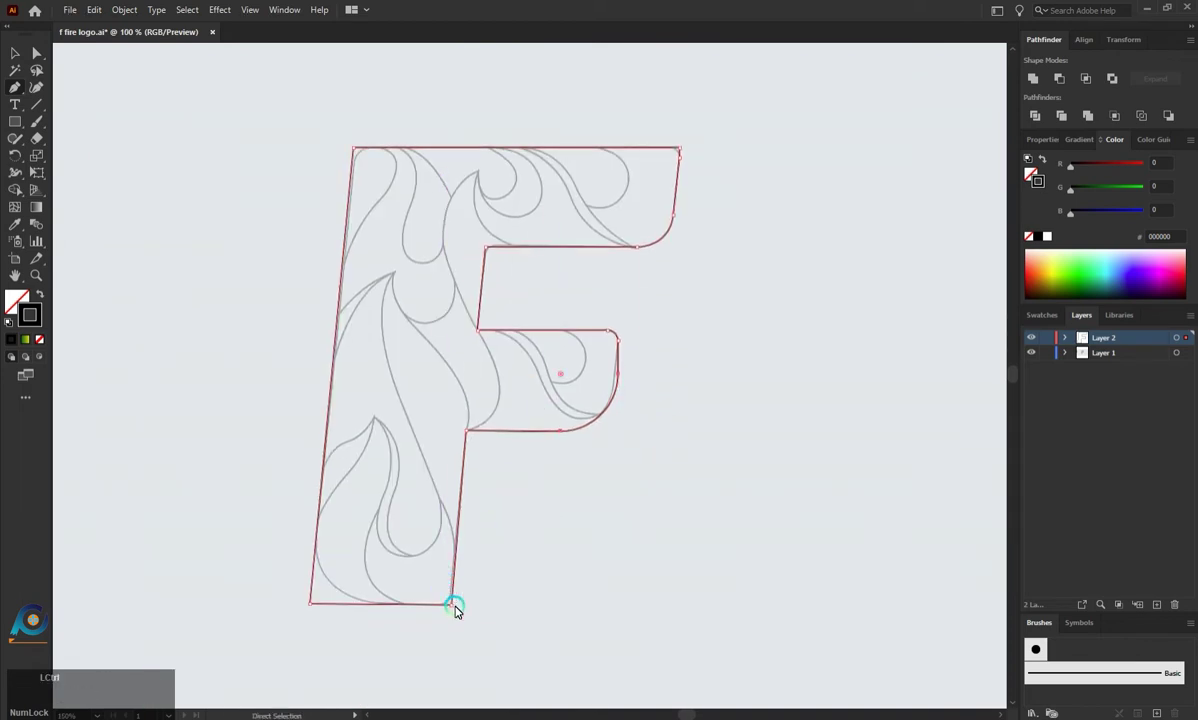
Step: Round the F outline's bottom-left and top-left corners with the Direct Selection corner widgets
{"action": "left_click", "coordinate": [459, 607]}
{"action": "left_click", "coordinate": [447, 593]}
{"action": "left_click", "coordinate": [316, 604]}
{"action": "left_click", "coordinate": [327, 593]}
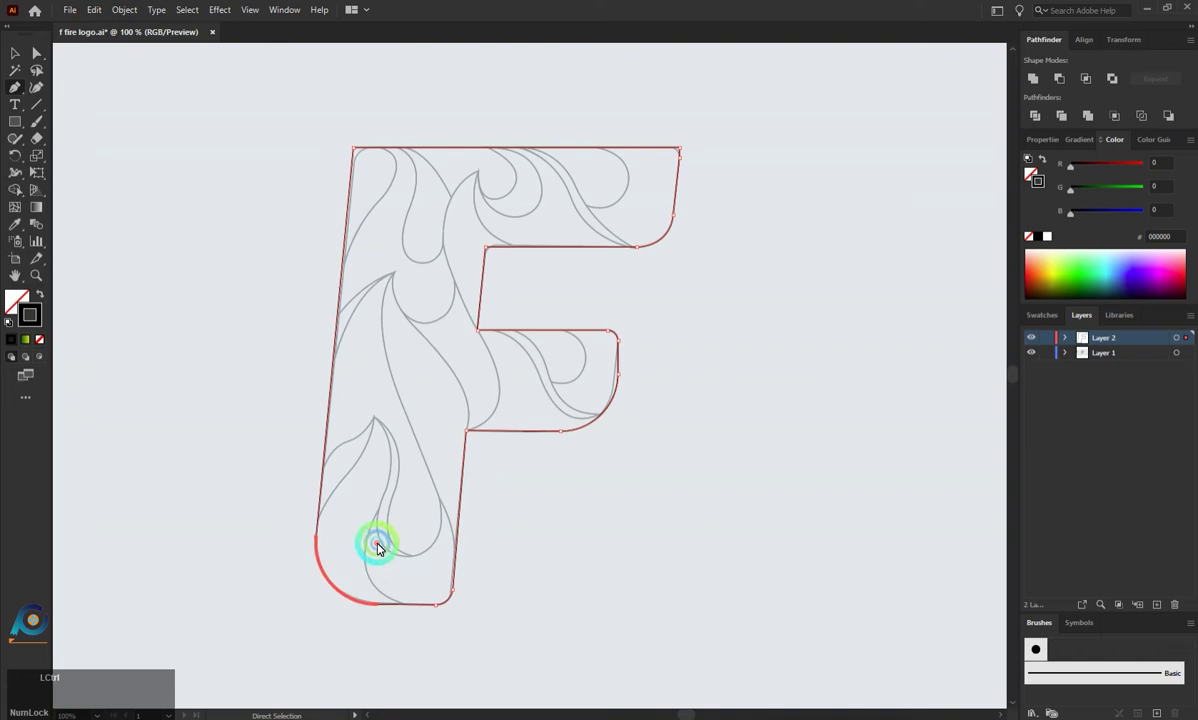
{"action": "left_click", "coordinate": [427, 153]}
{"action": "left_click", "coordinate": [438, 160]}
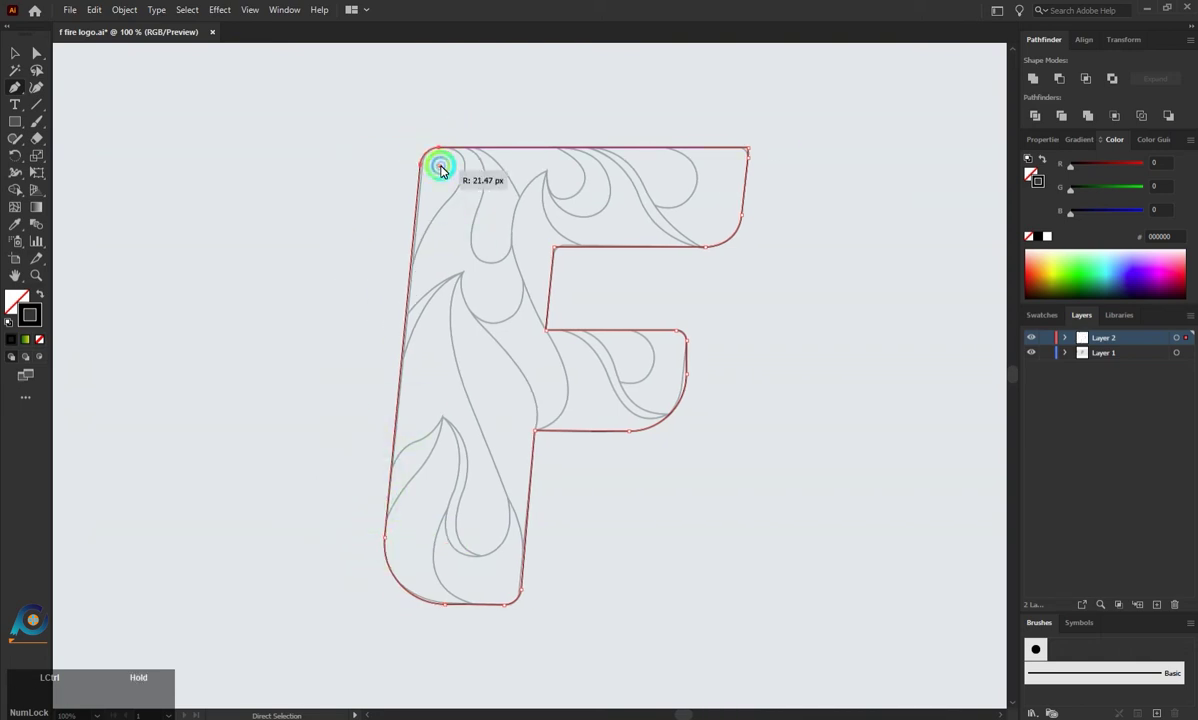
{"action": "left_click", "coordinate": [560, 253]}
Step: Nudge the top arm's inner corner into line with the sketch, then deselect the finished outline
{"action": "scroll", "scroll_direction": "up", "scroll_amount": 3}
{"action": "double_click", "coordinate": [525, 241]}
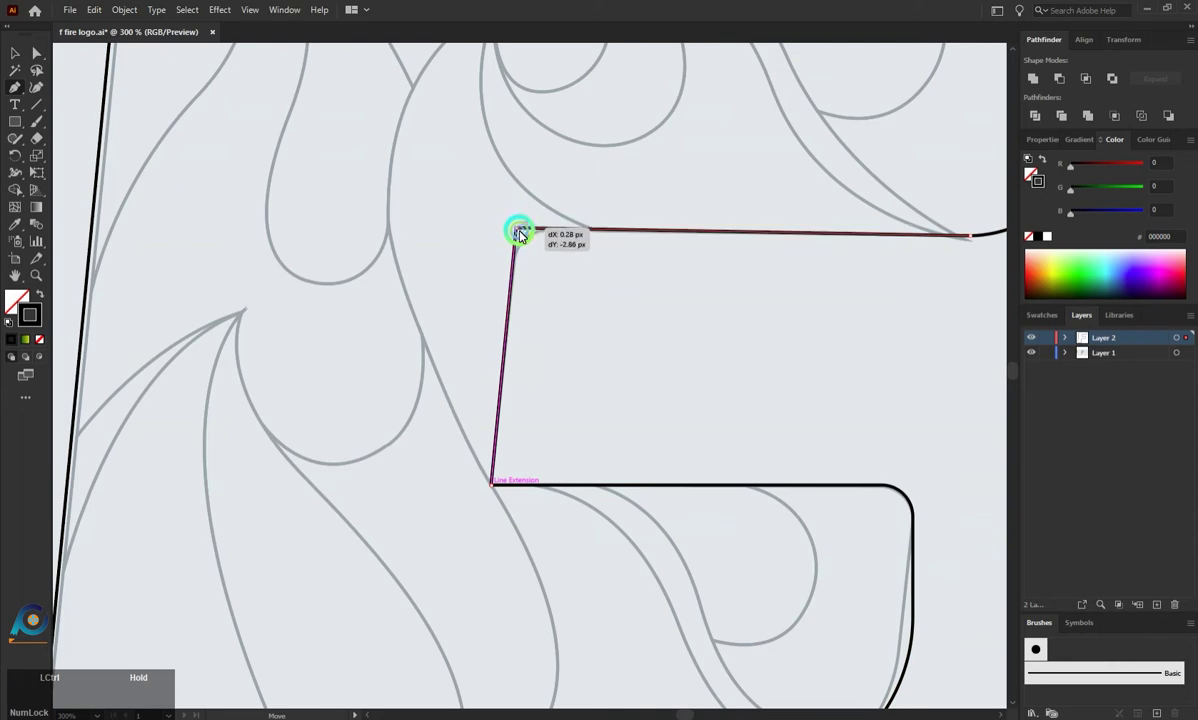
{"action": "left_click", "coordinate": [536, 242]}
{"action": "scroll", "scroll_direction": "down", "scroll_amount": 3}
{"action": "scroll", "scroll_direction": "up", "scroll_amount": 3}
{"action": "scroll", "scroll_direction": "up", "scroll_amount": 3}
{"action": "scroll", "scroll_direction": "down", "scroll_amount": 3}
{"action": "scroll", "scroll_direction": "up", "scroll_amount": 3}
{"action": "left_click", "coordinate": [677, 233]}
{"action": "scroll", "scroll_direction": "down", "scroll_amount": 3}
{"action": "left_click", "coordinate": [28, 76]}
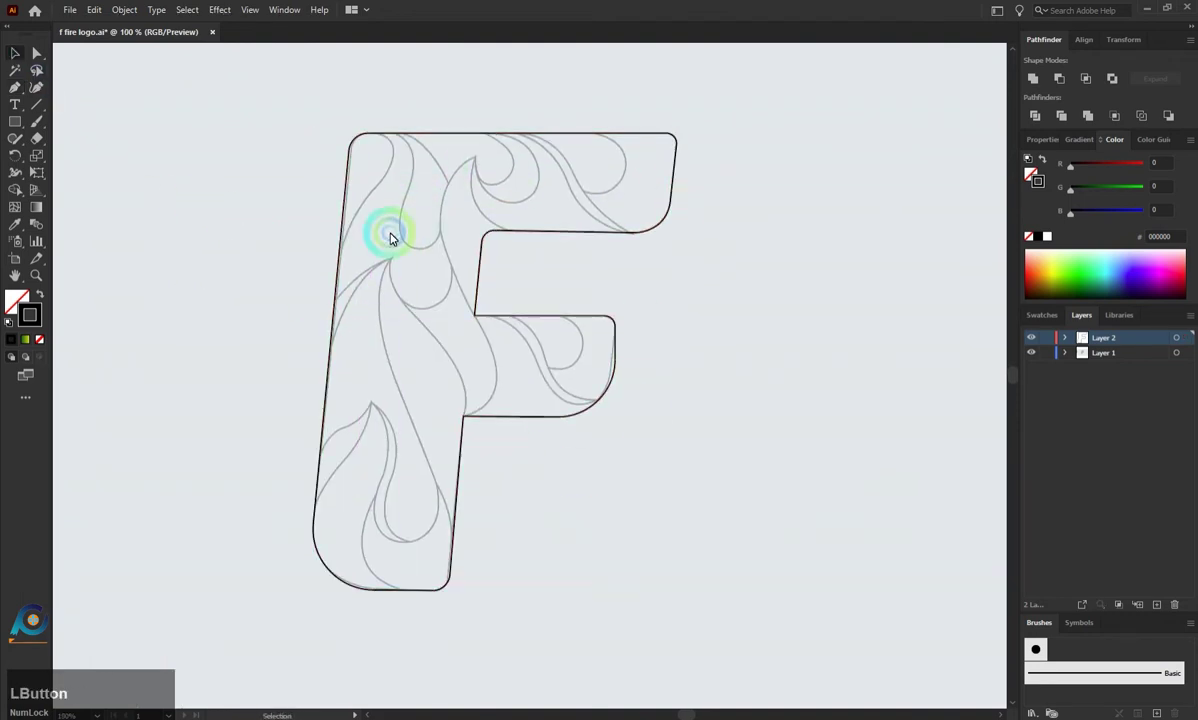
Step: Trace the left flame tongue from the stem's left edge down to the F's bottom and close it
{"action": "left_click", "coordinate": [18, 91]}
{"action": "scroll", "scroll_direction": "up", "scroll_amount": 3}
{"action": "scroll", "scroll_direction": "down", "scroll_amount": 3}
{"action": "left_click", "coordinate": [326, 396]}
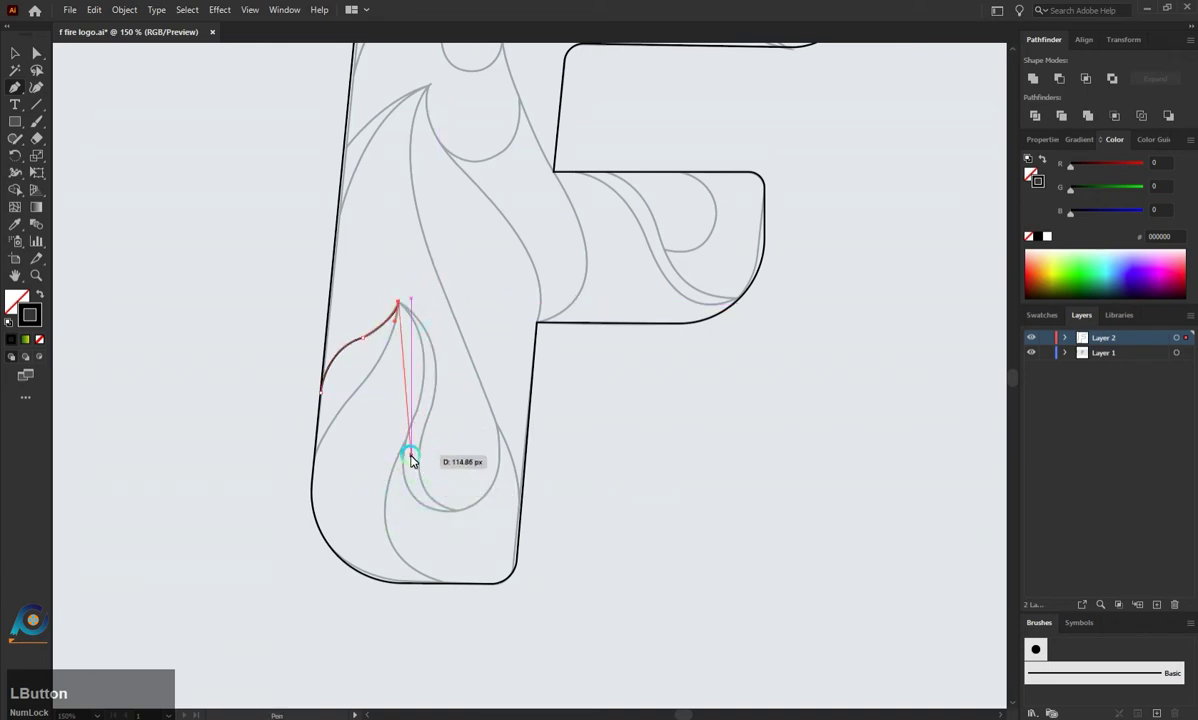
{"action": "left_click", "coordinate": [409, 448]}
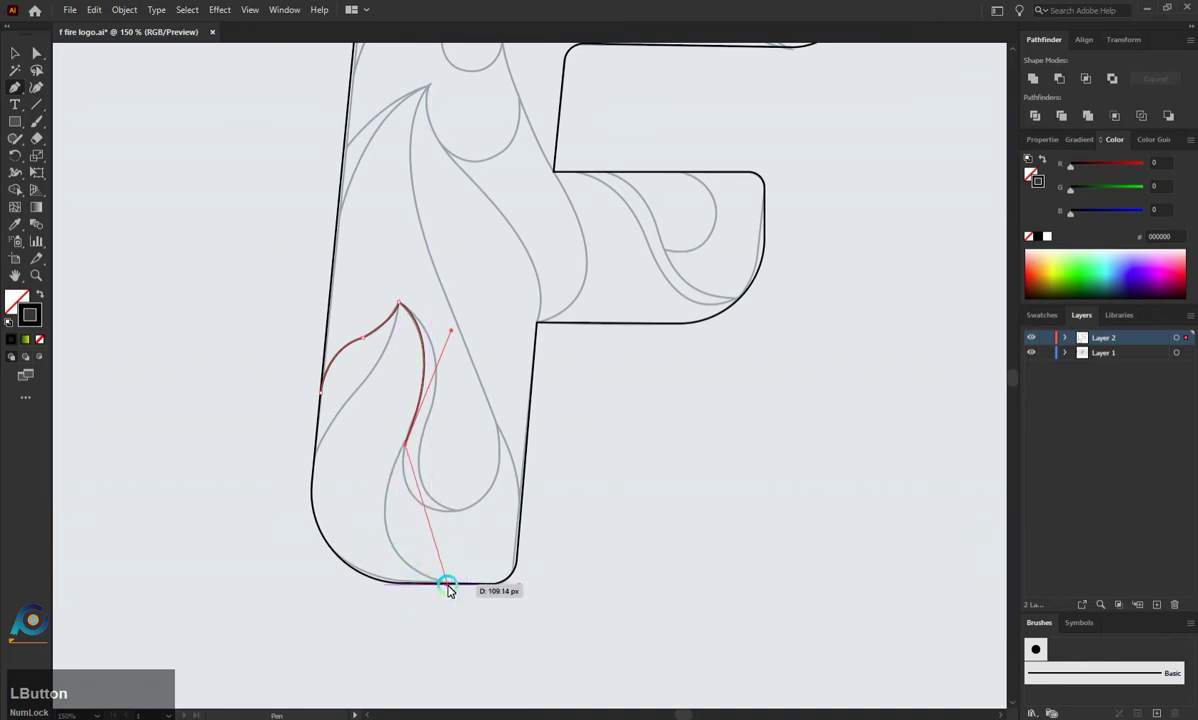
{"action": "key", "text": "Escape"}
{"action": "left_click", "coordinate": [411, 449]}
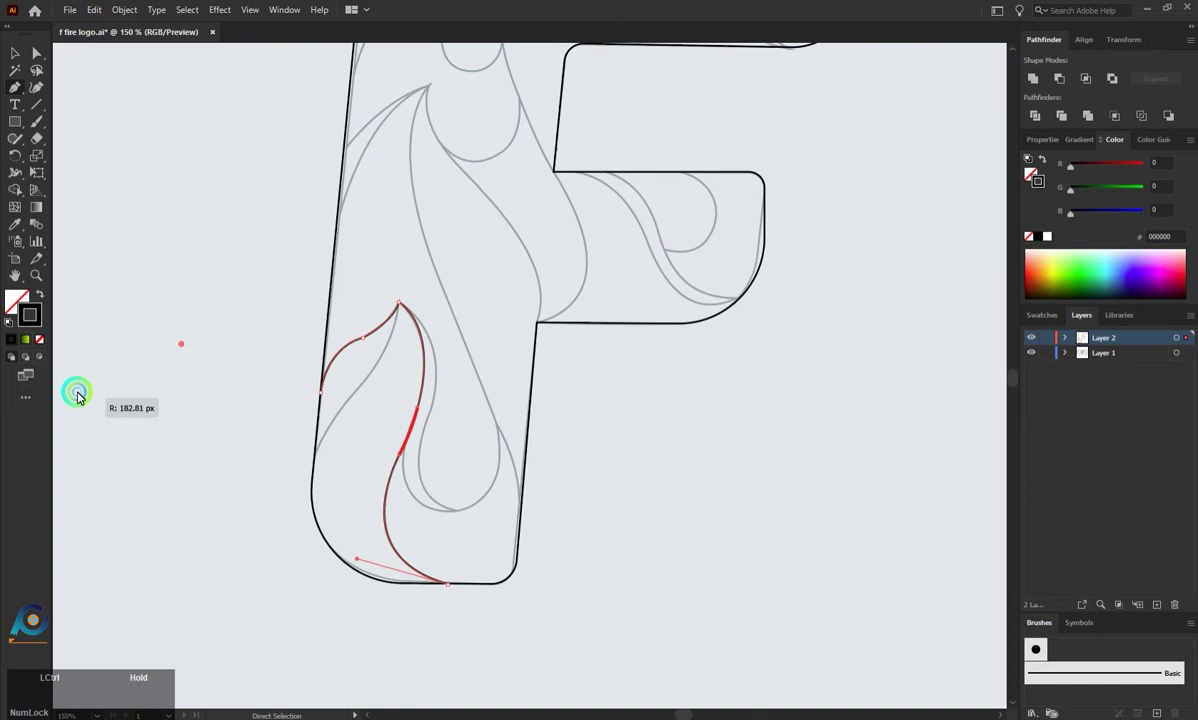
{"action": "left_click", "coordinate": [409, 308]}
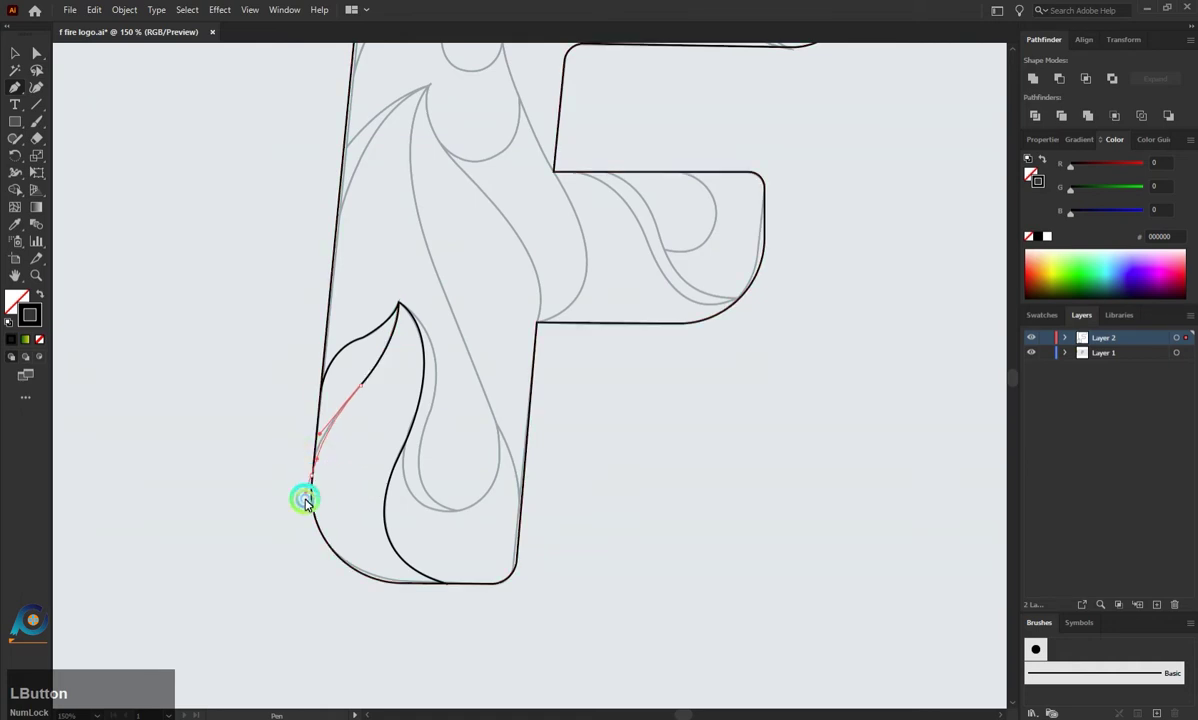
{"action": "key", "text": "Escape"}
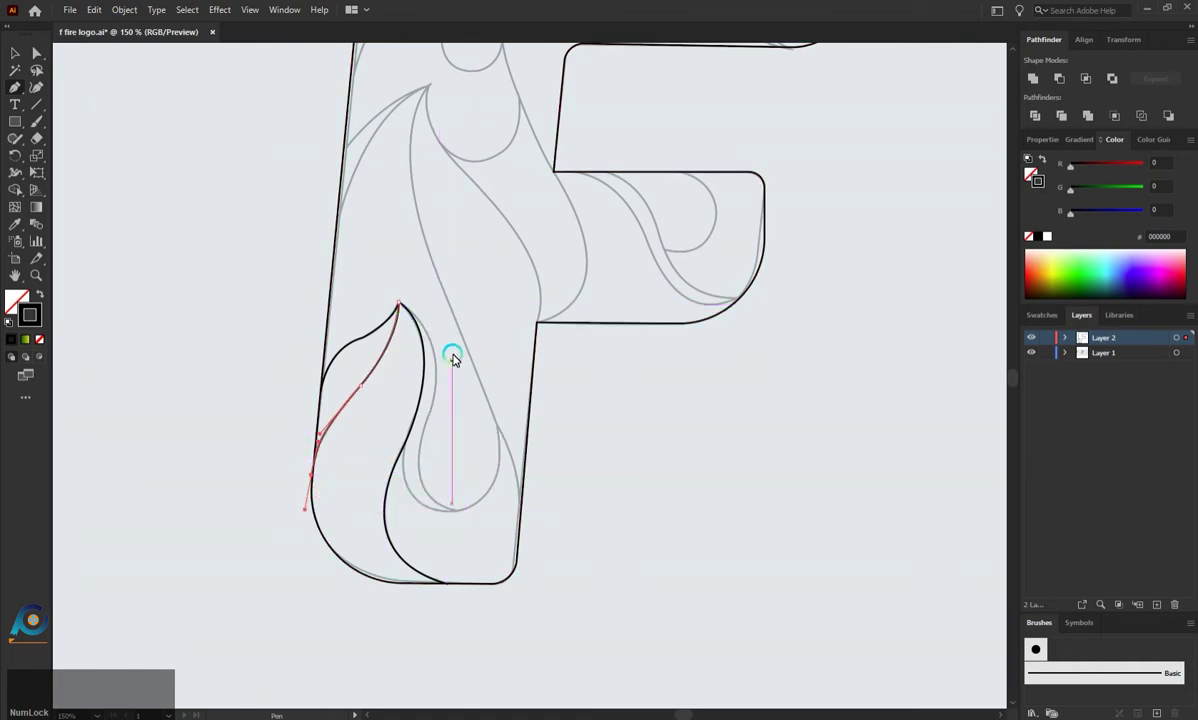
Step: Start the second flame at the first flame's tip and rework its rounded bottom anchor
{"action": "scroll", "scroll_direction": "up", "scroll_amount": 3}
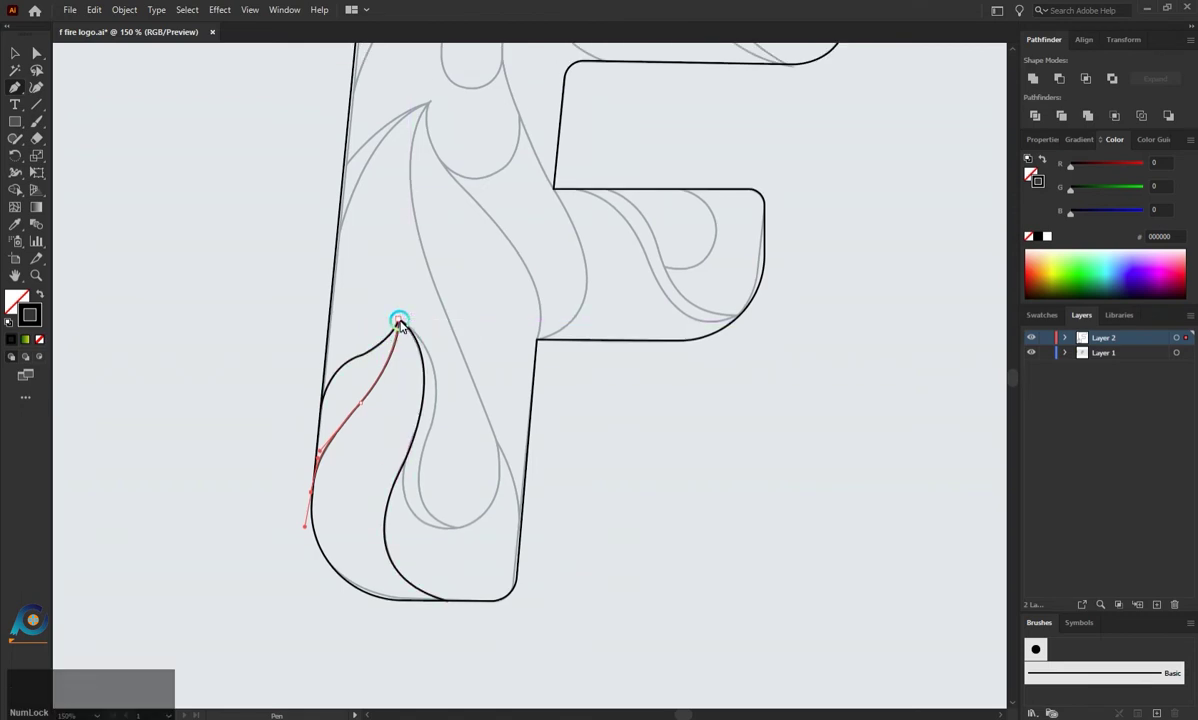
{"action": "left_click", "coordinate": [405, 324]}
{"action": "left_click", "coordinate": [445, 434]}
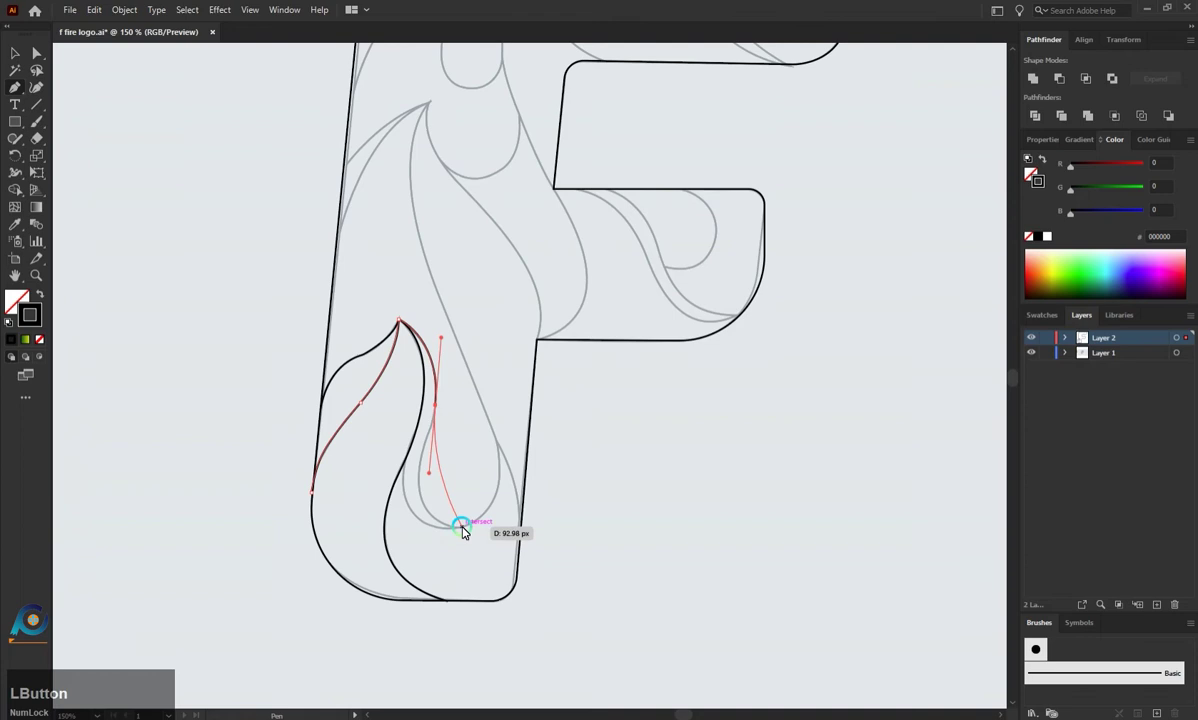
{"action": "left_click", "coordinate": [467, 534]}
{"action": "key", "text": "z"}
{"action": "left_click", "coordinate": [440, 410]}
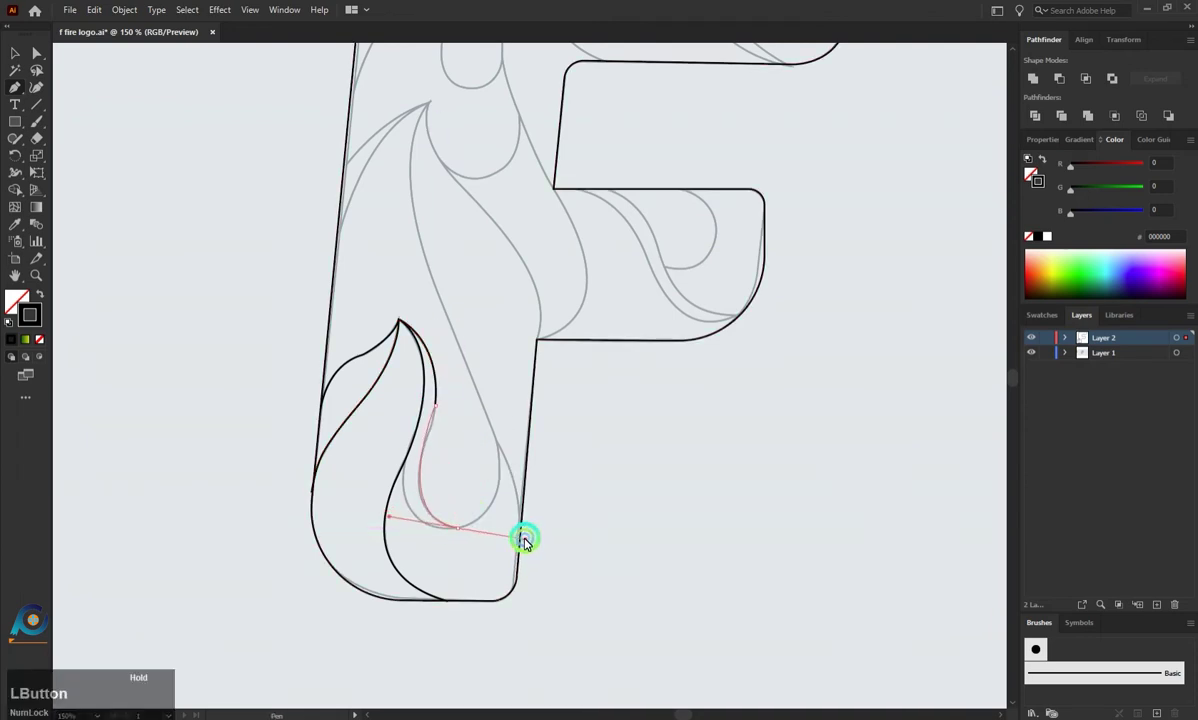
{"action": "key", "text": "z"}
{"action": "key", "text": "z"}
{"action": "key", "text": "z"}
{"action": "left_click", "coordinate": [440, 440]}
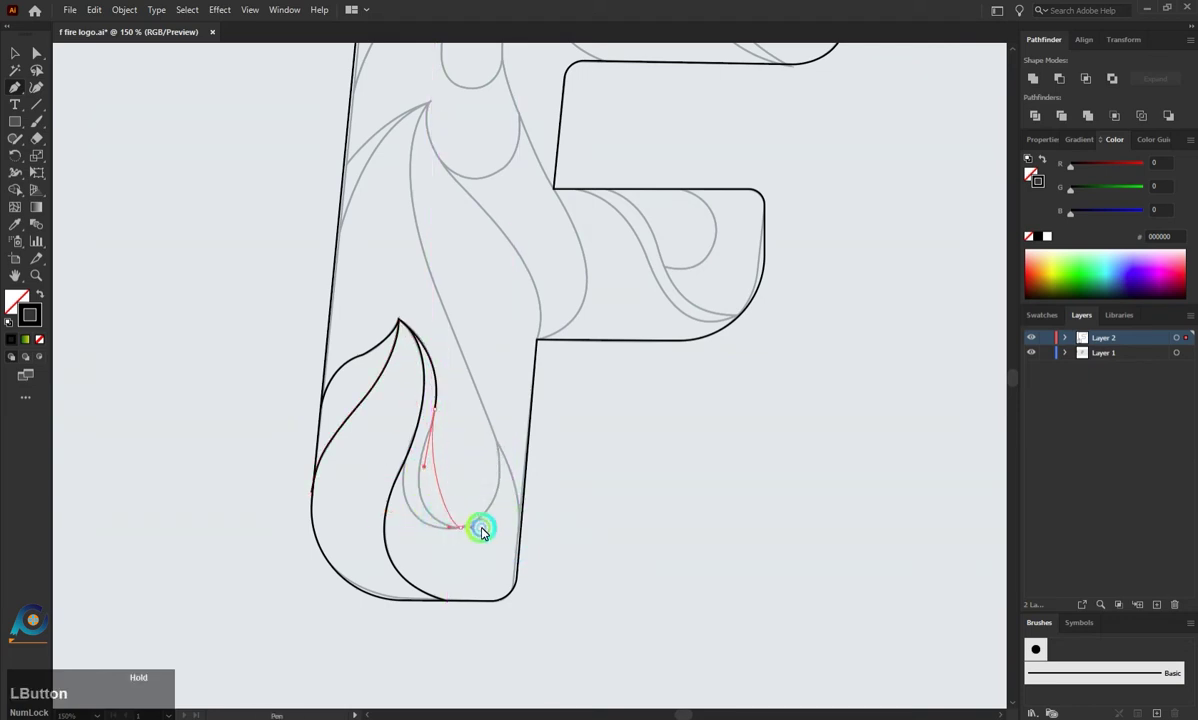
{"action": "key", "text": "z"}
Step: Finish the second flame's bottom curve and right side near the stem, ending the open path
{"action": "left_click", "coordinate": [440, 414]}
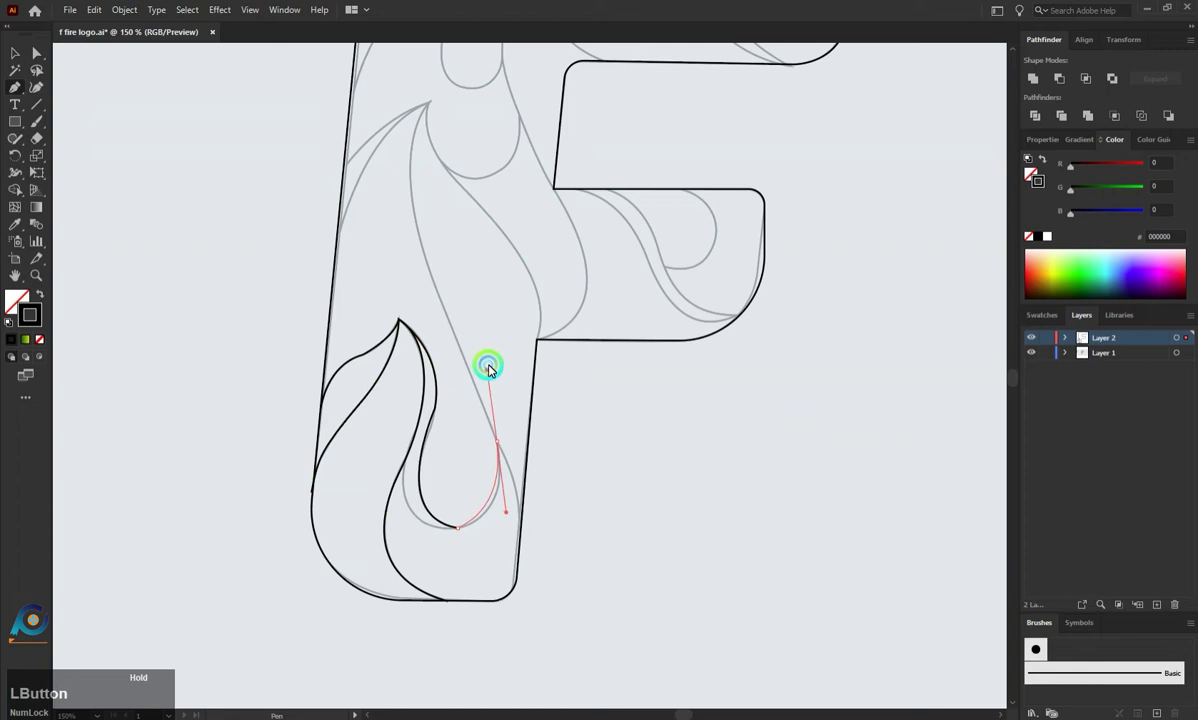
{"action": "key", "text": "Escape"}
{"action": "left_click", "coordinate": [443, 413]}
{"action": "left_click", "coordinate": [464, 530]}
{"action": "left_click", "coordinate": [463, 512]}
{"action": "left_click", "coordinate": [412, 459]}
{"action": "left_click", "coordinate": [485, 522]}
{"action": "key", "text": "Escape"}
{"action": "scroll", "scroll_direction": "up", "scroll_amount": 3}
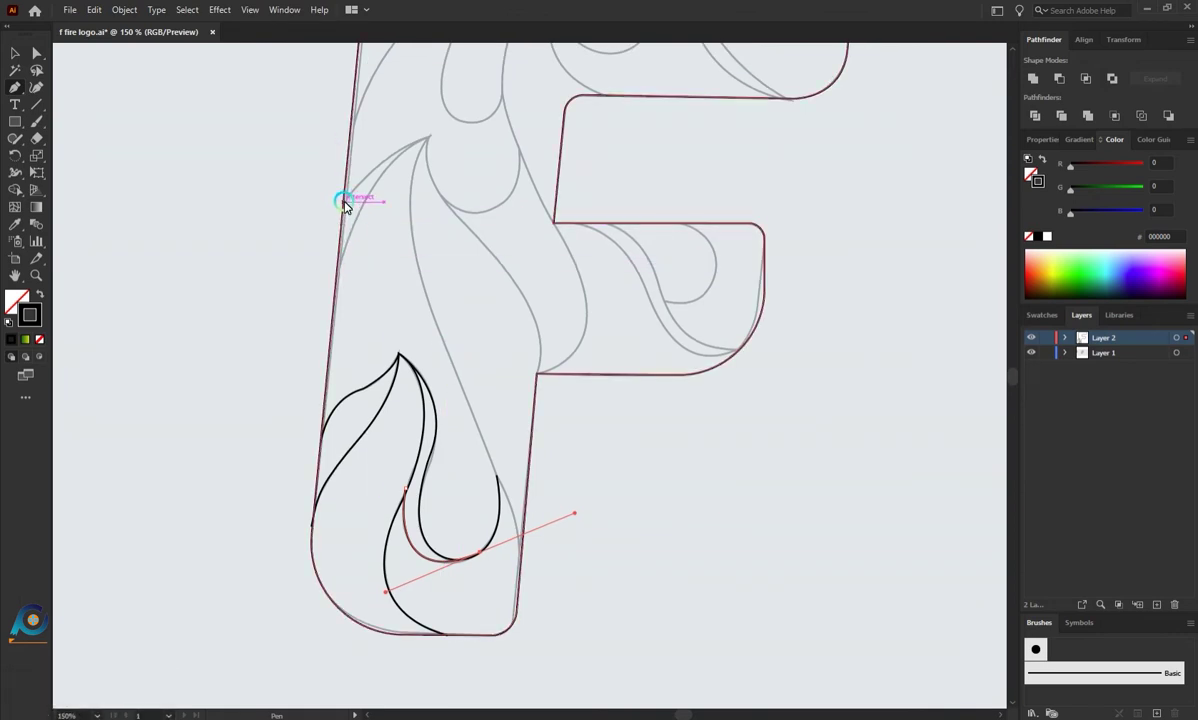
Step: Draw the tall flame from the stem's left edge across to its right edge and end the path
{"action": "left_click", "coordinate": [347, 206]}
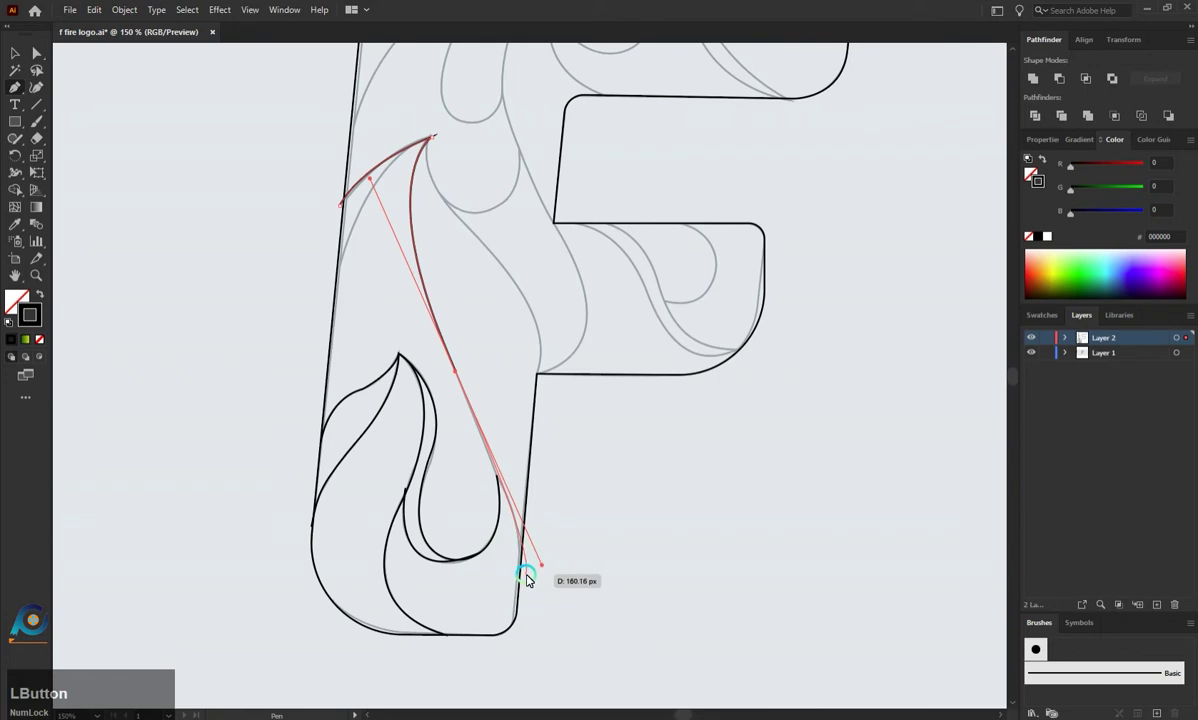
{"action": "left_click", "coordinate": [466, 375]}
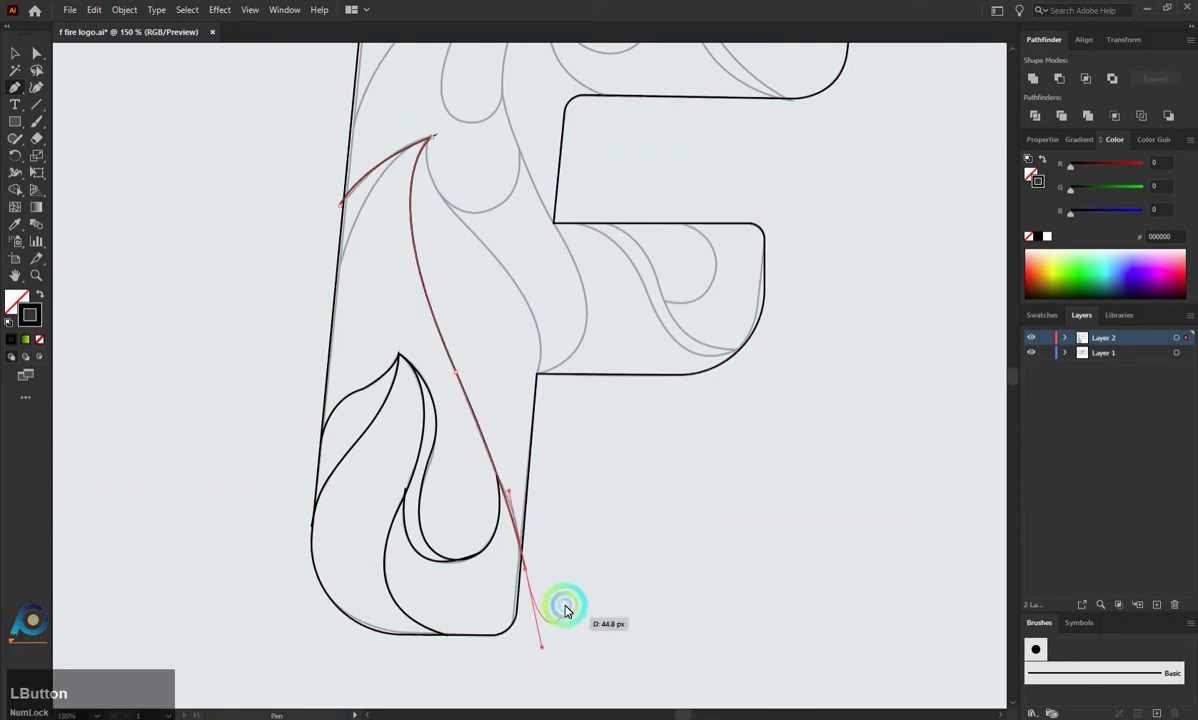
{"action": "key", "text": "Escape"}
{"action": "scroll", "scroll_direction": "up", "scroll_amount": 3}
Step: Begin the next flame curve in the upper stem, bending it up toward the top arm
{"action": "left_click", "coordinate": [336, 376]}
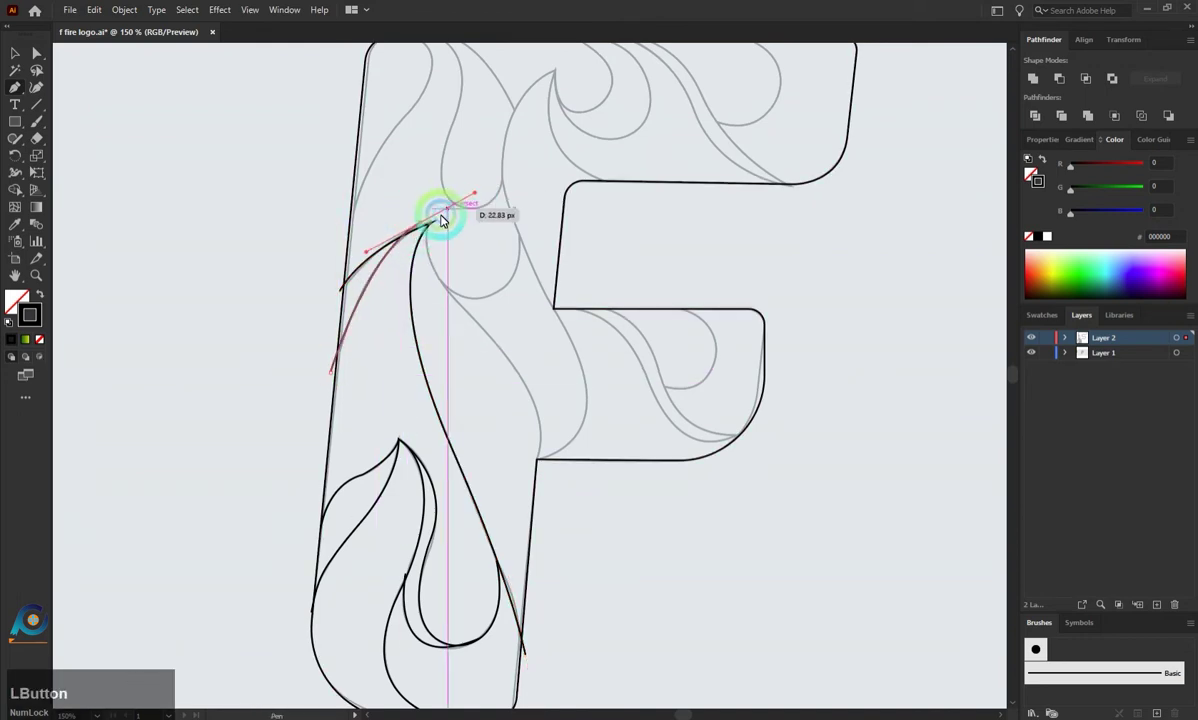
{"action": "key", "text": "Escape"}
{"action": "left_click", "coordinate": [437, 223]}
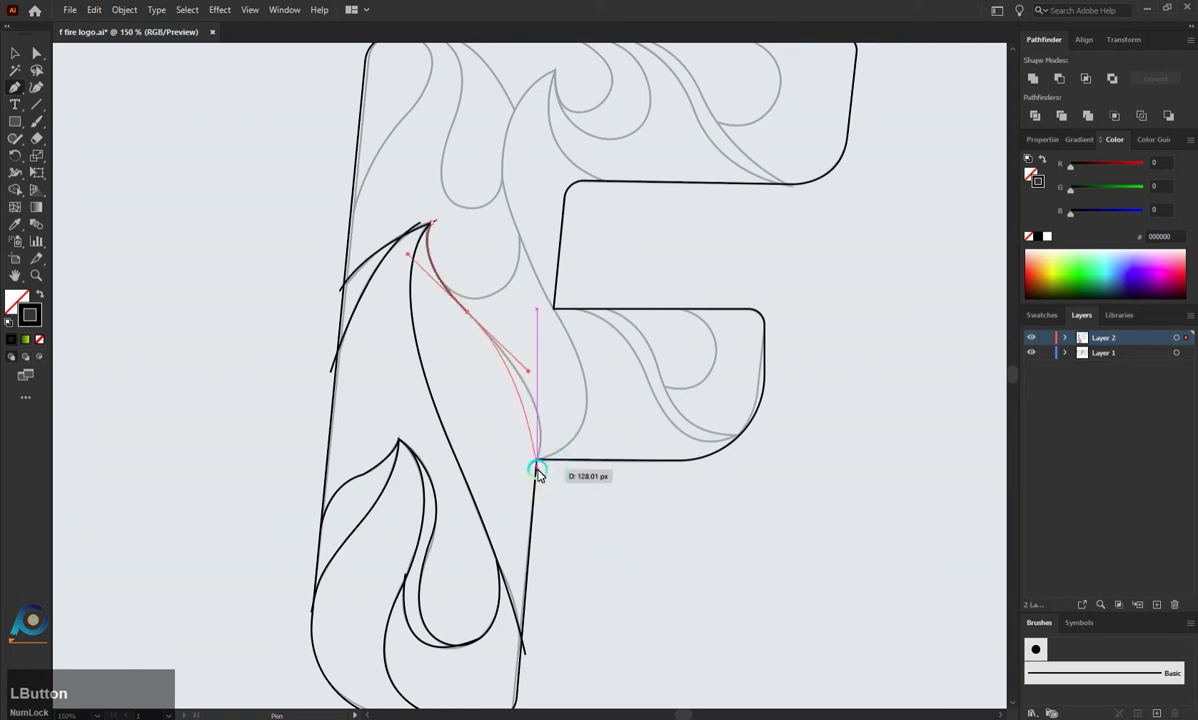
{"action": "key", "text": "Escape"}
{"action": "left_click", "coordinate": [442, 286]}
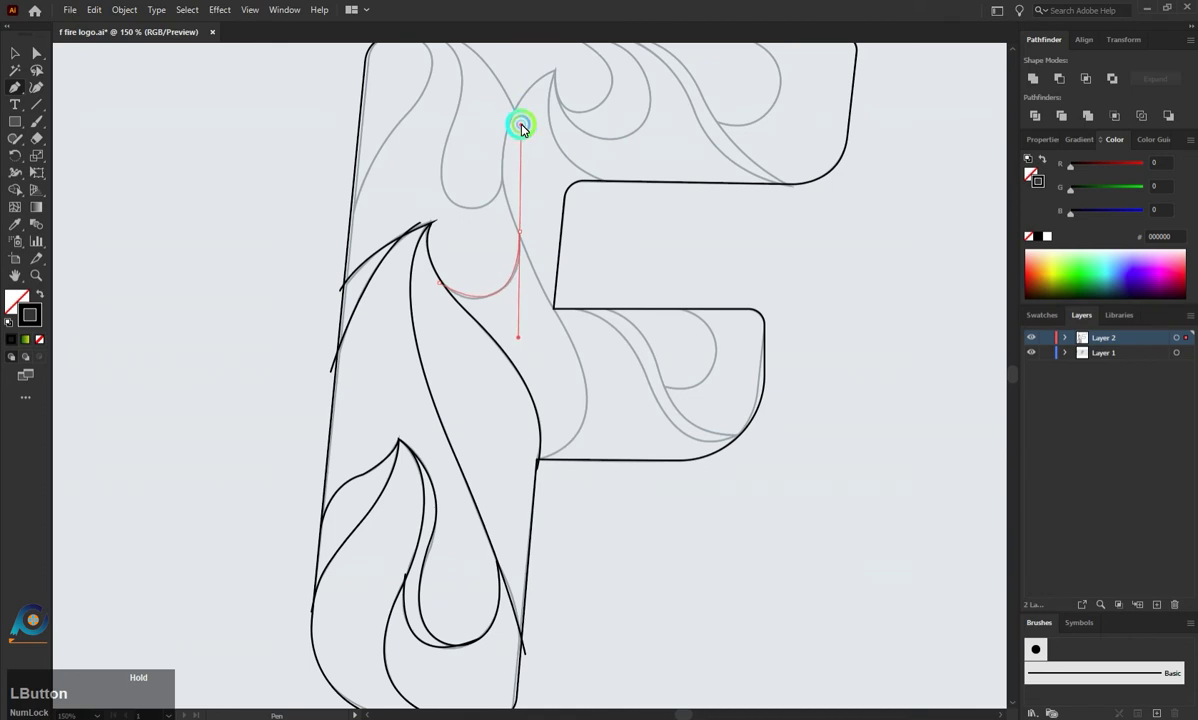
{"action": "key", "text": "Escape"}
{"action": "scroll", "scroll_direction": "up", "scroll_amount": 3}
{"action": "left_click", "coordinate": [402, 106]}
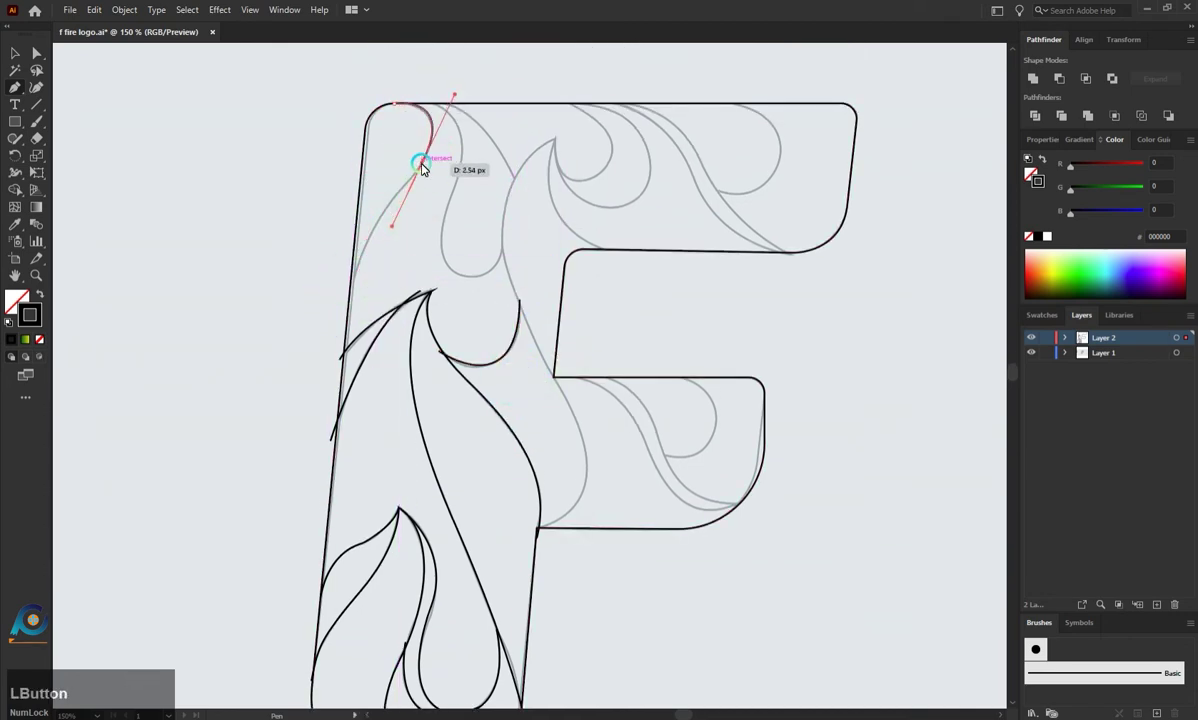
Step: Draw a flame curve from near the F's top-left corner to the stem's left edge
{"action": "left_click", "coordinate": [349, 324]}
{"action": "key", "text": "ctrl+z"}
{"action": "key", "text": "z"}
{"action": "left_click", "coordinate": [392, 215]}
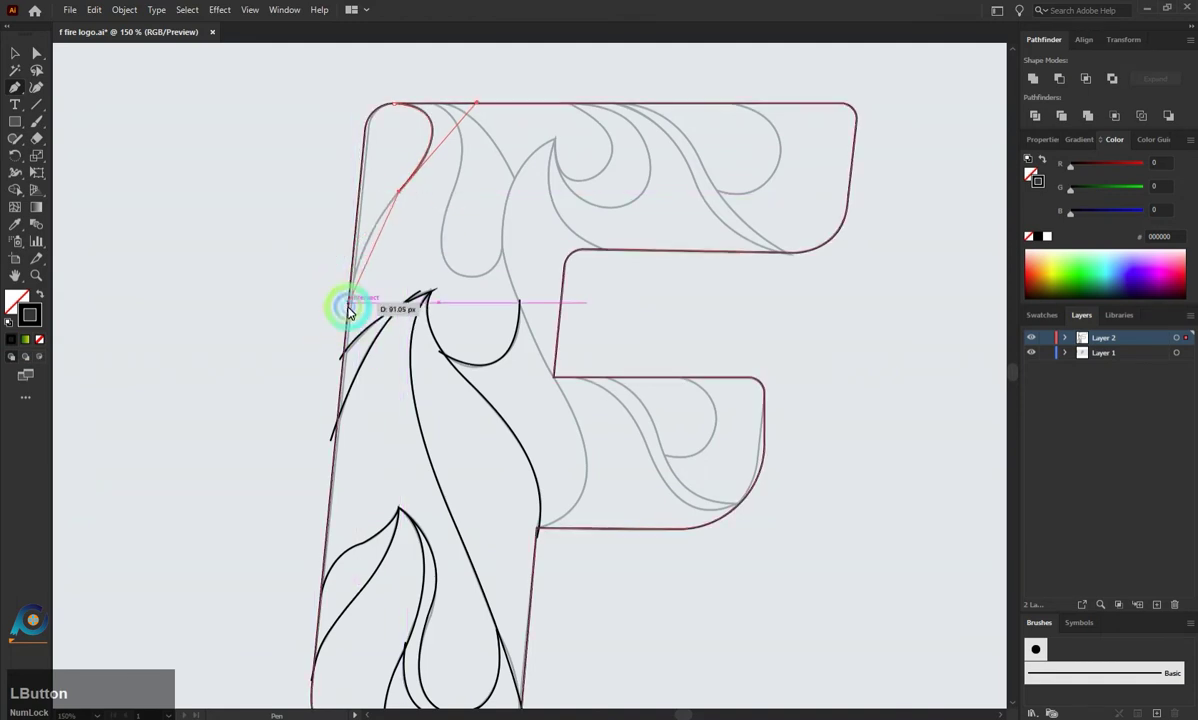
{"action": "key", "text": "Escape"}
Step: Shape the hooked curl hanging from the top edge and anchor a new curve at the middle bar's corner
{"action": "left_click", "coordinate": [435, 107]}
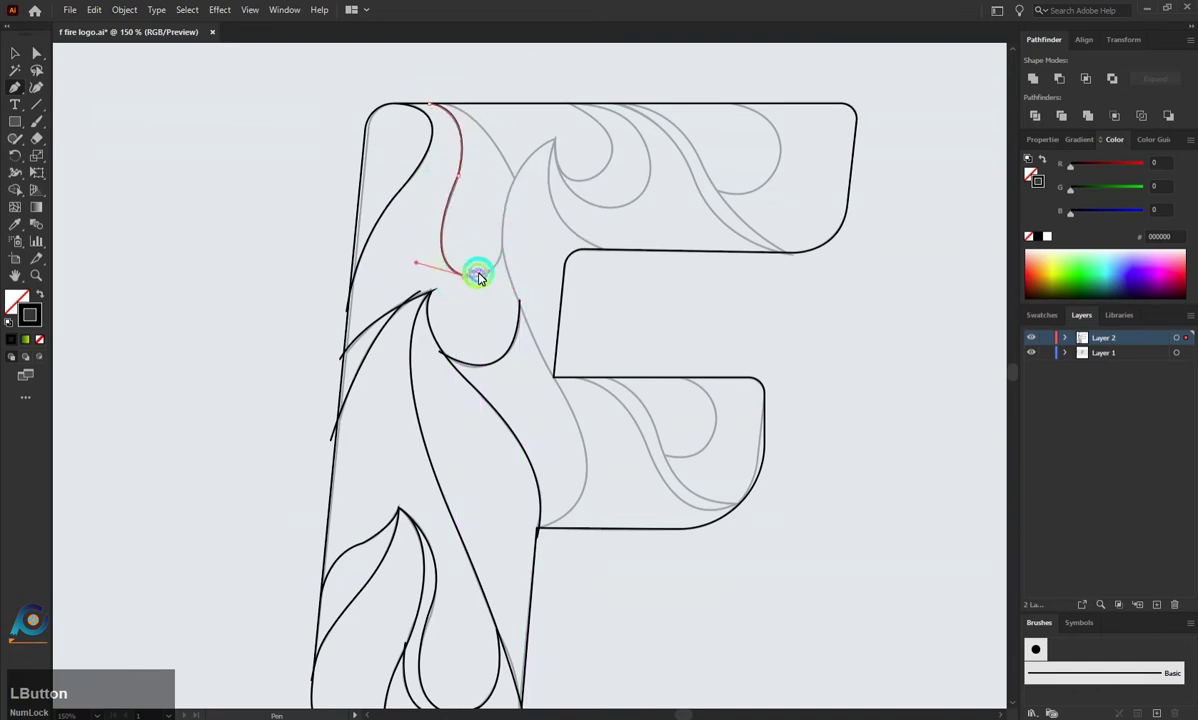
{"action": "key", "text": "Escape"}
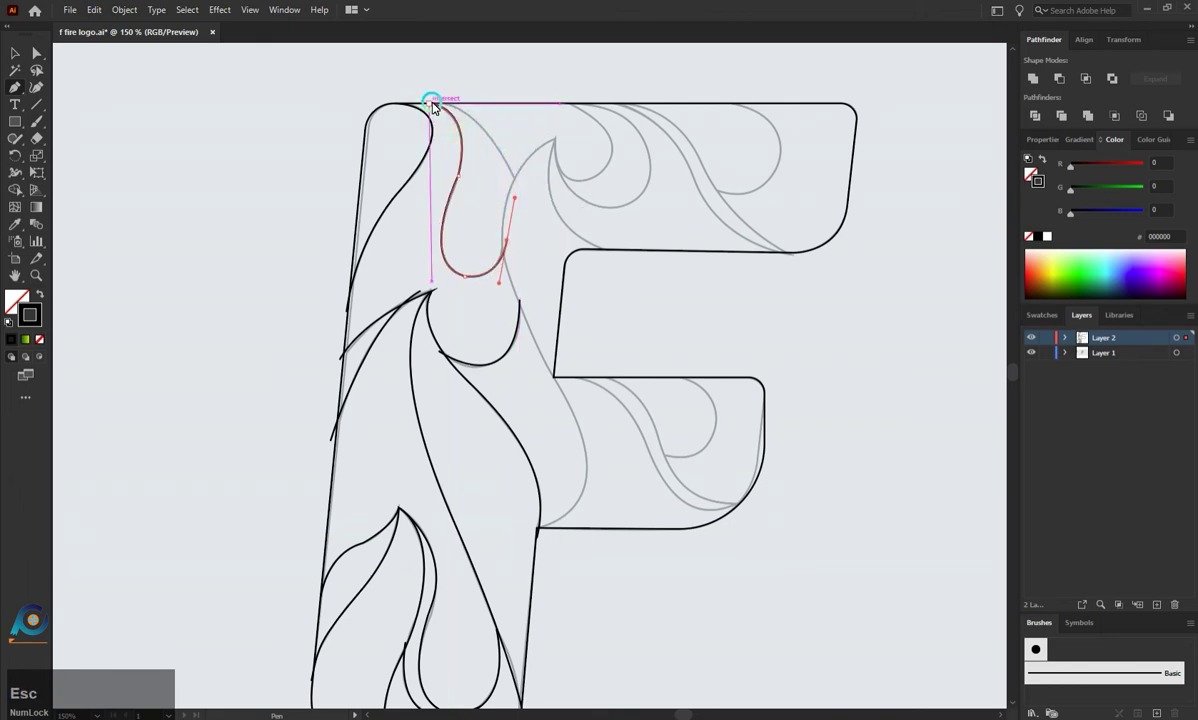
{"action": "key", "text": "Caps_Lock"}
{"action": "left_click", "coordinate": [439, 108]}
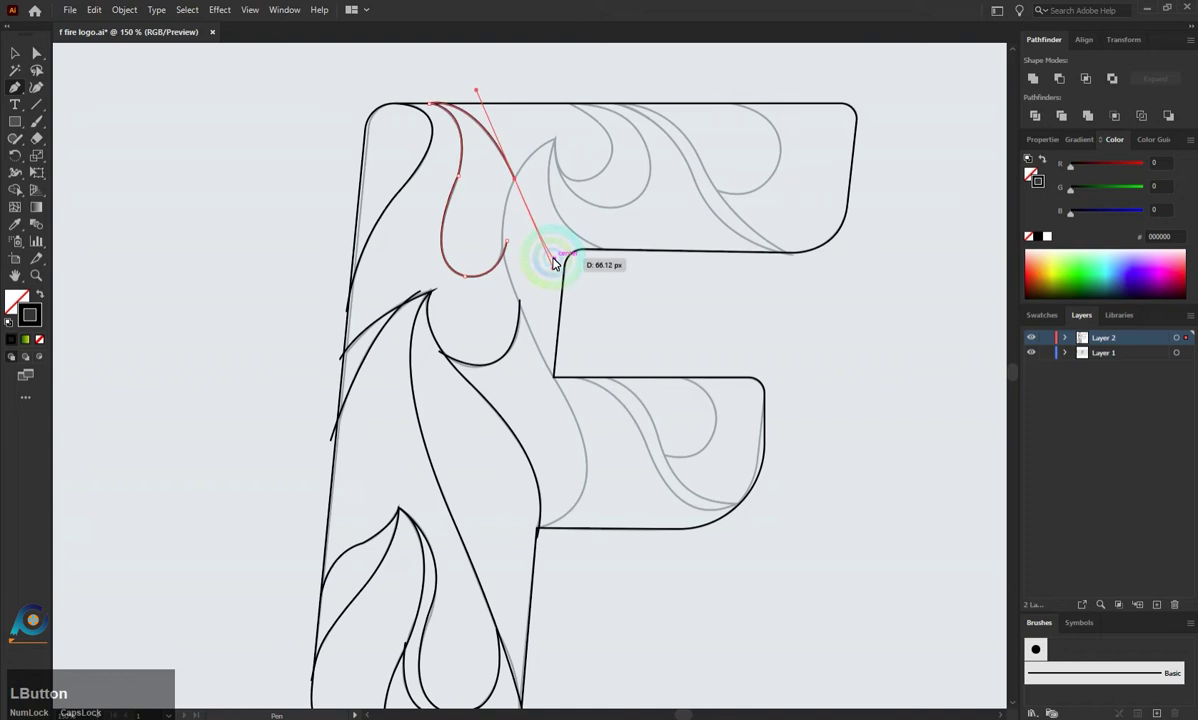
{"action": "key", "text": "Escape"}
{"action": "key", "text": "Caps_Lock"}
{"action": "left_click", "coordinate": [543, 529]}
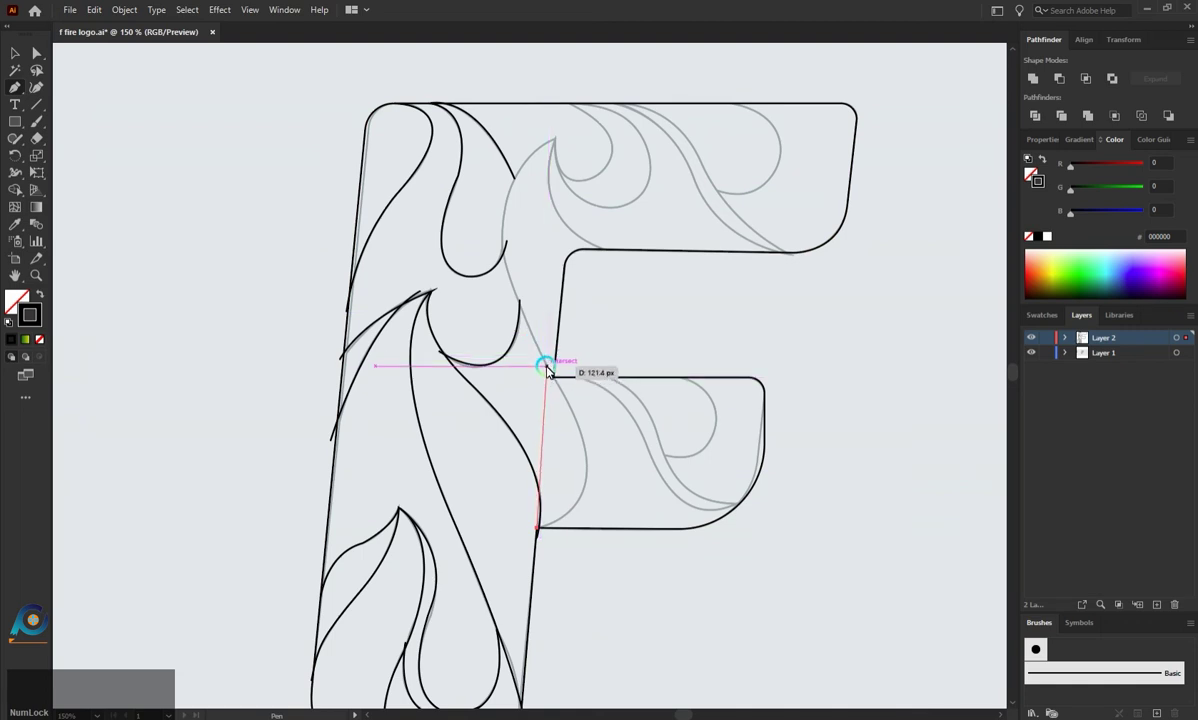
Step: Carry the flame curve up the stem to the top bar and close a first curl at the flame tip
{"action": "left_click", "coordinate": [540, 341]}
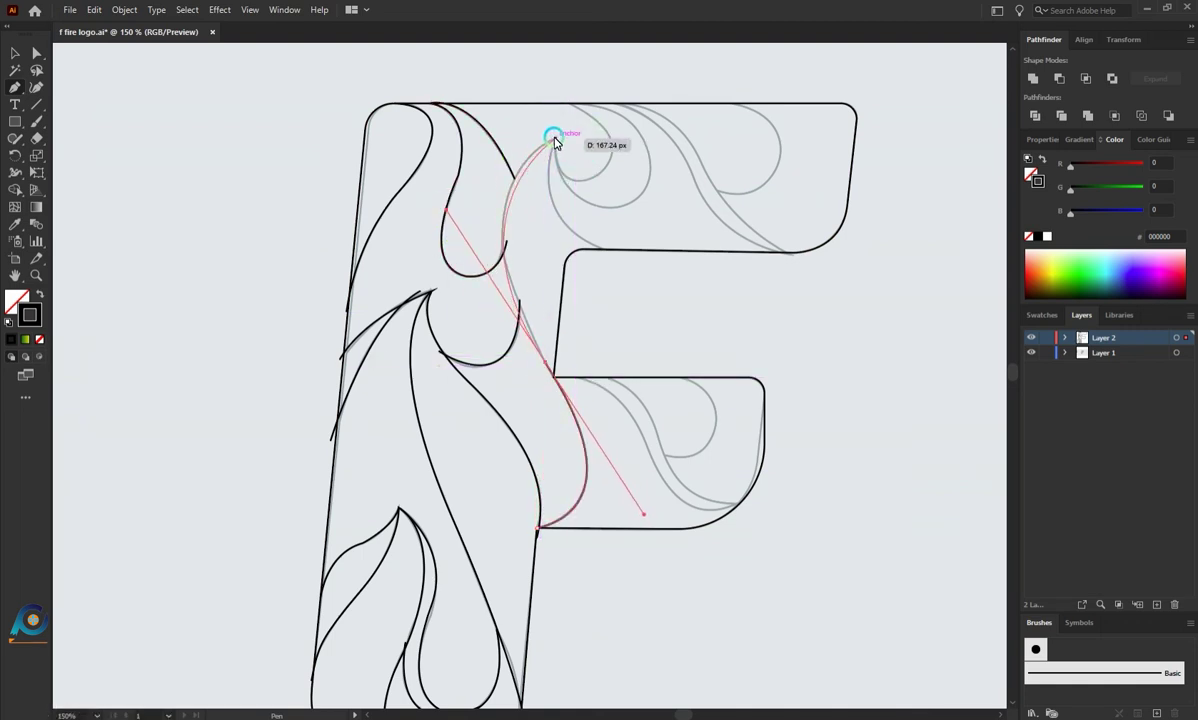
{"action": "left_click", "coordinate": [563, 142]}
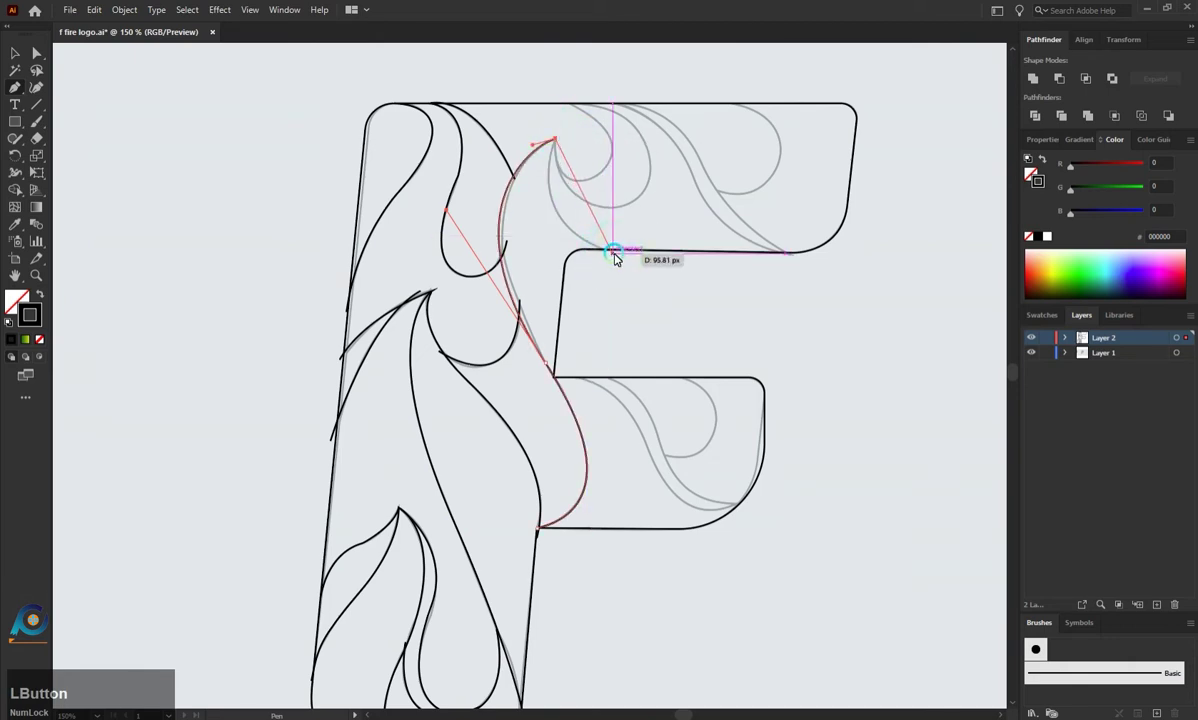
{"action": "key", "text": "Escape"}
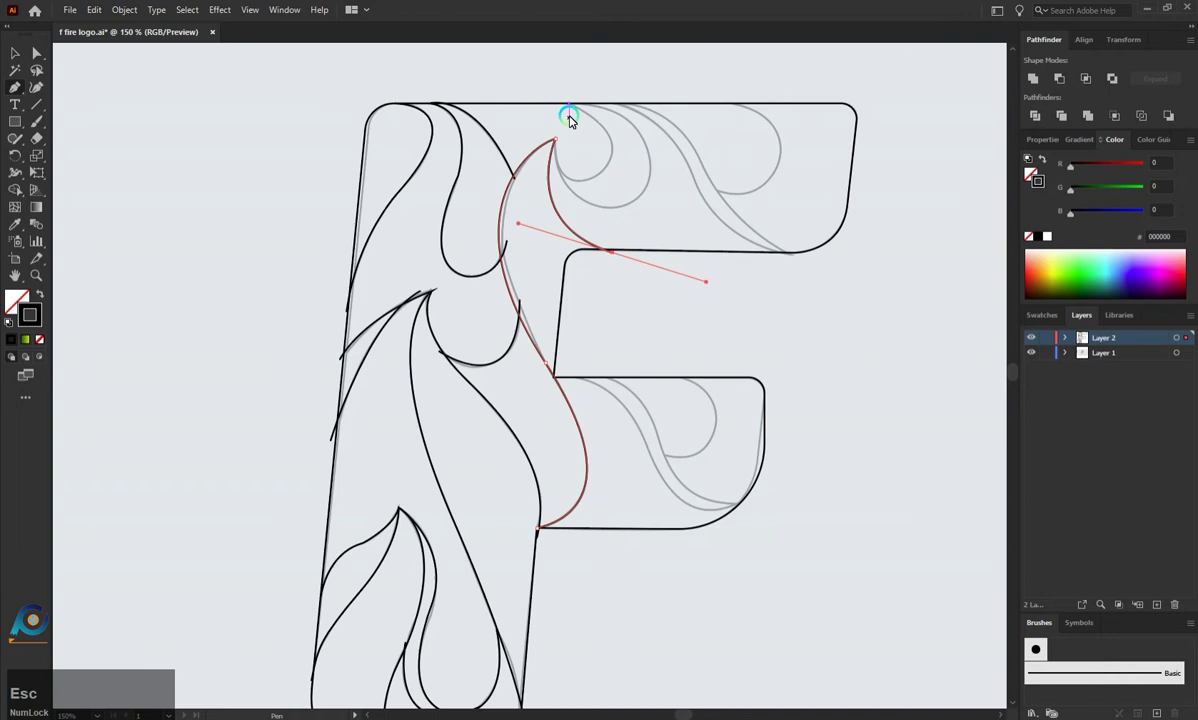
{"action": "left_click", "coordinate": [575, 104]}
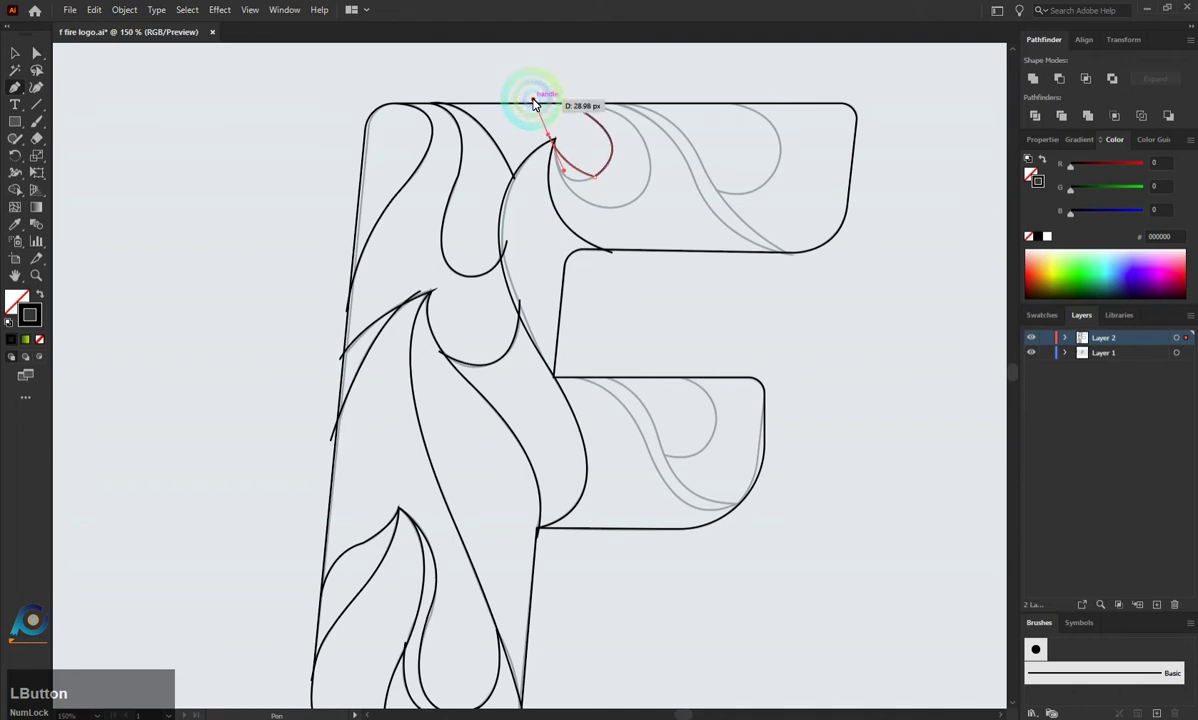
{"action": "key", "text": "ctrl+z"}
{"action": "left_click", "coordinate": [560, 142]}
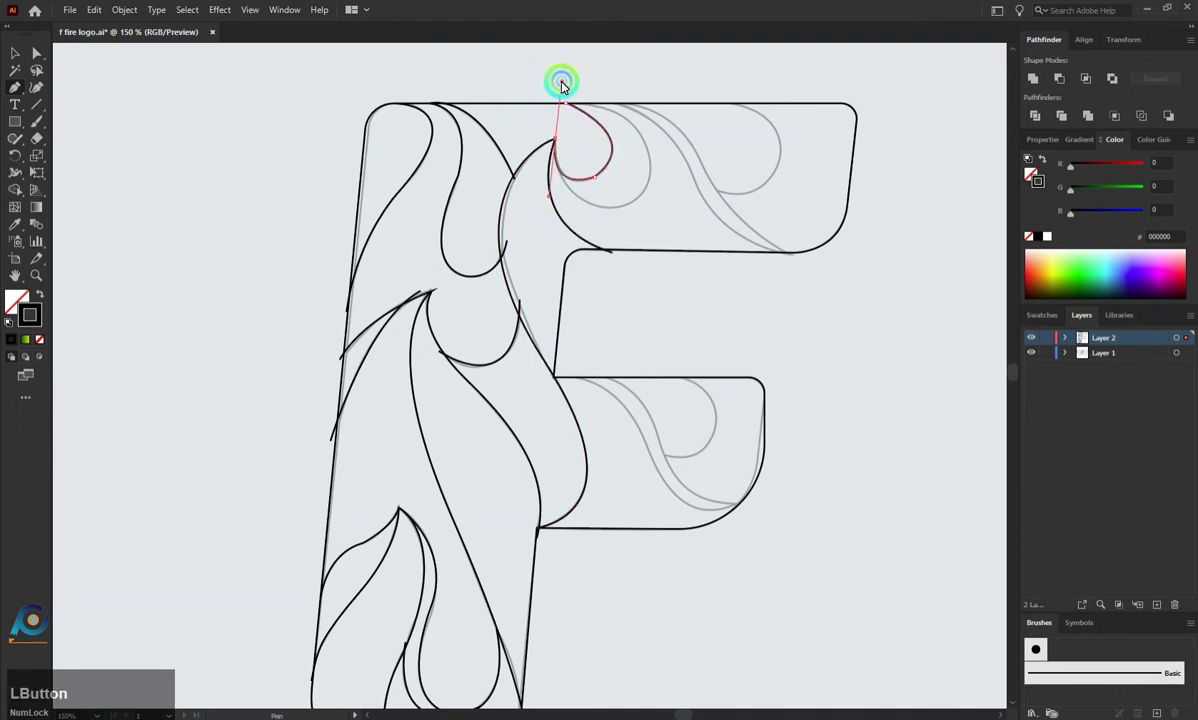
{"action": "key", "text": "Escape"}
{"action": "left_click", "coordinate": [573, 103]}
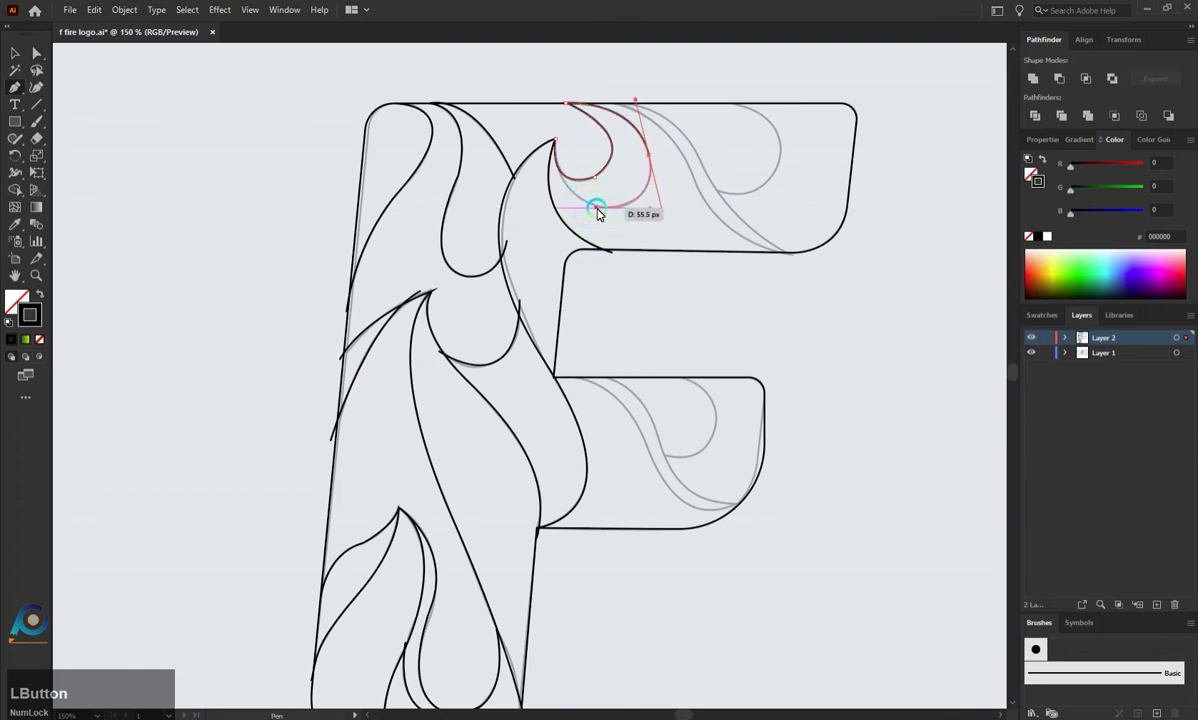
{"action": "left_click", "coordinate": [607, 207]}
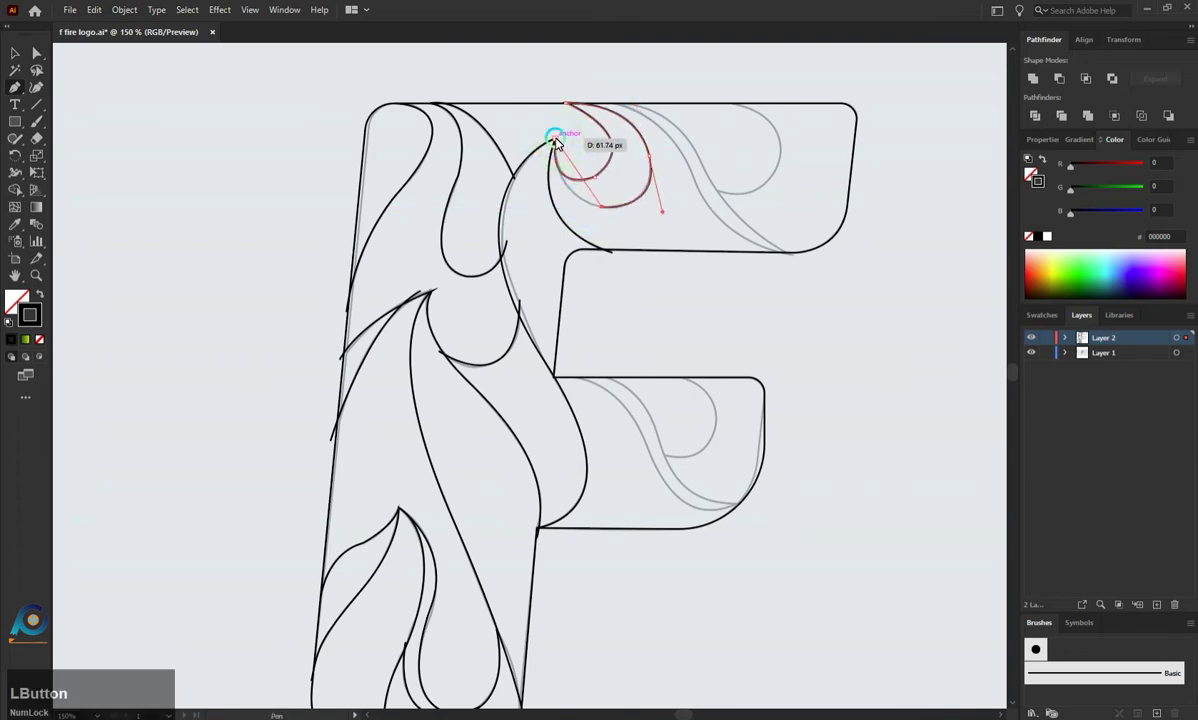
Step: Trace a second curl from the top edge into a long stroke ending on the bar's lower edge
{"action": "key", "text": "z"}
{"action": "left_click", "coordinate": [565, 139]}
{"action": "key", "text": "ctrl+z"}
{"action": "left_click", "coordinate": [559, 144]}
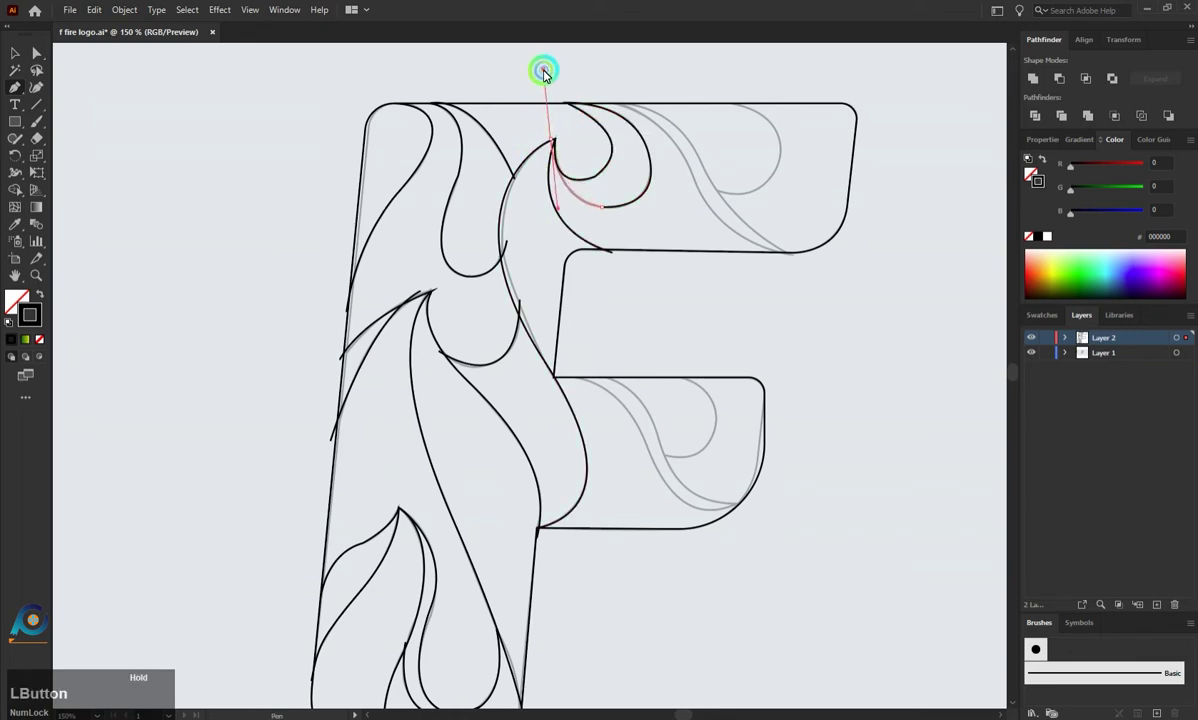
{"action": "key", "text": "Escape"}
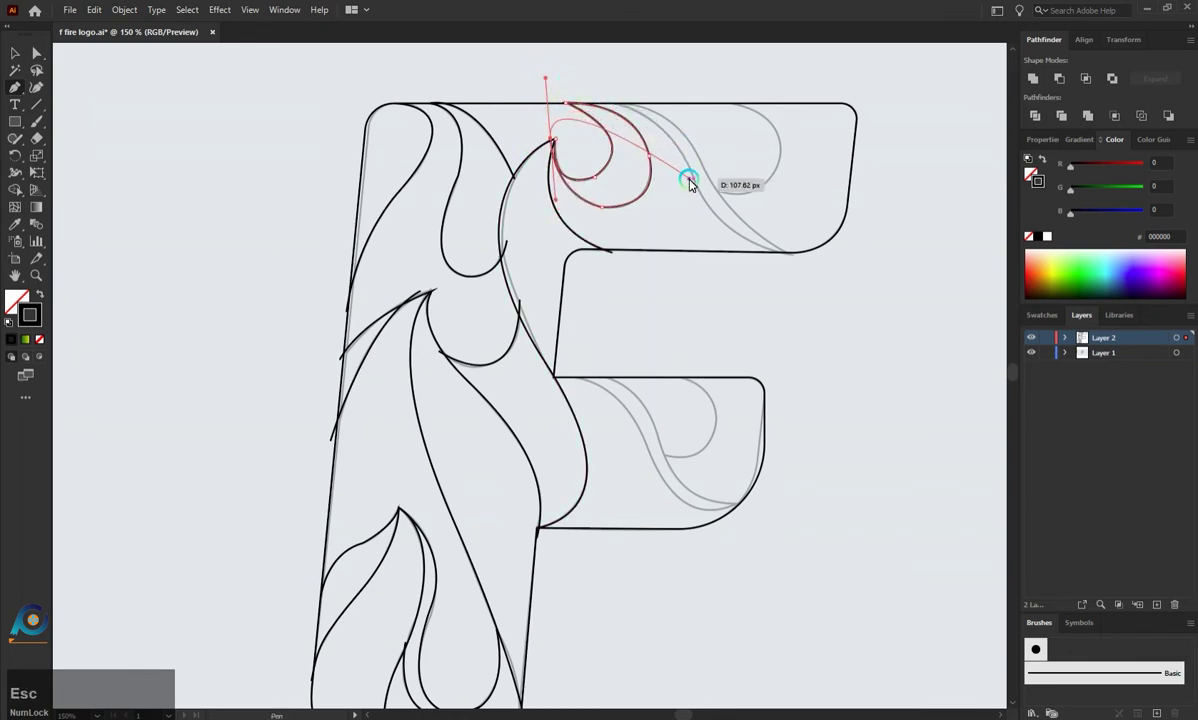
{"action": "left_click", "coordinate": [609, 211]}
{"action": "left_click", "coordinate": [610, 193]}
{"action": "left_click", "coordinate": [656, 161]}
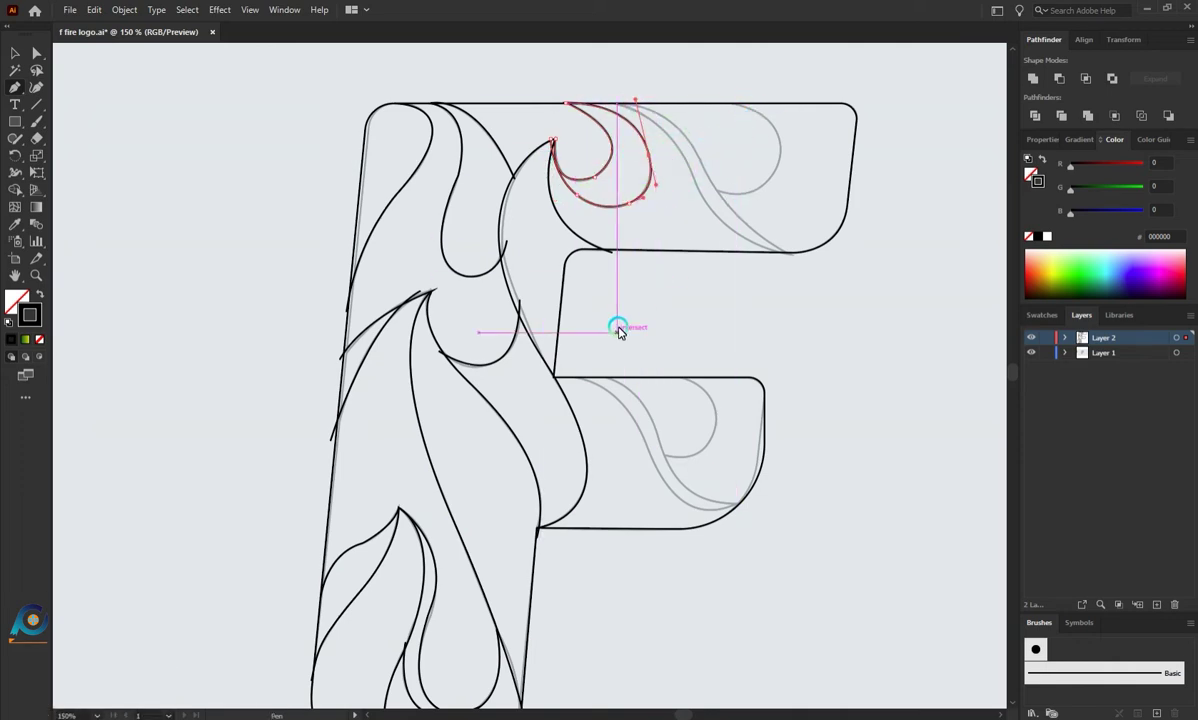
{"action": "left_click", "coordinate": [617, 109]}
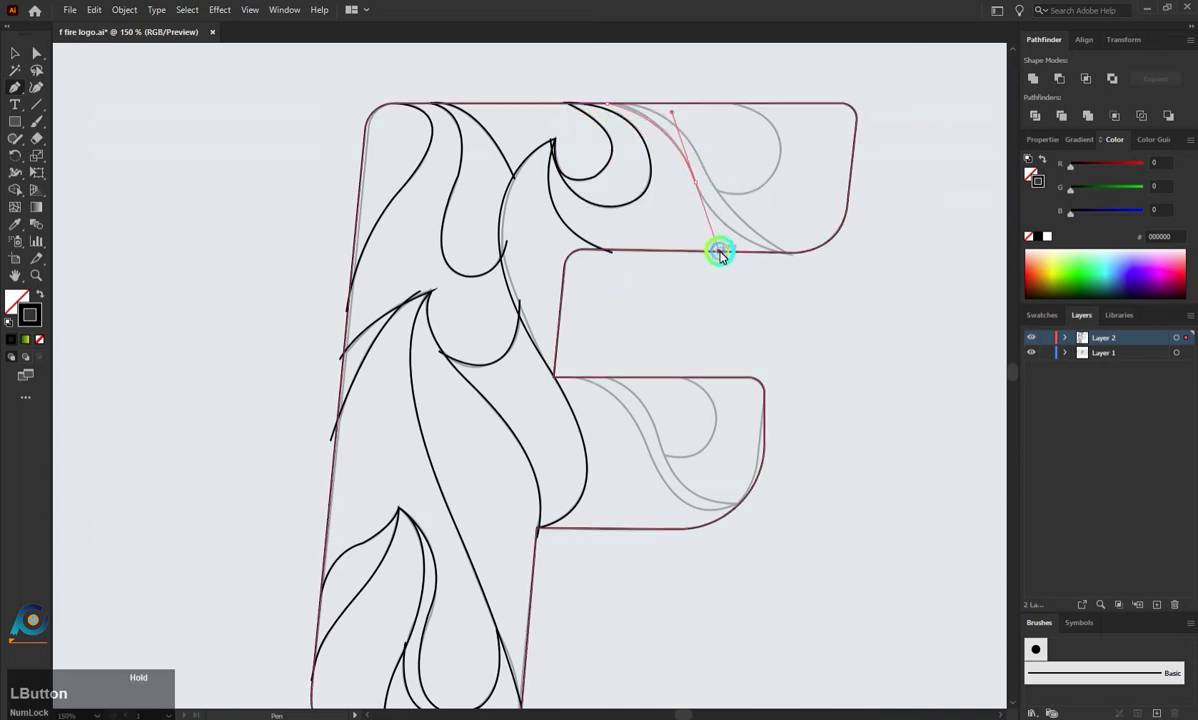
{"action": "key", "text": "Escape"}
Step: Add flame strokes toward the top bar's right end, finishing near its lower-right corner
{"action": "left_click", "coordinate": [614, 105]}
{"action": "left_click", "coordinate": [716, 195]}
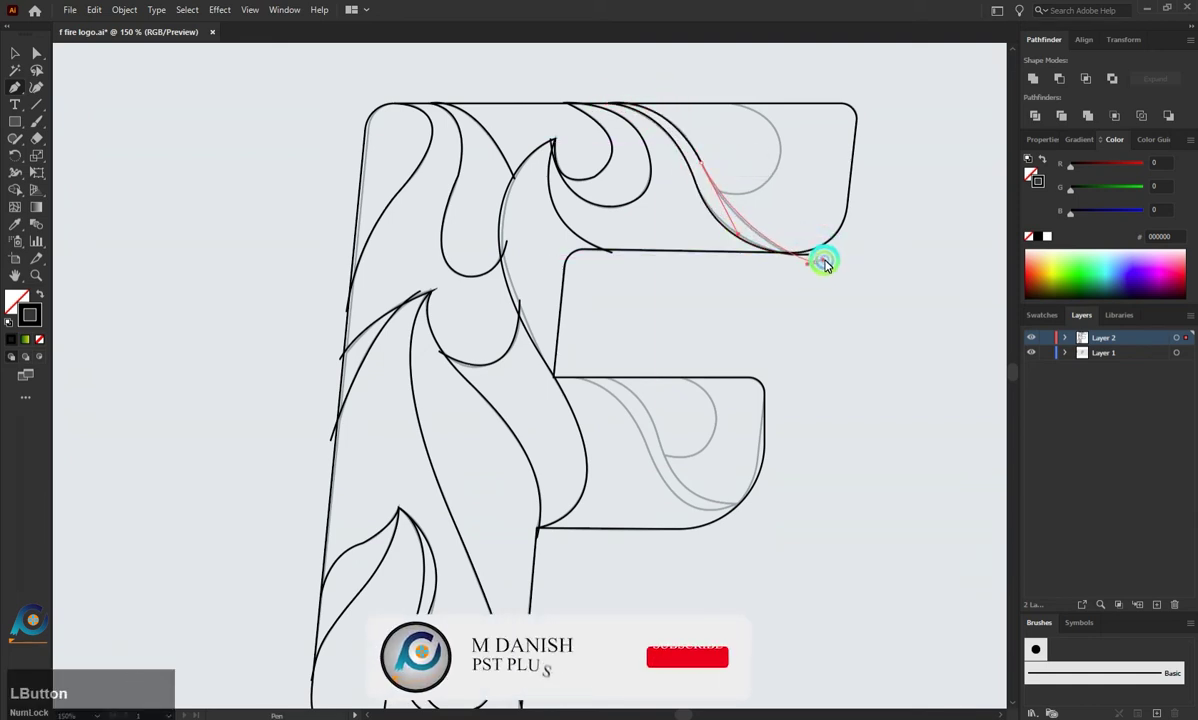
{"action": "key", "text": "Escape"}
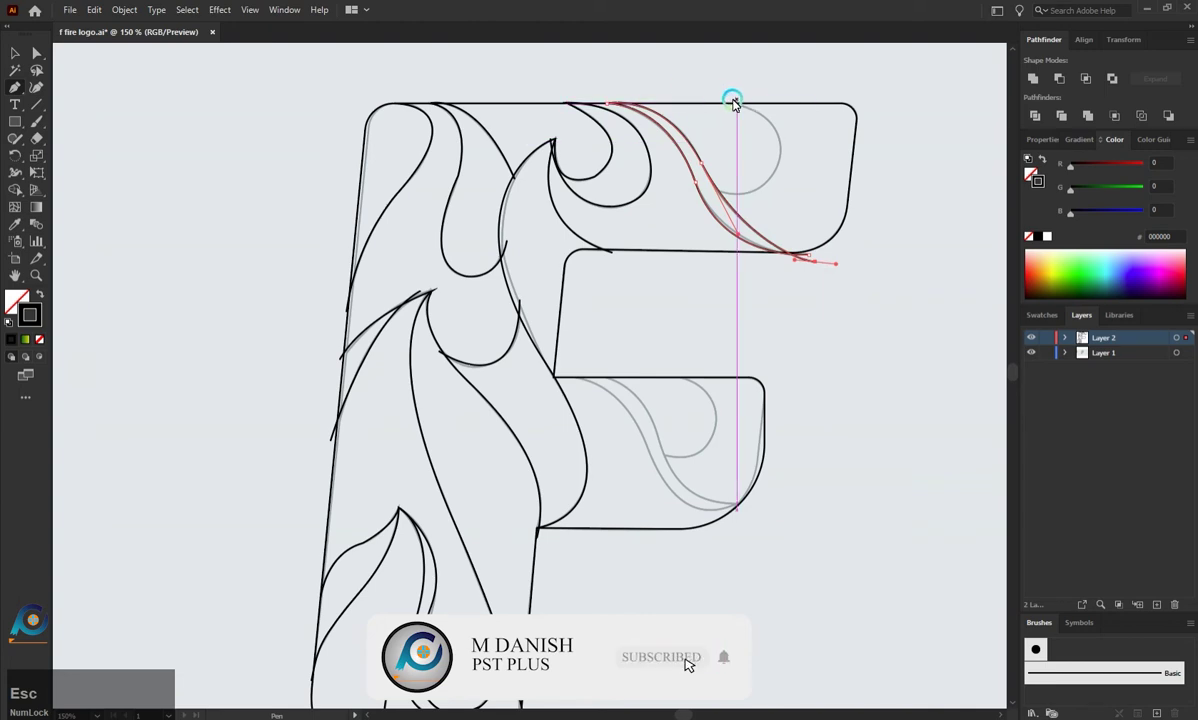
{"action": "left_click", "coordinate": [729, 98]}
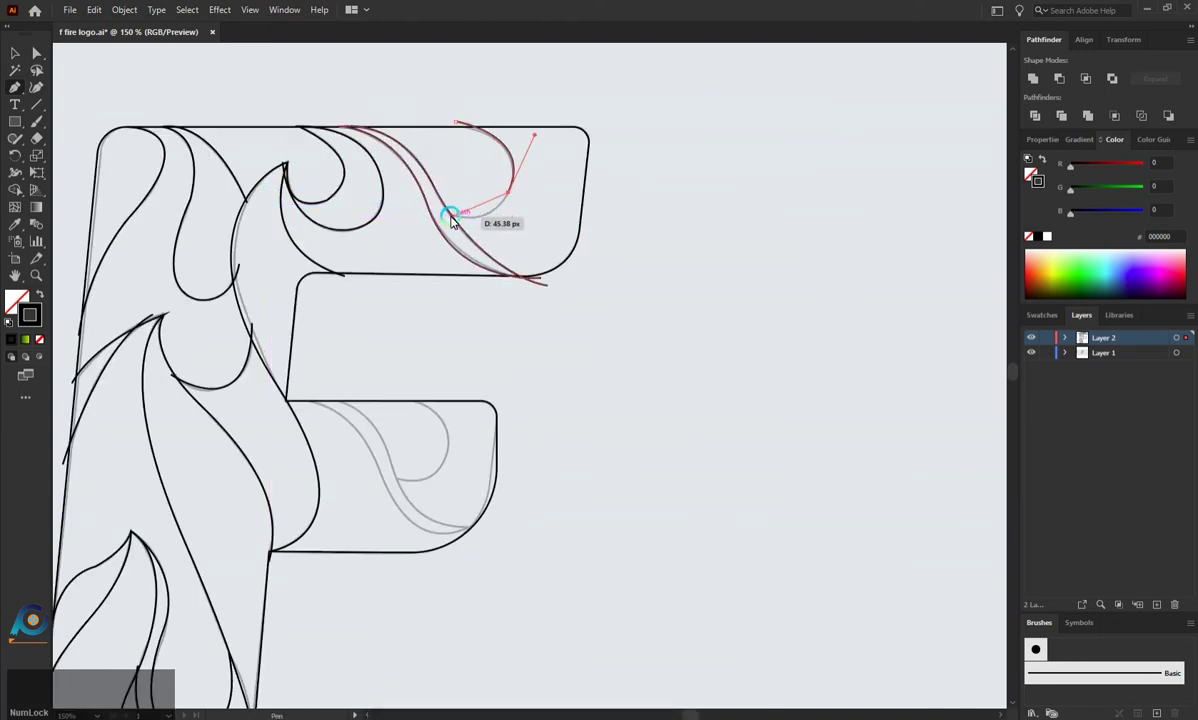
{"action": "left_click", "coordinate": [452, 218]}
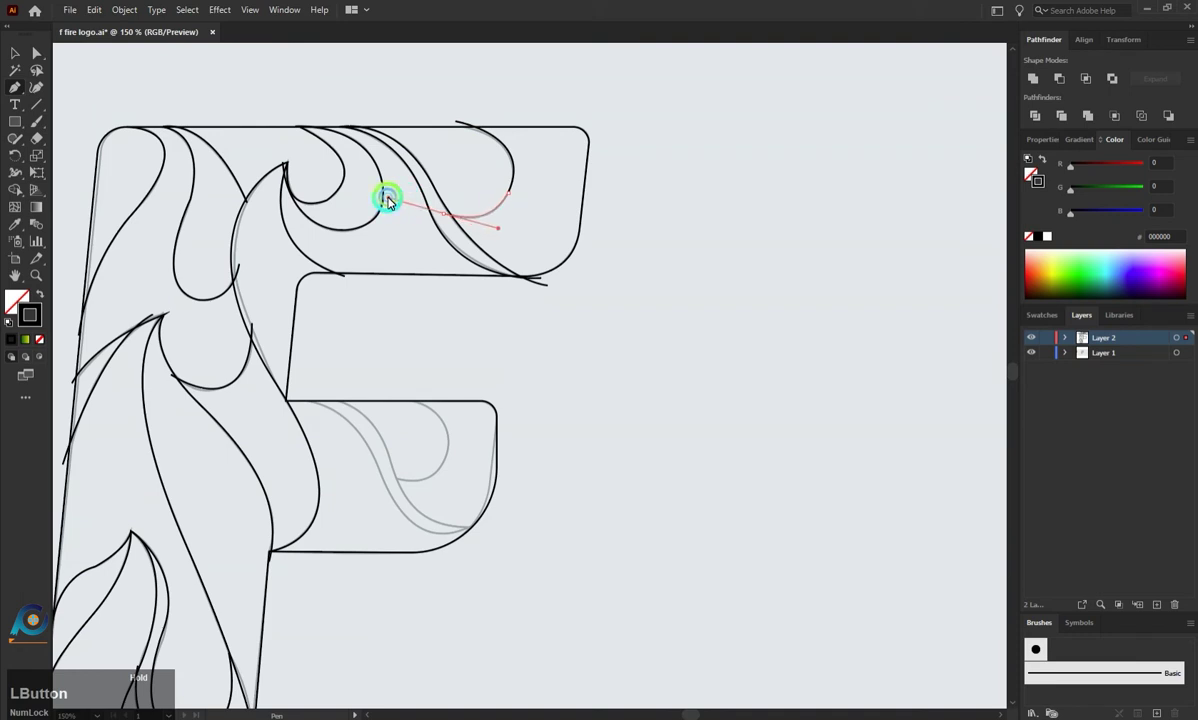
{"action": "key", "text": "Escape"}
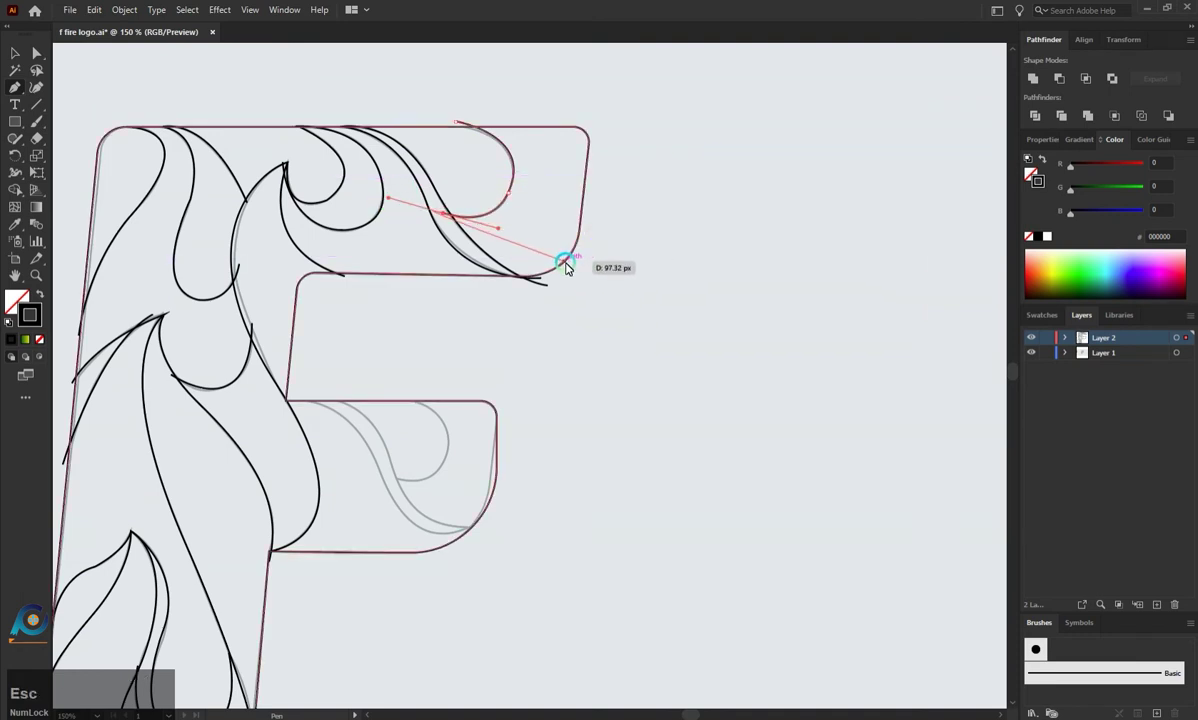
{"action": "key", "text": "Escape"}
{"action": "scroll", "scroll_direction": "down", "scroll_amount": 3}
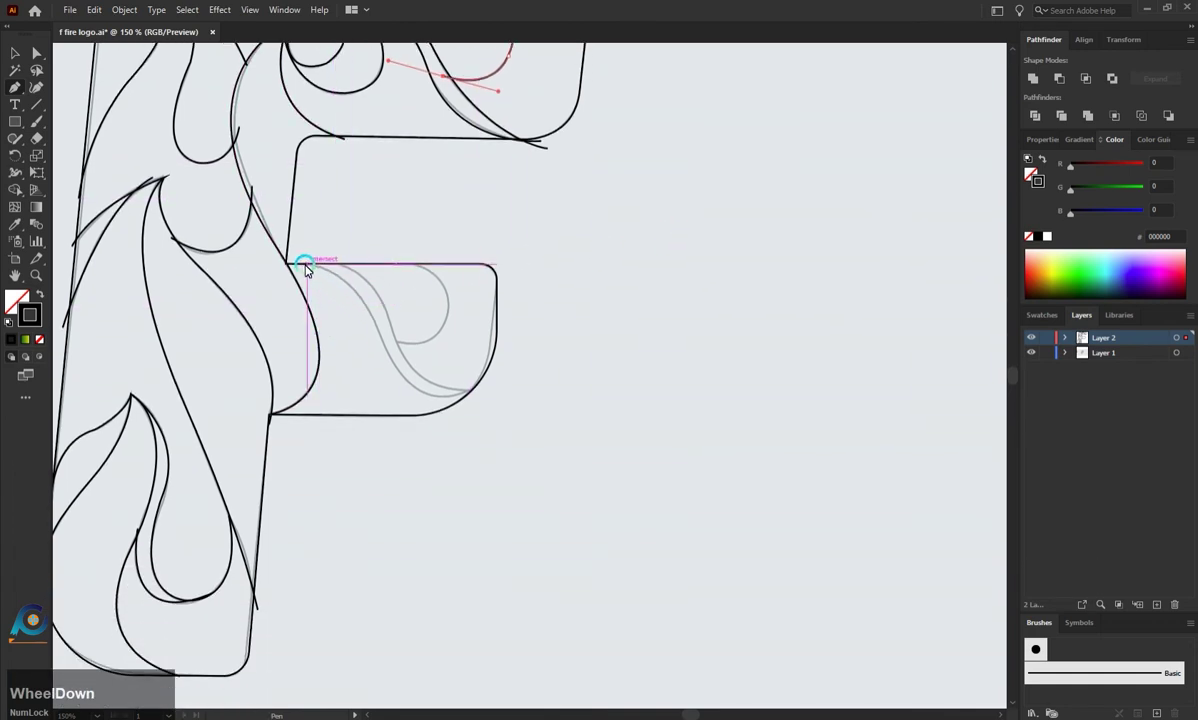
Step: Draw a flame curve across the middle bar and reshape it with added points
{"action": "left_click", "coordinate": [308, 260]}
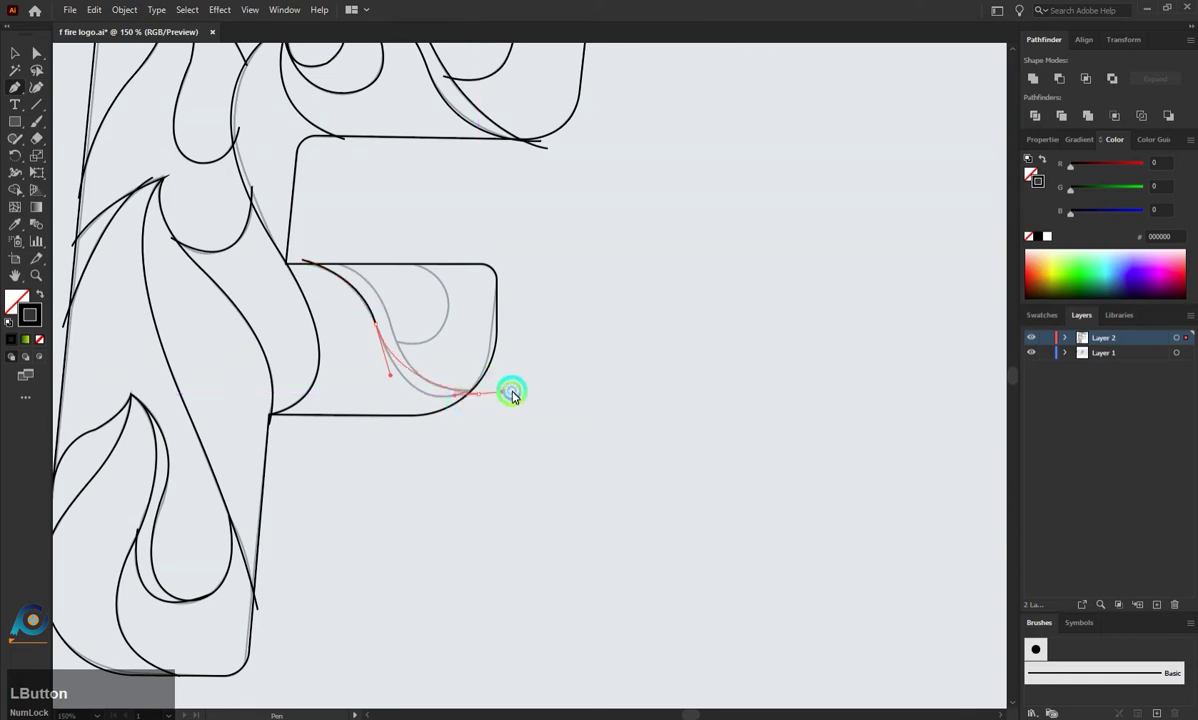
{"action": "key", "text": "Escape"}
{"action": "left_click", "coordinate": [338, 264]}
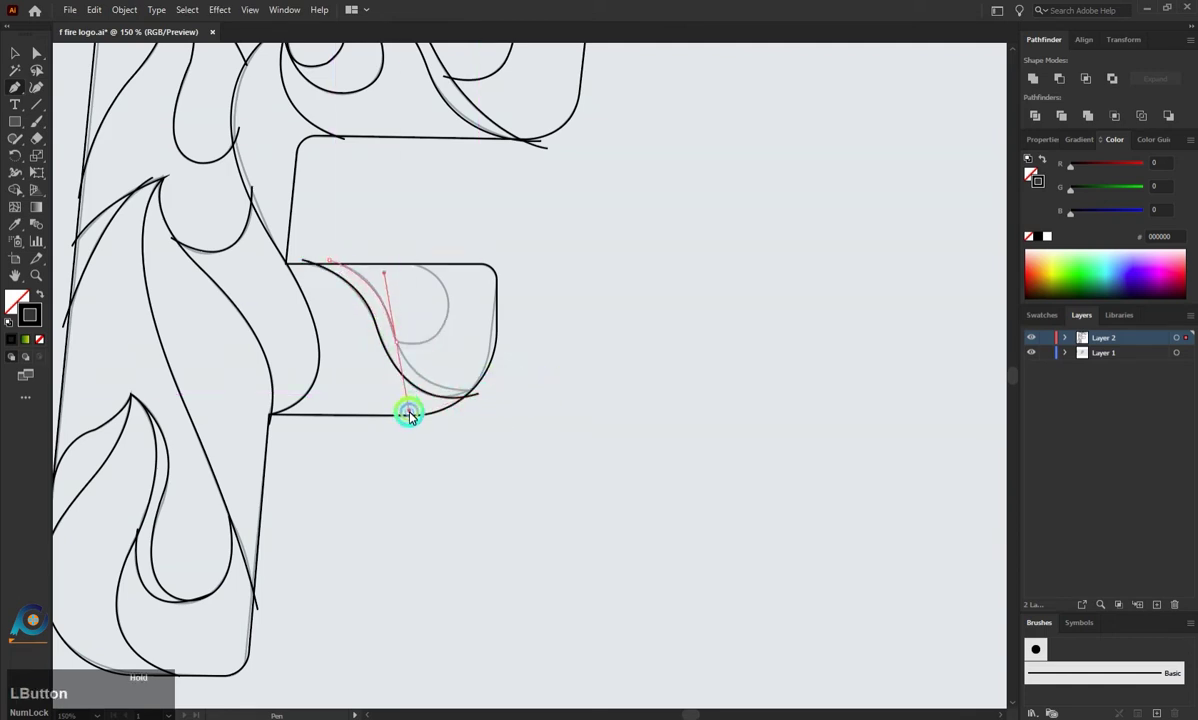
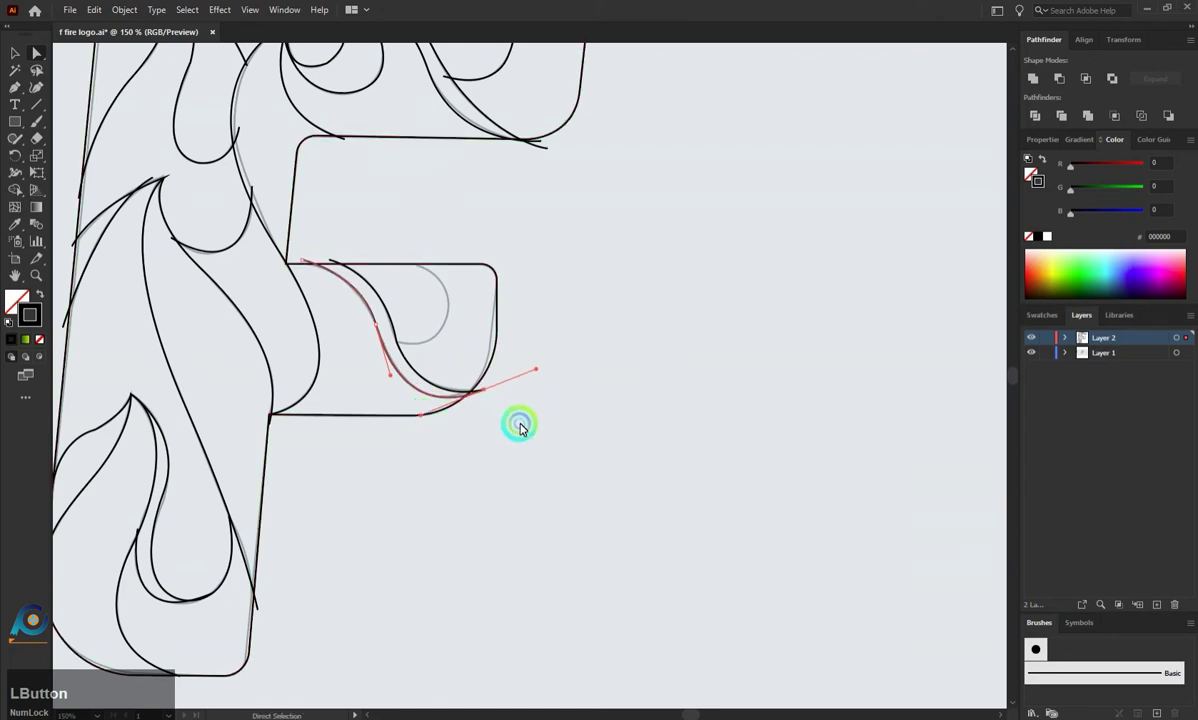
{"action": "key", "text": "Escape"}
{"action": "left_click", "coordinate": [524, 434]}
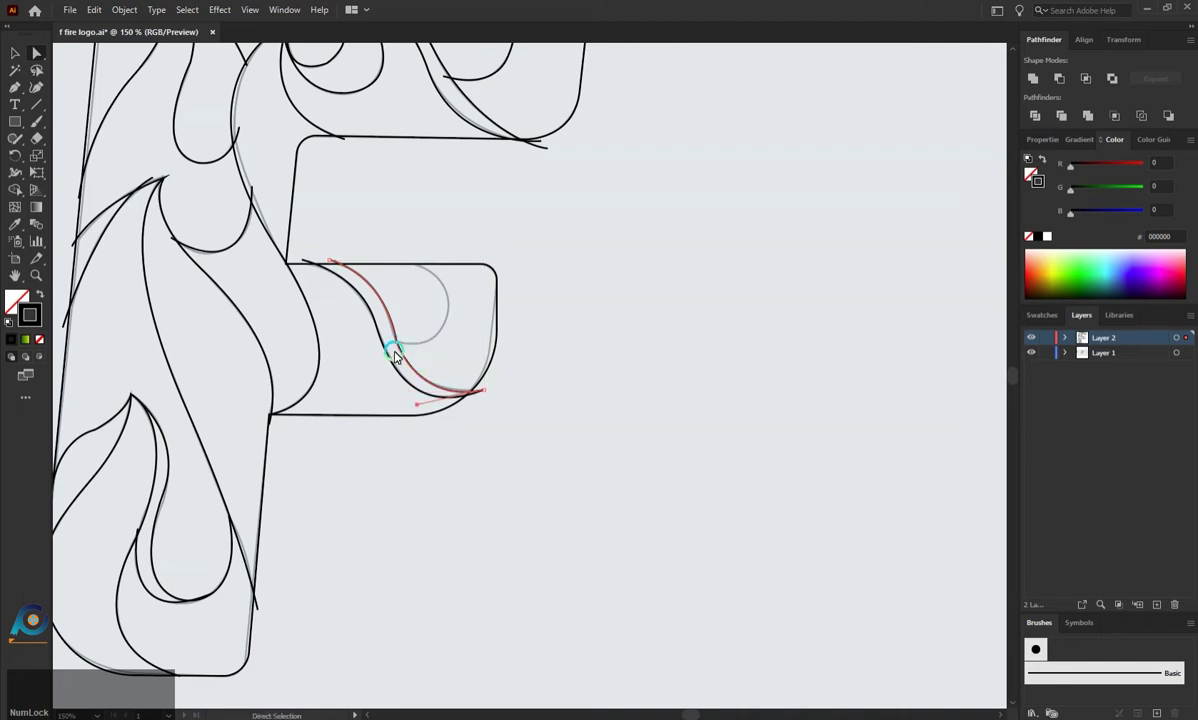
{"action": "left_click", "coordinate": [21, 98]}
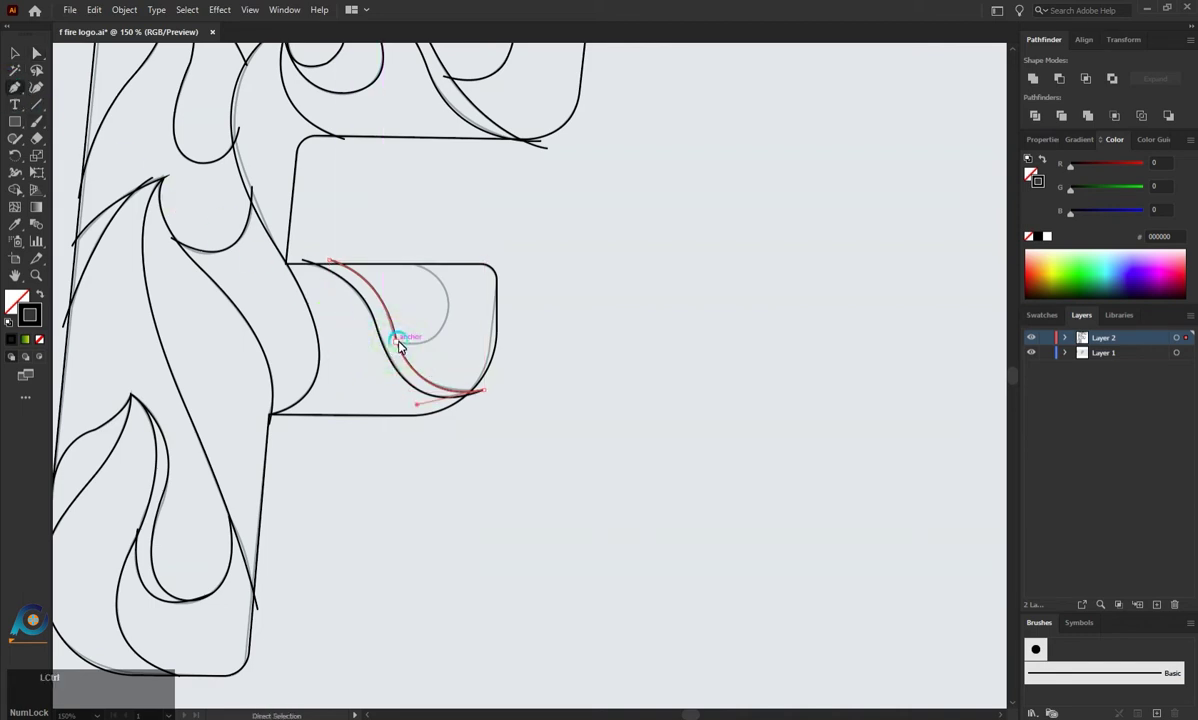
{"action": "left_click", "coordinate": [406, 348]}
{"action": "left_click", "coordinate": [423, 339]}
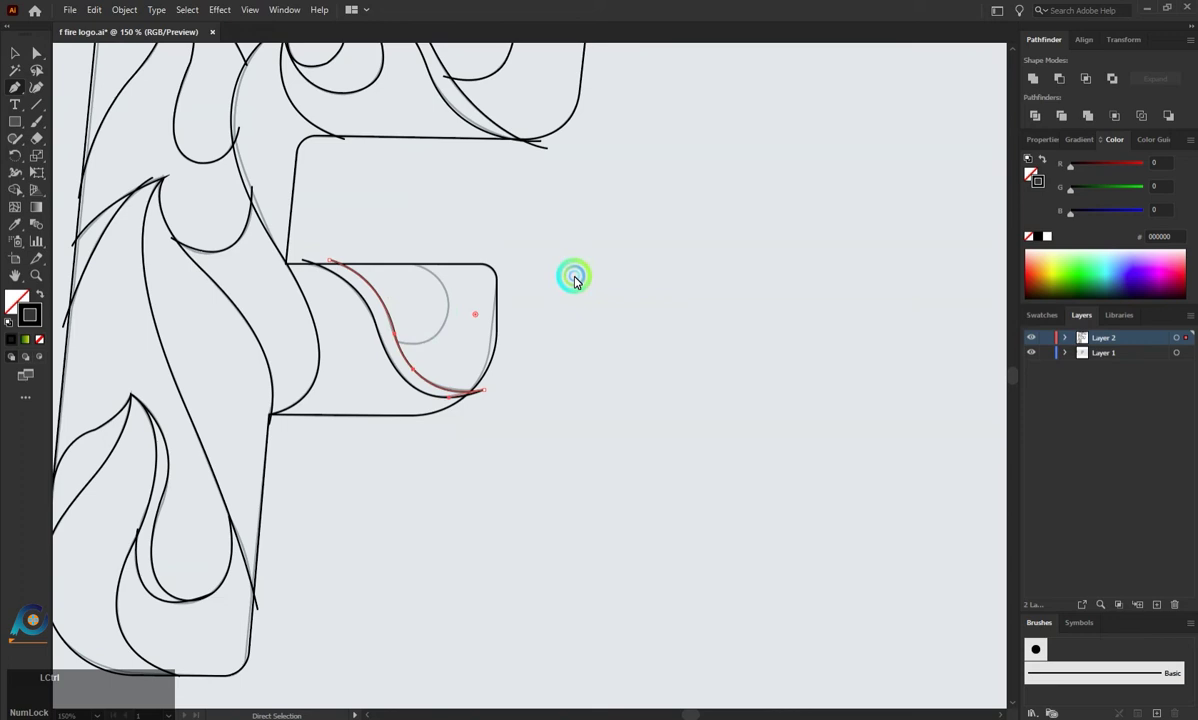
Step: Pencil a hooked curl inside the F's middle arm and finish the stroke with Direct Selection
{"action": "left_click", "coordinate": [409, 264]}
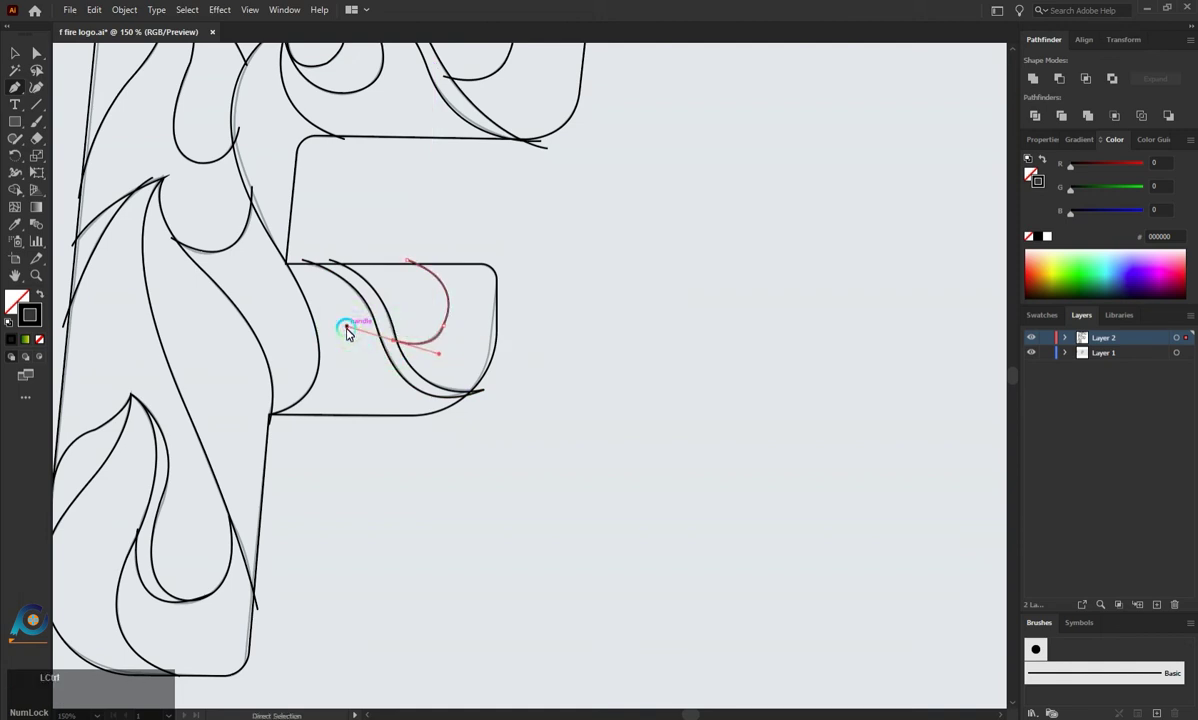
{"action": "key", "text": "ctrl+z"}
{"action": "left_click", "coordinate": [395, 344]}
{"action": "key", "text": "Escape"}
{"action": "left_click", "coordinate": [450, 331]}
{"action": "left_click", "coordinate": [467, 332]}
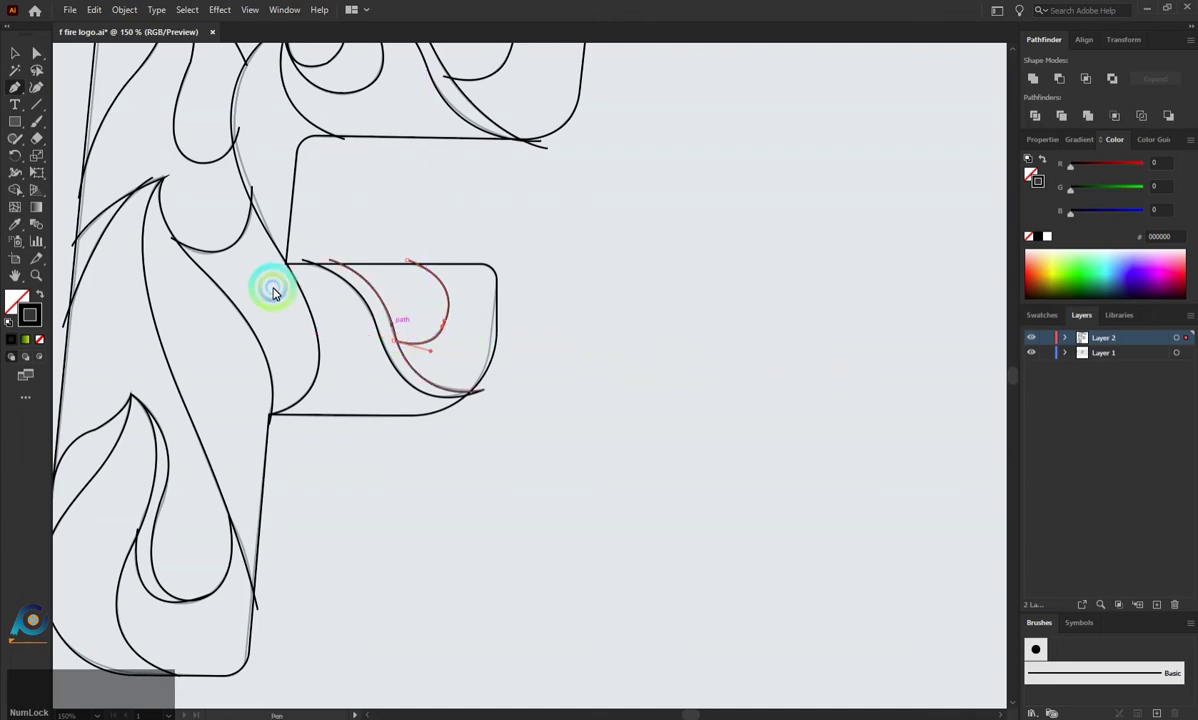
{"action": "left_click", "coordinate": [21, 147]}
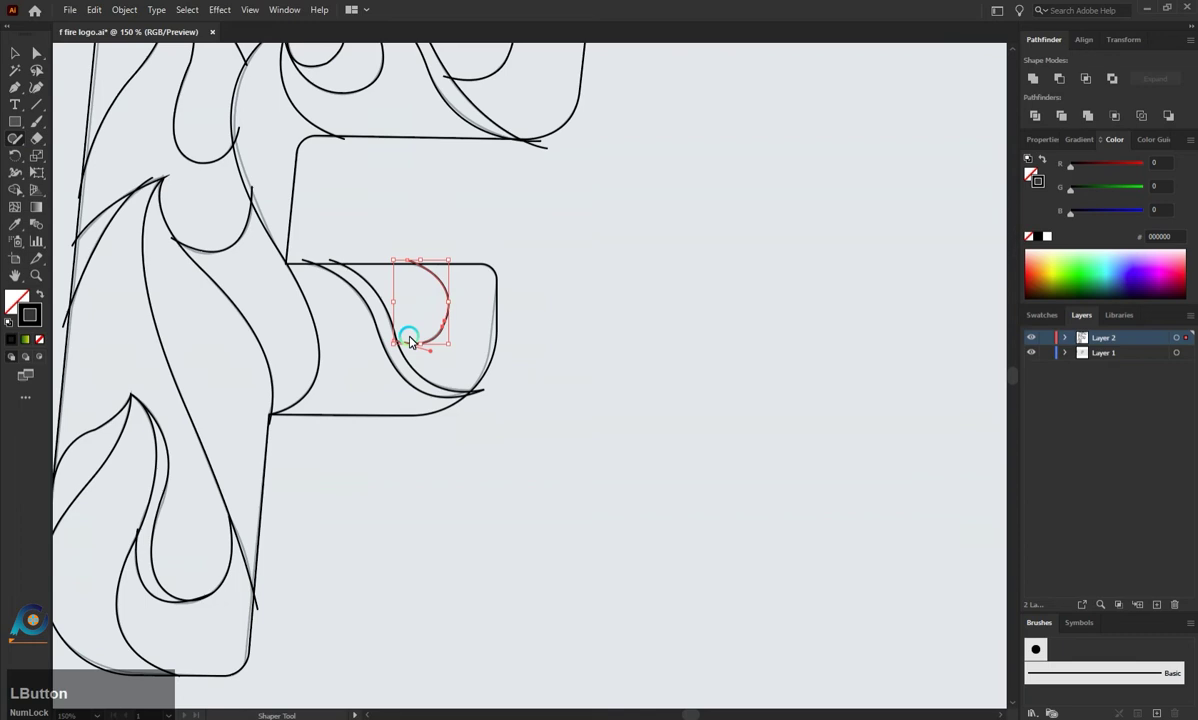
{"action": "left_click", "coordinate": [23, 57]}
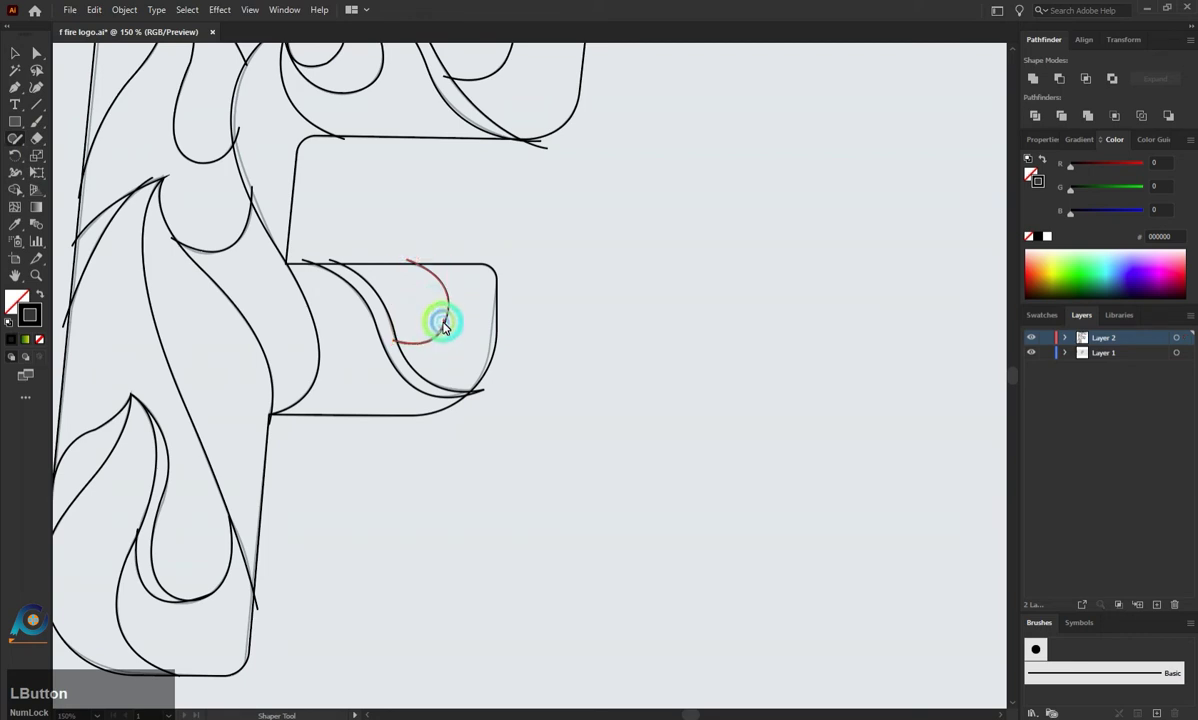
{"action": "right_click", "coordinate": [22, 146]}
{"action": "left_click", "coordinate": [71, 175]}
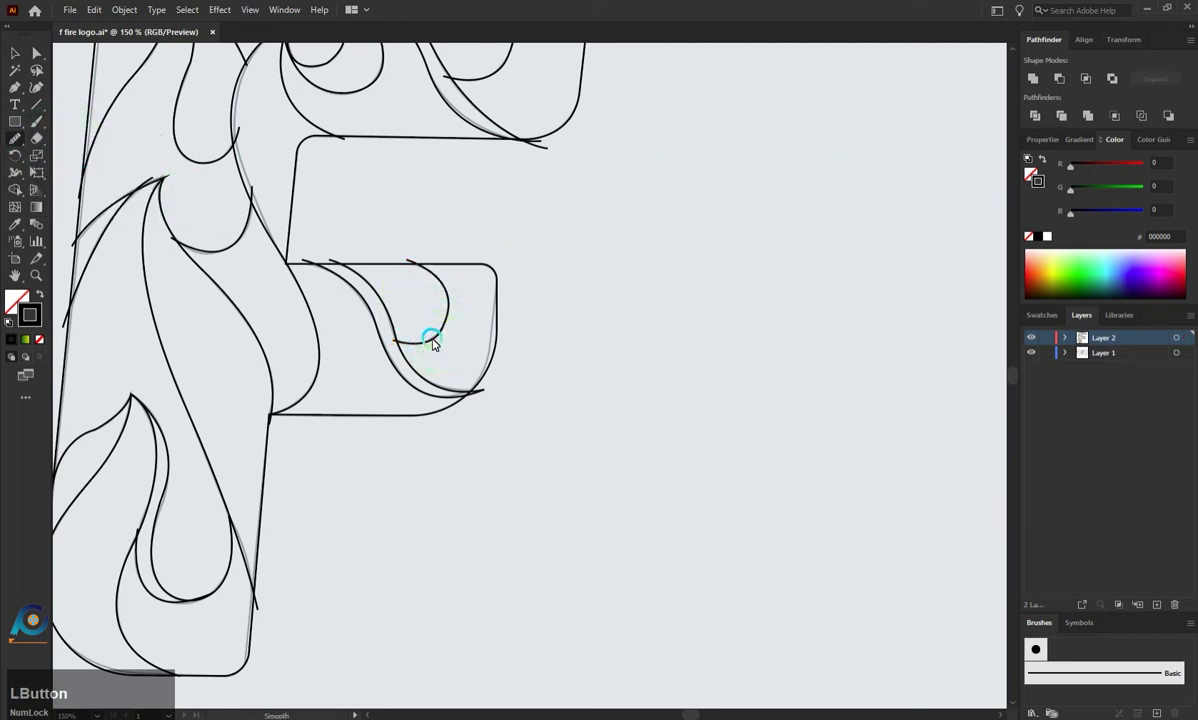
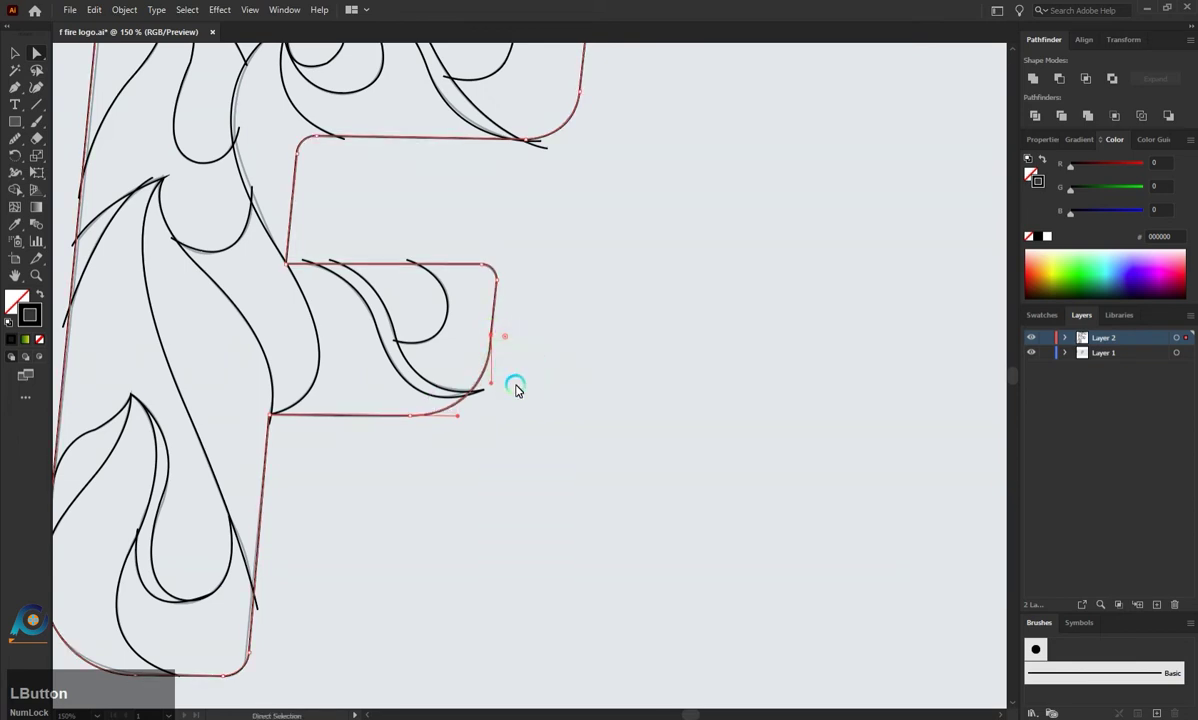
Step: Show the letter's anchor points and pick the curve at the inner flame tip with Direct Selection
{"action": "scroll", "scroll_direction": "down", "scroll_amount": 3}
{"action": "scroll", "scroll_direction": "down", "scroll_amount": 3}
{"action": "scroll", "scroll_direction": "up", "scroll_amount": 3}
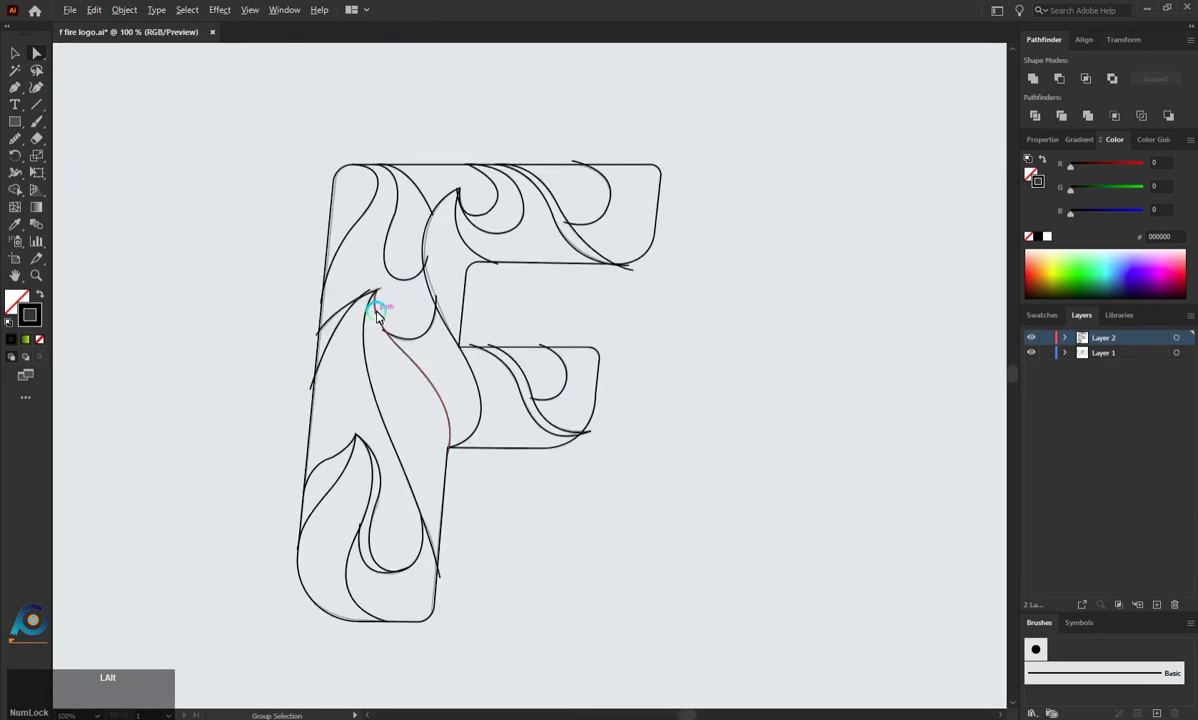
{"action": "scroll", "scroll_direction": "down", "scroll_amount": 3}
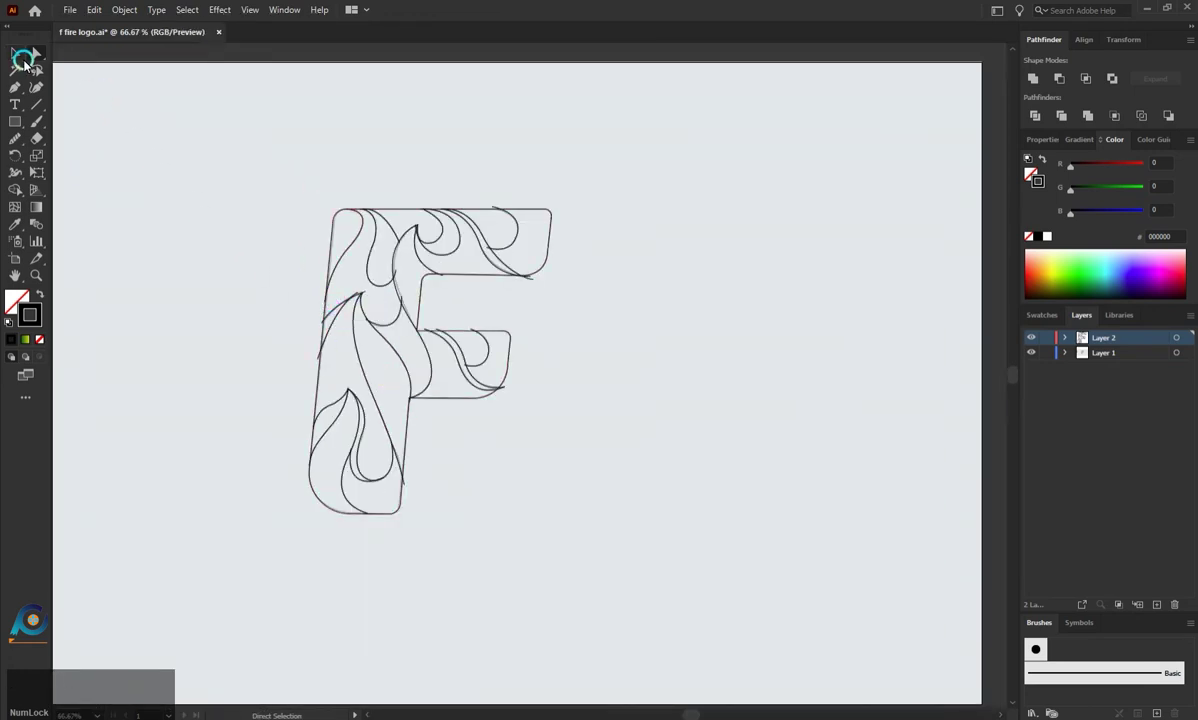
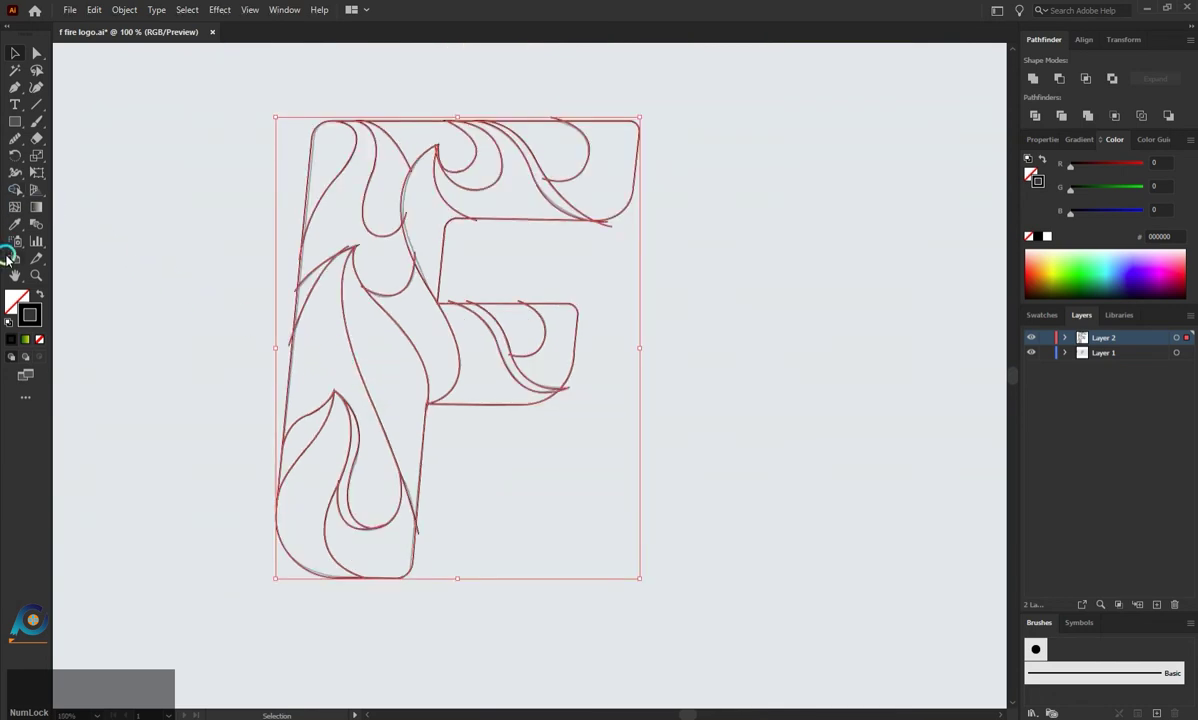
{"action": "left_click", "coordinate": [21, 191]}
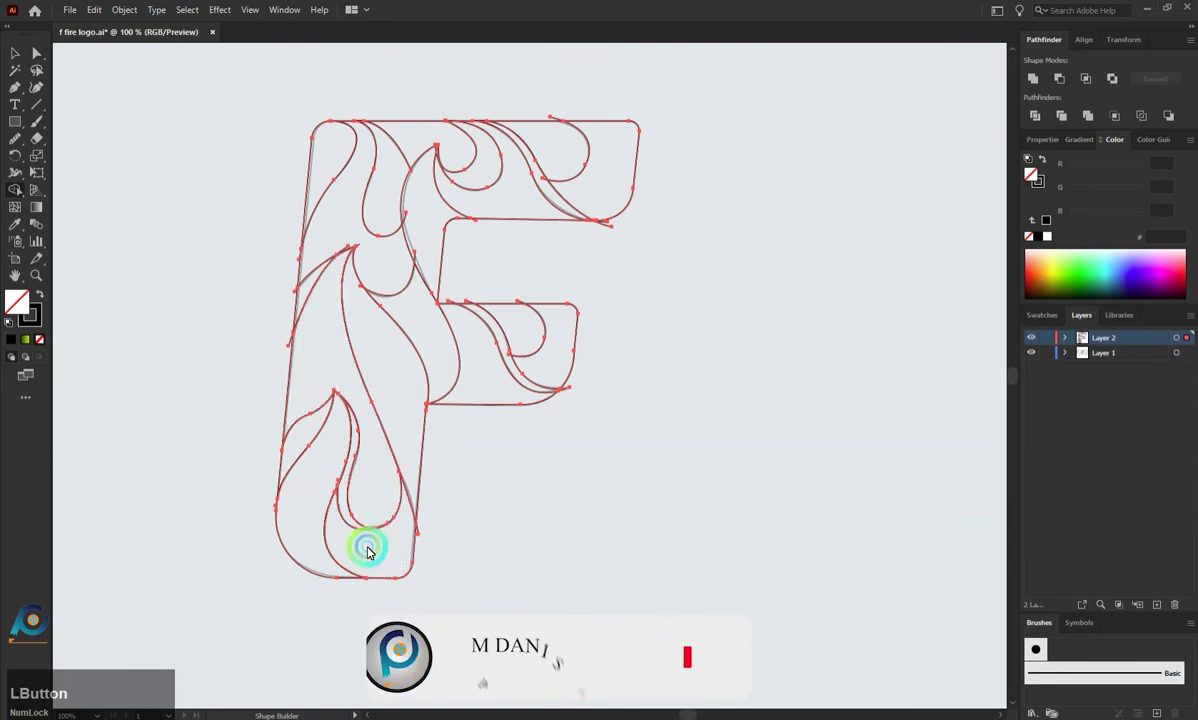
{"action": "key", "text": "ctrl+z"}
{"action": "left_click", "coordinate": [45, 61]}
Step: Drag the inner flame anchor to meet the tall flame stroke, then select every path of the letter
{"action": "scroll", "scroll_direction": "up", "scroll_amount": 3}
{"action": "left_click", "coordinate": [443, 532]}
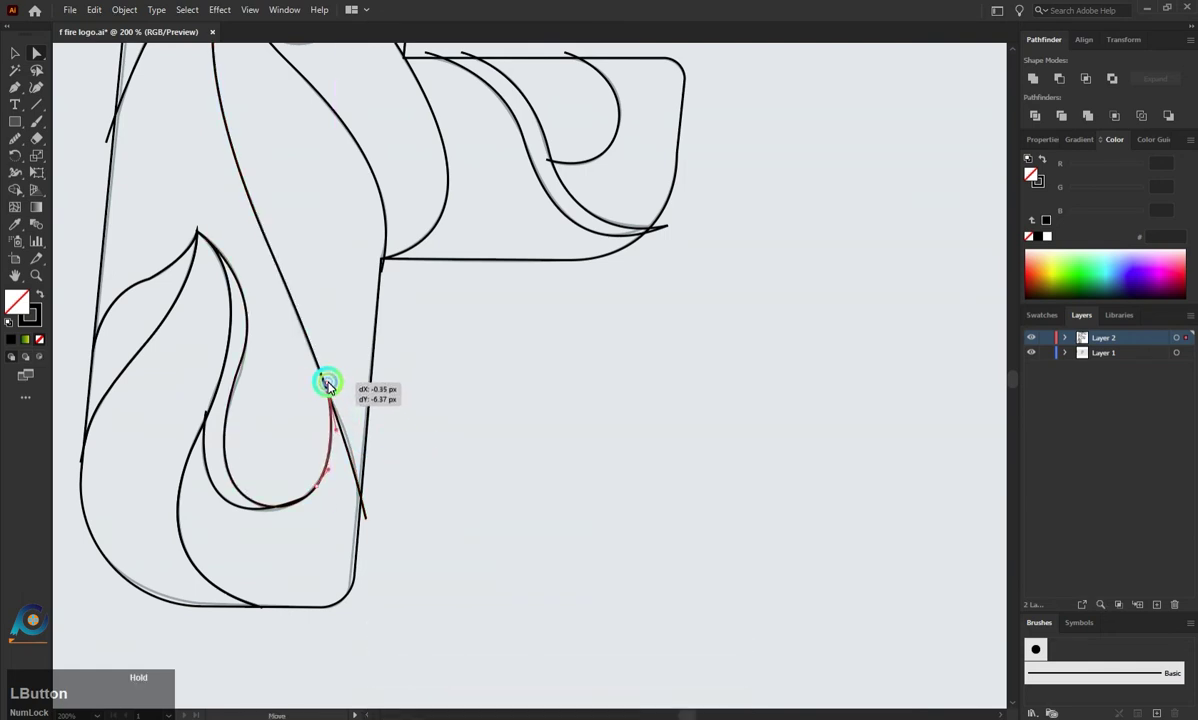
{"action": "scroll", "scroll_direction": "down", "scroll_amount": 3}
{"action": "key", "text": "ctrl+z"}
{"action": "scroll", "scroll_direction": "up", "scroll_amount": 3}
{"action": "key", "text": "ctrl+a"}
{"action": "scroll", "scroll_direction": "down", "scroll_amount": 3}
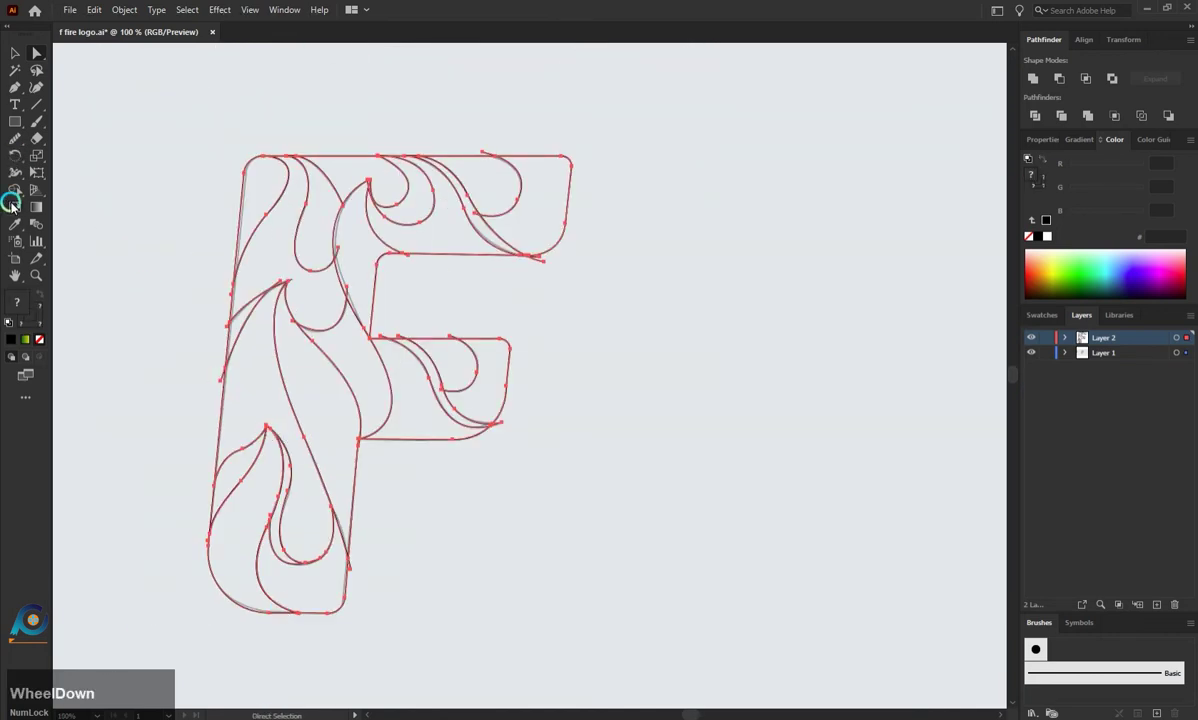
Step: Check with Shape Builder which flame sections already form closed regions
{"action": "left_click", "coordinate": [22, 196]}
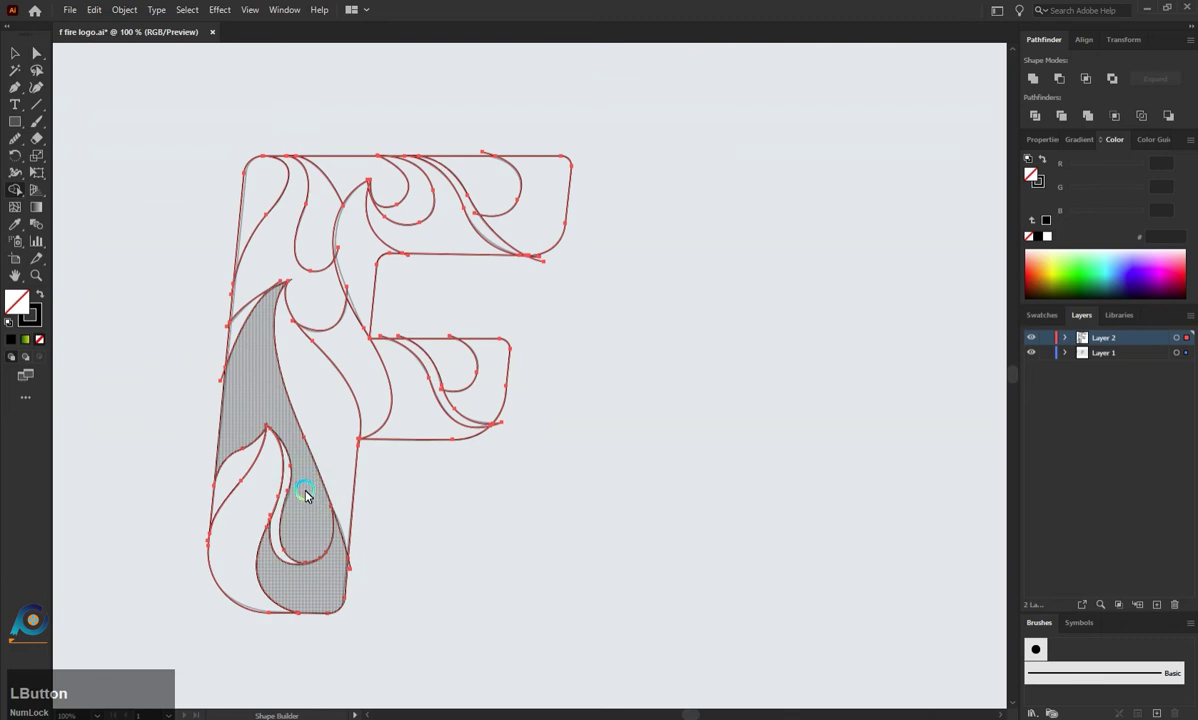
{"action": "scroll", "scroll_direction": "down", "scroll_amount": 3}
{"action": "scroll", "scroll_direction": "up", "scroll_amount": 3}
{"action": "scroll", "scroll_direction": "up", "scroll_amount": 3}
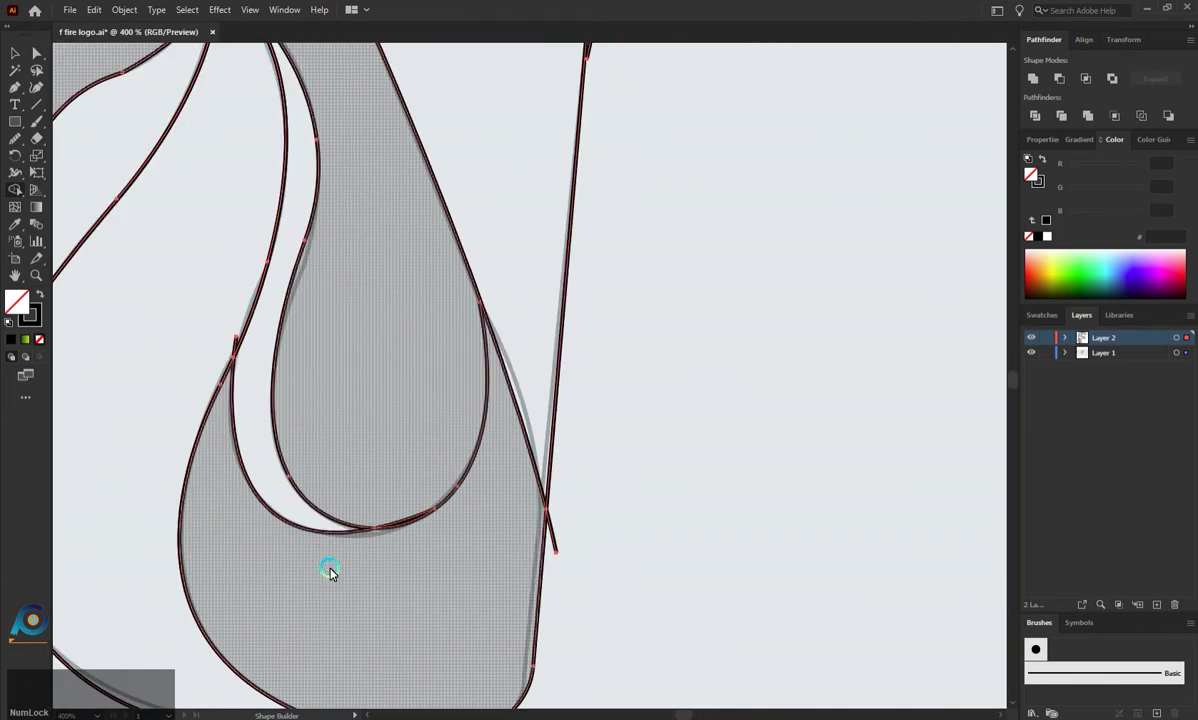
{"action": "scroll", "scroll_direction": "down", "scroll_amount": 3}
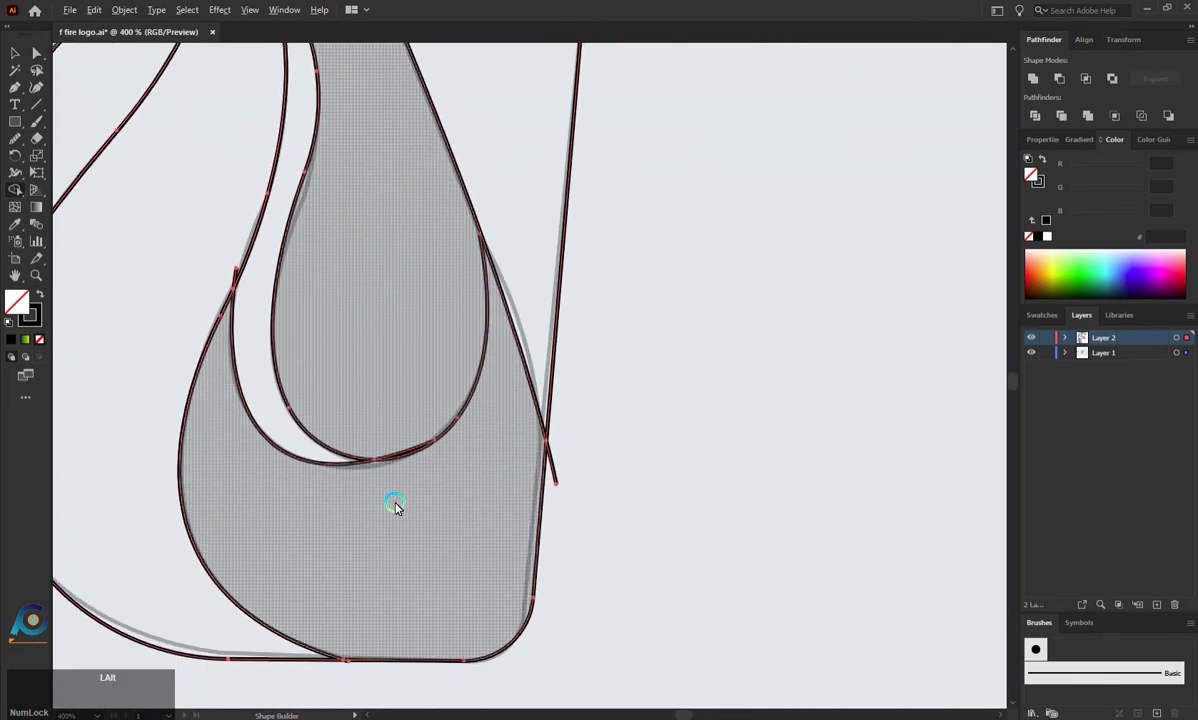
{"action": "scroll", "scroll_direction": "down", "scroll_amount": 3}
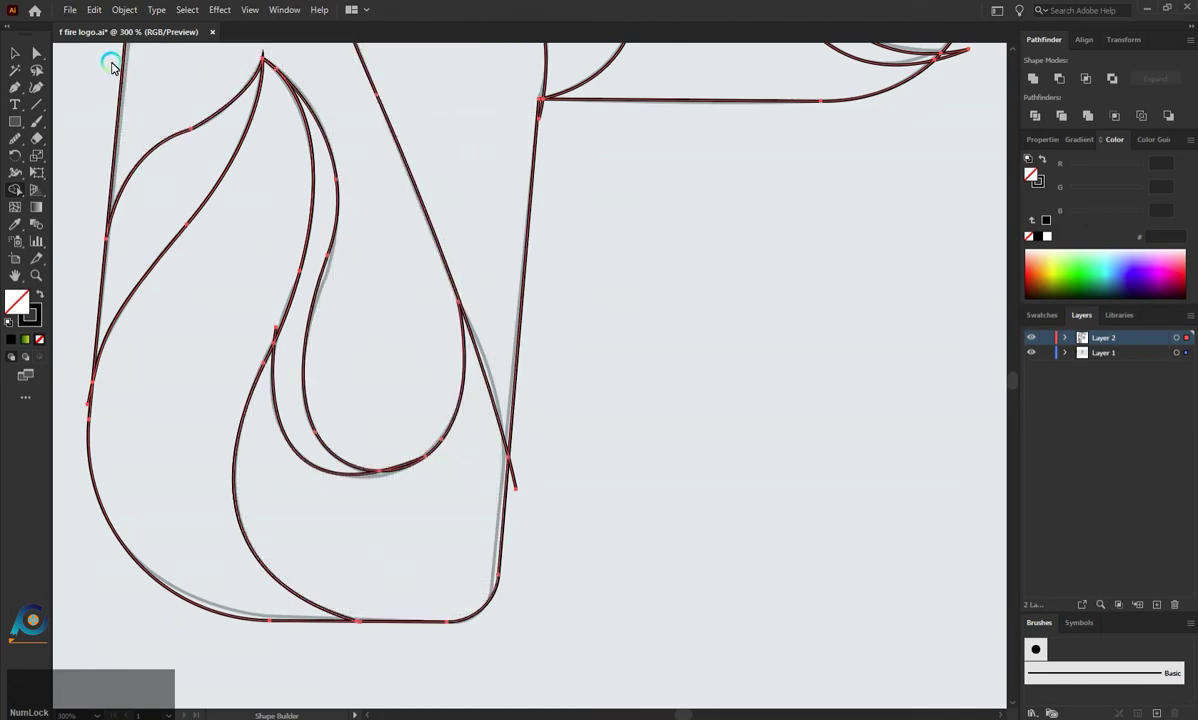
{"action": "scroll", "scroll_direction": "down", "scroll_amount": 3}
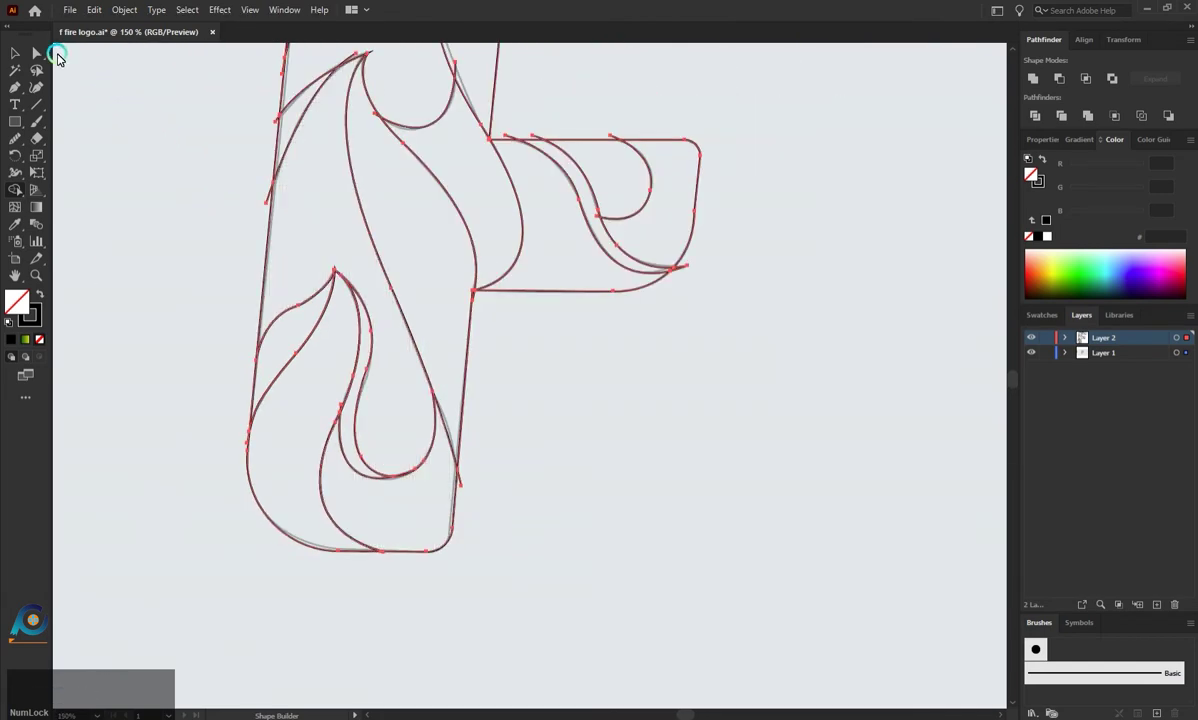
Step: Adjust the inner teardrop flame curve's points so it meets the neighbouring lines
{"action": "left_click", "coordinate": [43, 58]}
{"action": "scroll", "scroll_direction": "up", "scroll_amount": 3}
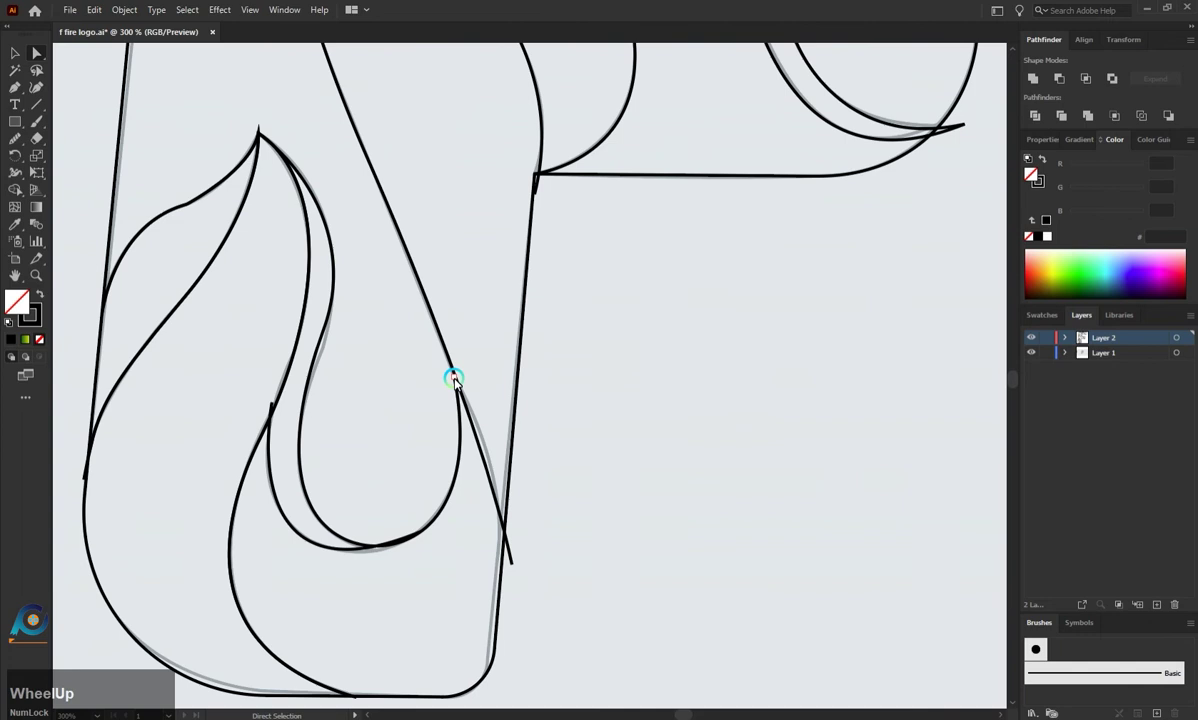
{"action": "left_click", "coordinate": [459, 382]}
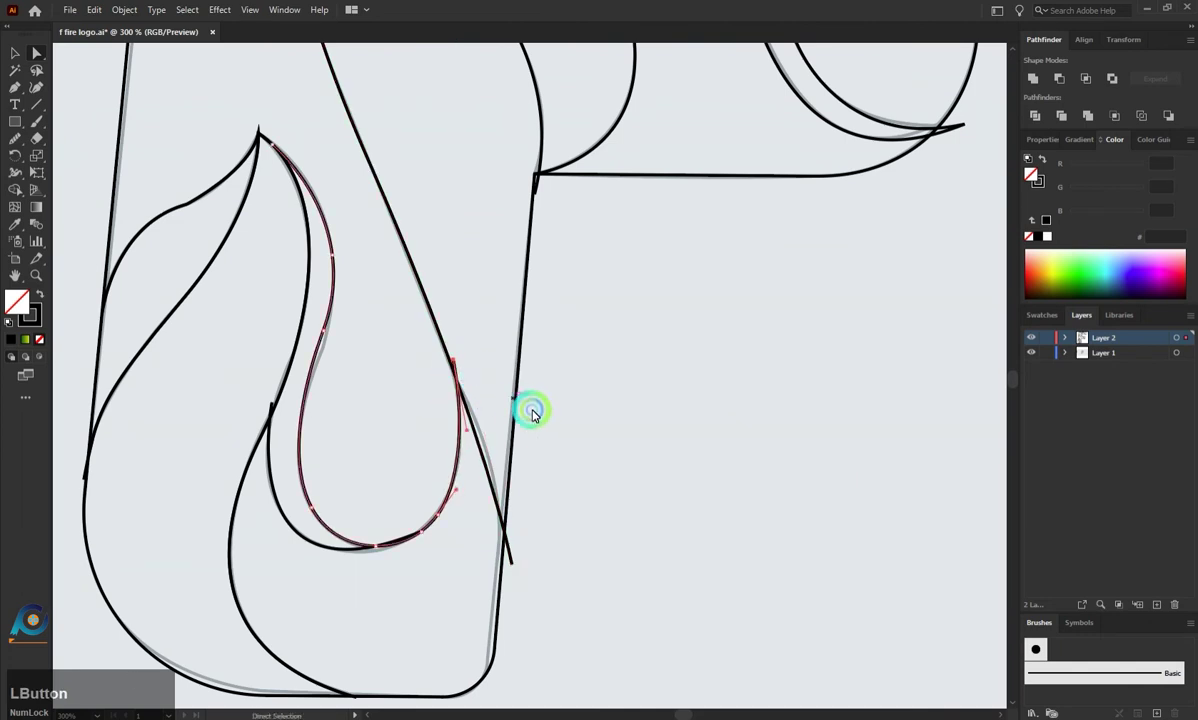
{"action": "scroll", "scroll_direction": "down", "scroll_amount": 3}
{"action": "left_click", "coordinate": [286, 131]}
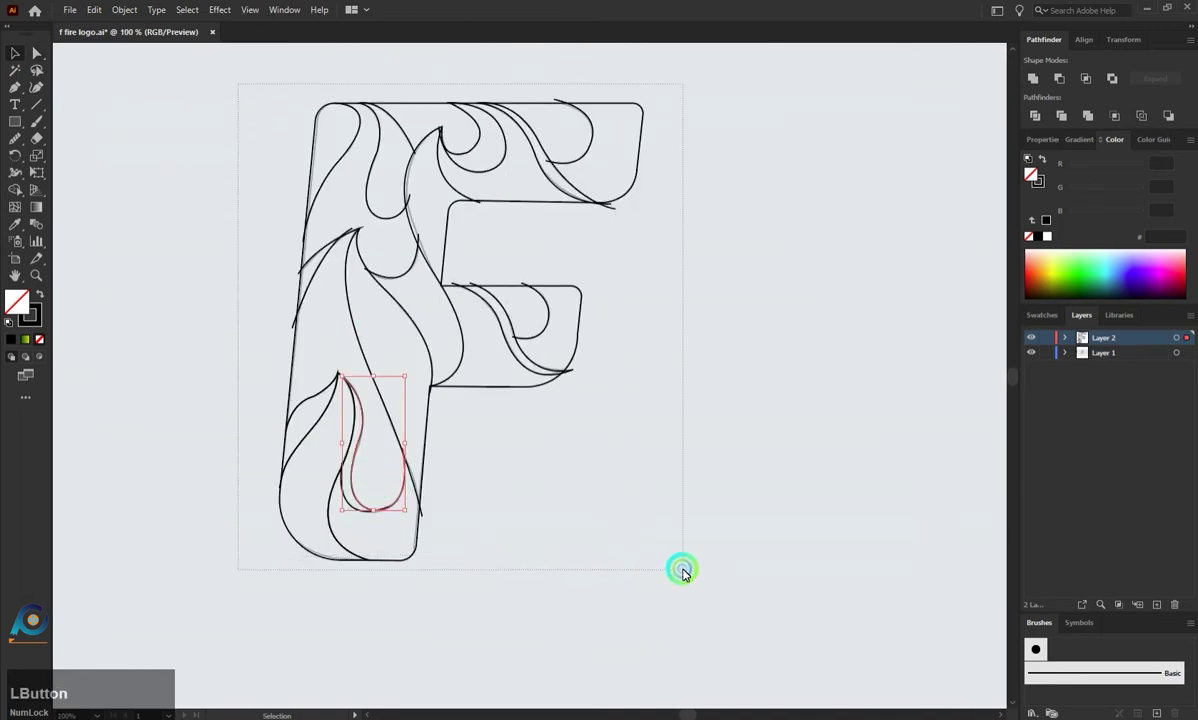
{"action": "scroll", "scroll_direction": "up", "scroll_amount": 3}
{"action": "scroll", "scroll_direction": "down", "scroll_amount": 3}
Step: Build the lower stem flame sections into separate shapes with Shape Builder
{"action": "left_click", "coordinate": [460, 463]}
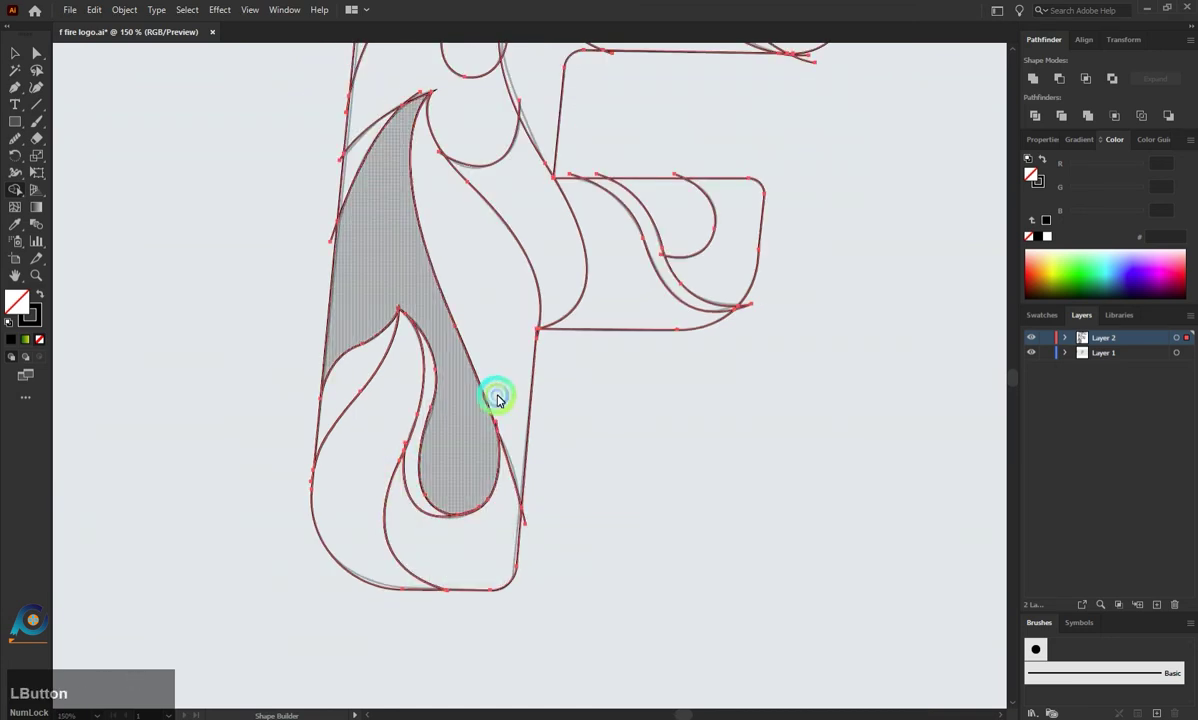
{"action": "scroll", "scroll_direction": "up", "scroll_amount": 3}
{"action": "left_click", "coordinate": [551, 412]}
{"action": "scroll", "scroll_direction": "down", "scroll_amount": 3}
{"action": "left_click", "coordinate": [660, 387]}
{"action": "scroll", "scroll_direction": "up", "scroll_amount": 3}
{"action": "left_click", "coordinate": [475, 333]}
{"action": "left_click", "coordinate": [480, 216]}
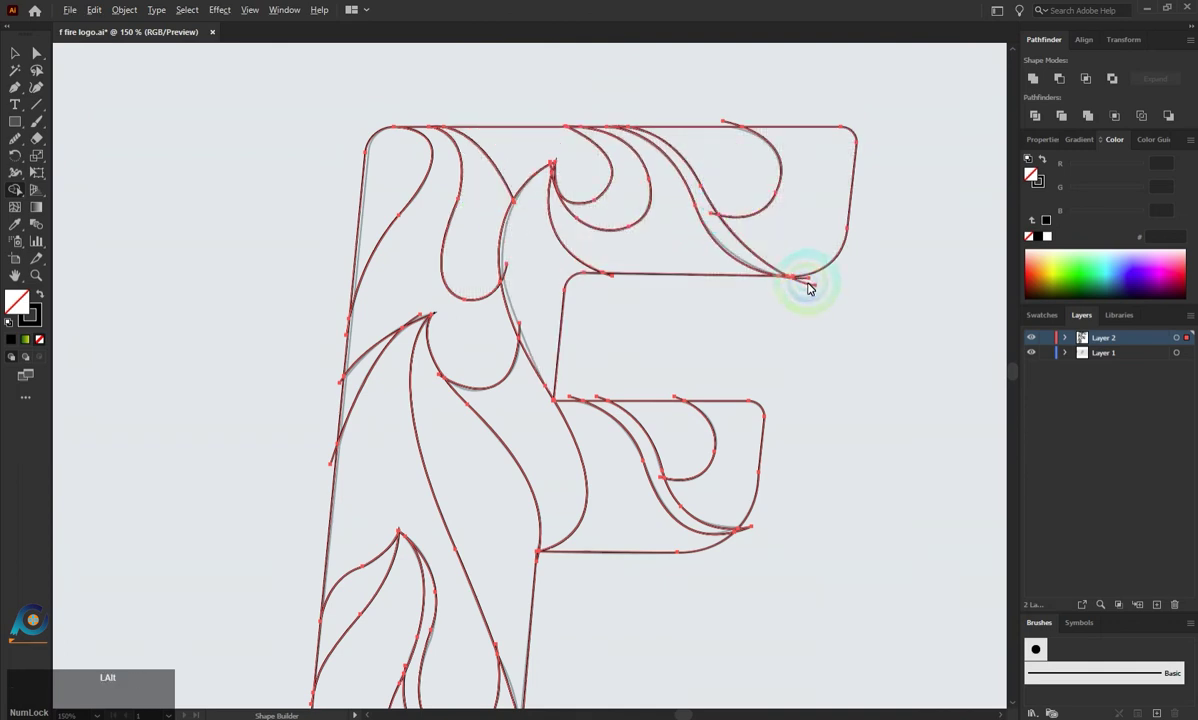
Step: Close the gap where the top arm curves meet and build the top curl regions
{"action": "scroll", "scroll_direction": "up", "scroll_amount": 3}
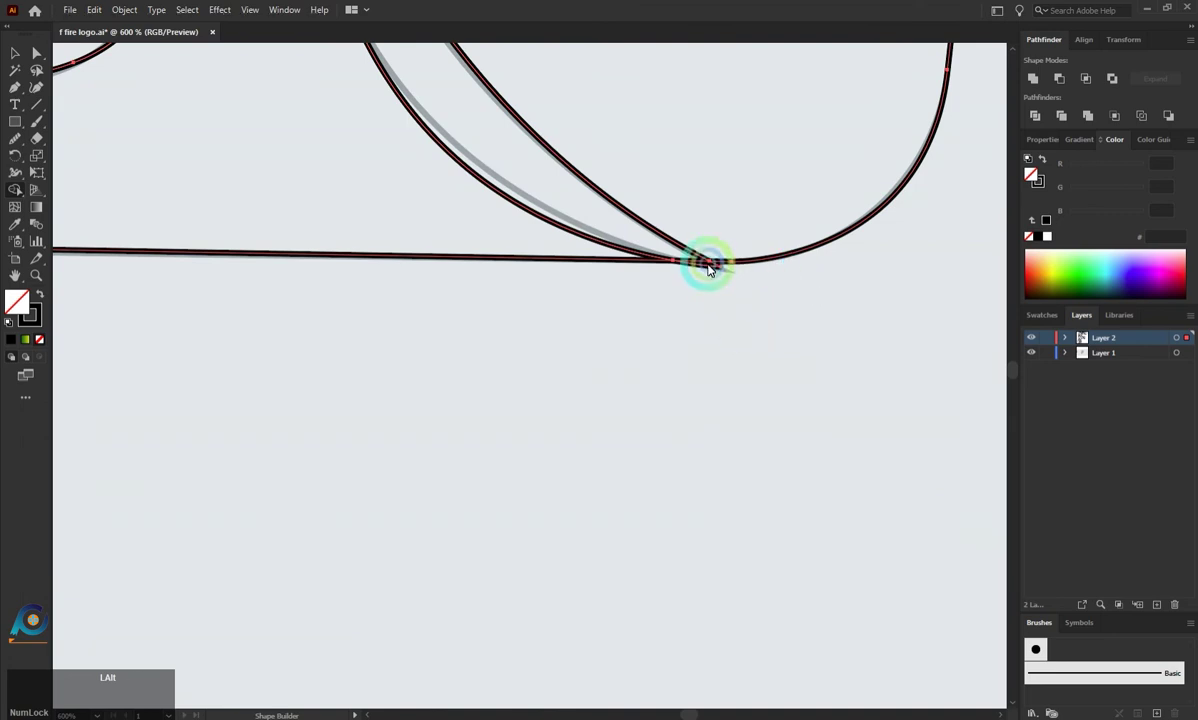
{"action": "left_click", "coordinate": [717, 270]}
{"action": "left_click", "coordinate": [724, 267]}
{"action": "scroll", "scroll_direction": "down", "scroll_amount": 3}
{"action": "scroll", "scroll_direction": "up", "scroll_amount": 3}
{"action": "left_click", "coordinate": [579, 180]}
{"action": "scroll", "scroll_direction": "down", "scroll_amount": 3}
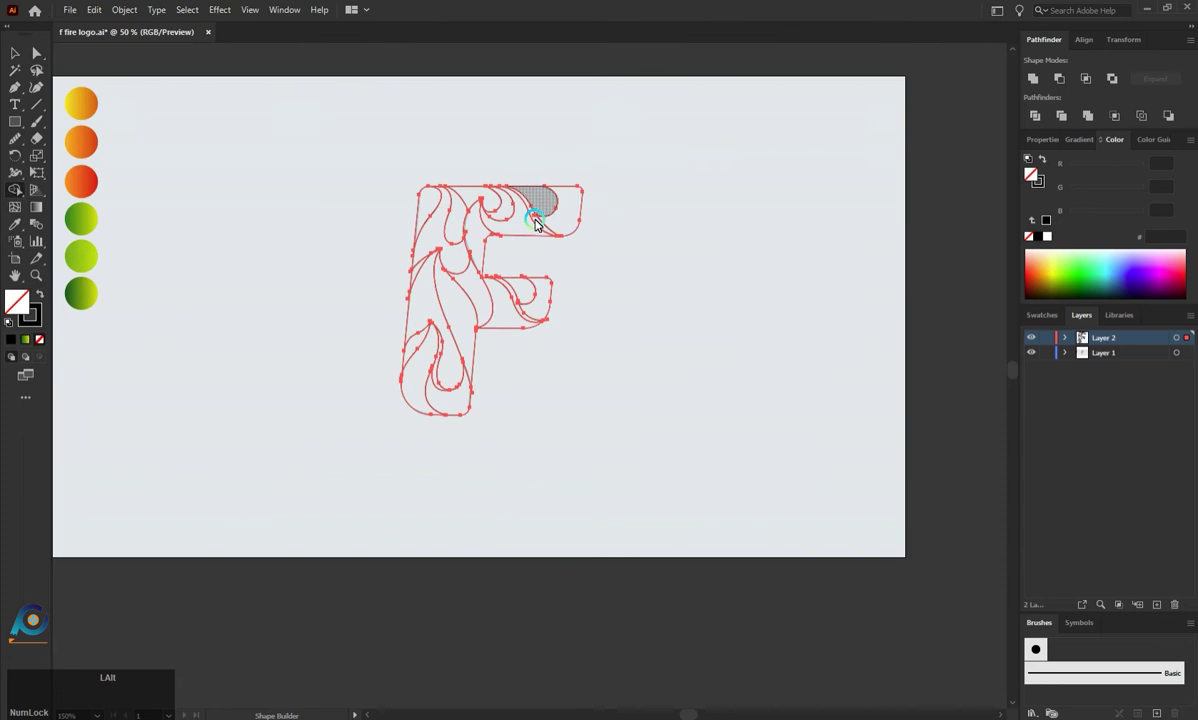
{"action": "scroll", "scroll_direction": "up", "scroll_amount": 3}
{"action": "left_click", "coordinate": [470, 450]}
Step: Build the remaining regions at the end of the F's top arm
{"action": "scroll", "scroll_direction": "up", "scroll_amount": 3}
{"action": "scroll", "scroll_direction": "down", "scroll_amount": 3}
{"action": "left_click", "coordinate": [780, 192]}
{"action": "left_click", "coordinate": [772, 190]}
{"action": "scroll", "scroll_direction": "up", "scroll_amount": 3}
{"action": "scroll", "scroll_direction": "down", "scroll_amount": 3}
{"action": "scroll", "scroll_direction": "up", "scroll_amount": 3}
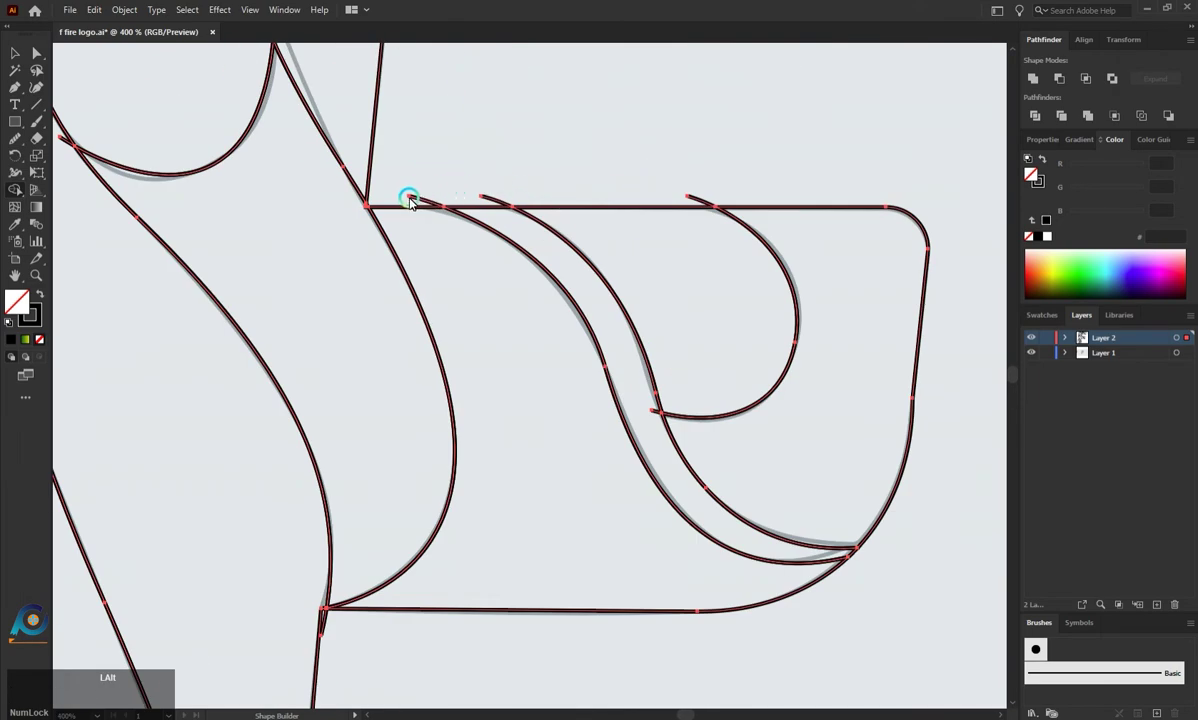
Step: Join the curves where the middle arm meets the stem and build the middle arm region
{"action": "left_click", "coordinate": [415, 198]}
{"action": "left_click", "coordinate": [492, 204]}
{"action": "left_click", "coordinate": [696, 204]}
{"action": "scroll", "scroll_direction": "down", "scroll_amount": 3}
{"action": "scroll", "scroll_direction": "down", "scroll_amount": 3}
{"action": "scroll", "scroll_direction": "up", "scroll_amount": 3}
{"action": "scroll", "scroll_direction": "down", "scroll_amount": 3}
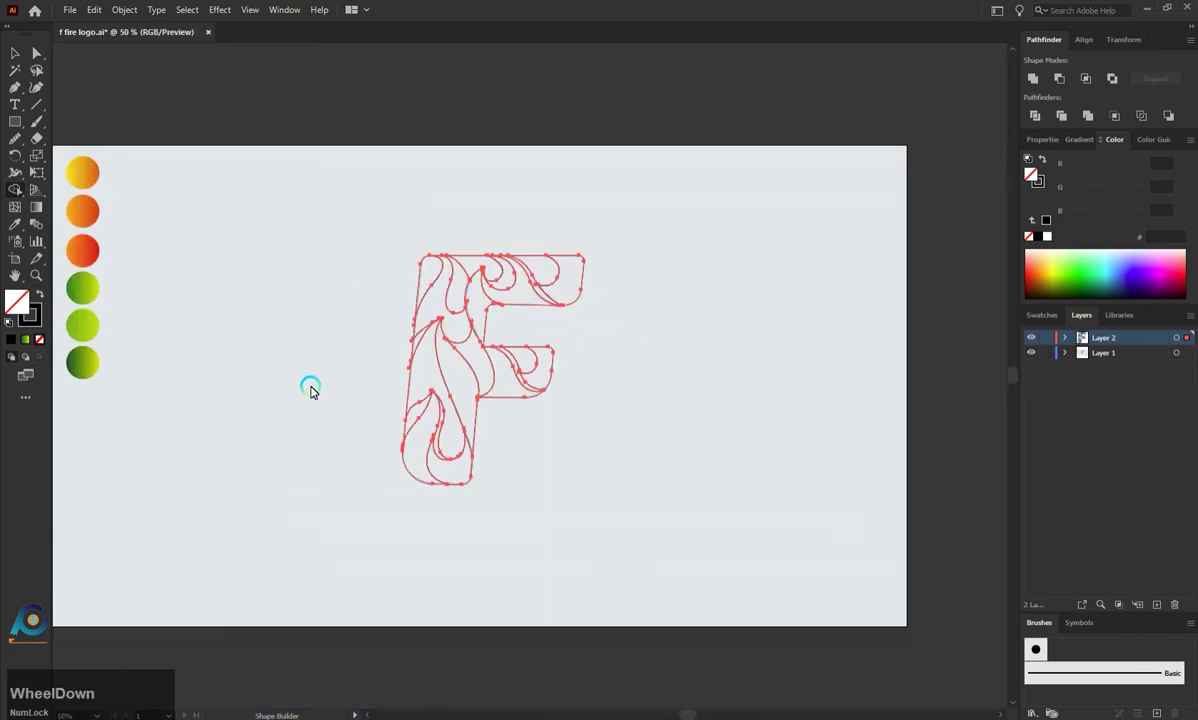
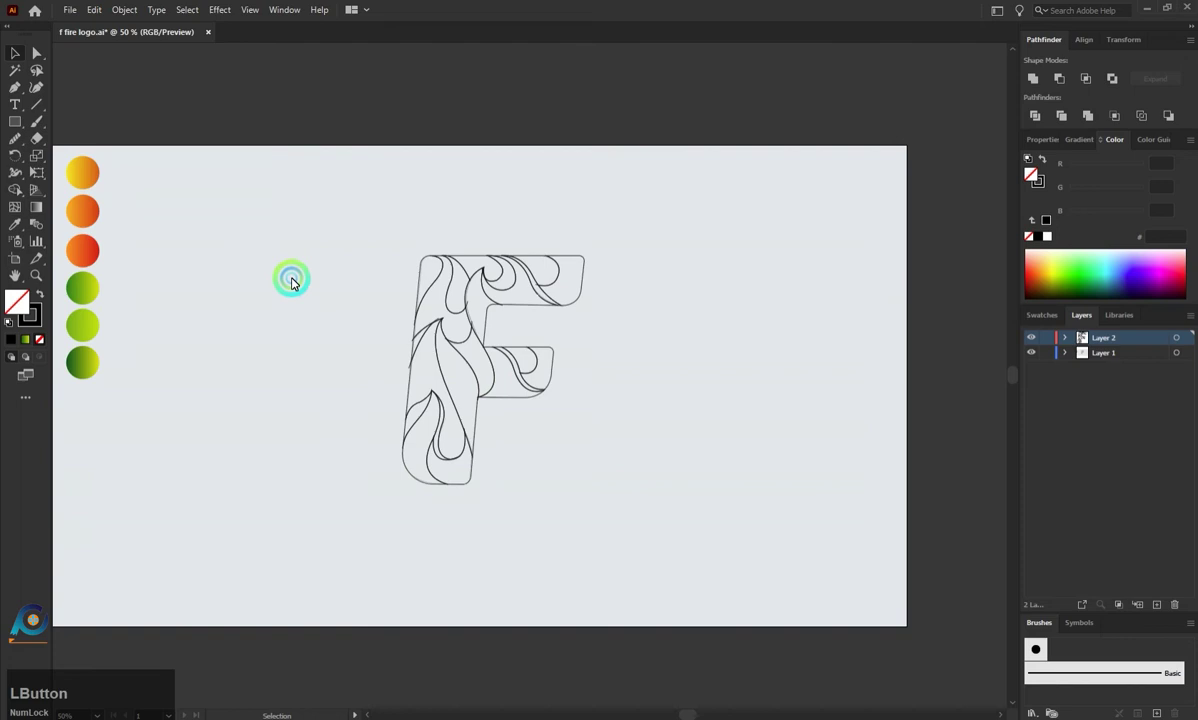
Step: Fill the bottom-left flame section with the yellow-orange gradient and align it along the flame
{"action": "scroll", "scroll_direction": "down", "scroll_amount": 3}
{"action": "scroll", "scroll_direction": "up", "scroll_amount": 3}
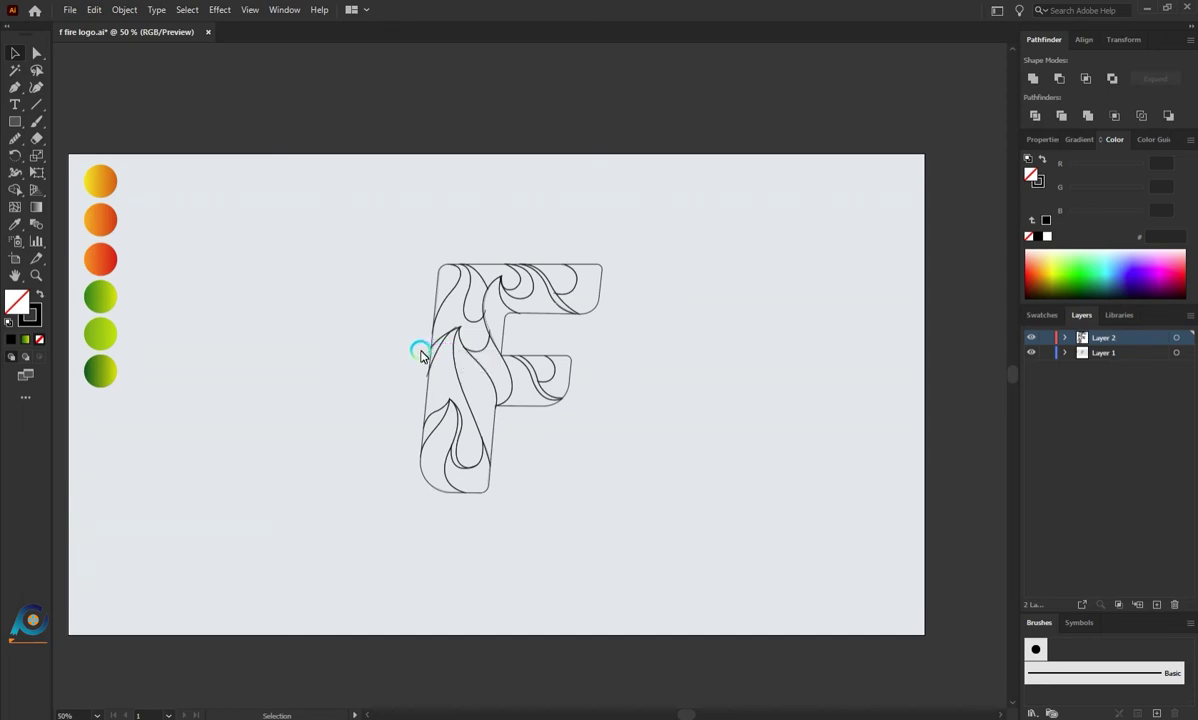
{"action": "key", "text": "a"}
{"action": "left_click", "coordinate": [364, 488]}
{"action": "key", "text": "i"}
{"action": "left_click", "coordinate": [116, 192]}
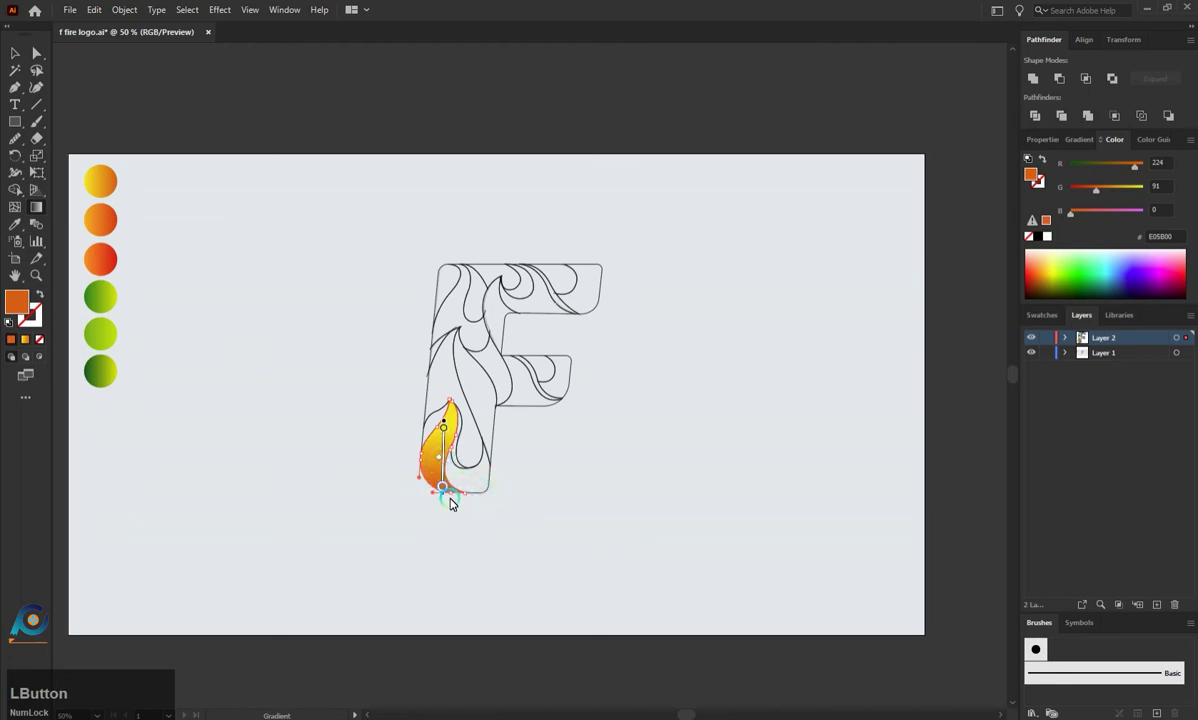
{"action": "left_click", "coordinate": [448, 500]}
Step: Fill the next bottom flame section with the orange-red gradient and adjust its direction
{"action": "key", "text": "a"}
{"action": "left_click", "coordinate": [497, 516]}
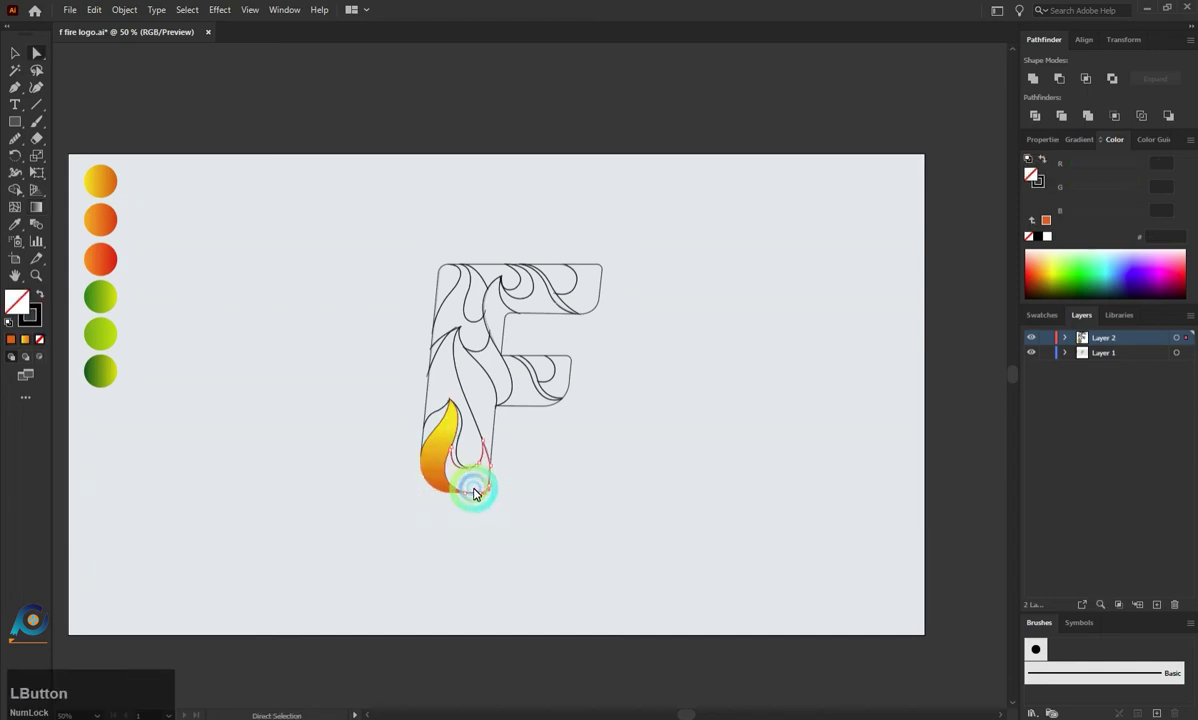
{"action": "key", "text": "i"}
{"action": "left_click", "coordinate": [112, 228]}
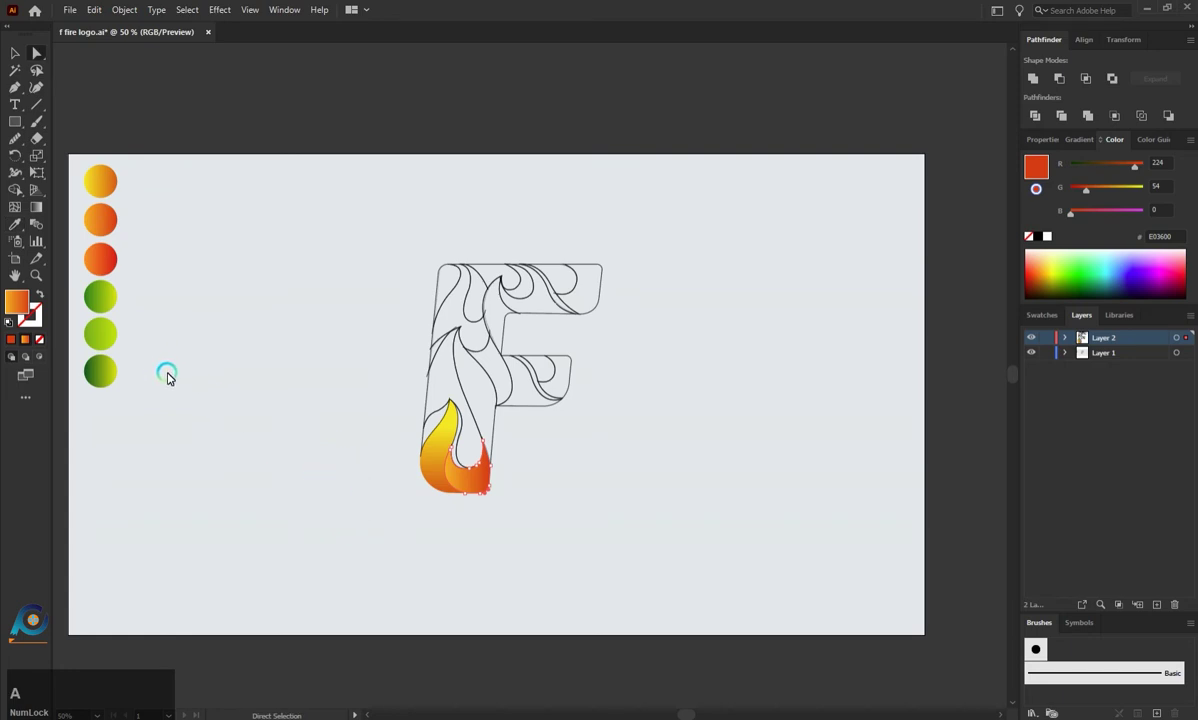
{"action": "key", "text": "a"}
{"action": "left_click", "coordinate": [60, 222]}
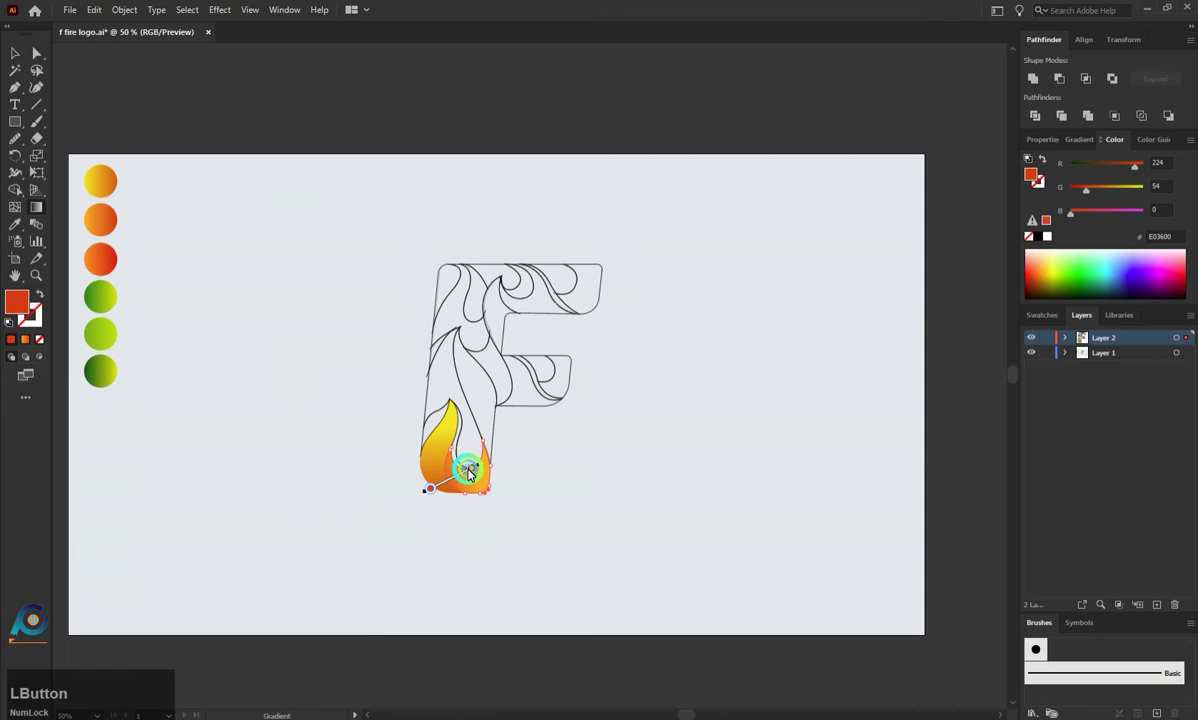
Step: Fill the teardrop flame with the red gradient oriented toward its tip
{"action": "key", "text": "a"}
{"action": "left_click", "coordinate": [539, 505]}
{"action": "key", "text": "i"}
{"action": "left_click", "coordinate": [101, 261]}
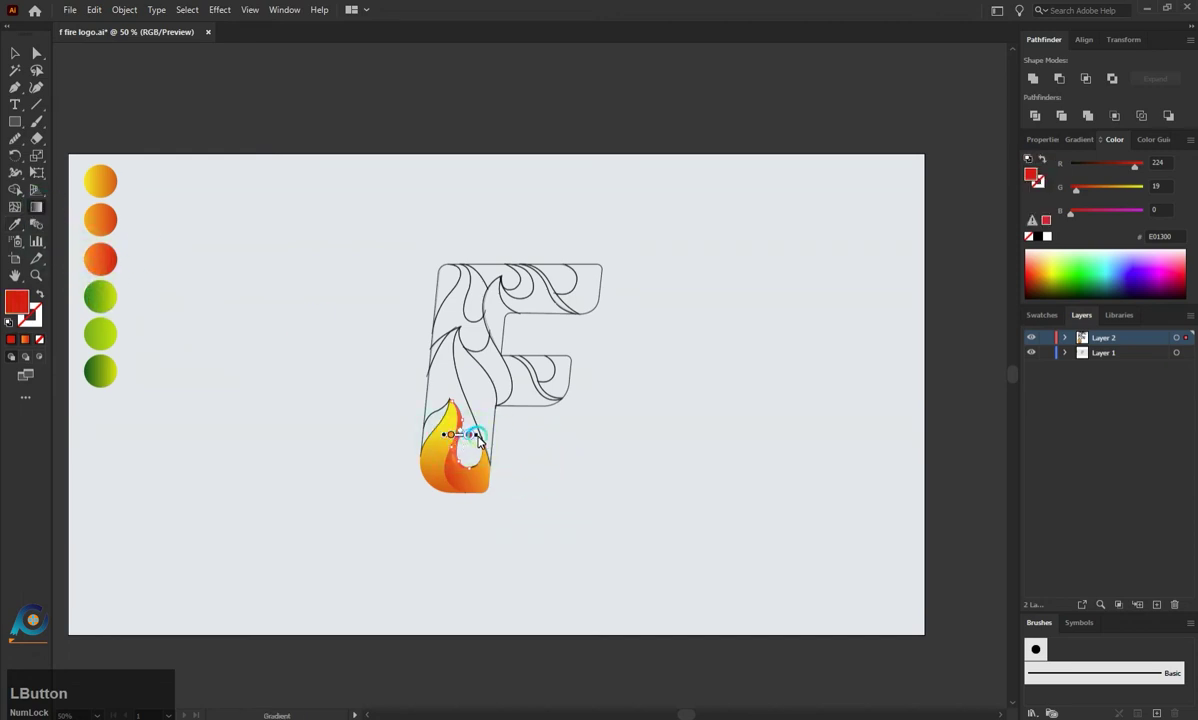
{"action": "left_click", "coordinate": [485, 427]}
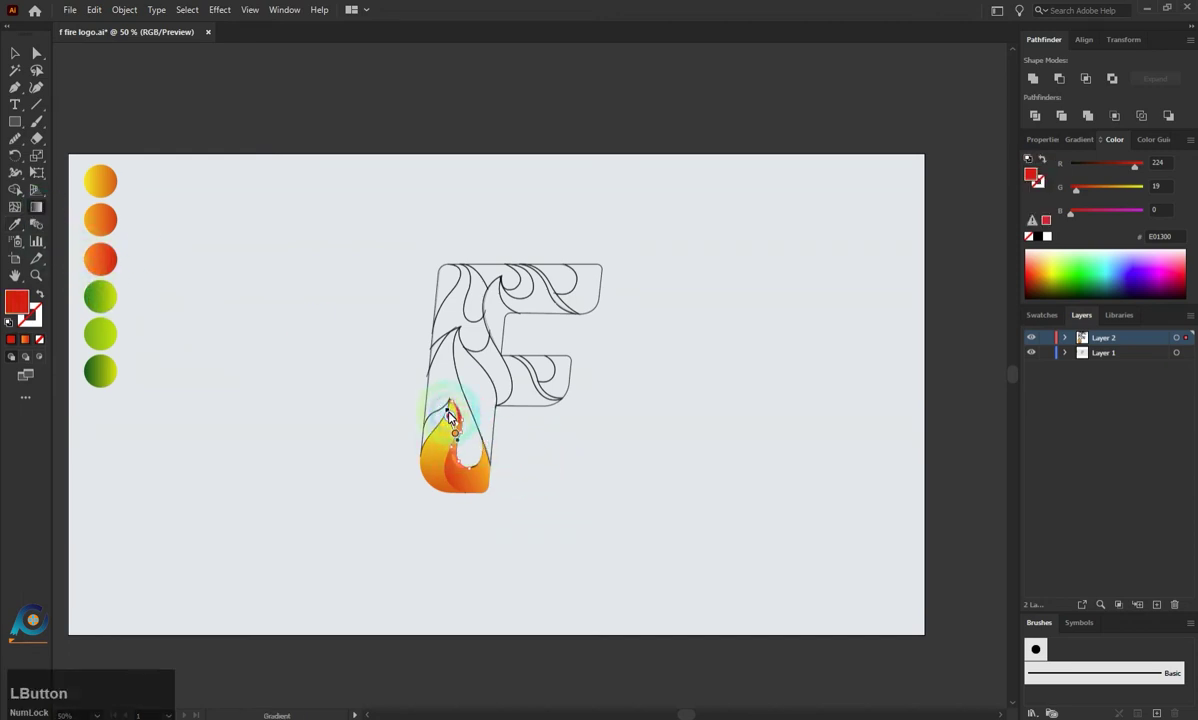
{"action": "left_click", "coordinate": [453, 412]}
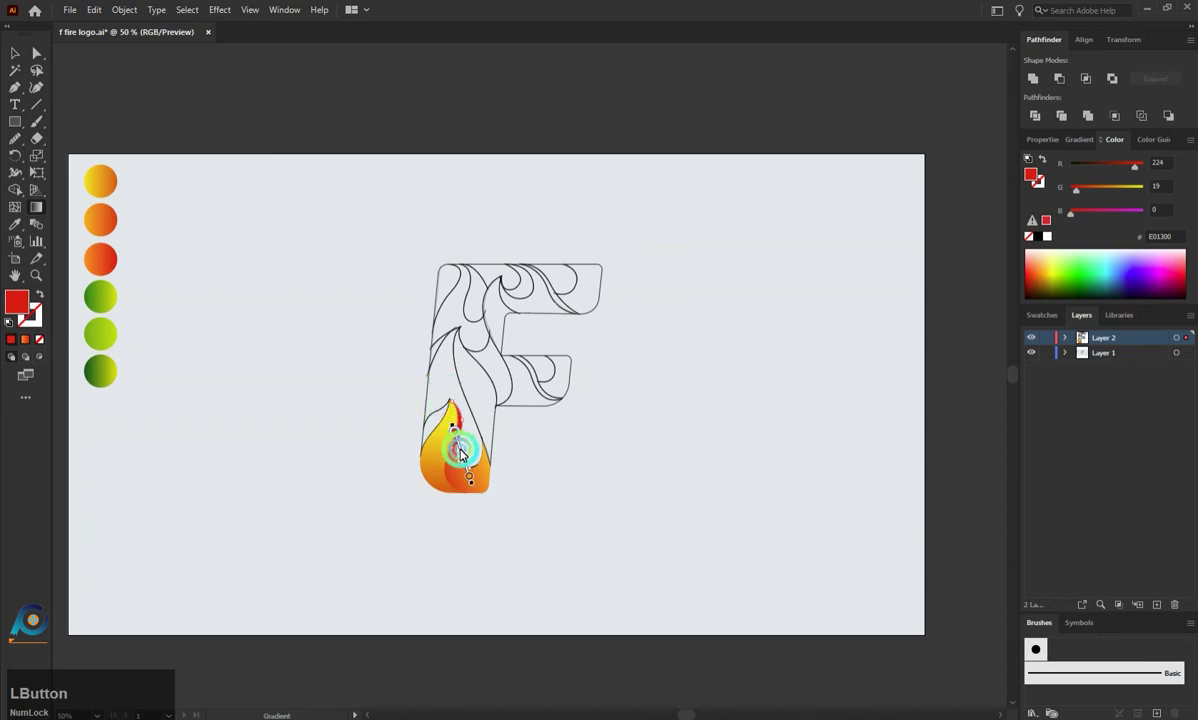
Step: Fill the next stem flame piece with a sampled gradient stretched toward the stem bottom
{"action": "key", "text": "a"}
{"action": "left_click", "coordinate": [545, 499]}
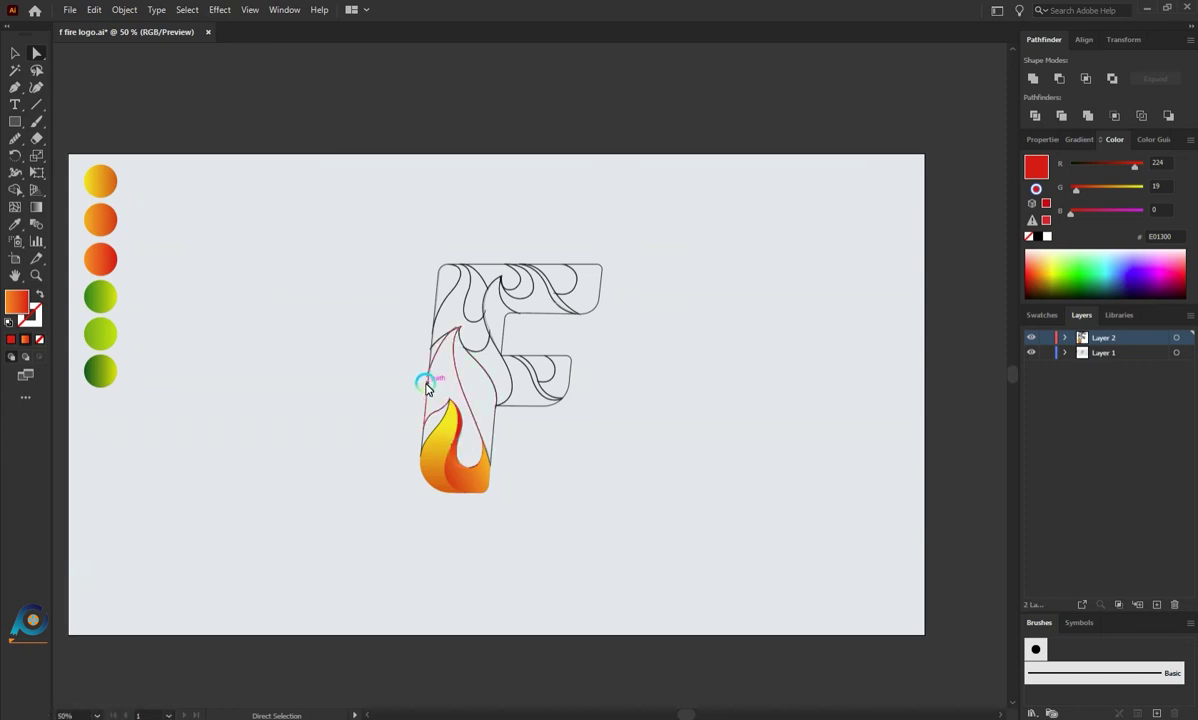
{"action": "left_click", "coordinate": [431, 387]}
{"action": "type", "text": "l"}
{"action": "left_click", "coordinate": [450, 448]}
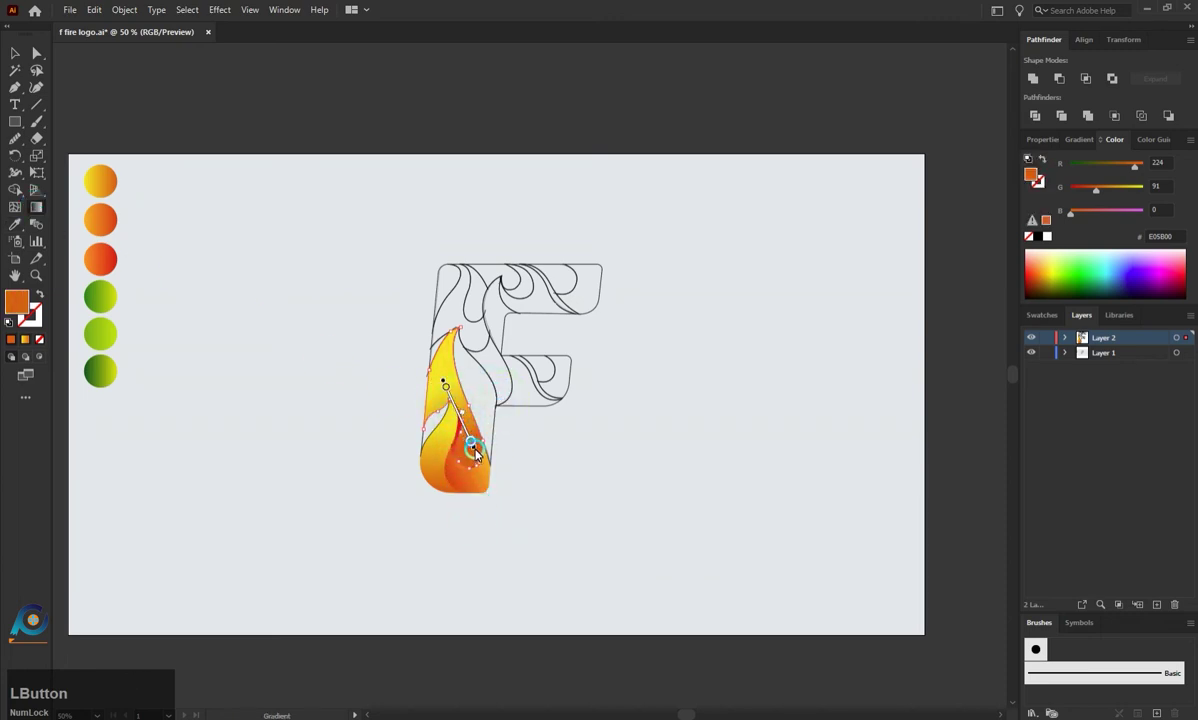
{"action": "left_click", "coordinate": [482, 455]}
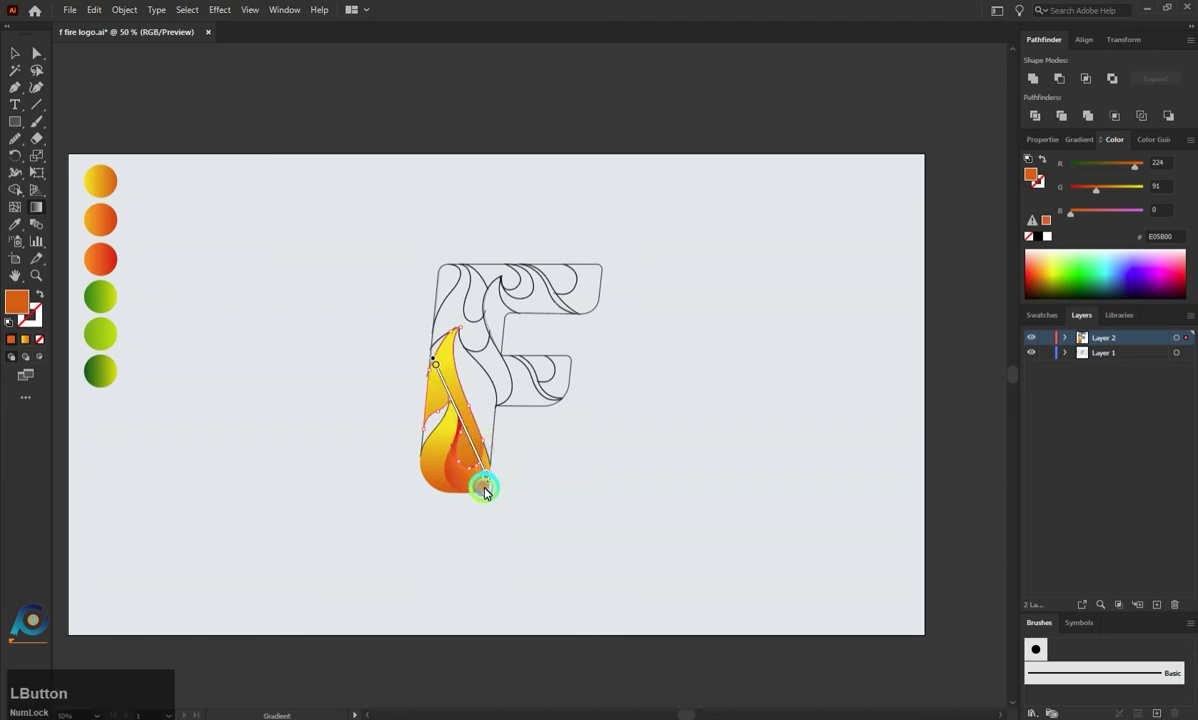
Step: Copy a red gradient onto the small inner flame, reorient it, and deselect to review
{"action": "key", "text": "a"}
{"action": "left_click", "coordinate": [517, 490]}
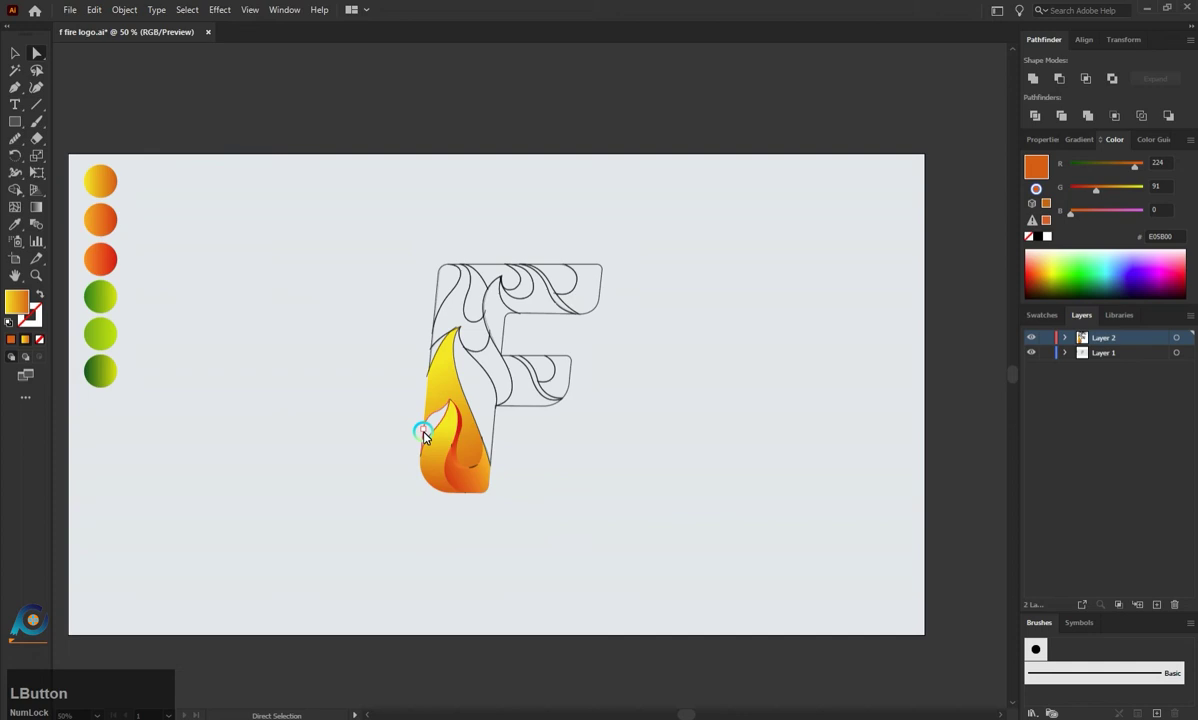
{"action": "type", "text": "ia"}
{"action": "left_click", "coordinate": [430, 438]}
{"action": "type", "text": "i"}
{"action": "left_click", "coordinate": [113, 227]}
{"action": "key", "text": "a"}
{"action": "left_click", "coordinate": [310, 455]}
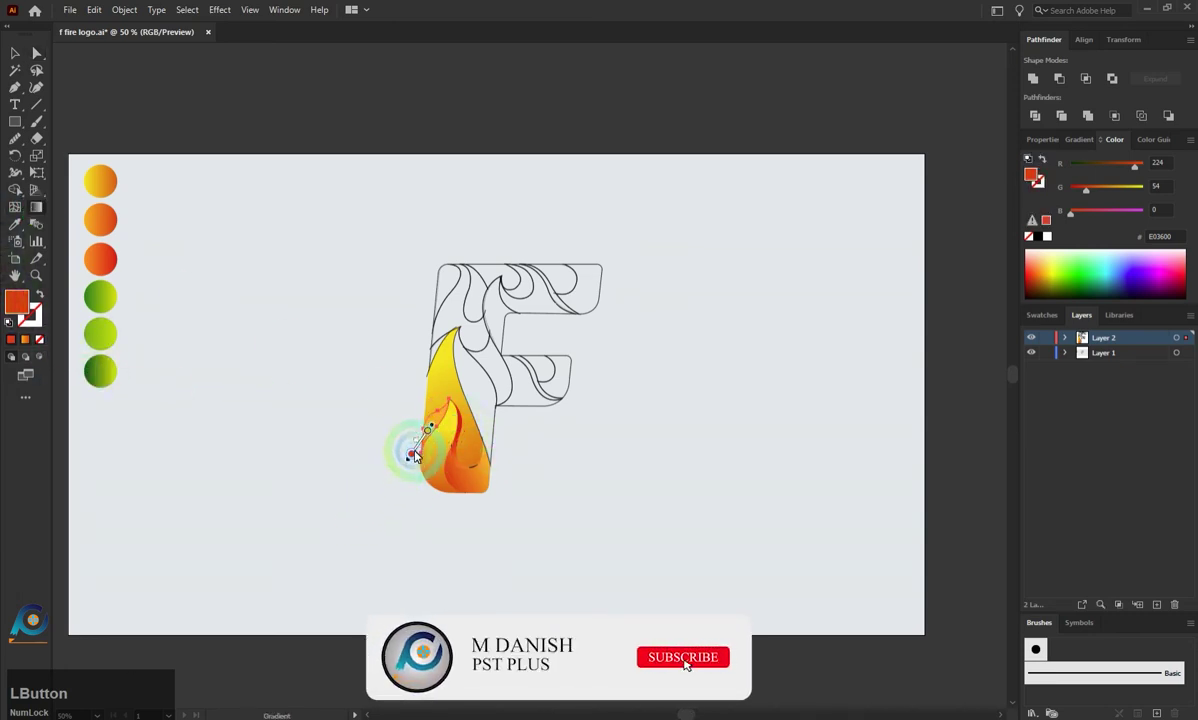
{"action": "key", "text": "a"}
{"action": "left_click", "coordinate": [404, 461]}
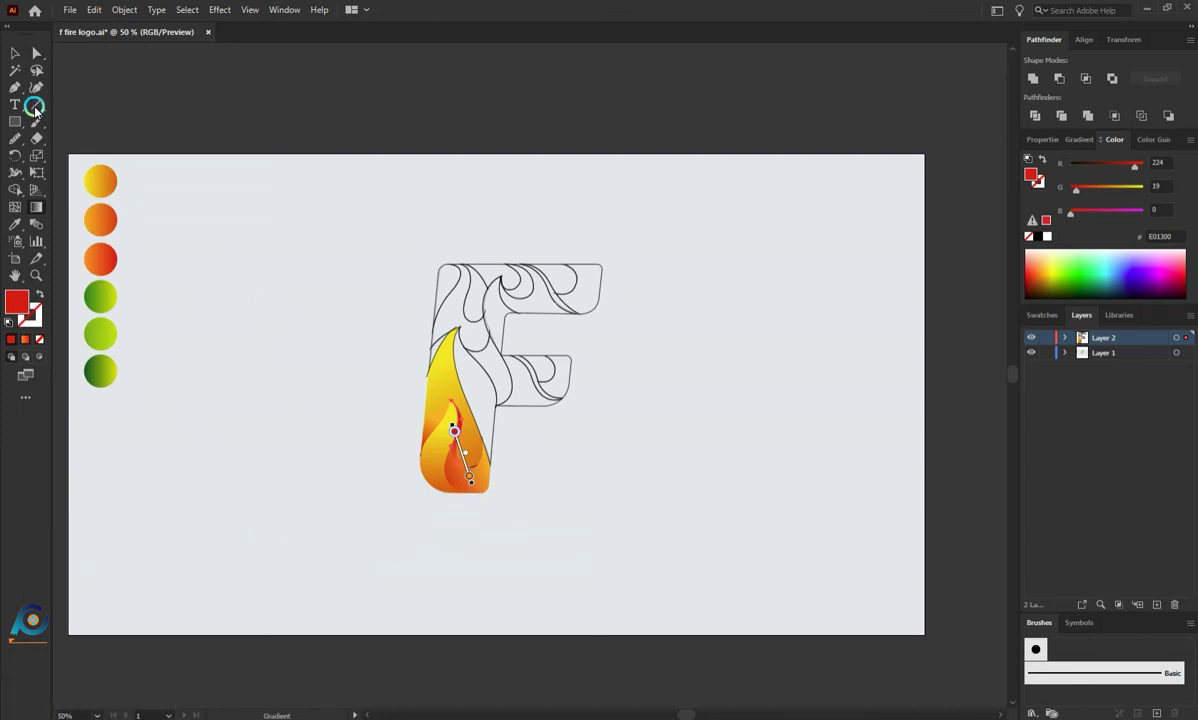
{"action": "left_click", "coordinate": [39, 60]}
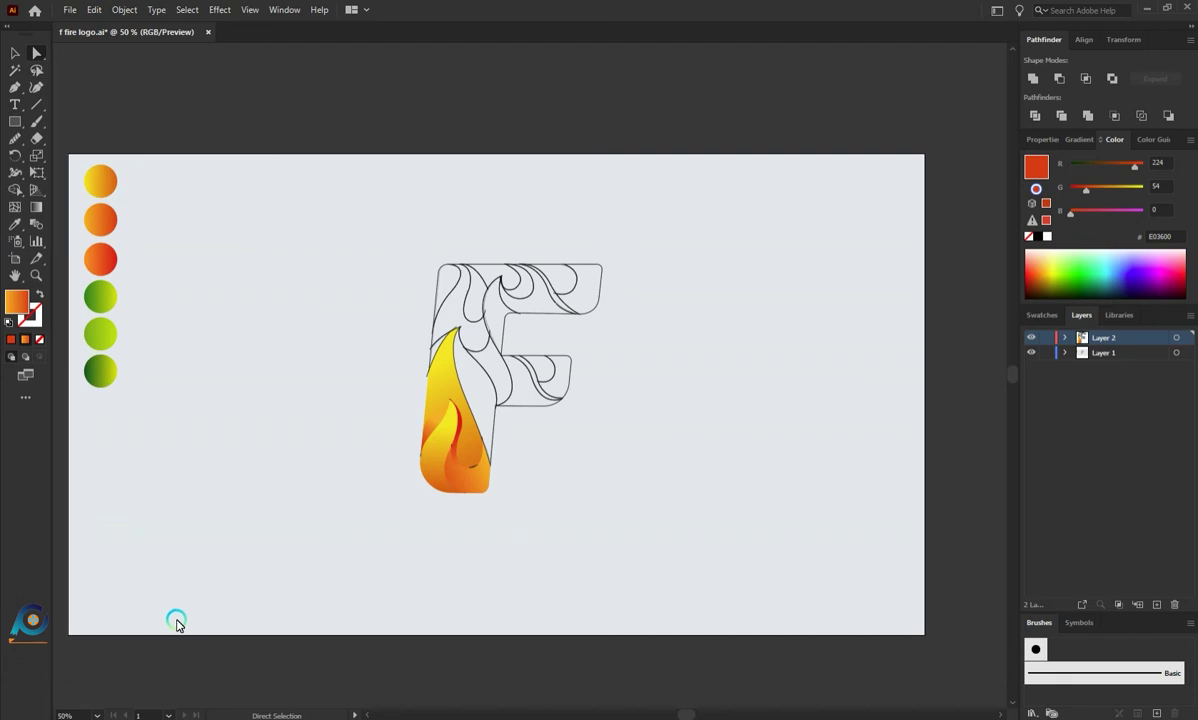
Step: Fill the long piece on the stem's right side with an orange-red gradient and set its direction
{"action": "key", "text": "a"}
{"action": "left_click", "coordinate": [550, 465]}
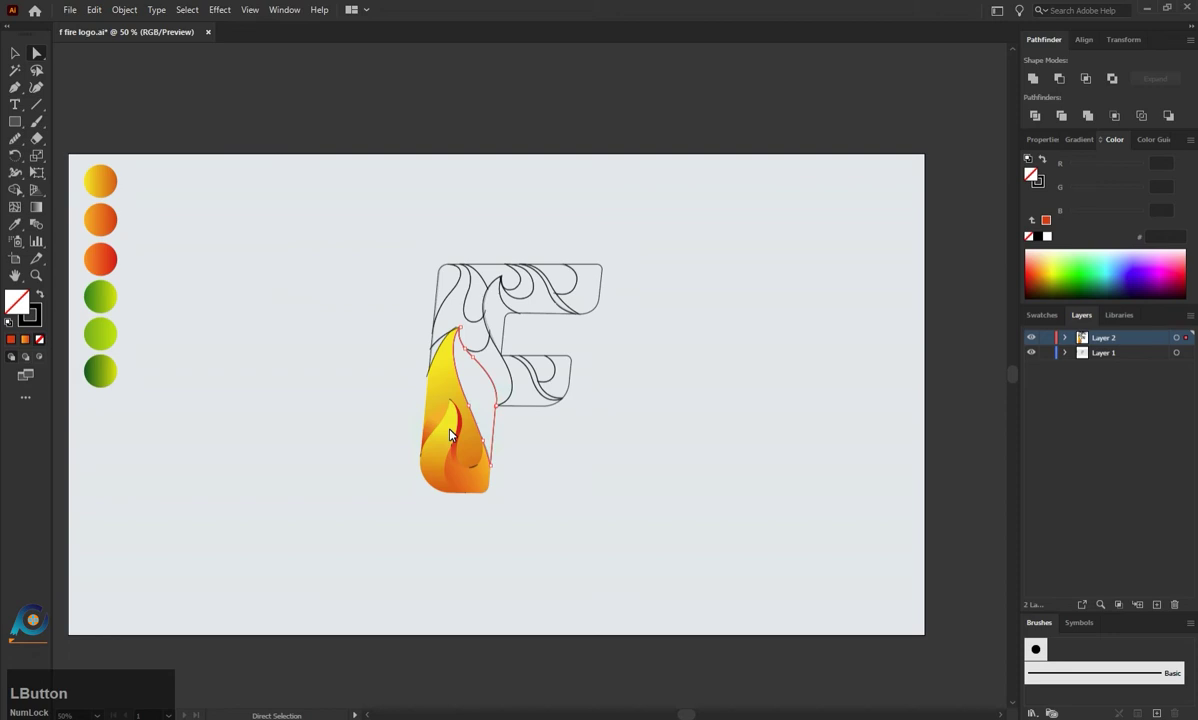
{"action": "key", "text": "i"}
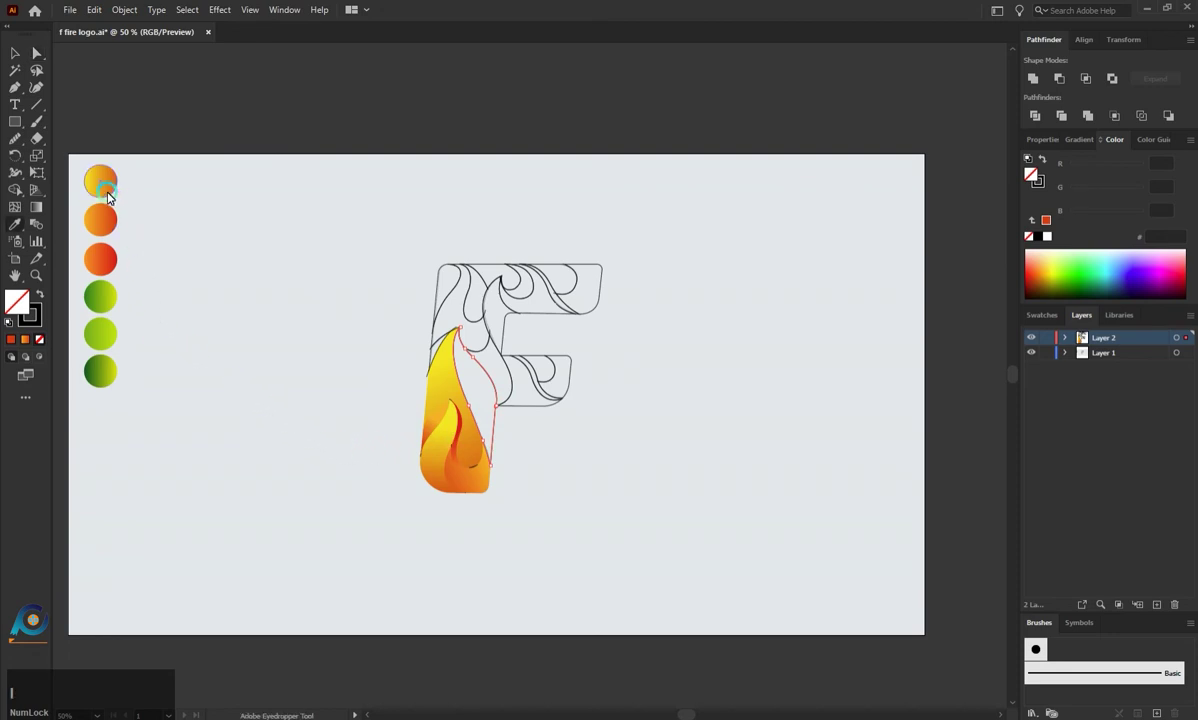
{"action": "left_click", "coordinate": [111, 230]}
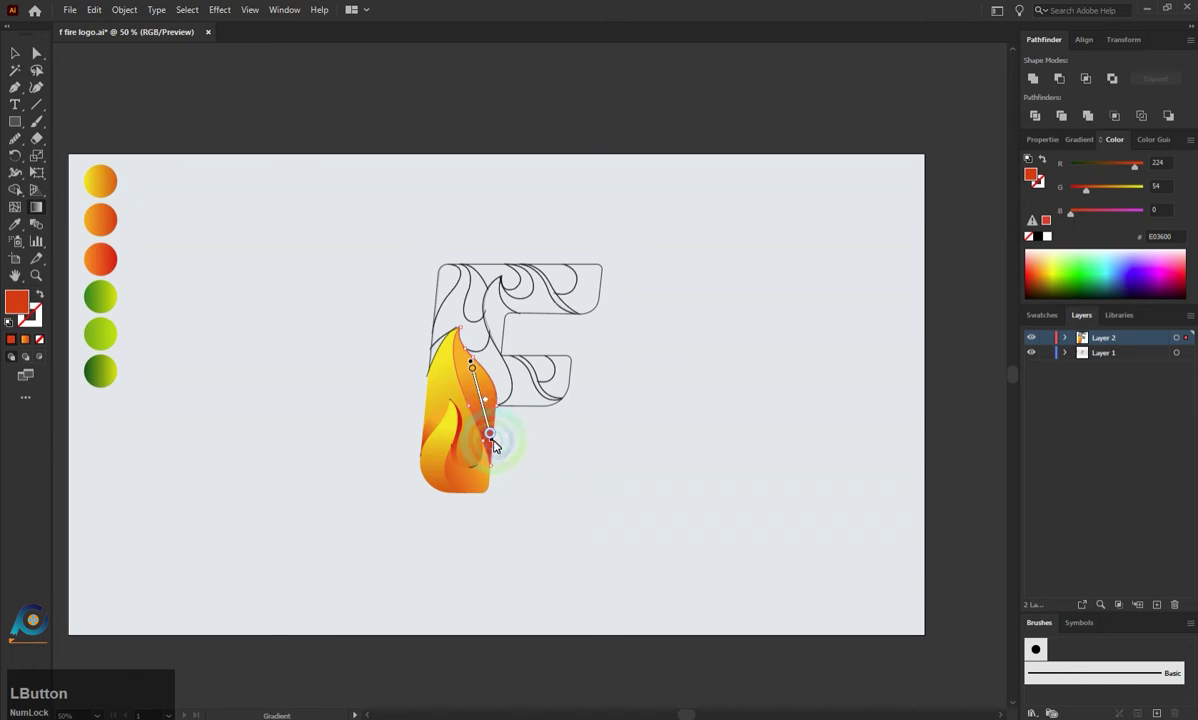
{"action": "key", "text": "a"}
{"action": "left_click", "coordinate": [525, 473]}
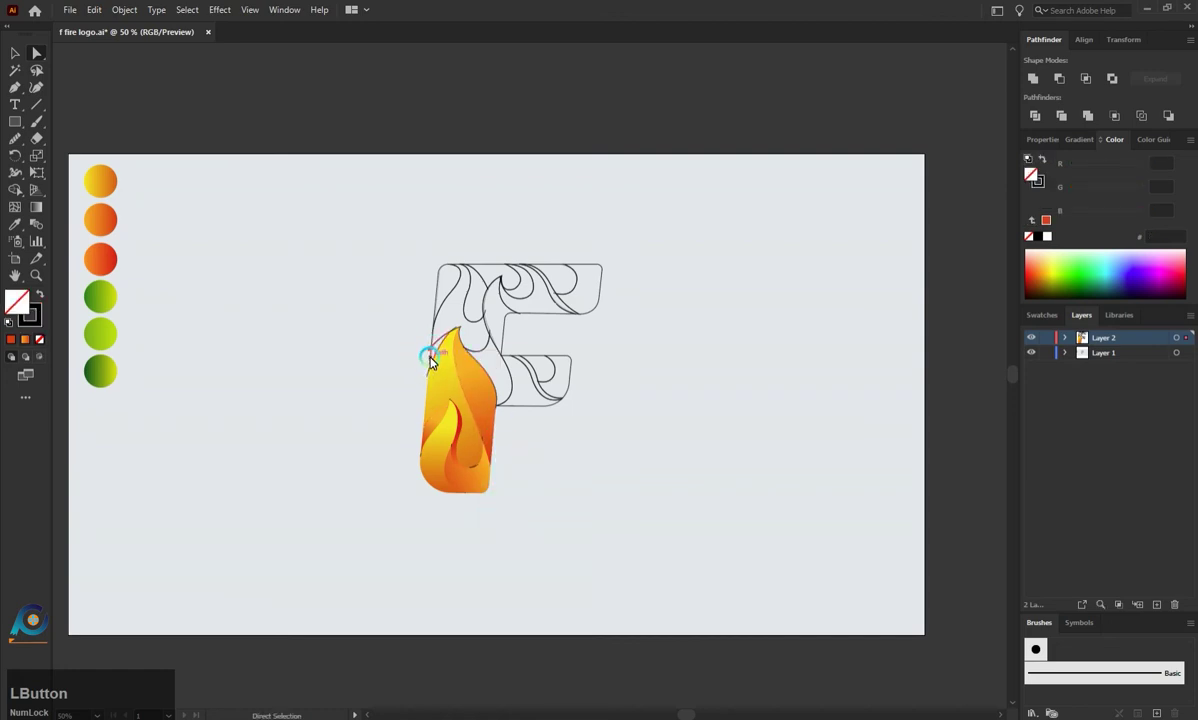
Step: Fill the tall left flame piece with the yellow gradient and adjust it
{"action": "key", "text": "i"}
{"action": "left_click", "coordinate": [110, 194]}
{"action": "key", "text": "a"}
{"action": "left_click", "coordinate": [281, 426]}
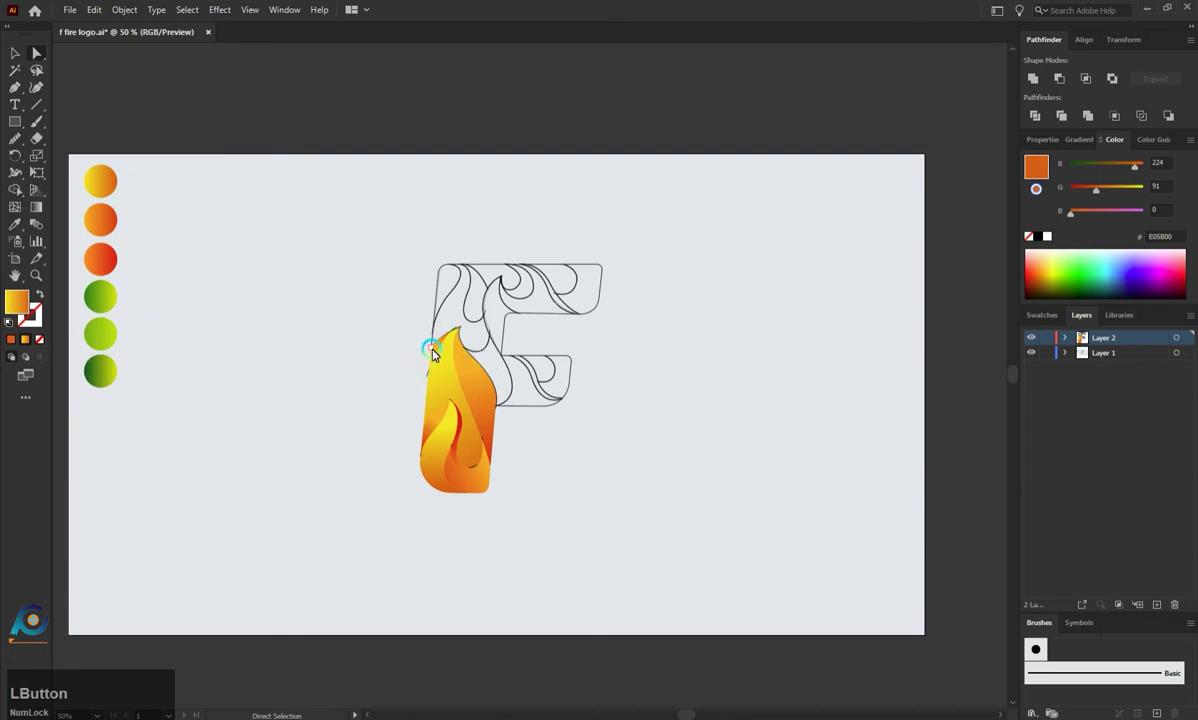
{"action": "key", "text": "i"}
{"action": "left_click", "coordinate": [109, 262]}
Step: Fill the small sliver near the stem top with the red gradient and deselect
{"action": "key", "text": "a"}
{"action": "left_click", "coordinate": [340, 500]}
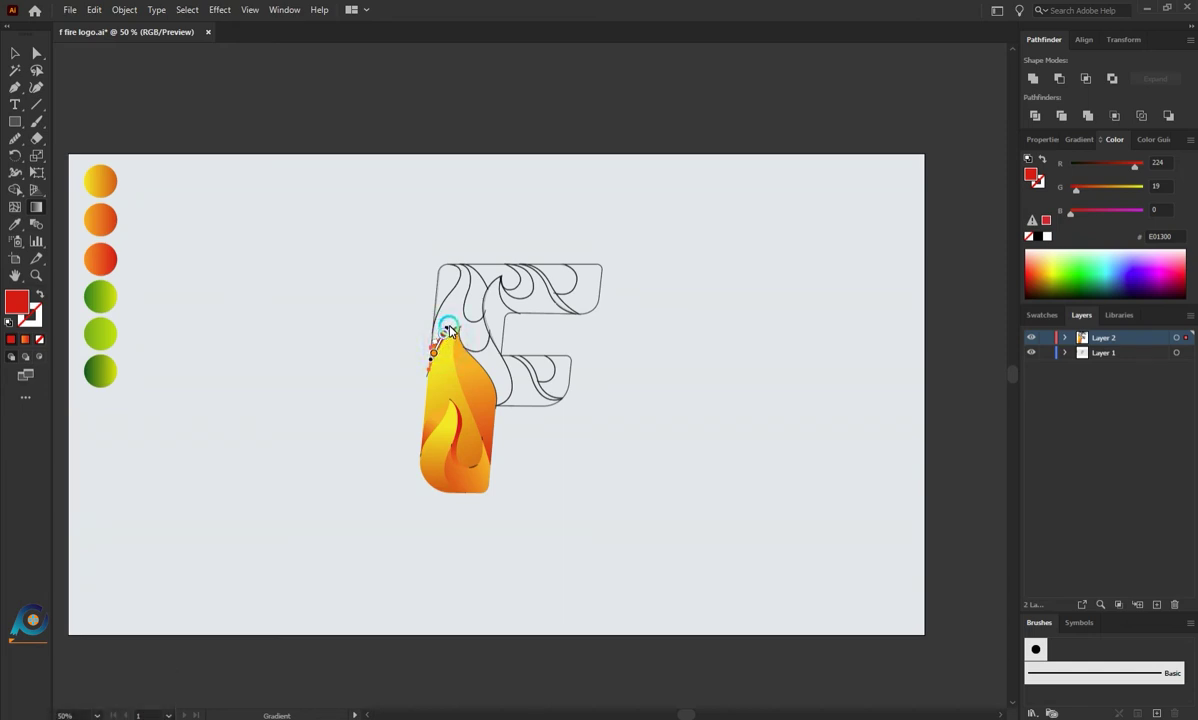
{"action": "left_click", "coordinate": [455, 328]}
{"action": "key", "text": "a"}
{"action": "left_click", "coordinate": [390, 369]}
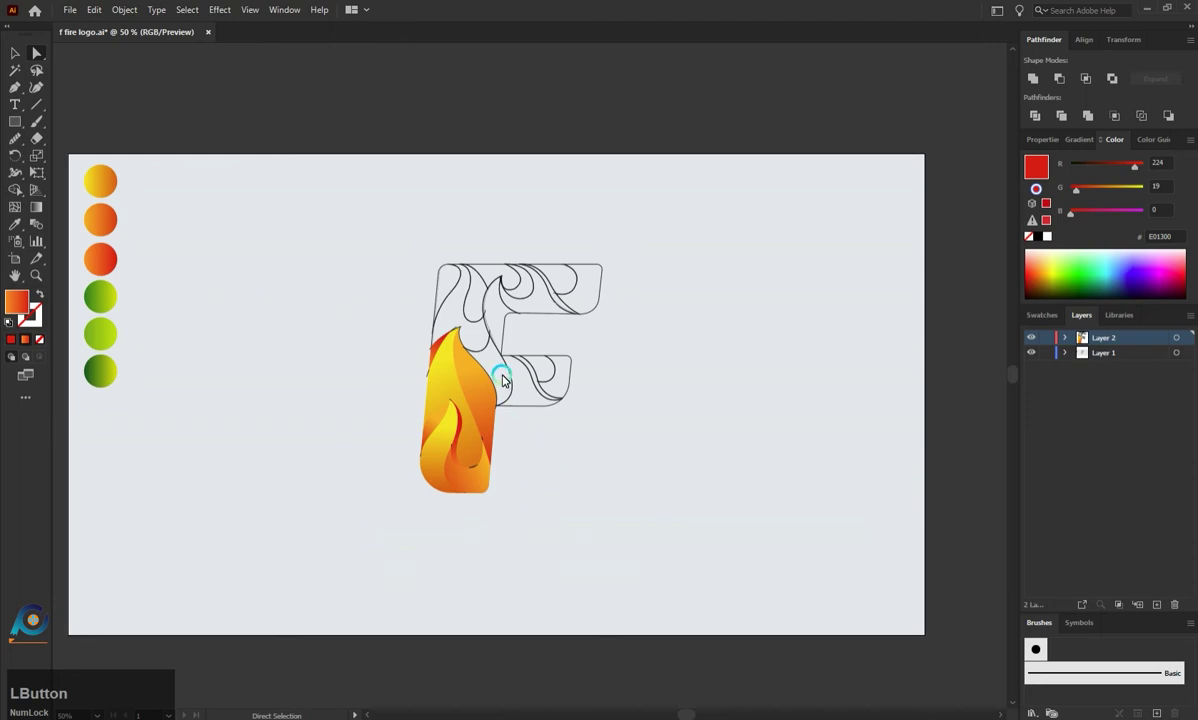
Step: Fill the crossbar junction piece with the red gradient sampled via the Eyedropper
{"action": "left_click", "coordinate": [489, 353]}
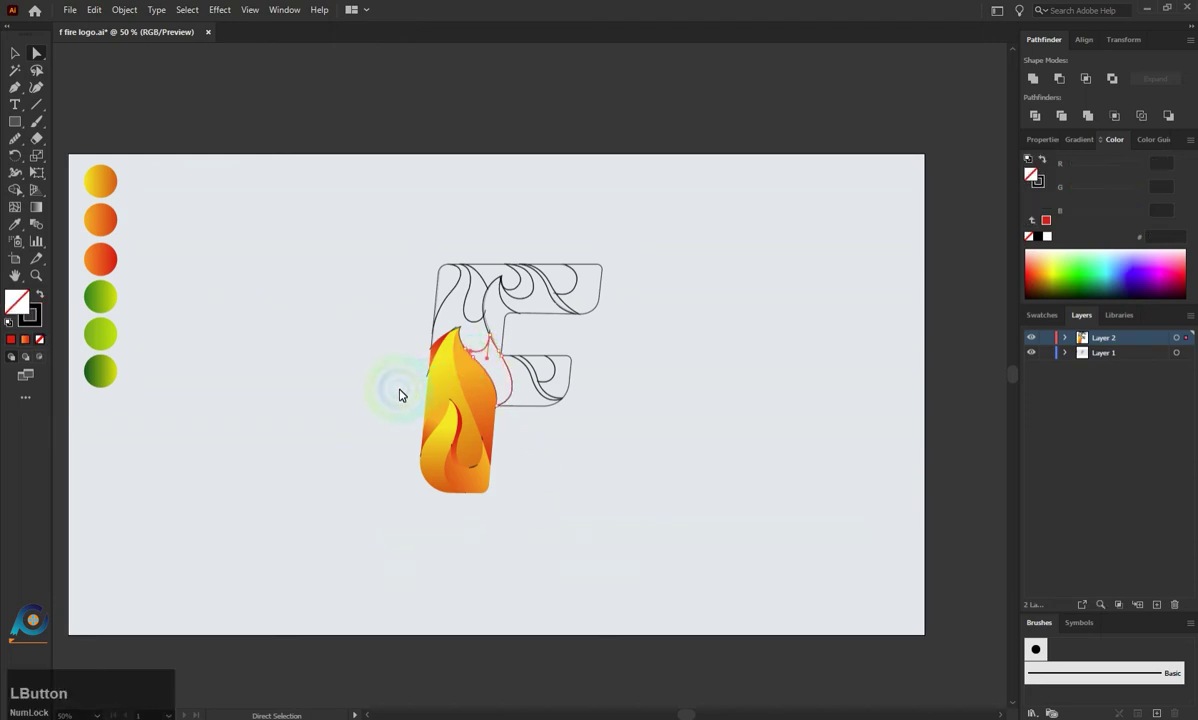
{"action": "key", "text": "i"}
{"action": "left_click", "coordinate": [117, 263]}
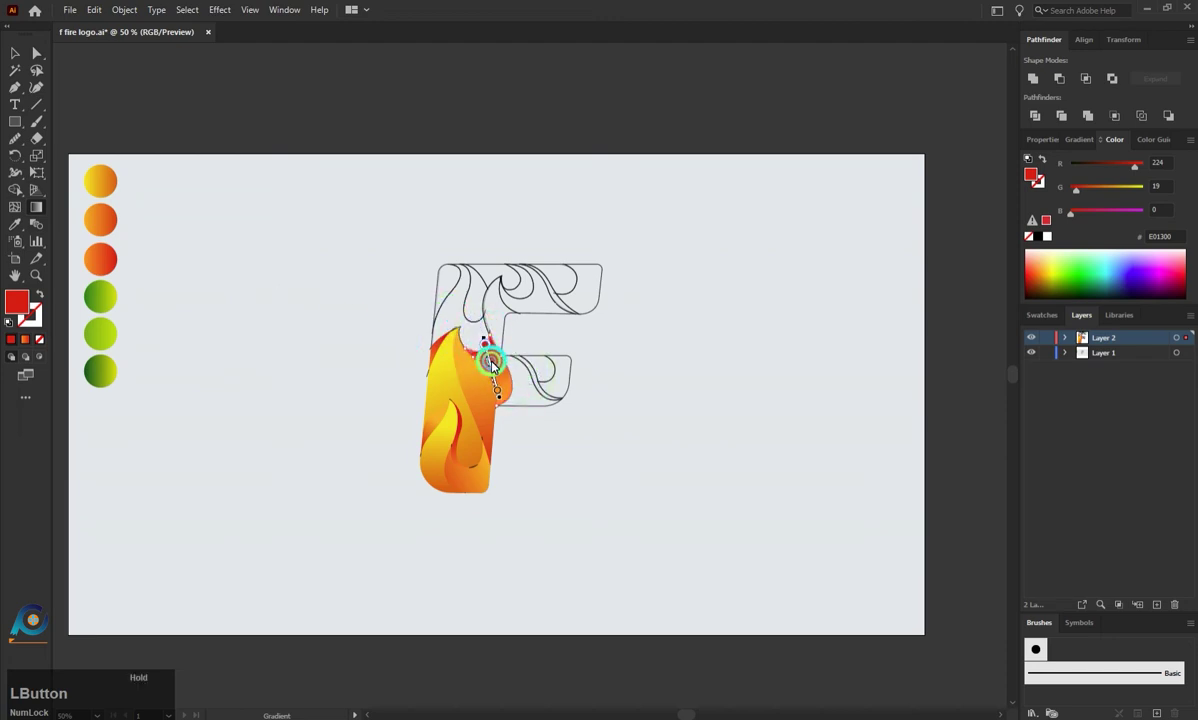
{"action": "key", "text": "a"}
{"action": "left_click", "coordinate": [516, 440]}
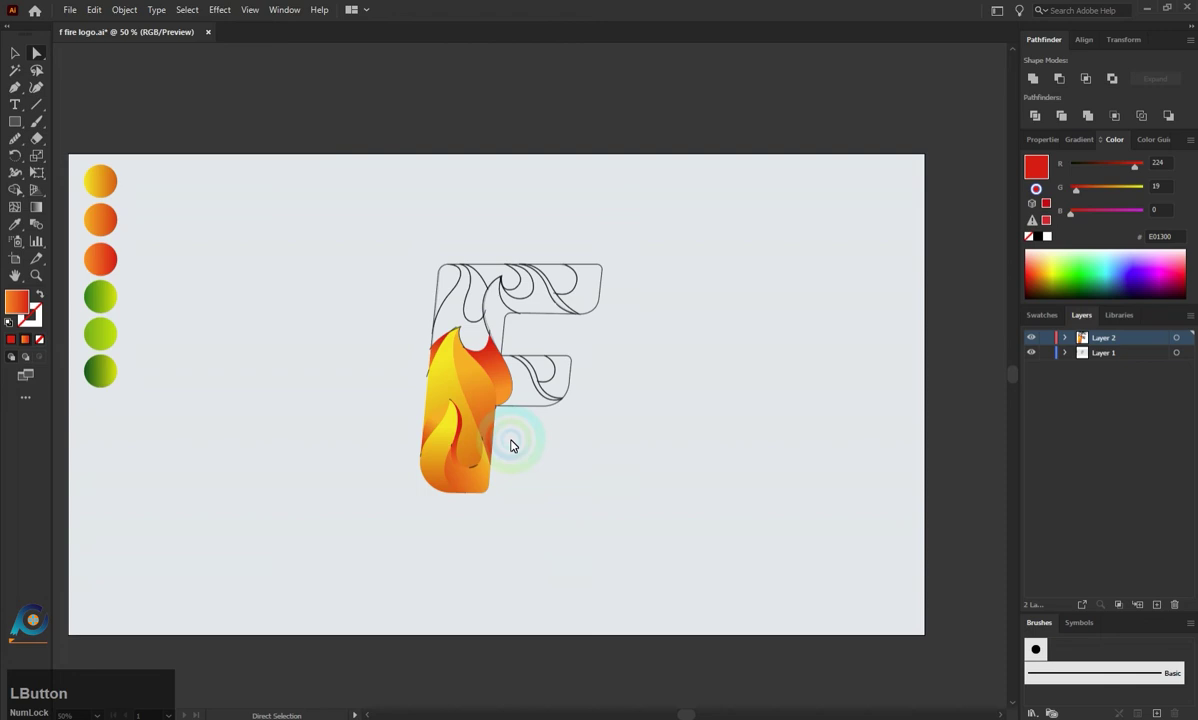
Step: Fill a crossbar flame piece with the orange-red gradient and angle it toward the crossbar end
{"action": "key", "text": "i"}
{"action": "left_click", "coordinate": [497, 378]}
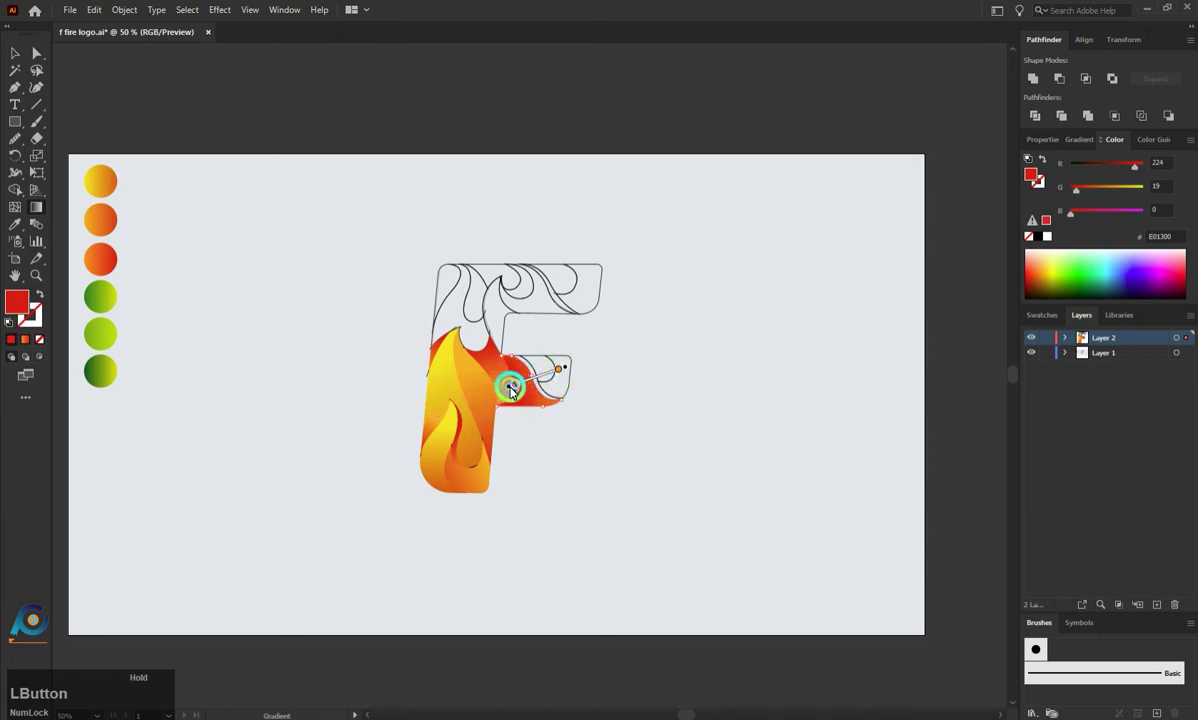
{"action": "key", "text": "a"}
{"action": "left_click", "coordinate": [547, 448]}
{"action": "key", "text": "a"}
{"action": "left_click", "coordinate": [575, 379]}
{"action": "key", "text": "i"}
{"action": "left_click", "coordinate": [534, 408]}
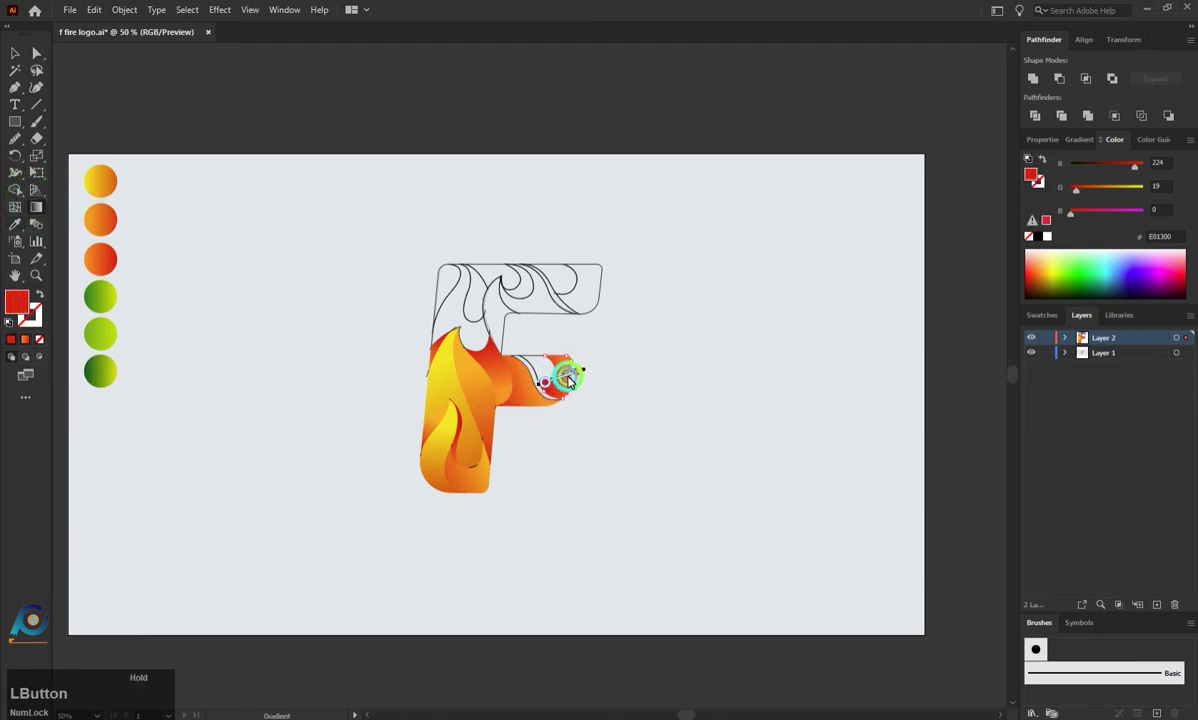
Step: Fill the crossbar's end piece with the gradient and adjust its direction
{"action": "key", "text": "a"}
{"action": "left_click", "coordinate": [599, 433]}
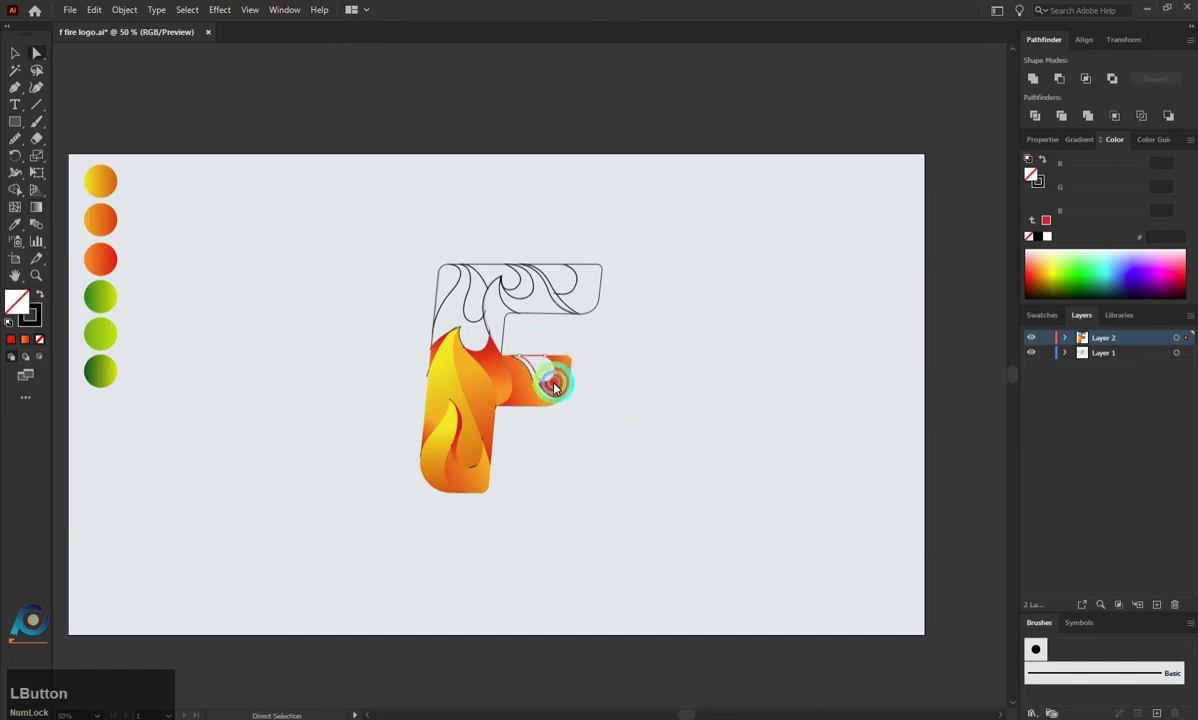
{"action": "key", "text": "i"}
{"action": "left_click", "coordinate": [566, 394]}
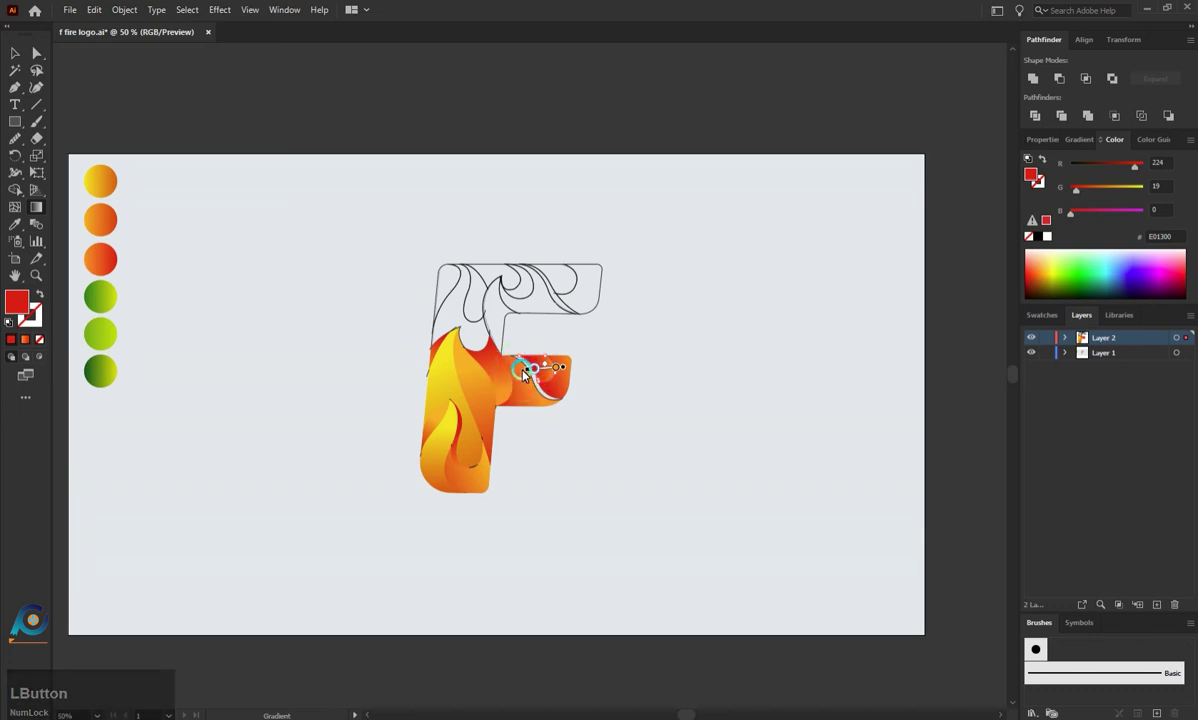
{"action": "left_click", "coordinate": [526, 381]}
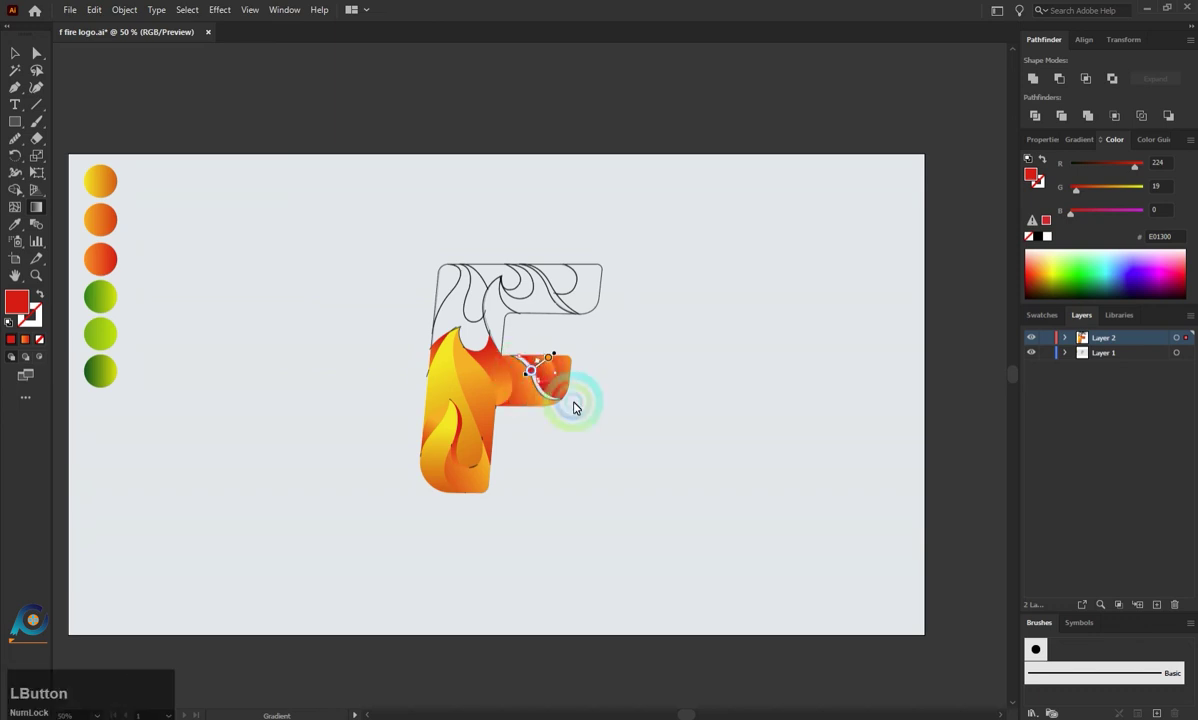
{"action": "key", "text": "a"}
{"action": "left_click", "coordinate": [585, 410]}
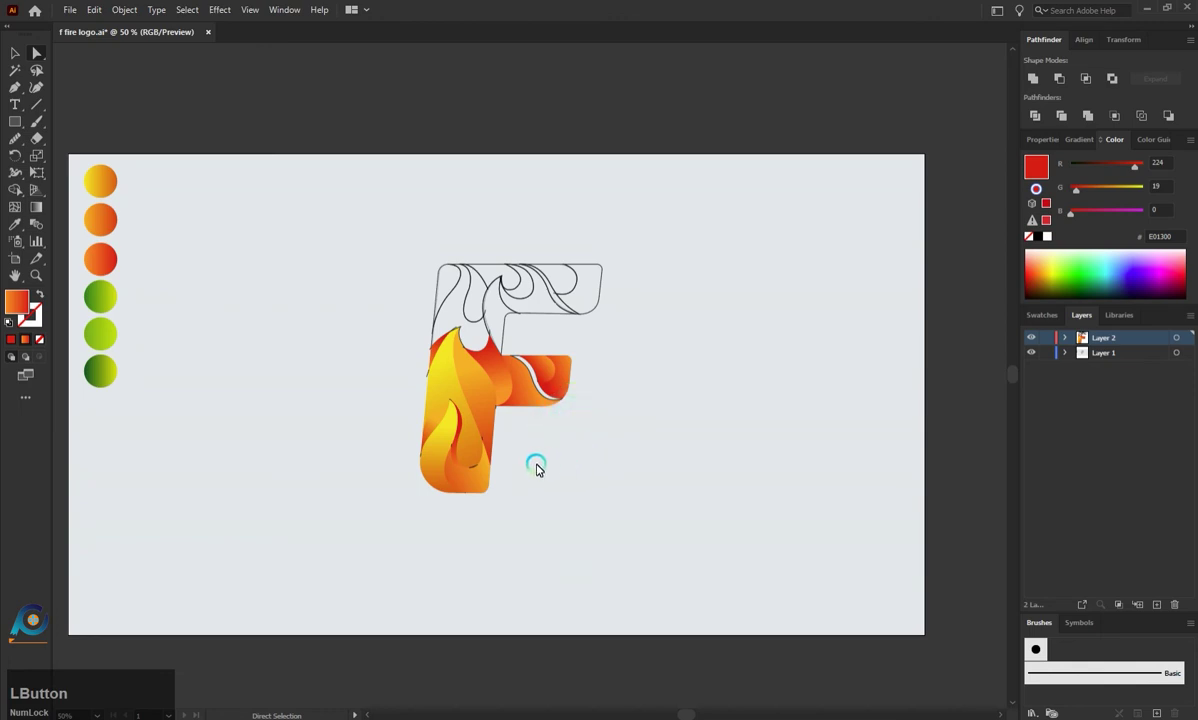
Step: Fill the thin curved and remaining crossbar pieces, tilting the gradient diagonally along the crossbar
{"action": "left_click", "coordinate": [570, 385]}
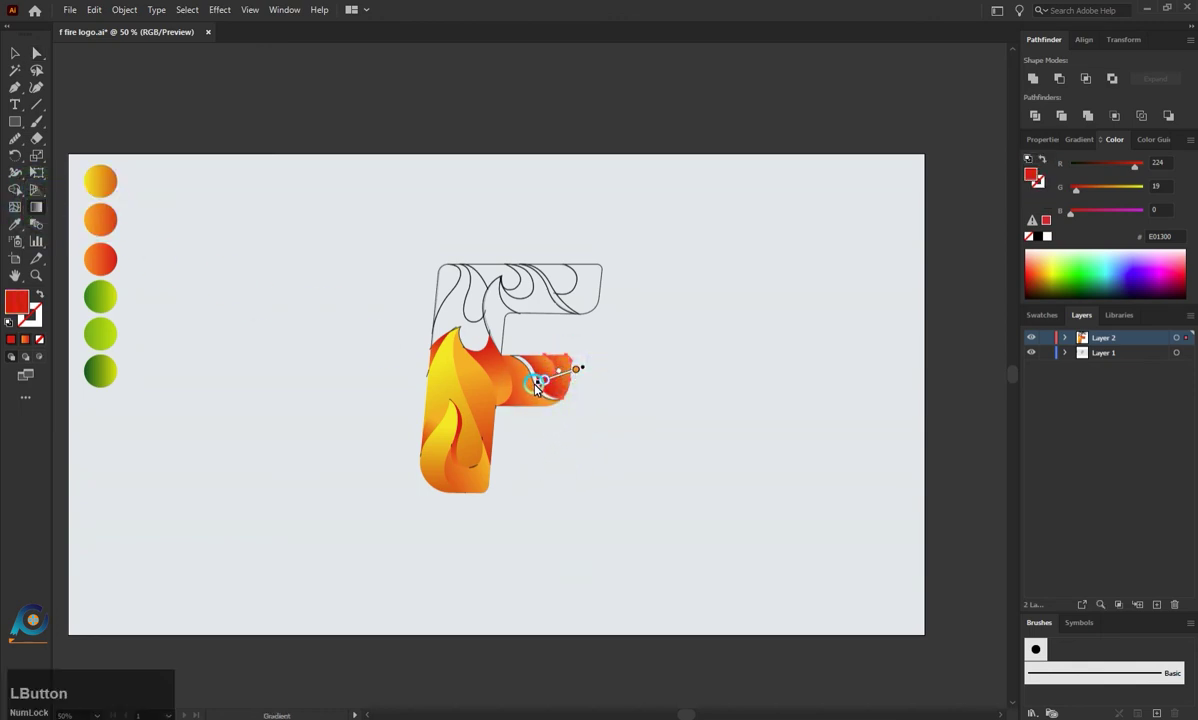
{"action": "key", "text": "a"}
{"action": "left_click", "coordinate": [582, 426]}
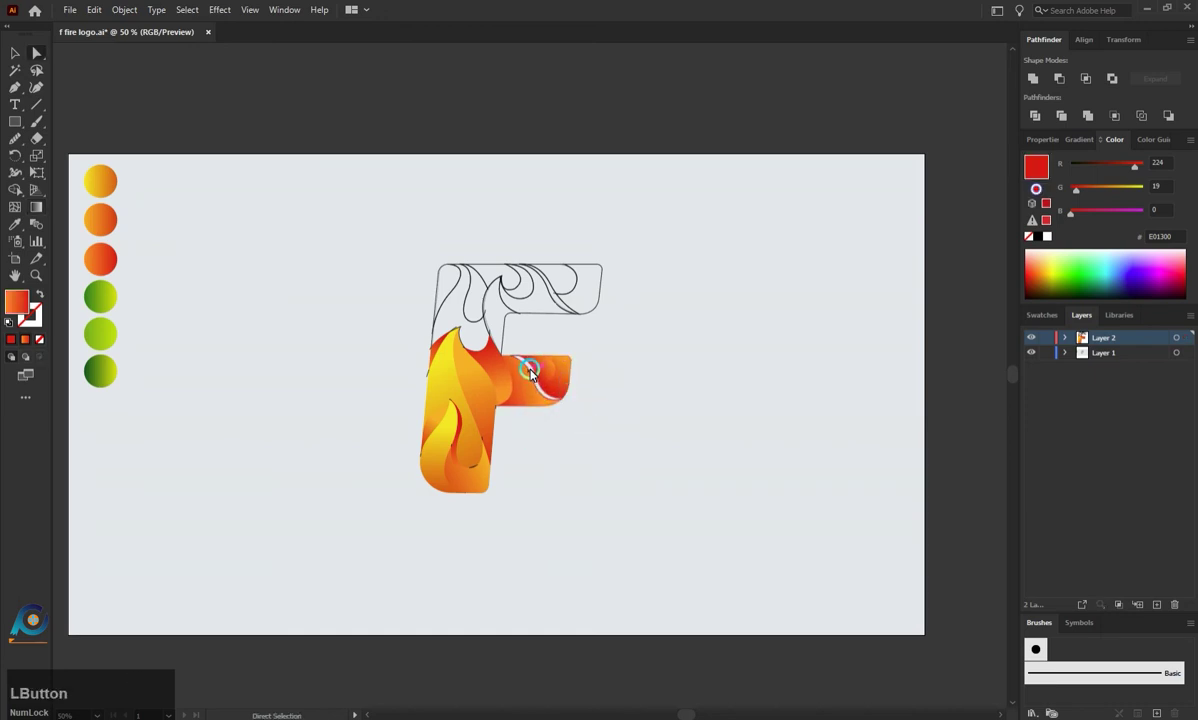
{"action": "key", "text": "i"}
{"action": "left_click", "coordinate": [453, 378]}
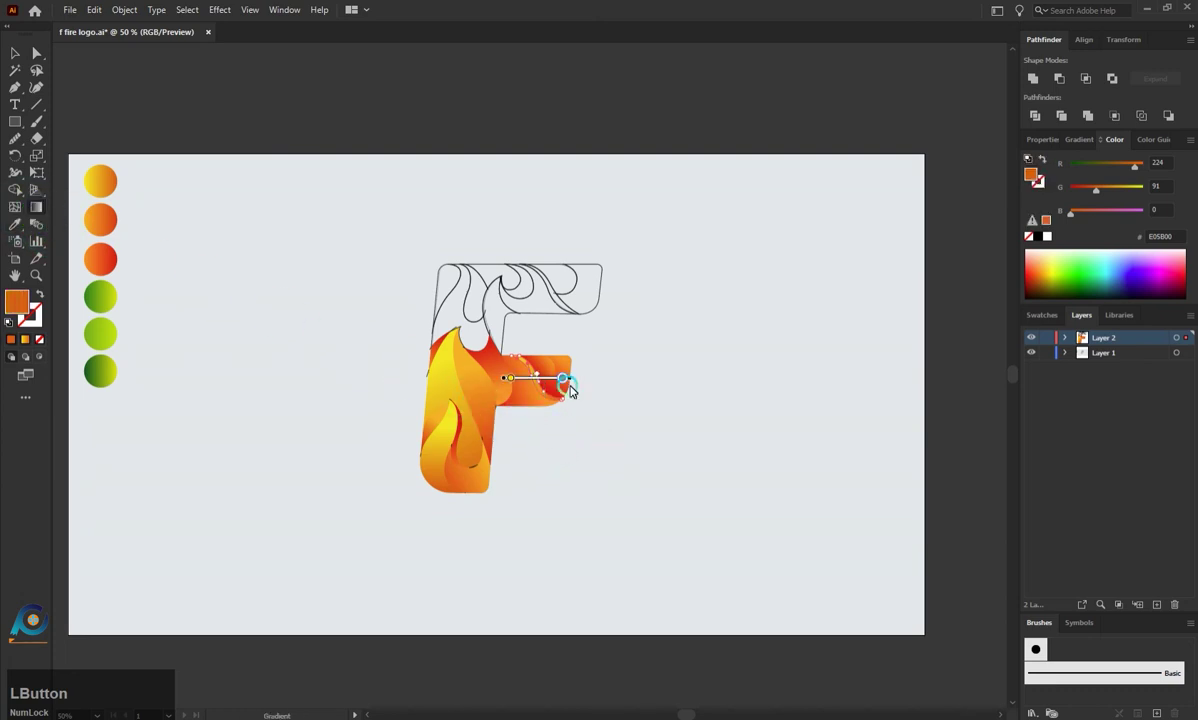
{"action": "left_click", "coordinate": [587, 403]}
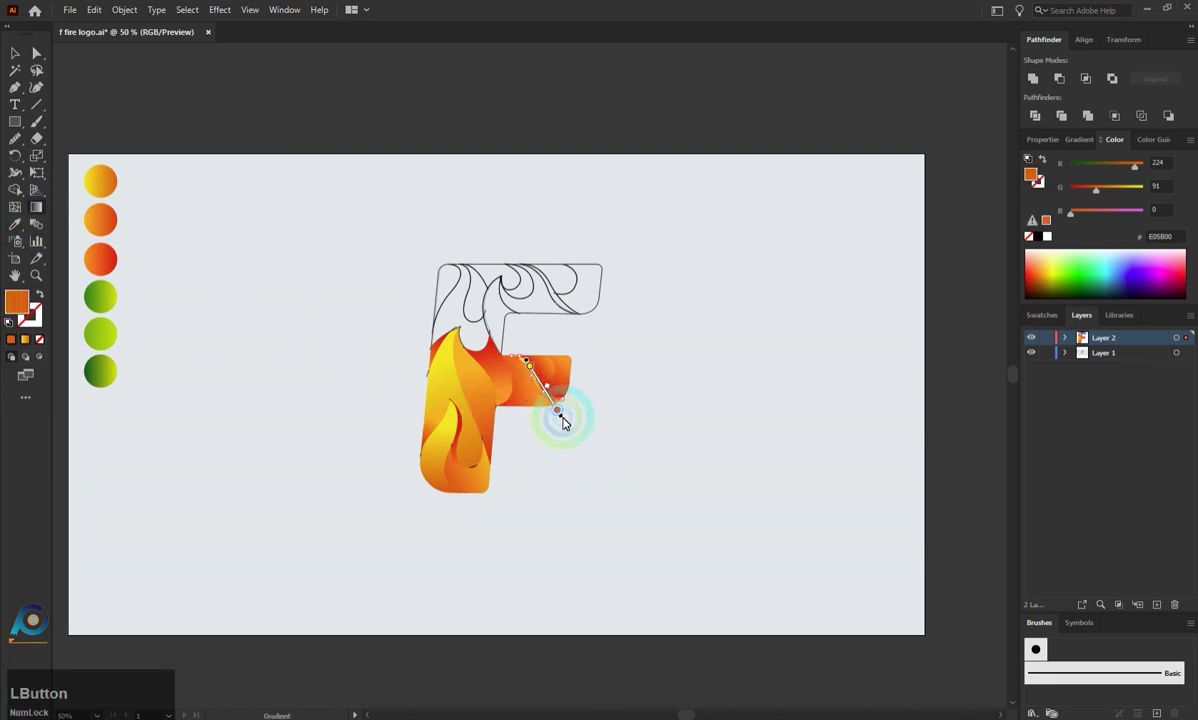
{"action": "left_click", "coordinate": [570, 425]}
{"action": "key", "text": "a"}
{"action": "left_click", "coordinate": [555, 348]}
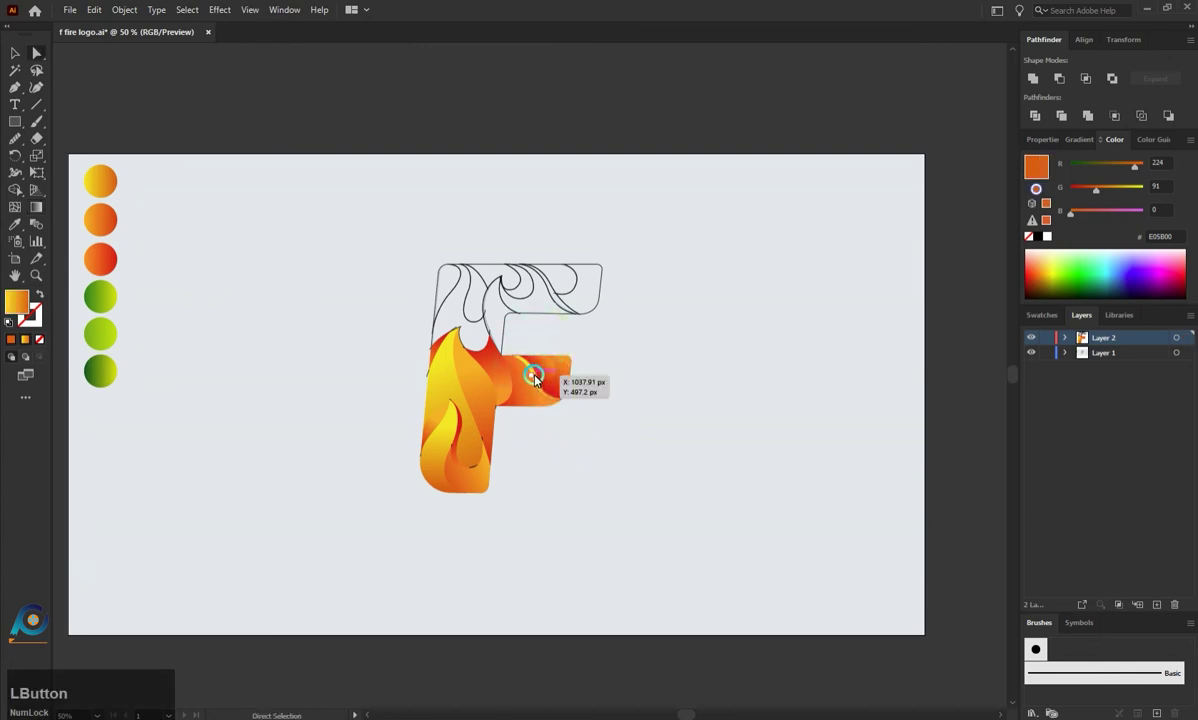
Step: Fill the F's upper piece with the green gradient and angle it across the top-left flame
{"action": "scroll", "scroll_direction": "up", "scroll_amount": 3}
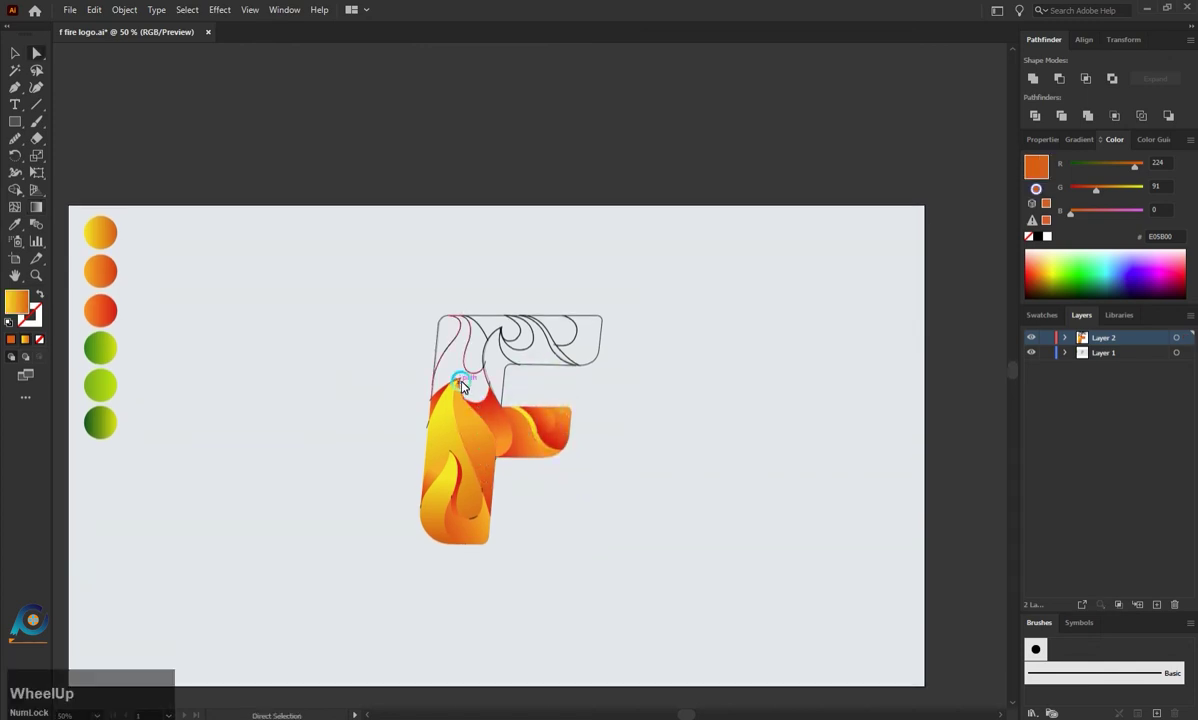
{"action": "left_click", "coordinate": [438, 386]}
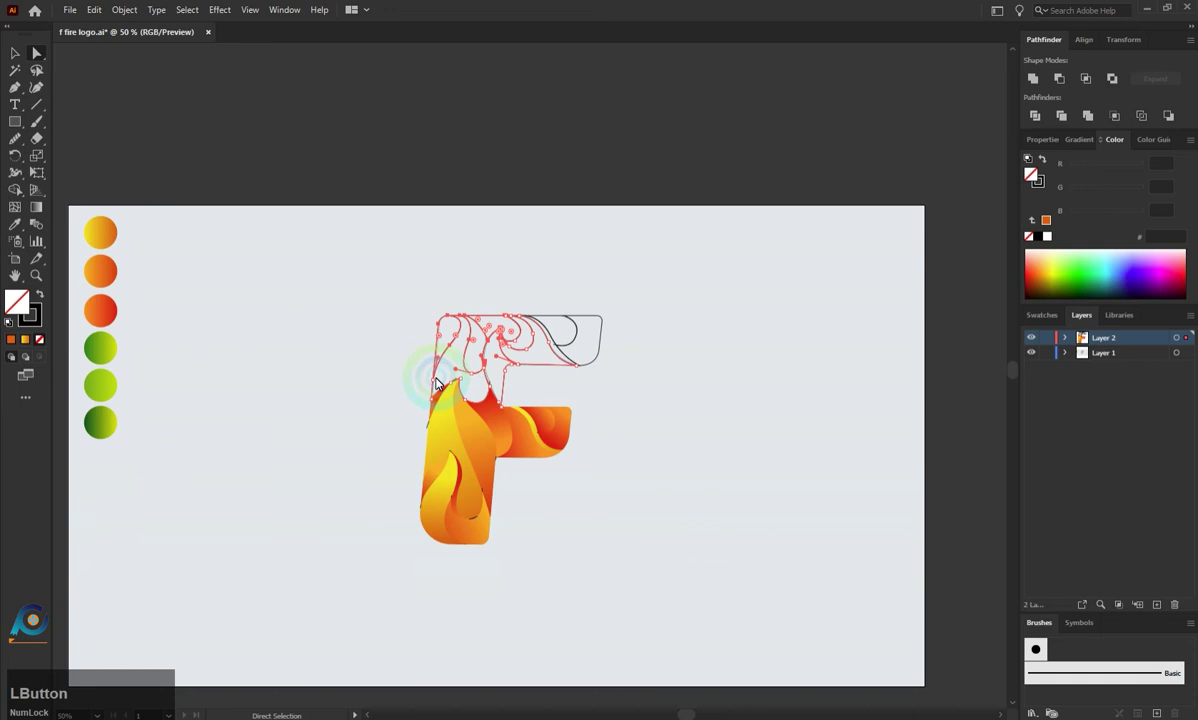
{"action": "key", "text": "i"}
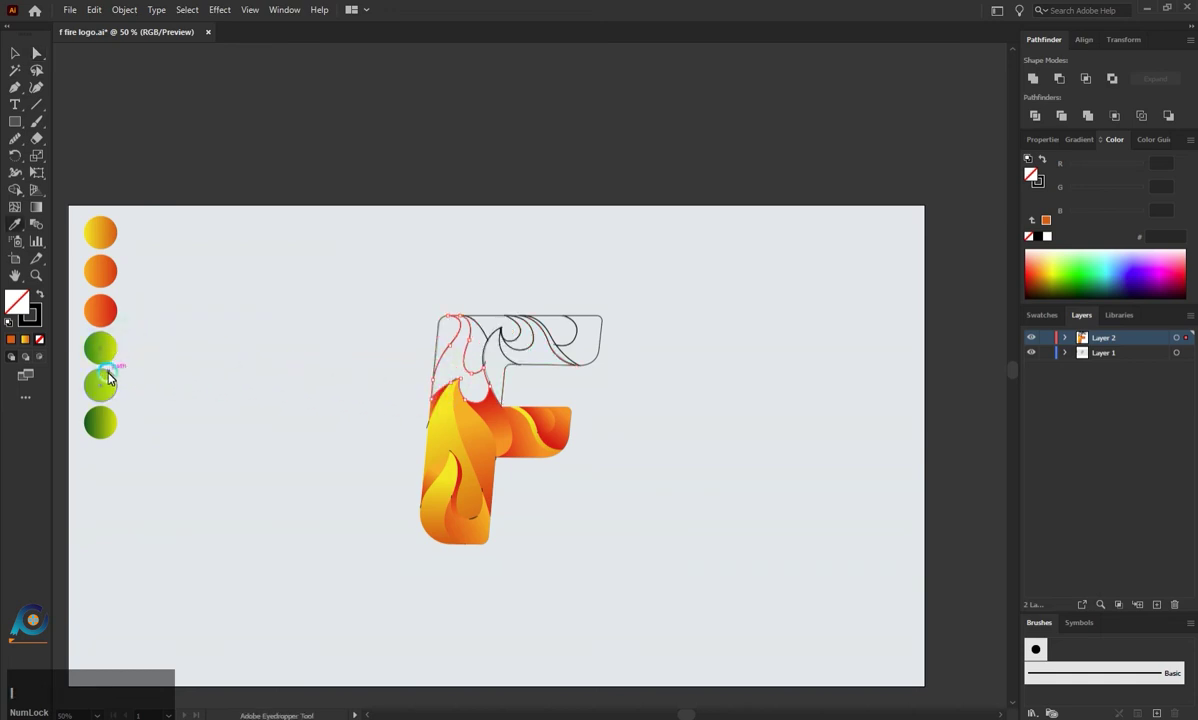
{"action": "left_click", "coordinate": [106, 355]}
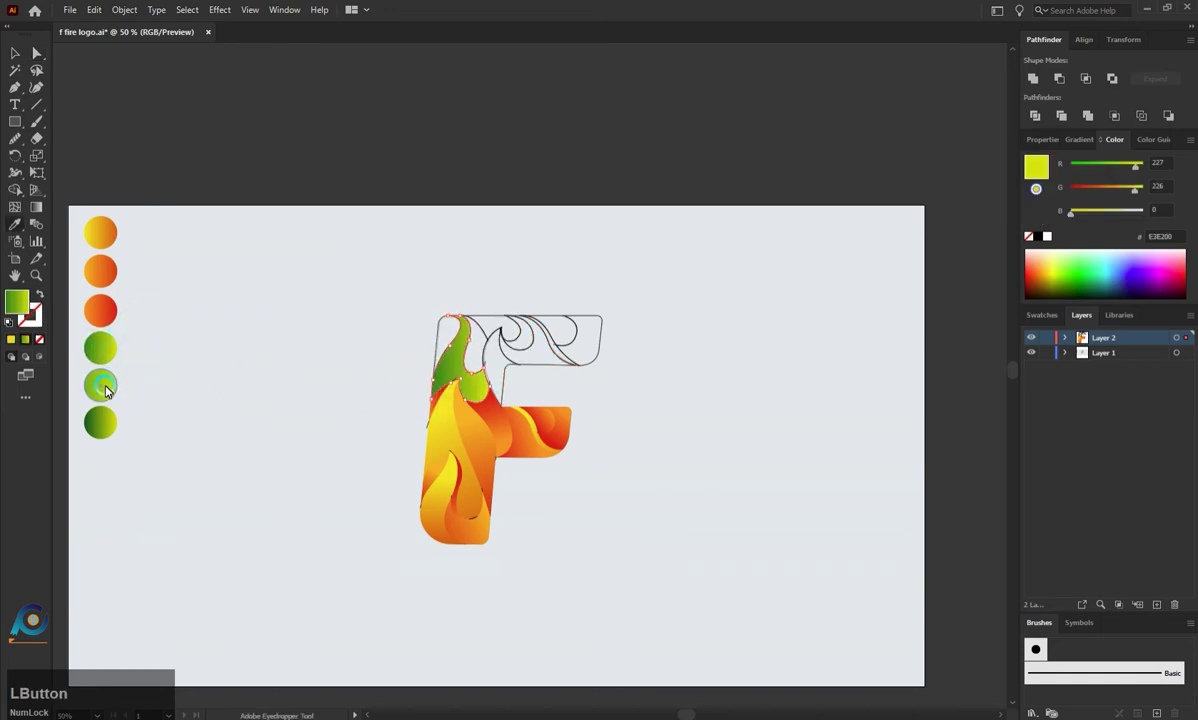
{"action": "left_click", "coordinate": [106, 391]}
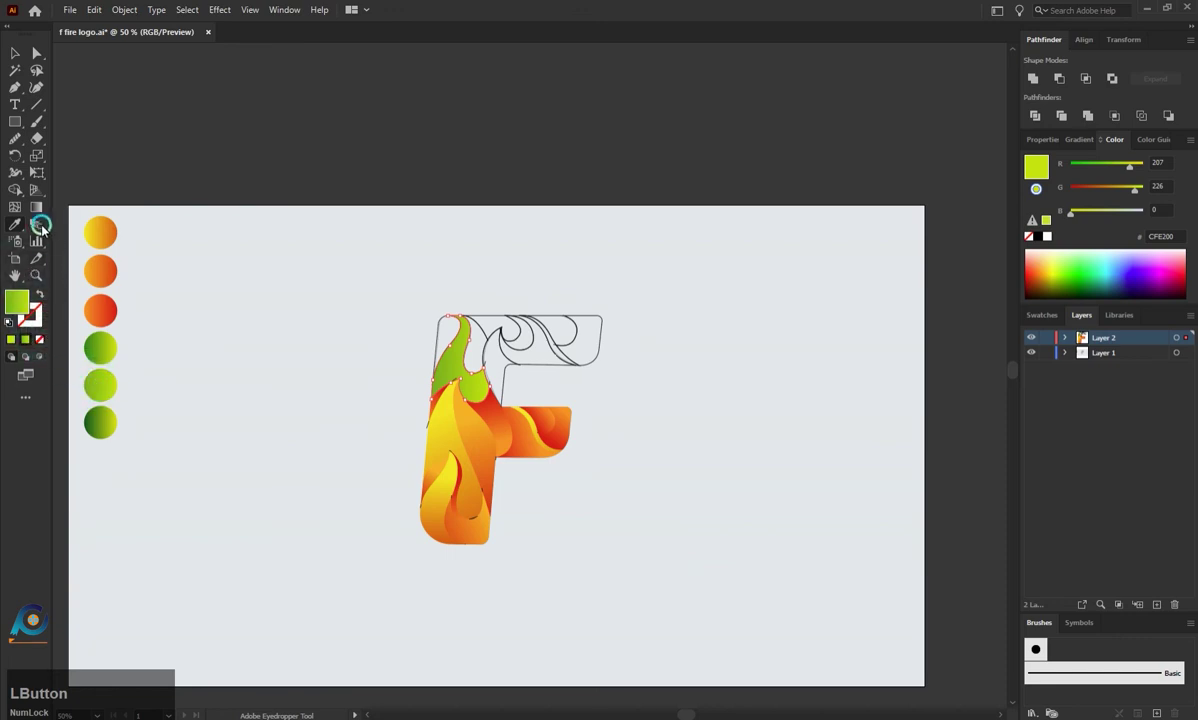
{"action": "key", "text": "i"}
{"action": "left_click", "coordinate": [107, 356]}
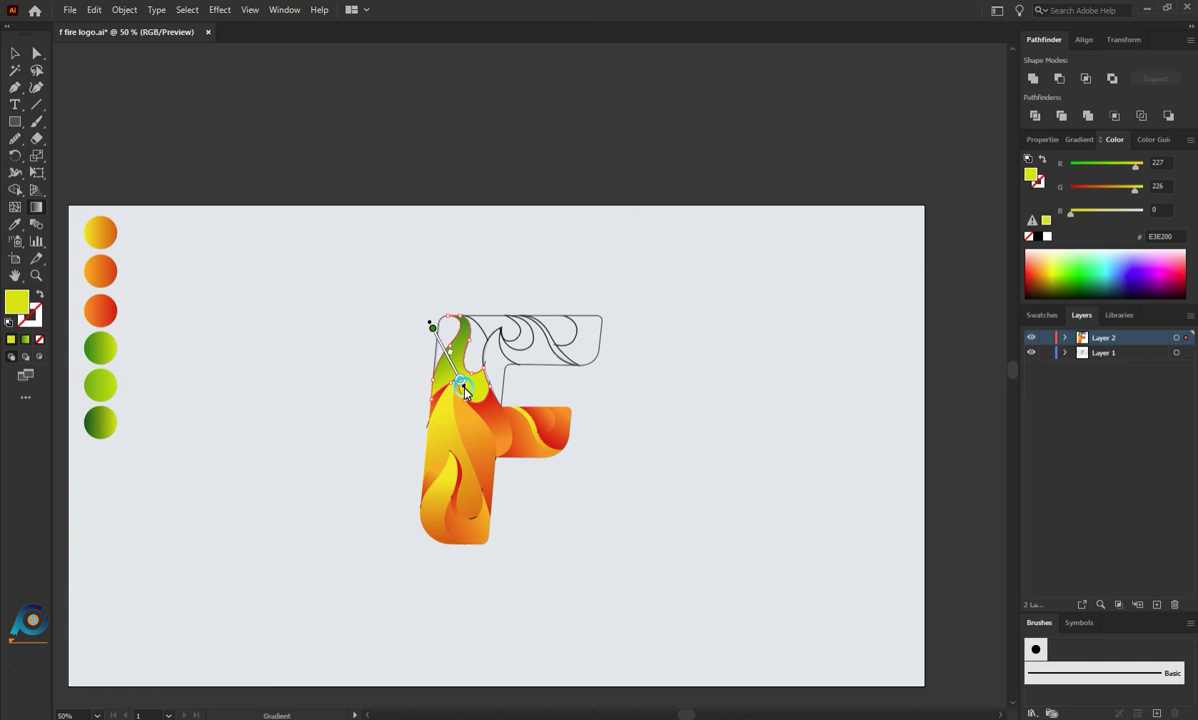
{"action": "left_click", "coordinate": [469, 392]}
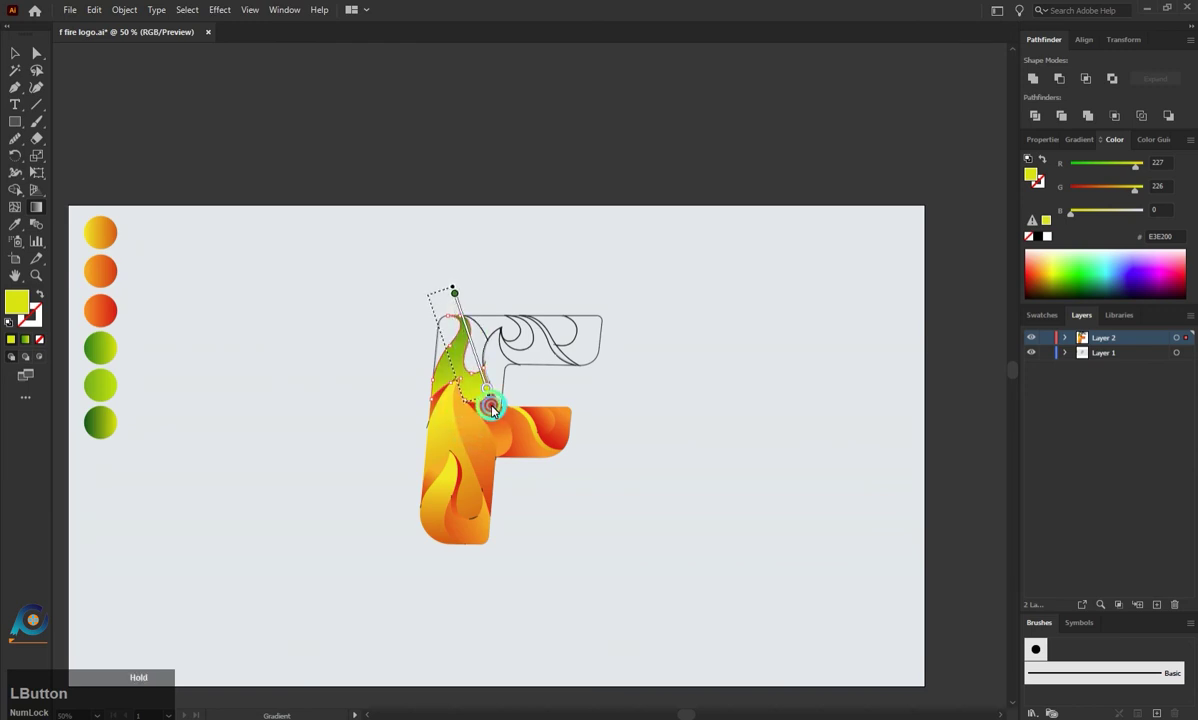
Step: Give the top-left flame piece the light green gradient and re-angle it on the flame
{"action": "key", "text": "a"}
{"action": "left_click", "coordinate": [417, 340]}
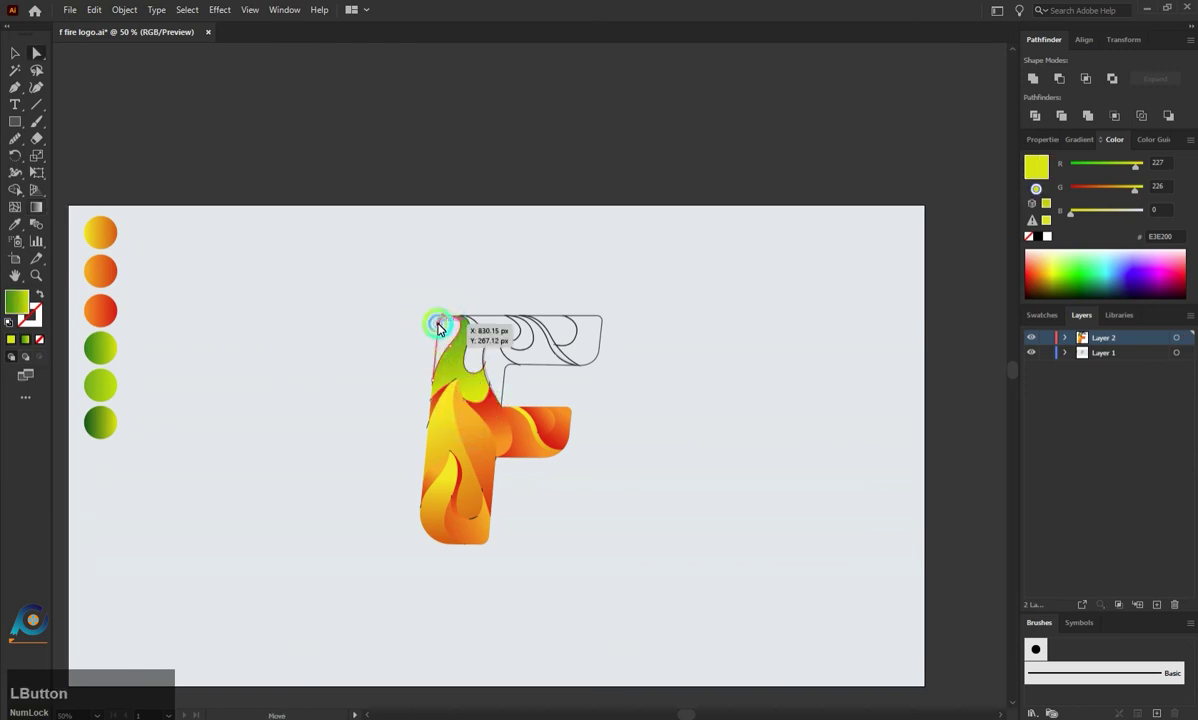
{"action": "key", "text": "i"}
{"action": "left_click", "coordinate": [108, 397]}
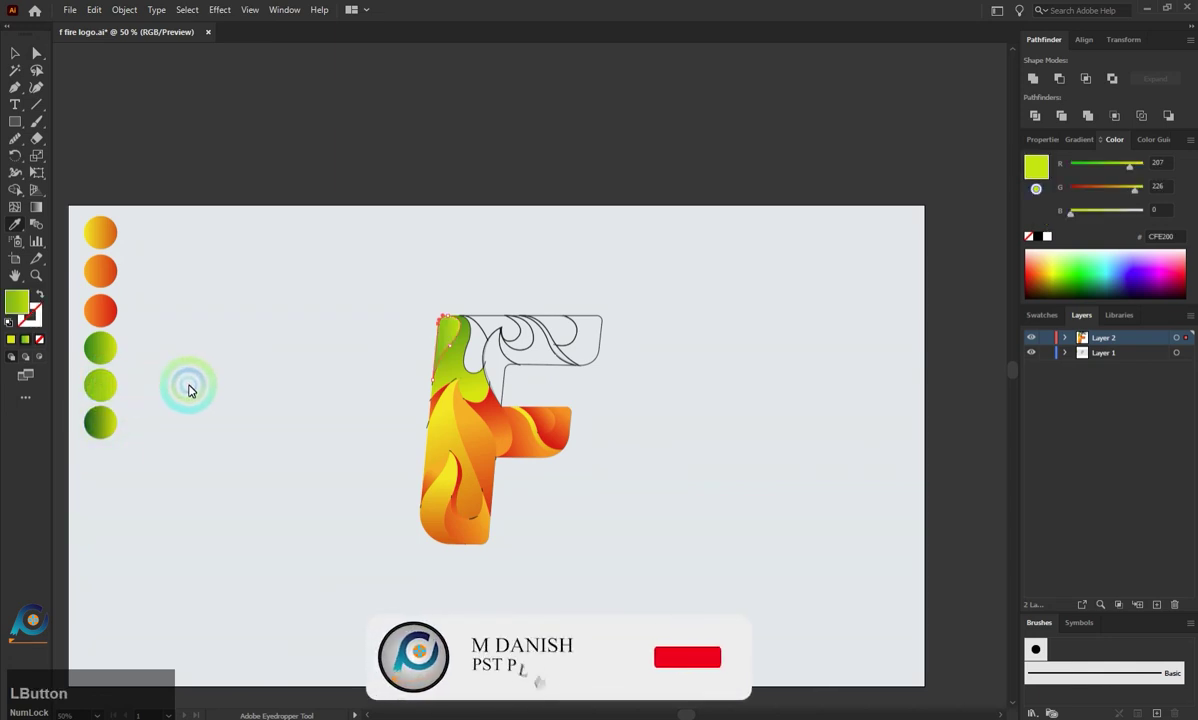
{"action": "left_click", "coordinate": [112, 430]}
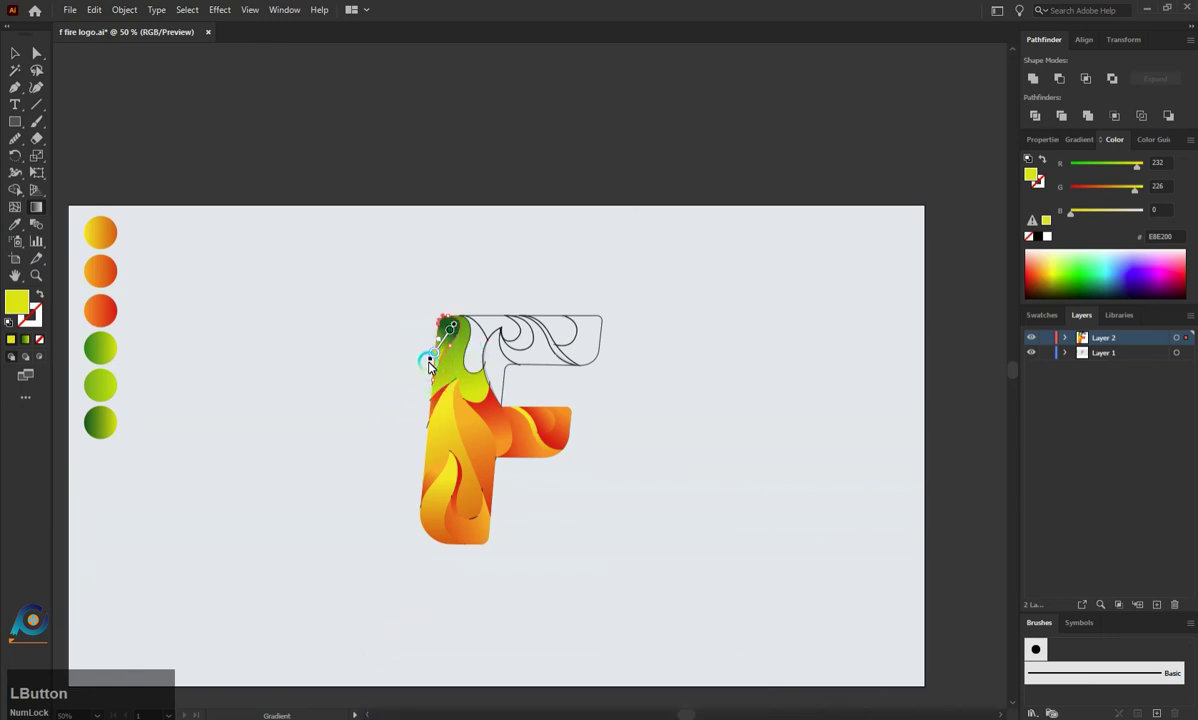
{"action": "left_click", "coordinate": [433, 369]}
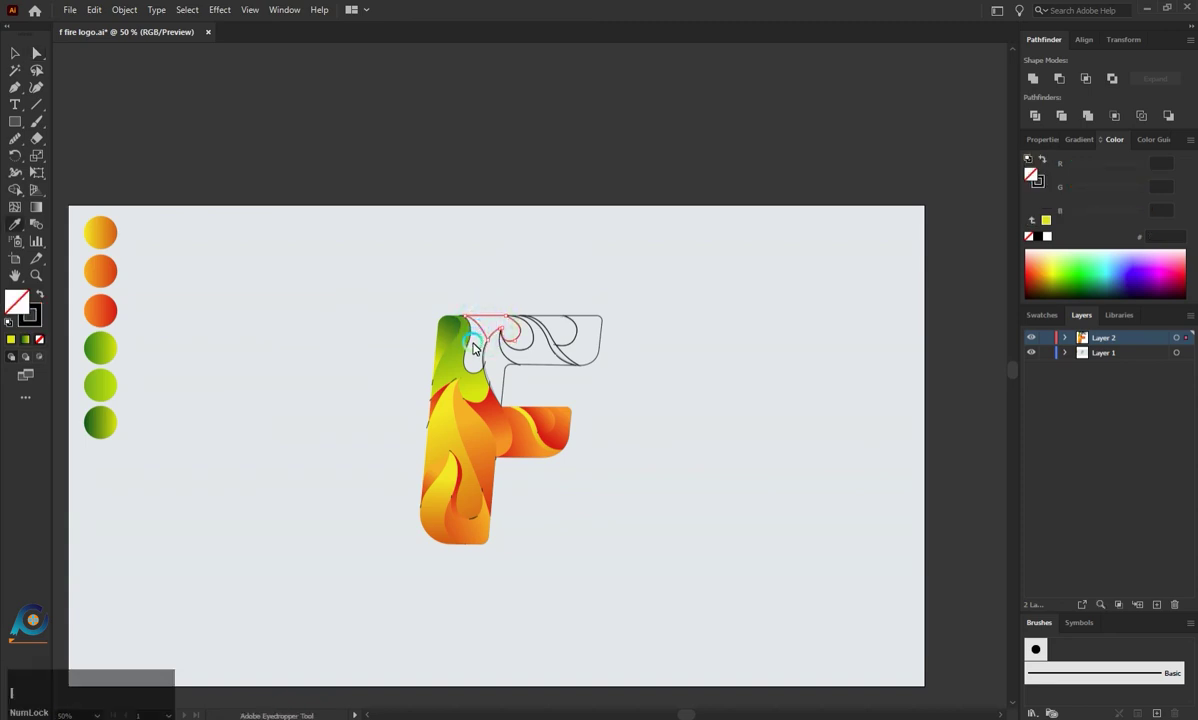
Step: Fill the small curl and the next top flame piece with the green gradient
{"action": "left_click", "coordinate": [108, 424]}
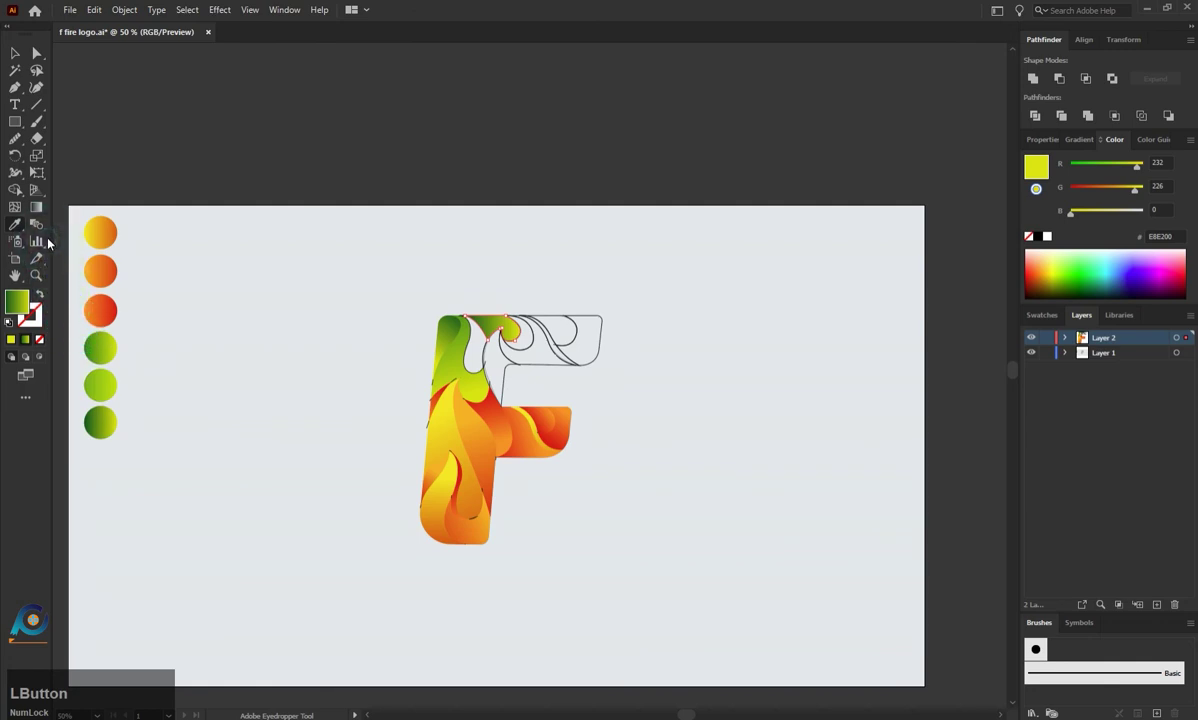
{"action": "key", "text": "a"}
{"action": "left_click", "coordinate": [305, 372]}
{"action": "key", "text": "i"}
{"action": "left_click", "coordinate": [502, 323]}
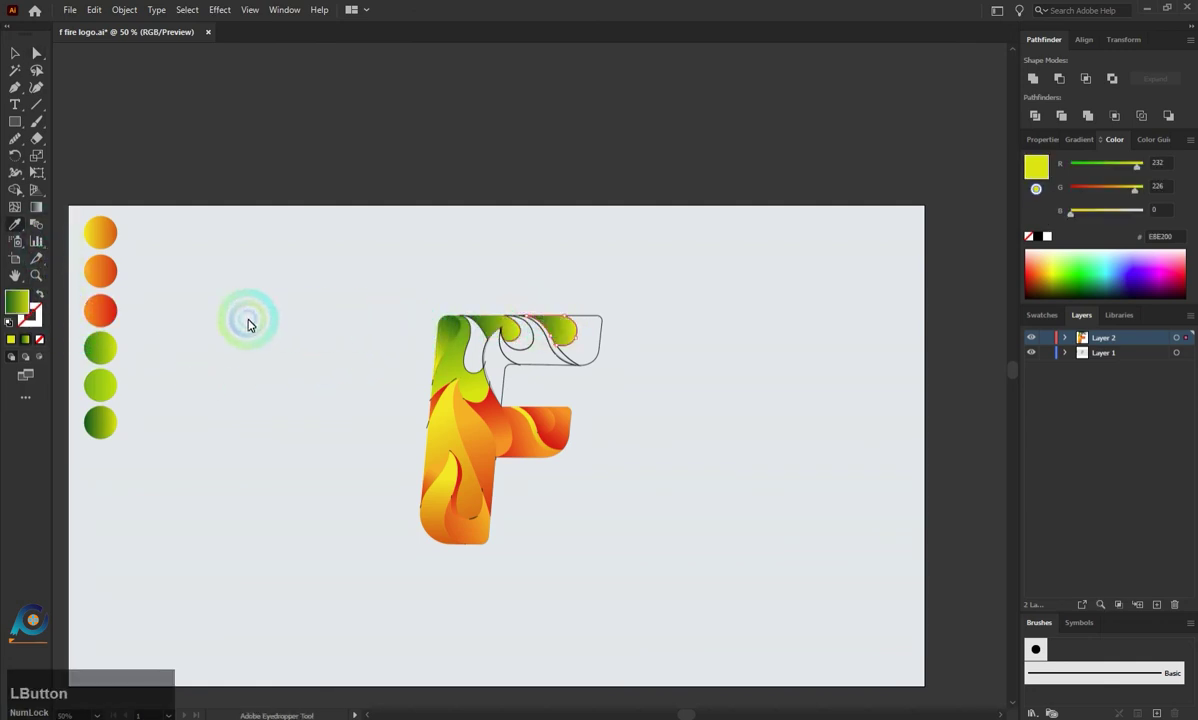
Step: Fill the top-right corner piece with green gradient angled toward the corner
{"action": "key", "text": "a"}
{"action": "left_click", "coordinate": [211, 318]}
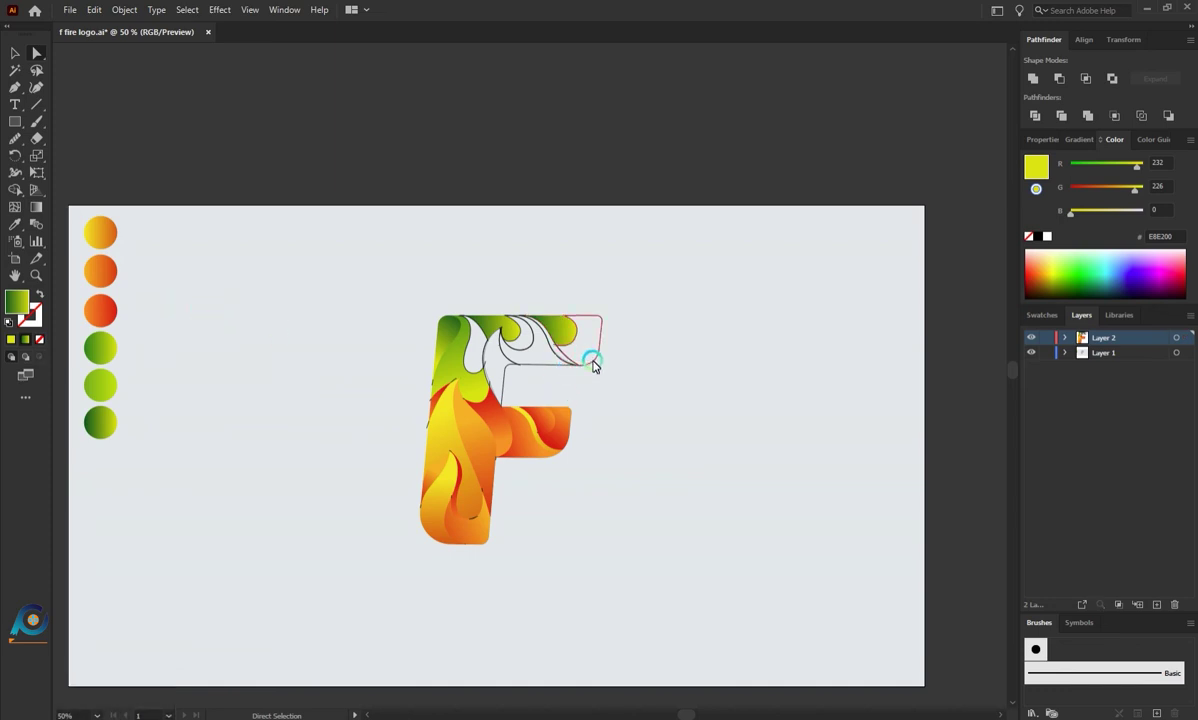
{"action": "left_click", "coordinate": [598, 364]}
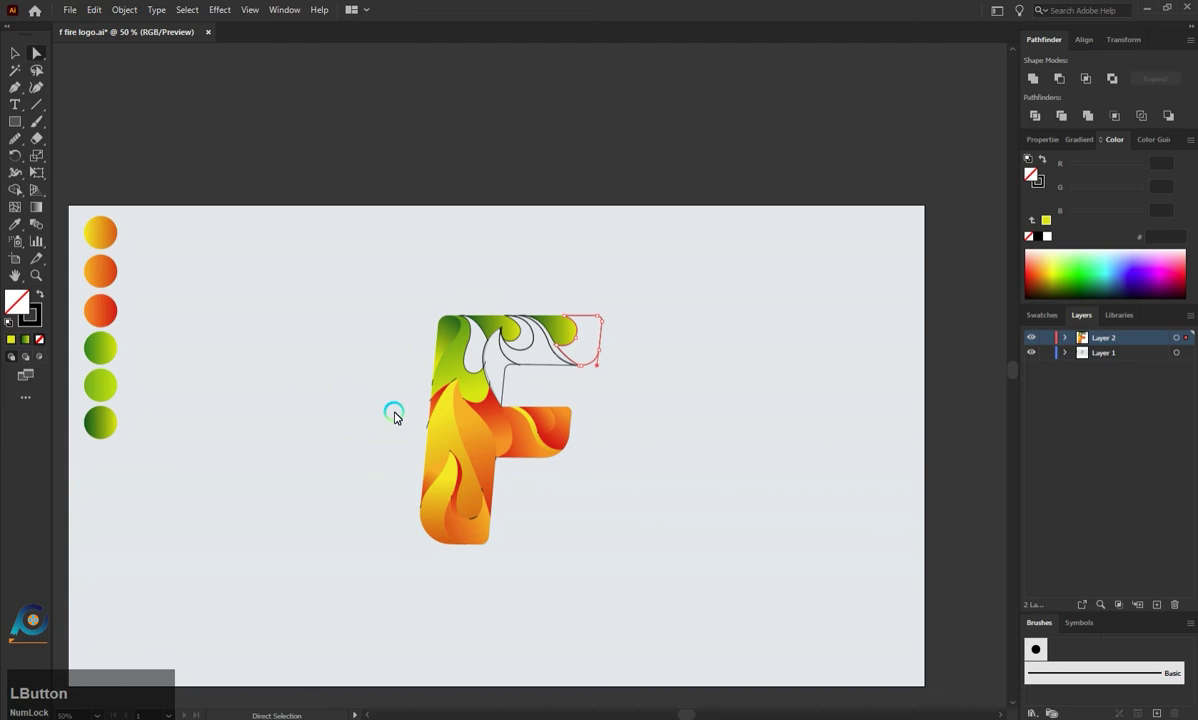
{"action": "key", "text": "i"}
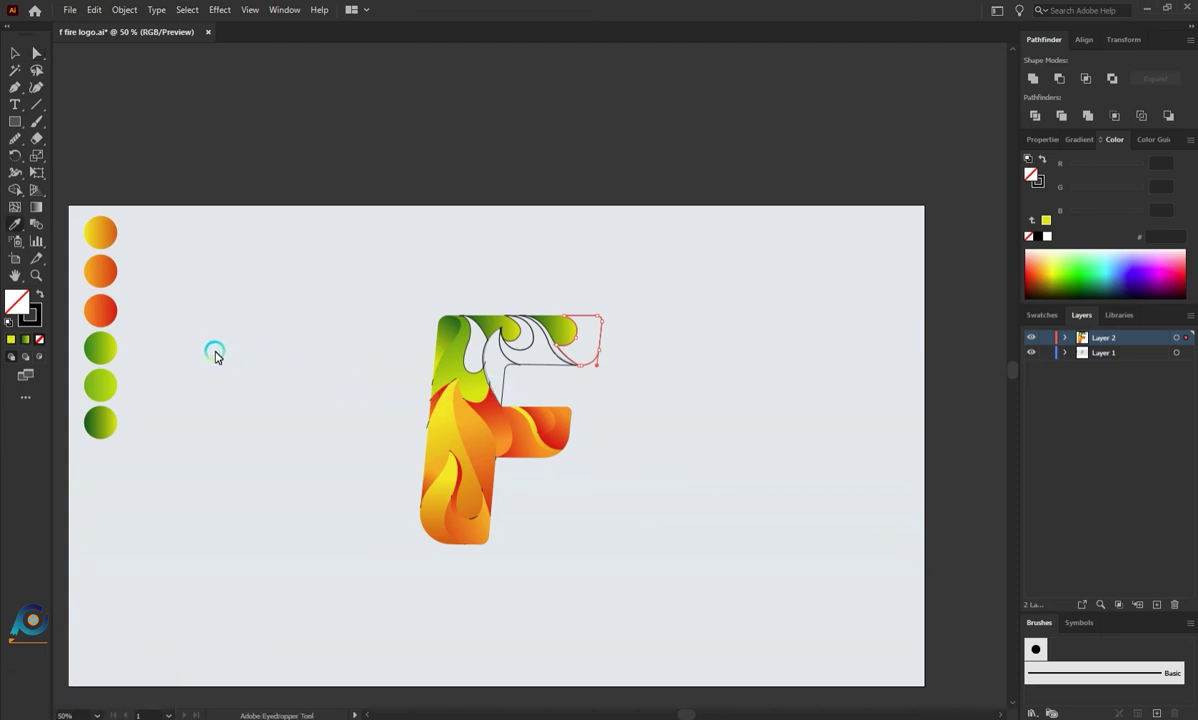
{"action": "left_click", "coordinate": [106, 360]}
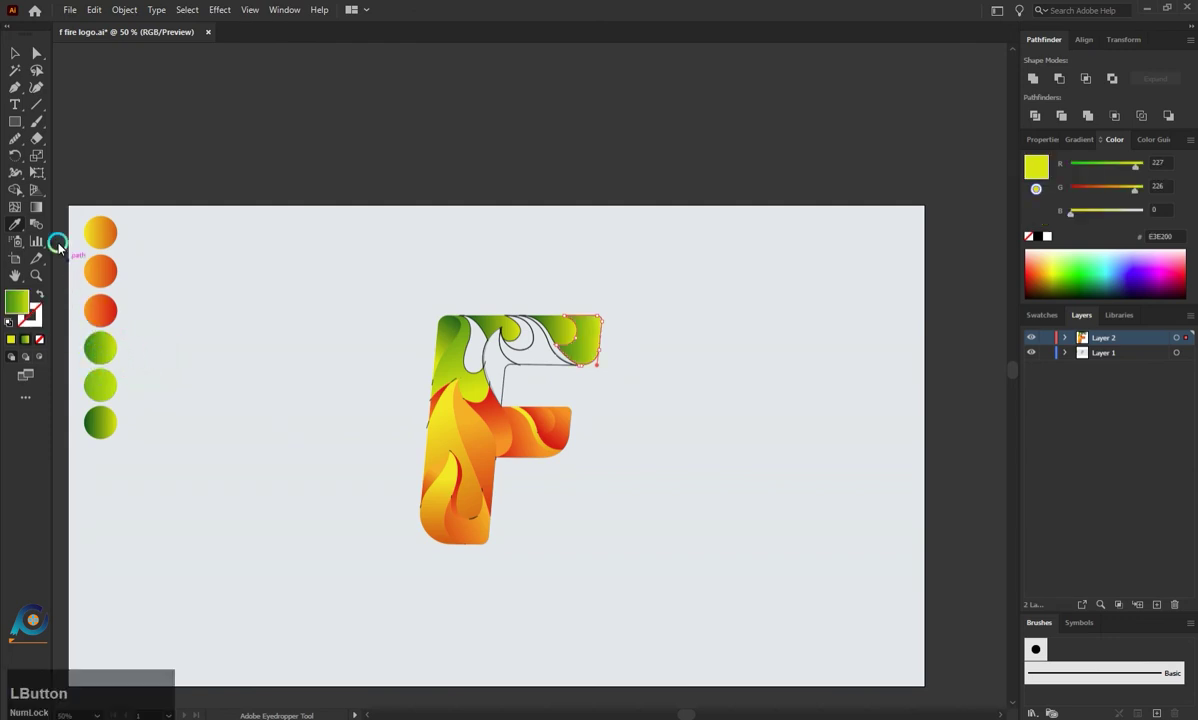
{"action": "left_click", "coordinate": [43, 210]}
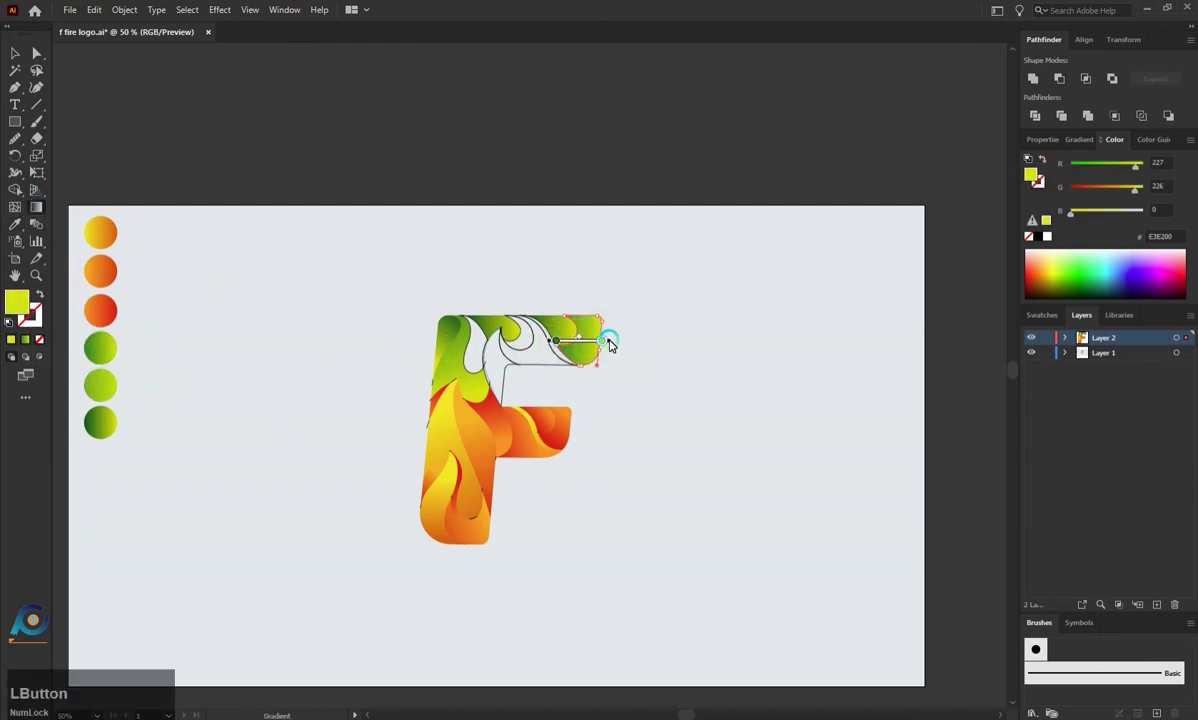
{"action": "left_click", "coordinate": [624, 351]}
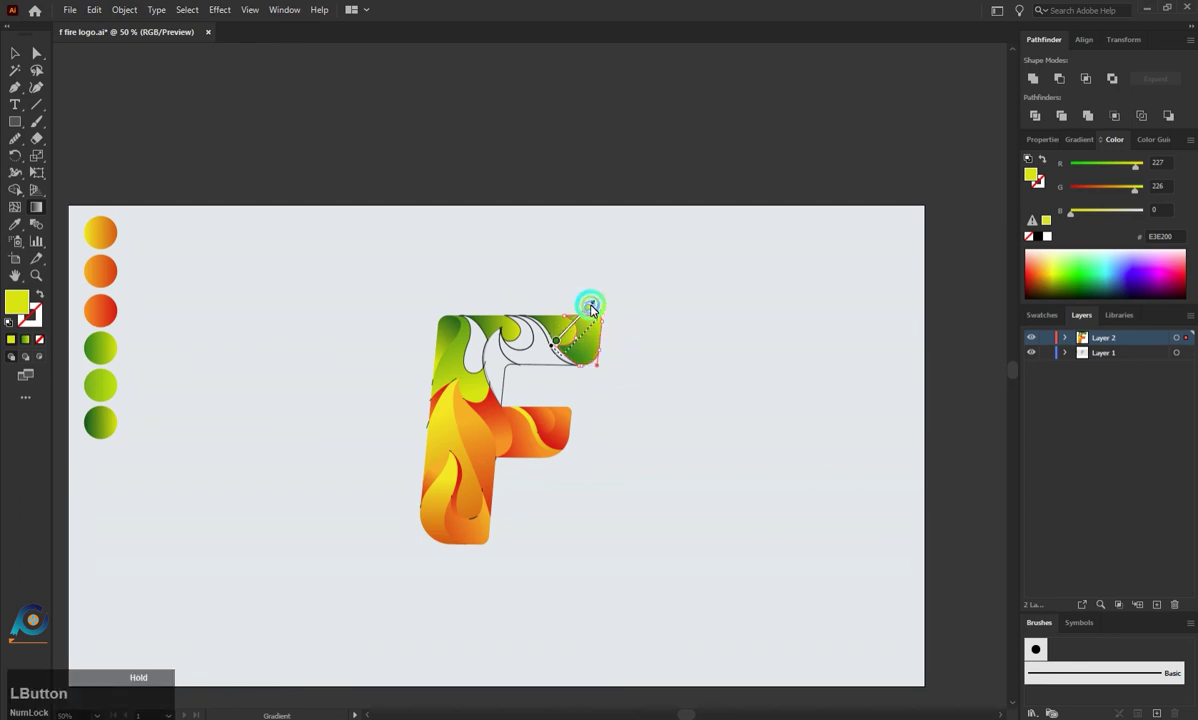
Step: Fill the narrow inner-corner piece with green gradient and set its direction
{"action": "key", "text": "a"}
{"action": "left_click", "coordinate": [641, 384]}
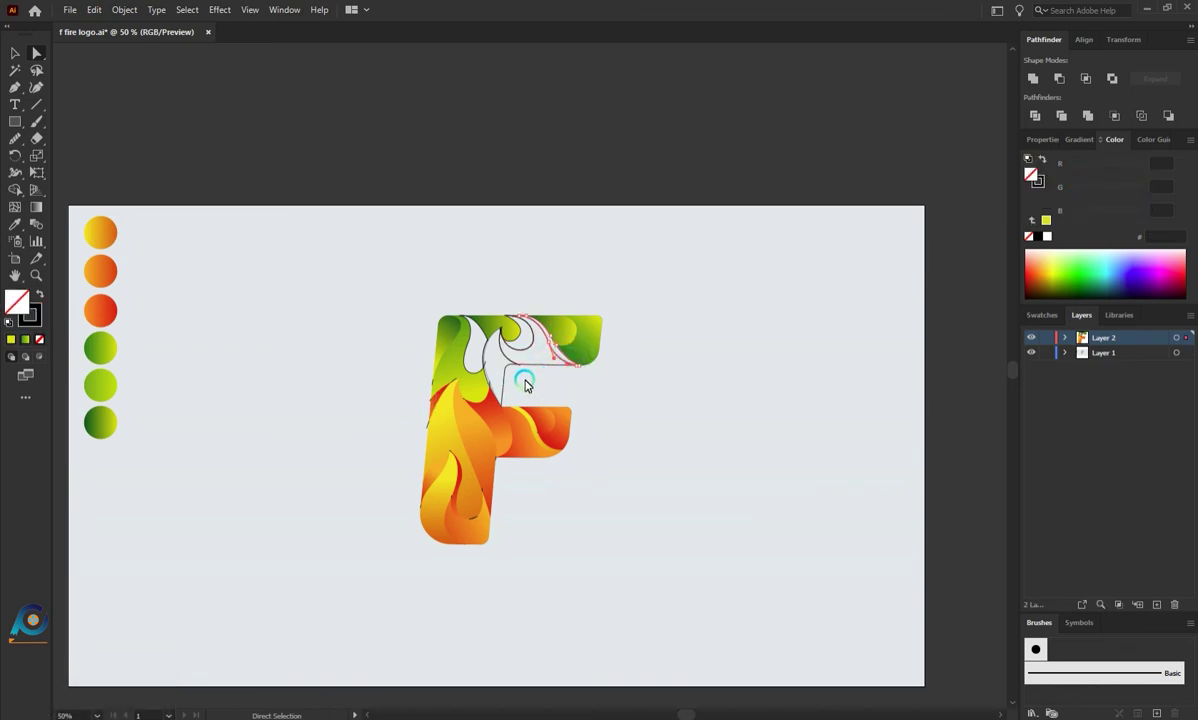
{"action": "left_click", "coordinate": [479, 344]}
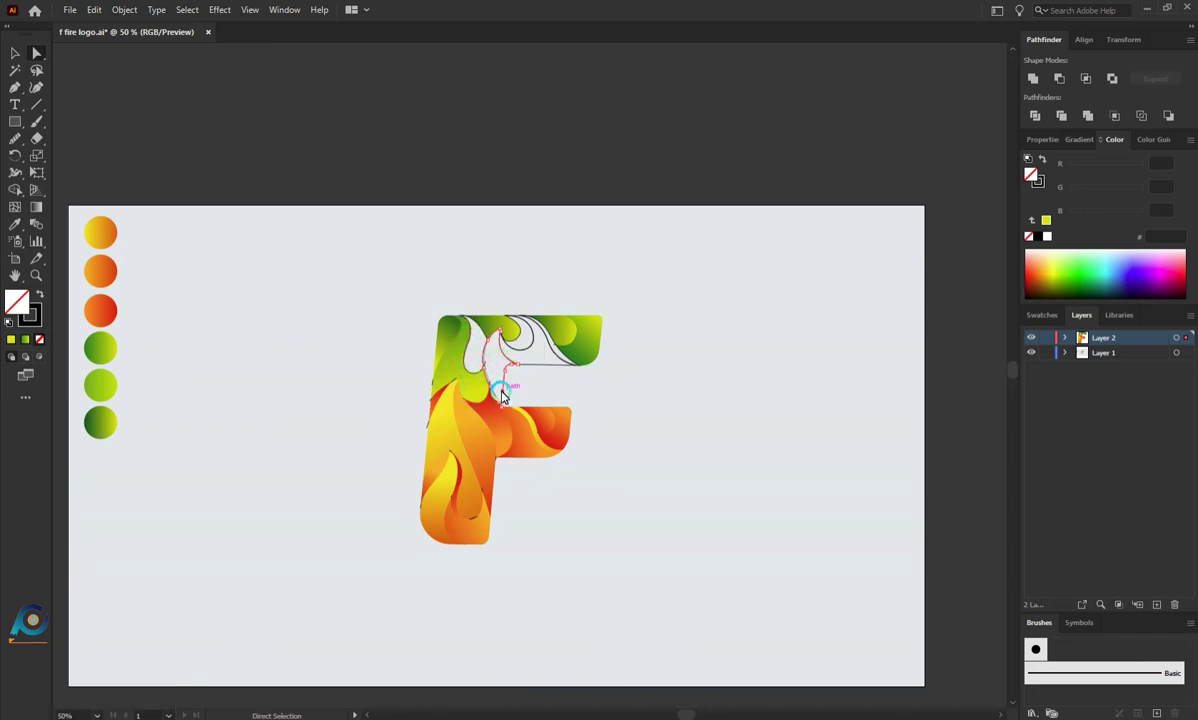
{"action": "key", "text": "i"}
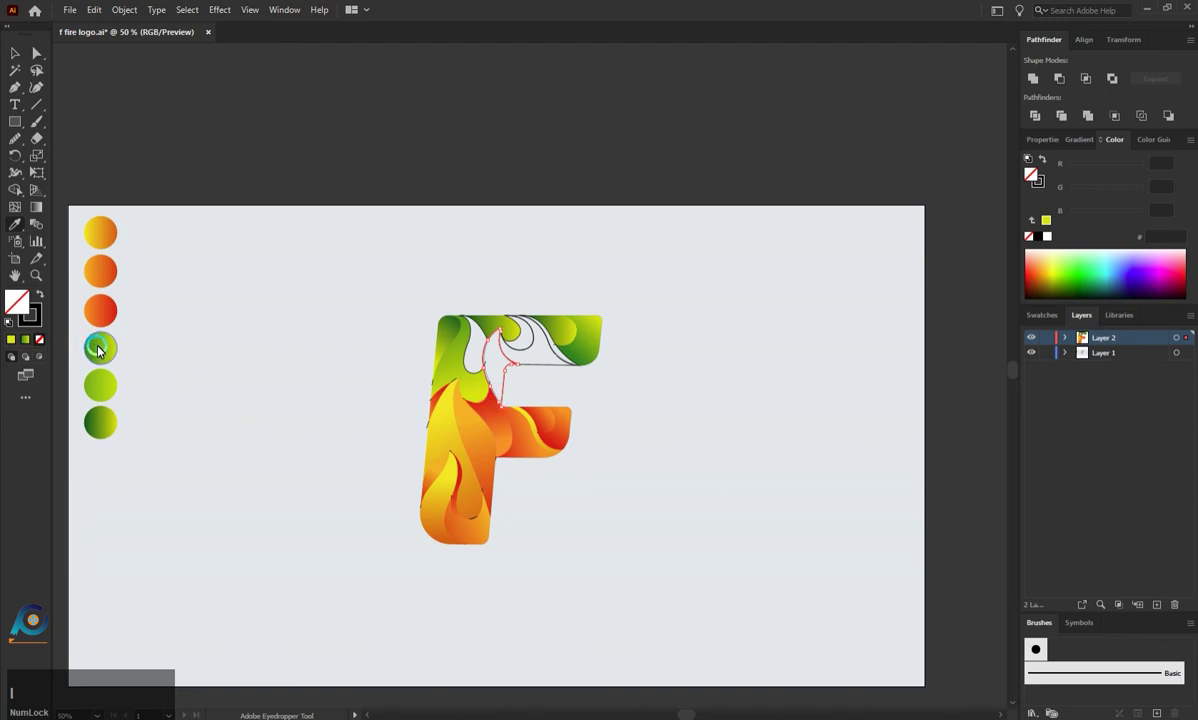
{"action": "left_click", "coordinate": [102, 349]}
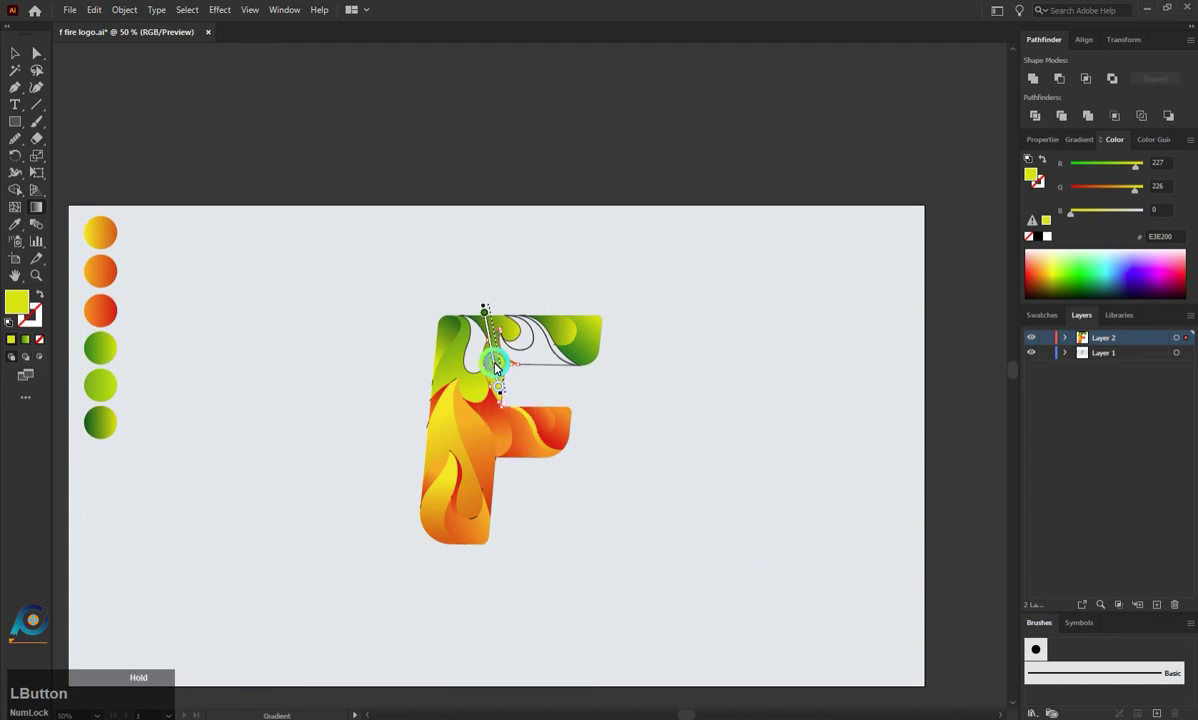
{"action": "key", "text": "a"}
{"action": "left_click", "coordinate": [535, 394]}
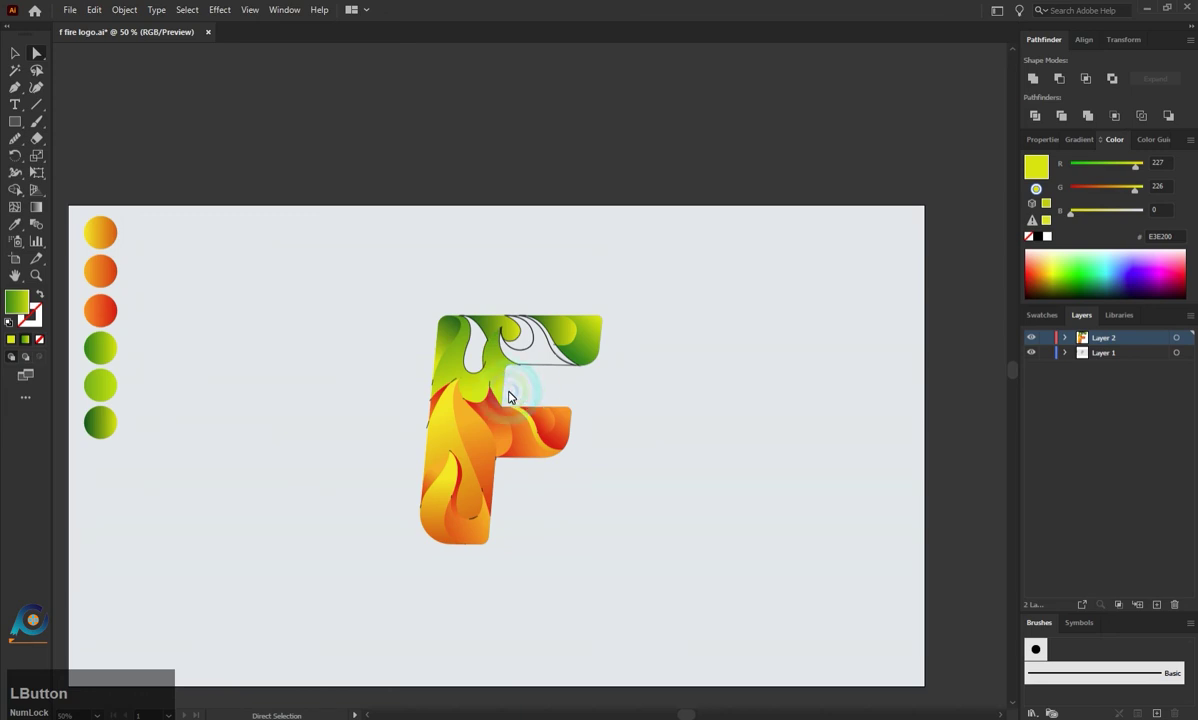
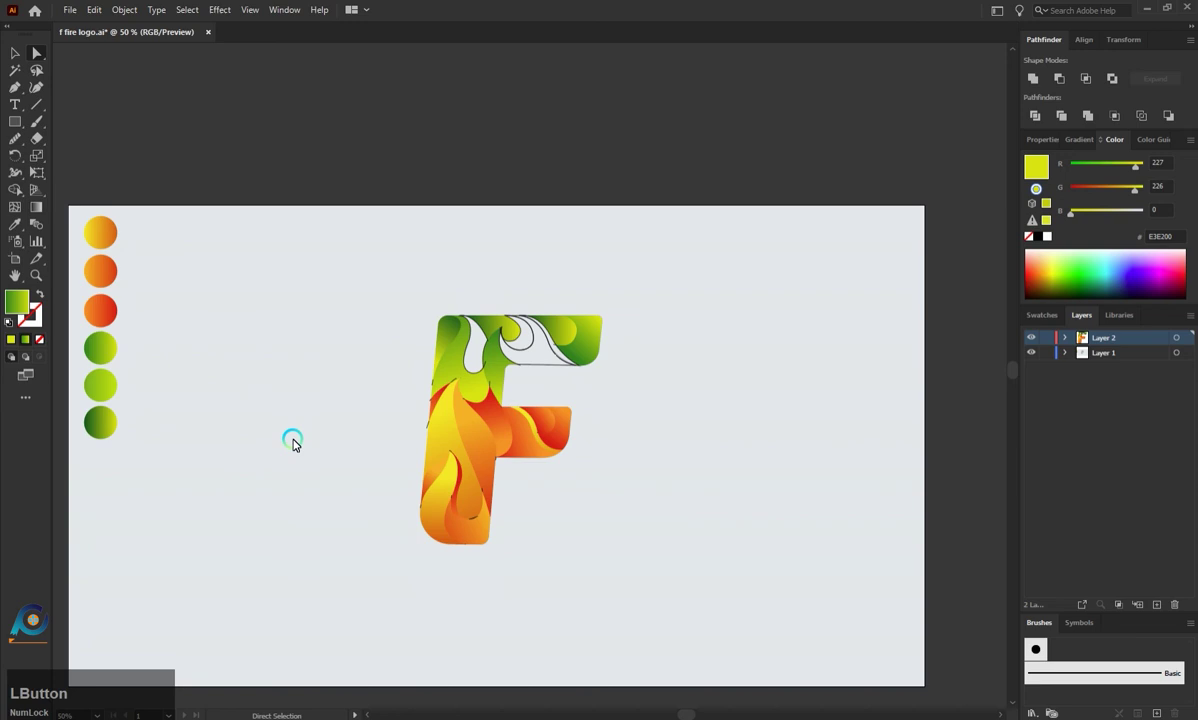
Step: Fill the remaining top curl with the light green gradient and review the top arm
{"action": "left_click", "coordinate": [555, 369]}
{"action": "key", "text": "i"}
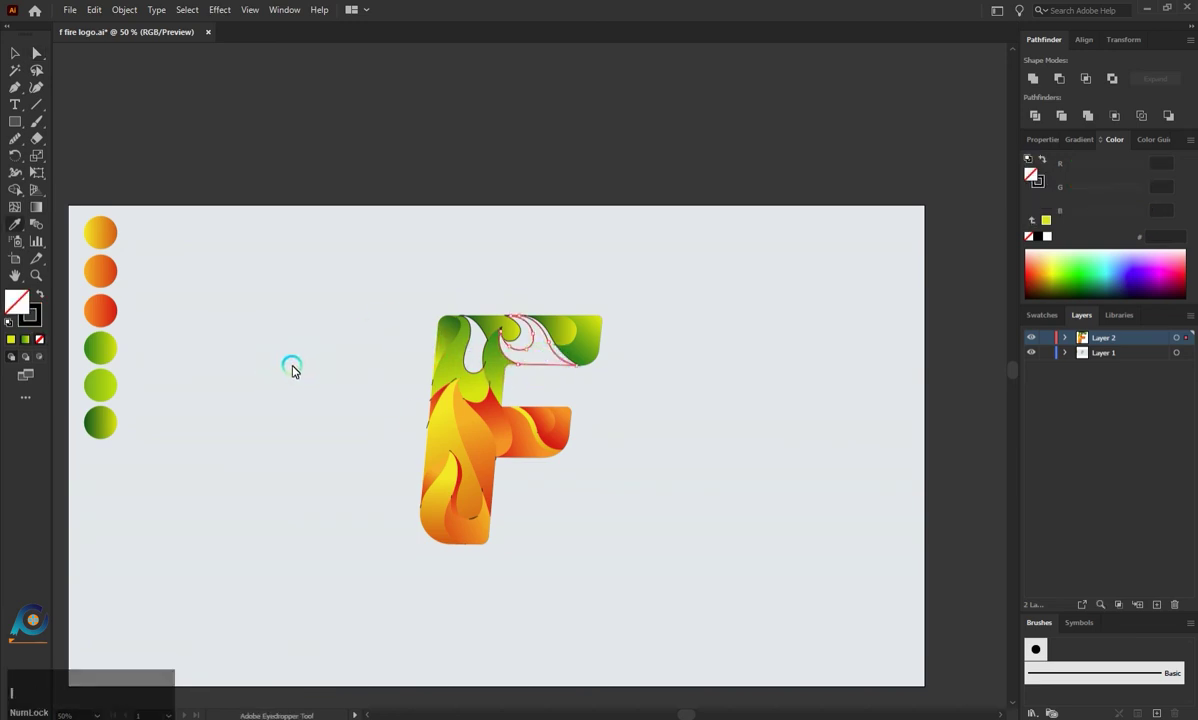
{"action": "left_click", "coordinate": [116, 387]}
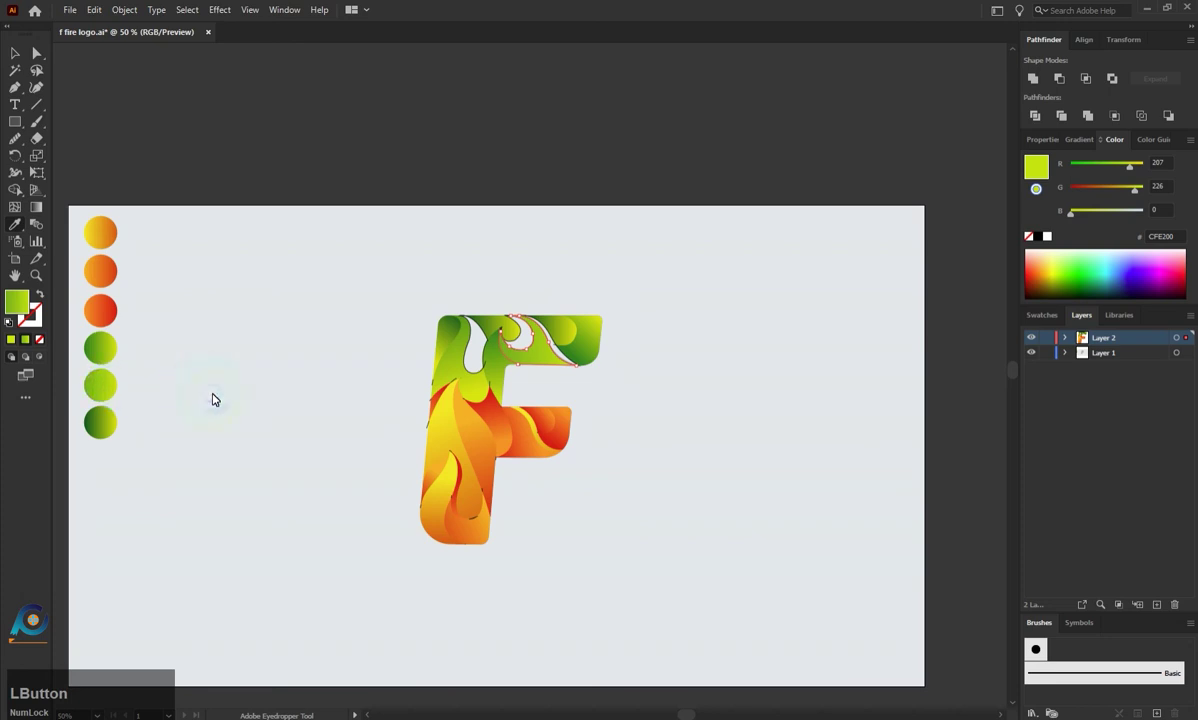
{"action": "key", "text": "a"}
{"action": "left_click", "coordinate": [257, 423]}
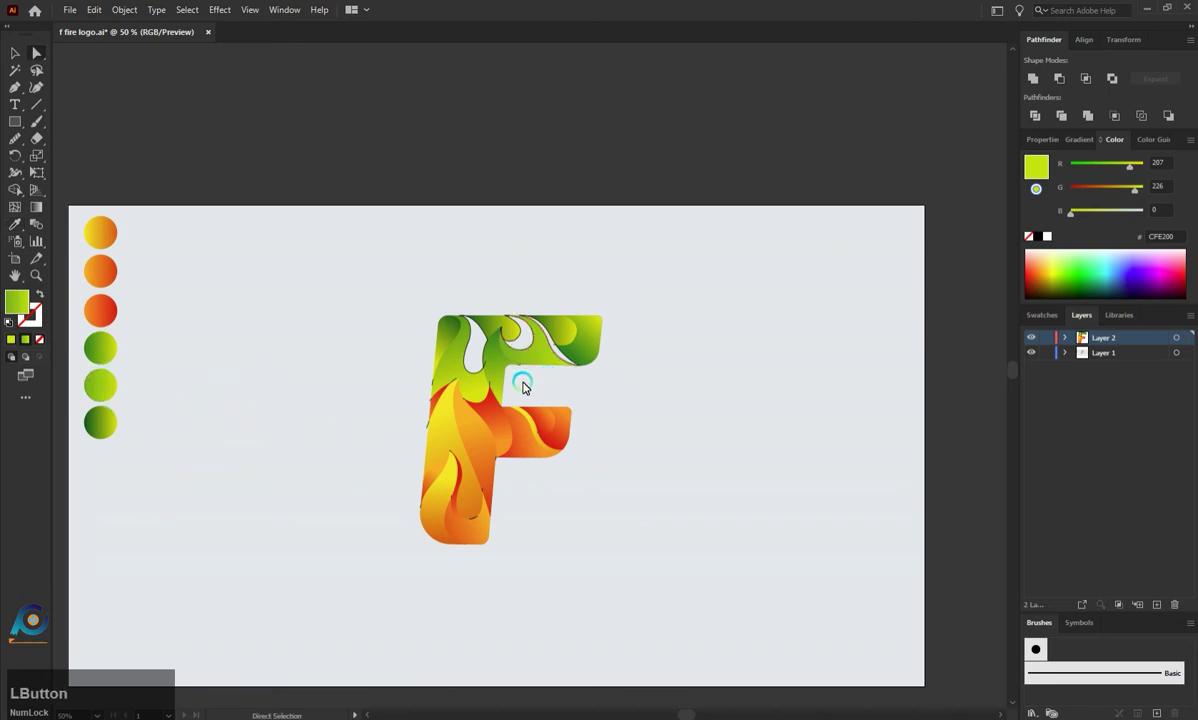
Step: Fill the top-left white curl with green and the top-centre curl with dark green gradient
{"action": "left_click", "coordinate": [475, 369]}
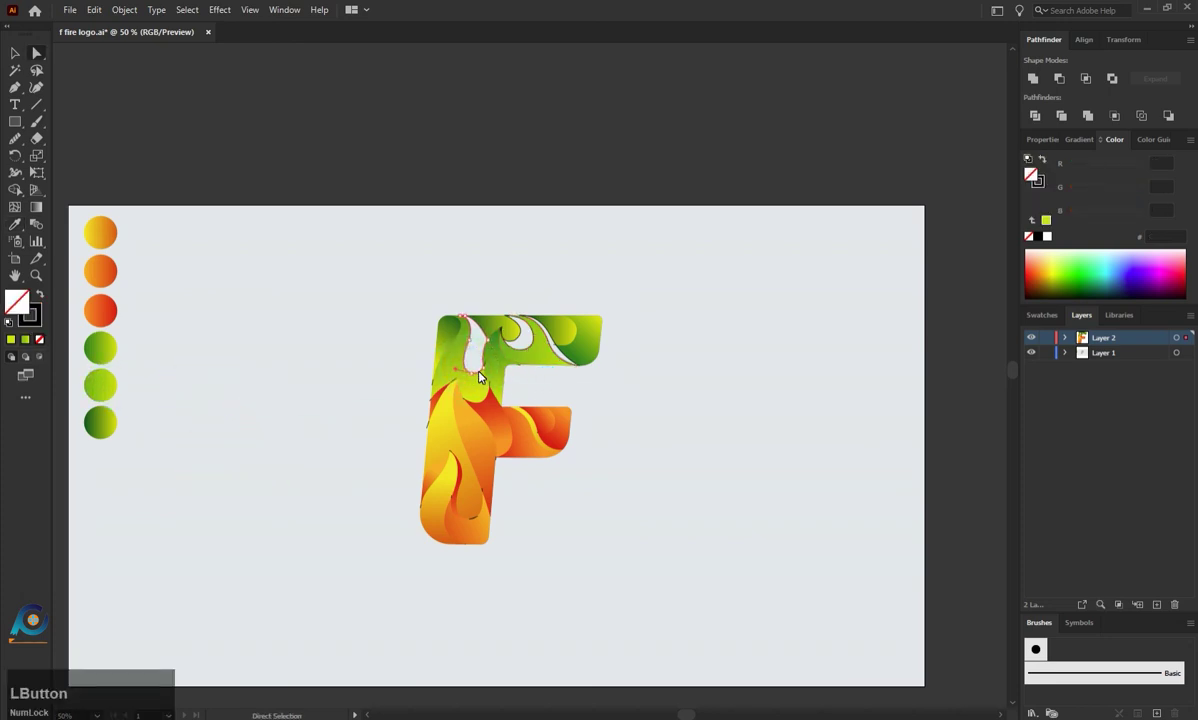
{"action": "key", "text": "i"}
{"action": "left_click", "coordinate": [595, 330]}
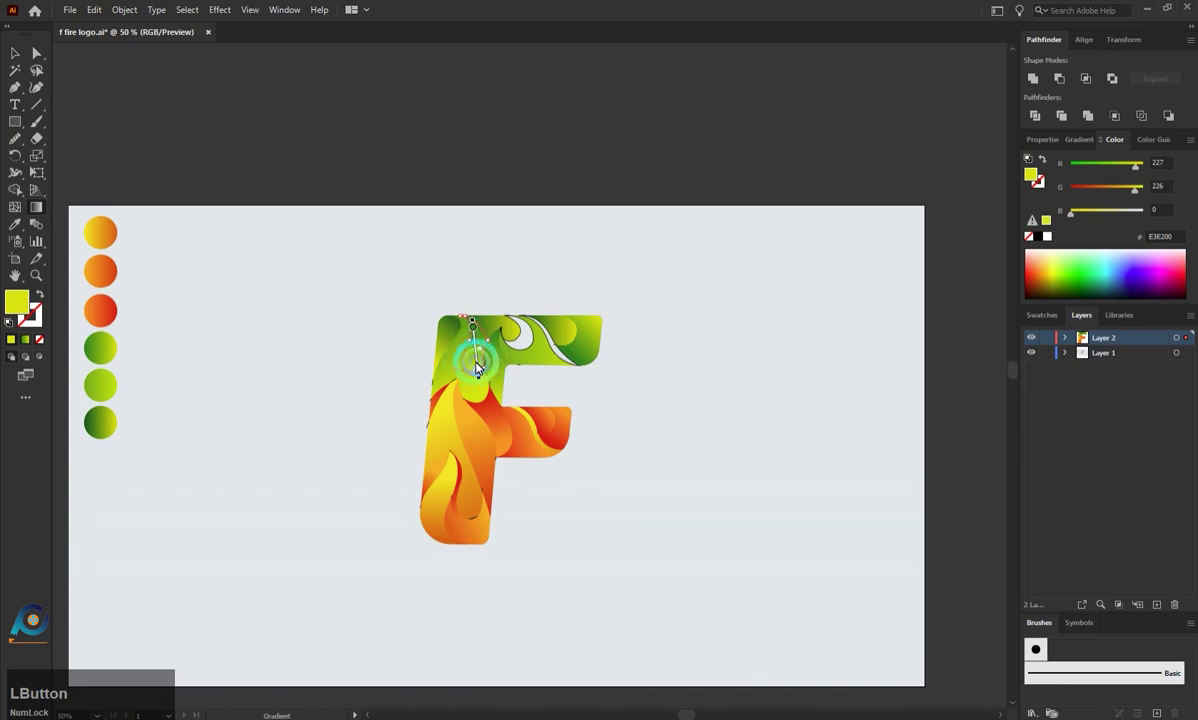
{"action": "key", "text": "a"}
{"action": "left_click", "coordinate": [447, 287]}
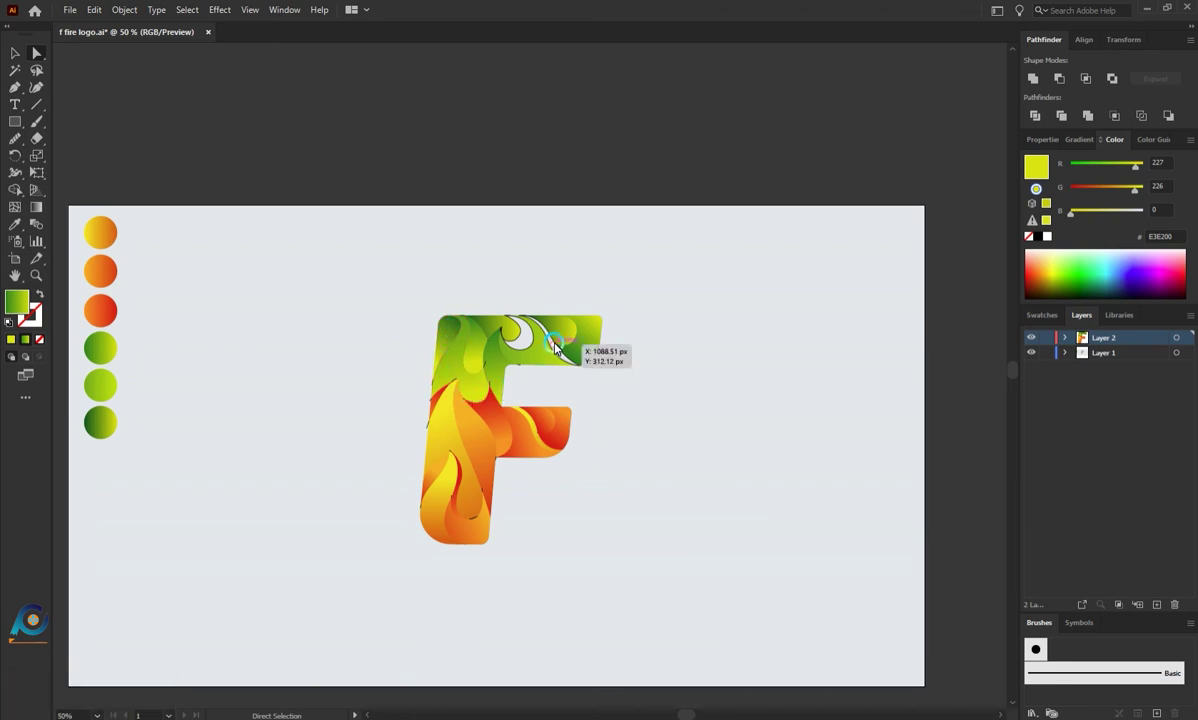
{"action": "left_click", "coordinate": [534, 351]}
{"action": "key", "text": "i"}
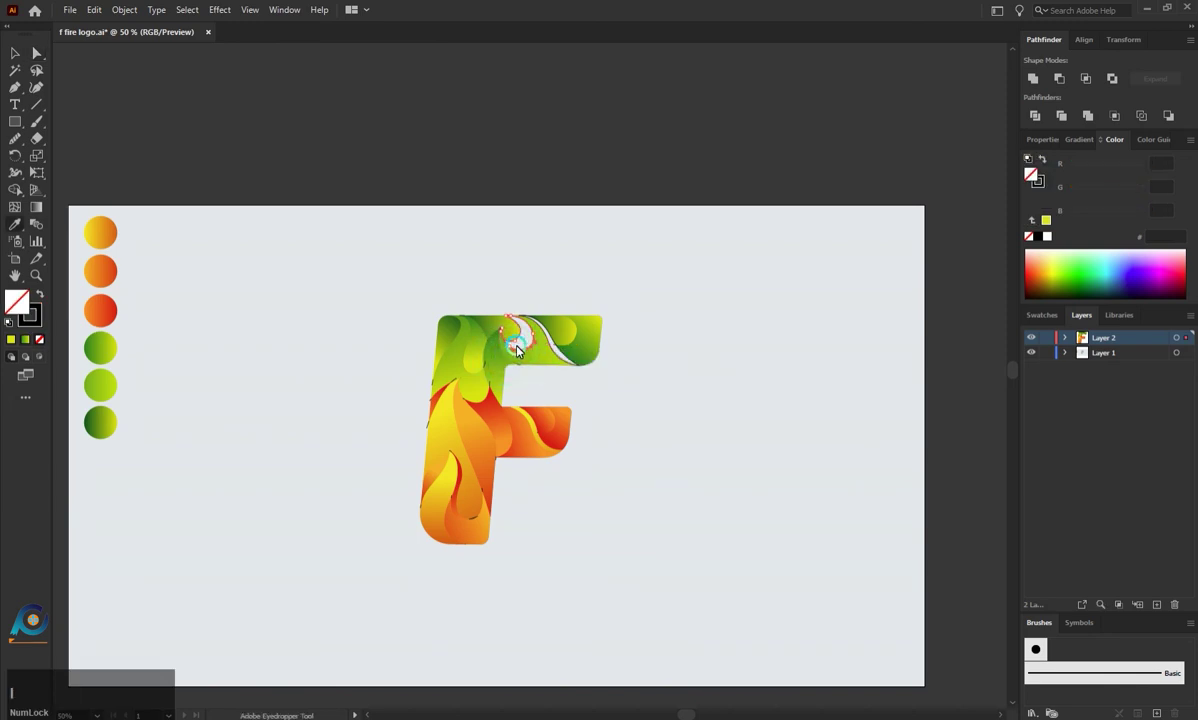
{"action": "left_click", "coordinate": [484, 360]}
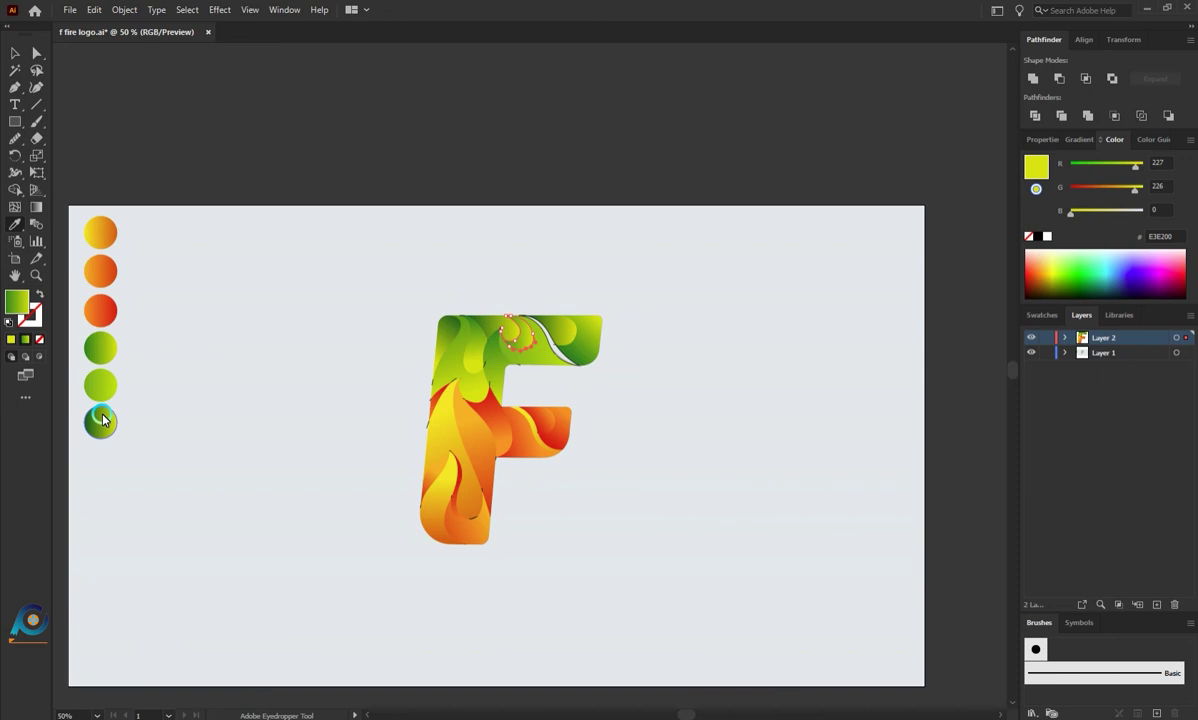
Step: Fill the thin curve along the top-right edge with a green gradient, then deselect
{"action": "left_click", "coordinate": [114, 360]}
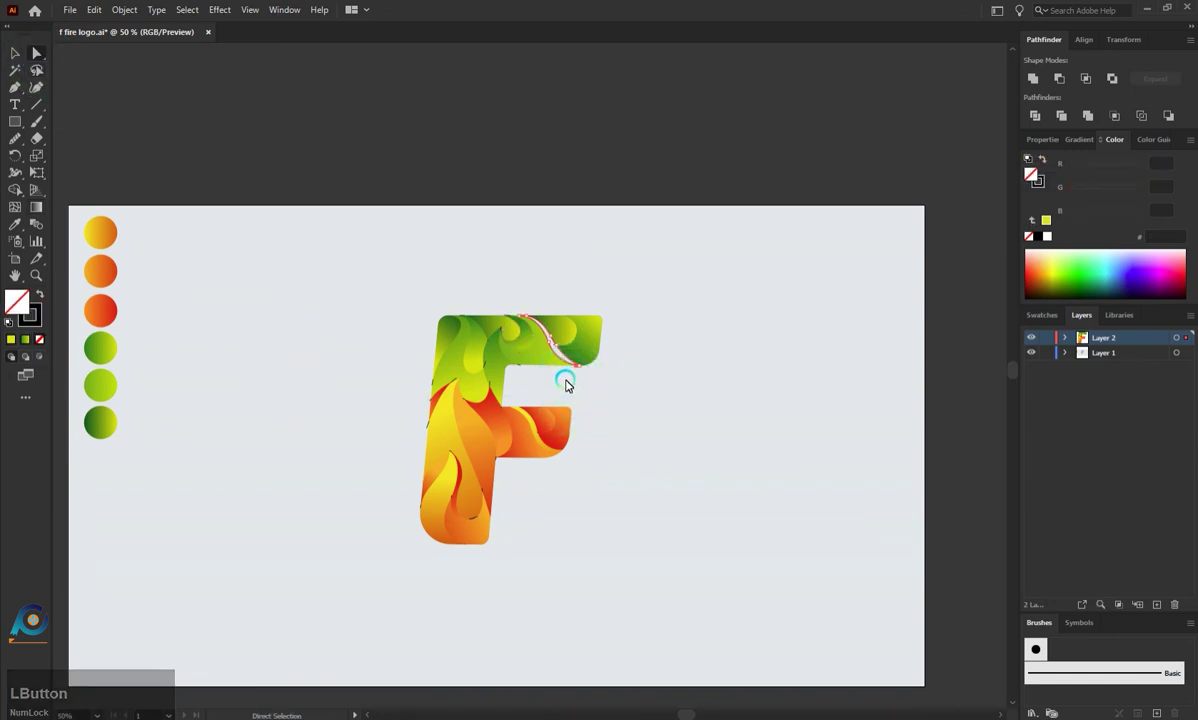
{"action": "key", "text": "i"}
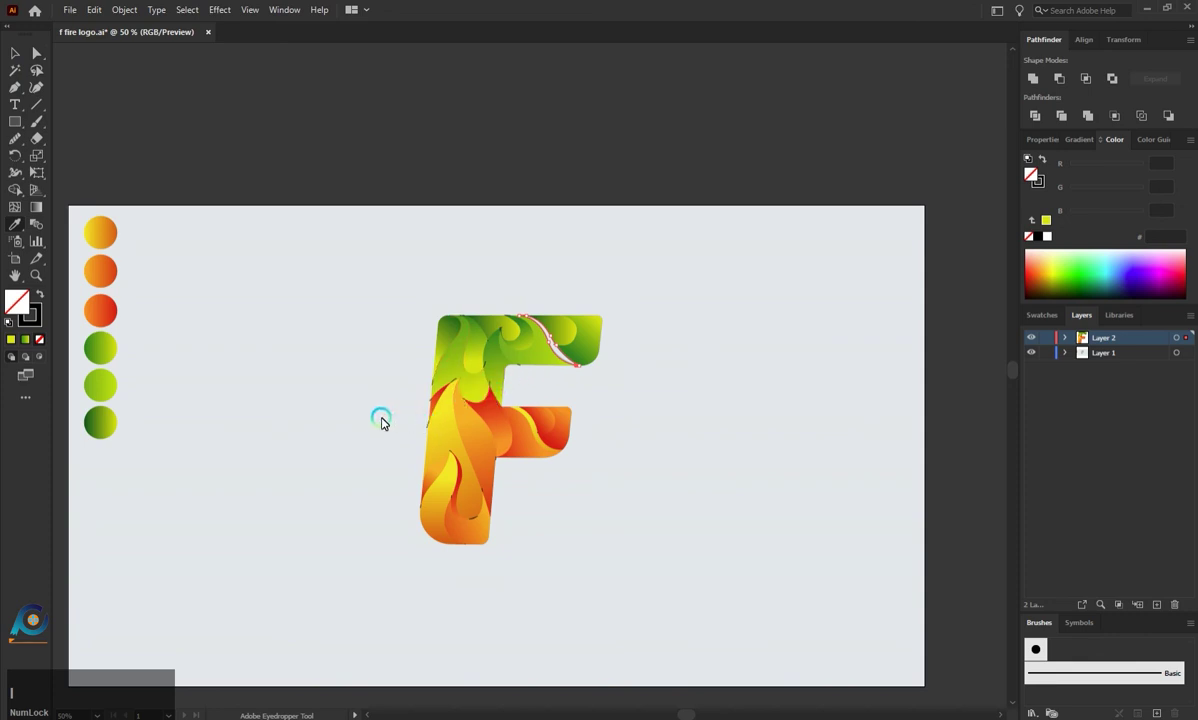
{"action": "left_click", "coordinate": [112, 353]}
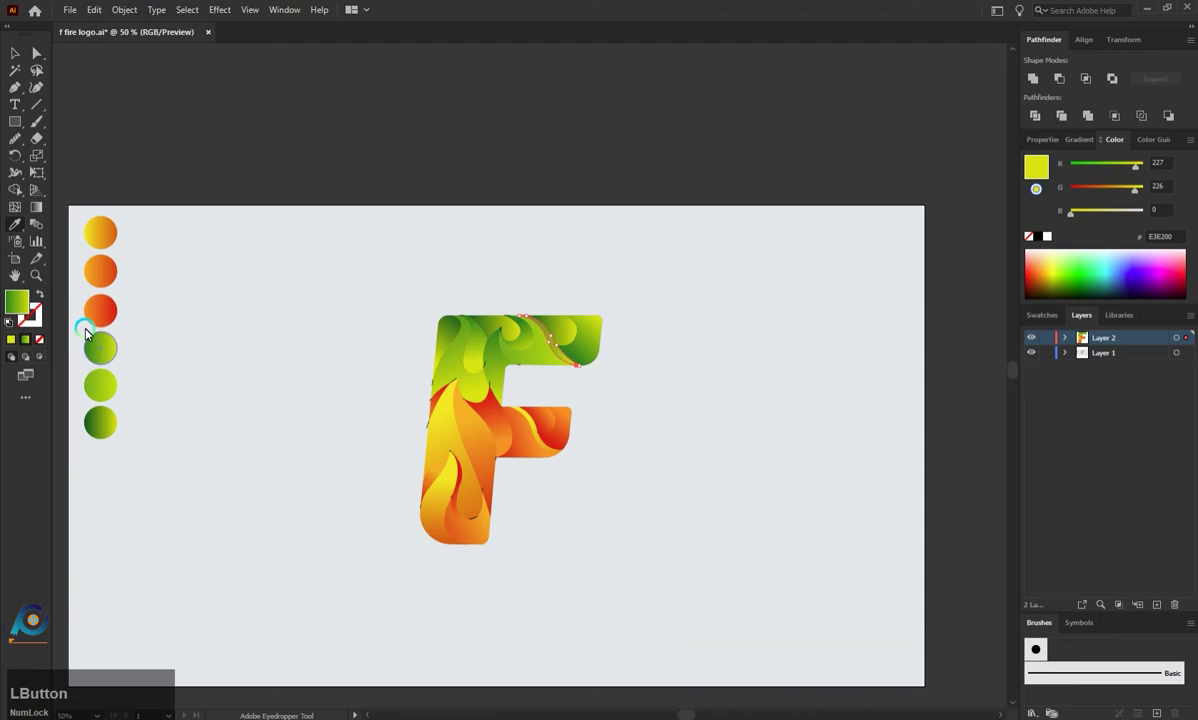
{"action": "left_click", "coordinate": [41, 211]}
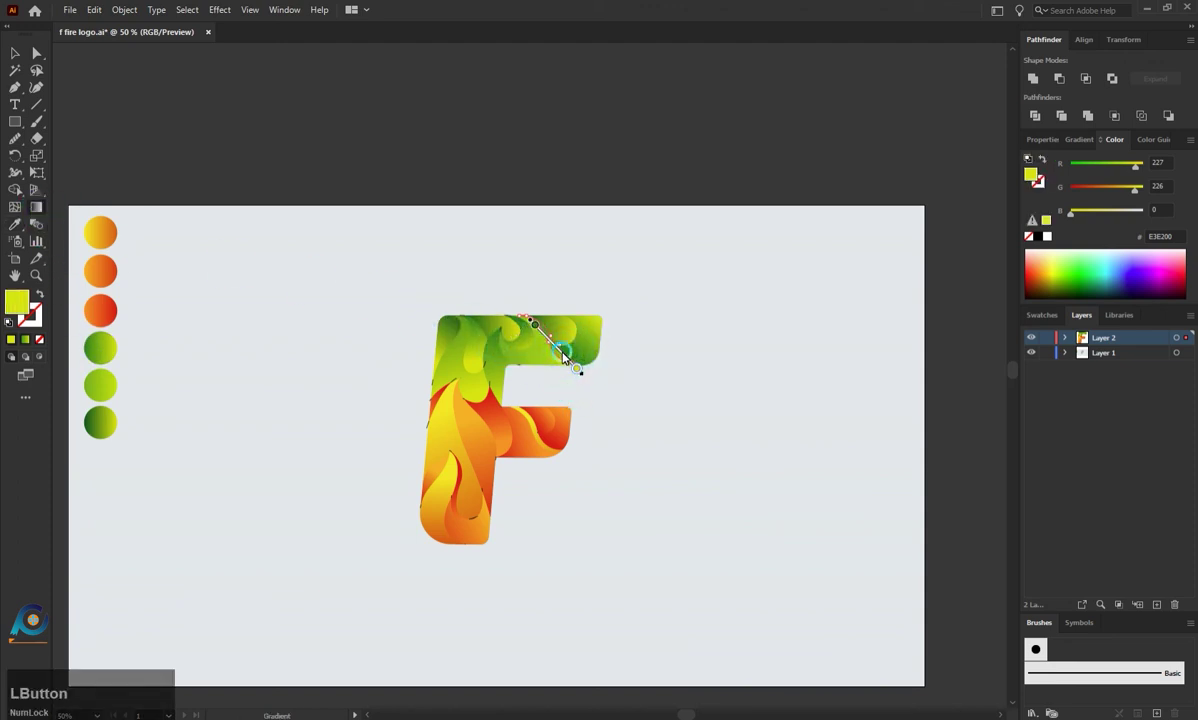
{"action": "key", "text": "a"}
{"action": "left_click", "coordinate": [553, 277]}
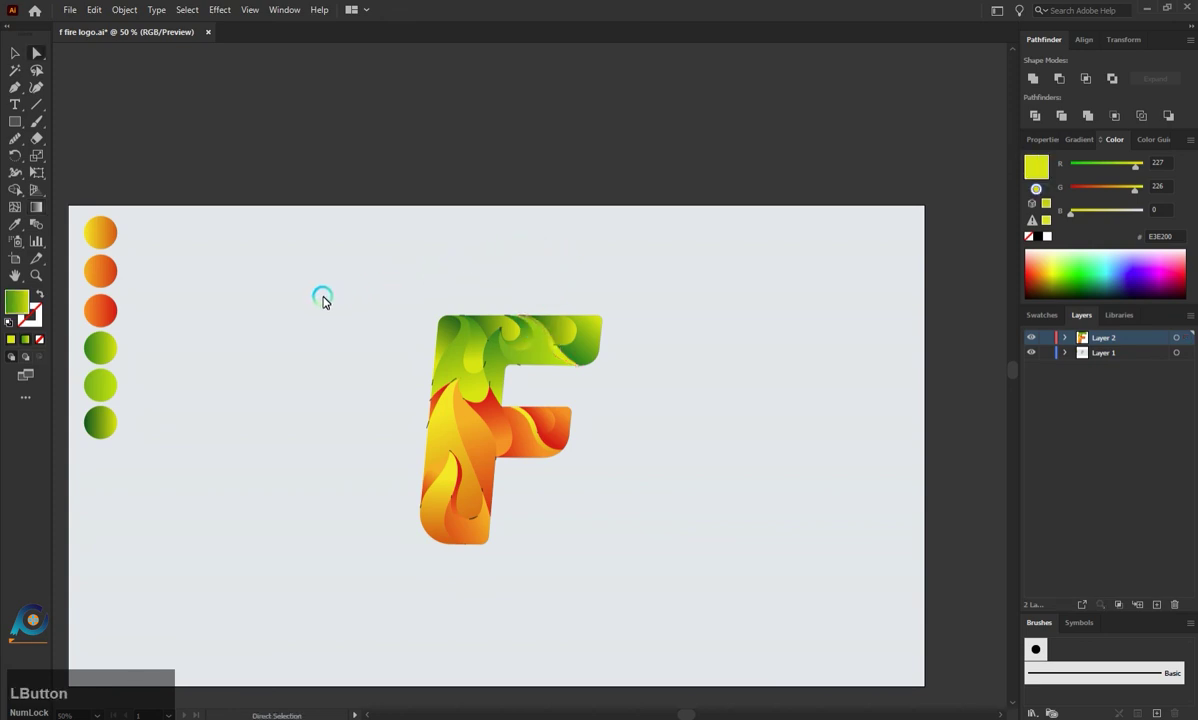
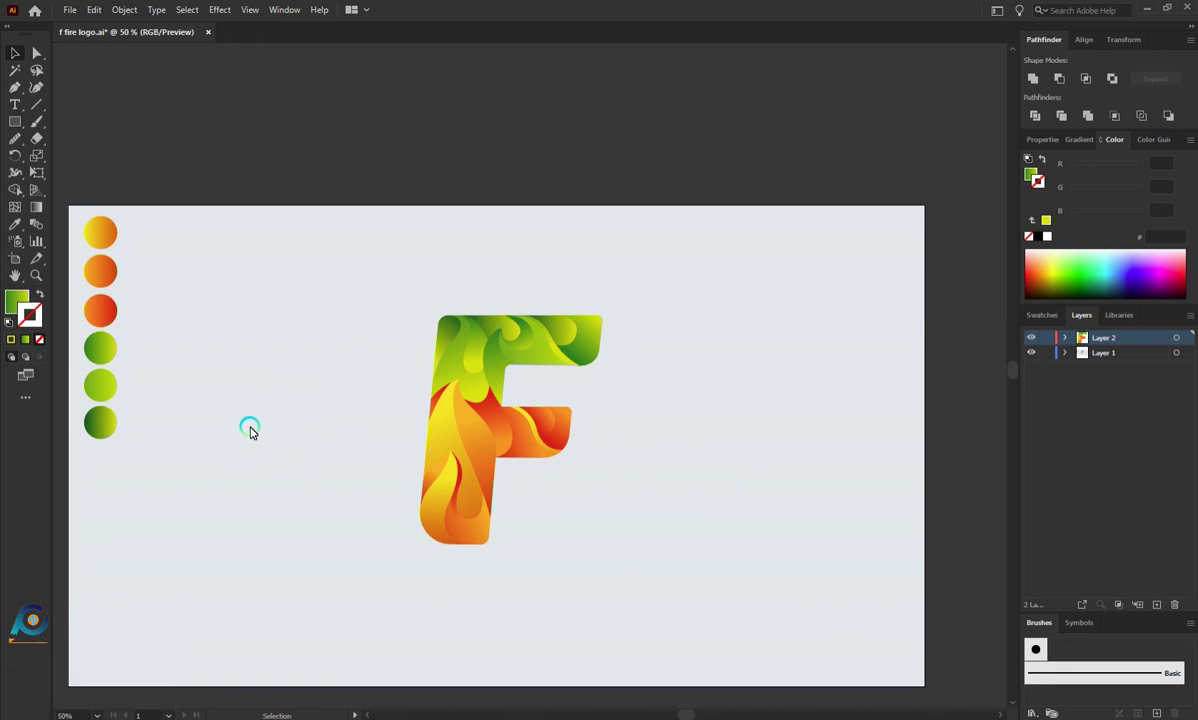
Step: Zoom into the top arm, merge the inner-corner region with Shape Builder, and ready a gradient sample
{"action": "key", "text": "alt+Num_Lock"}
{"action": "scroll", "scroll_direction": "up", "scroll_amount": 3}
{"action": "scroll", "scroll_direction": "up", "scroll_amount": 3}
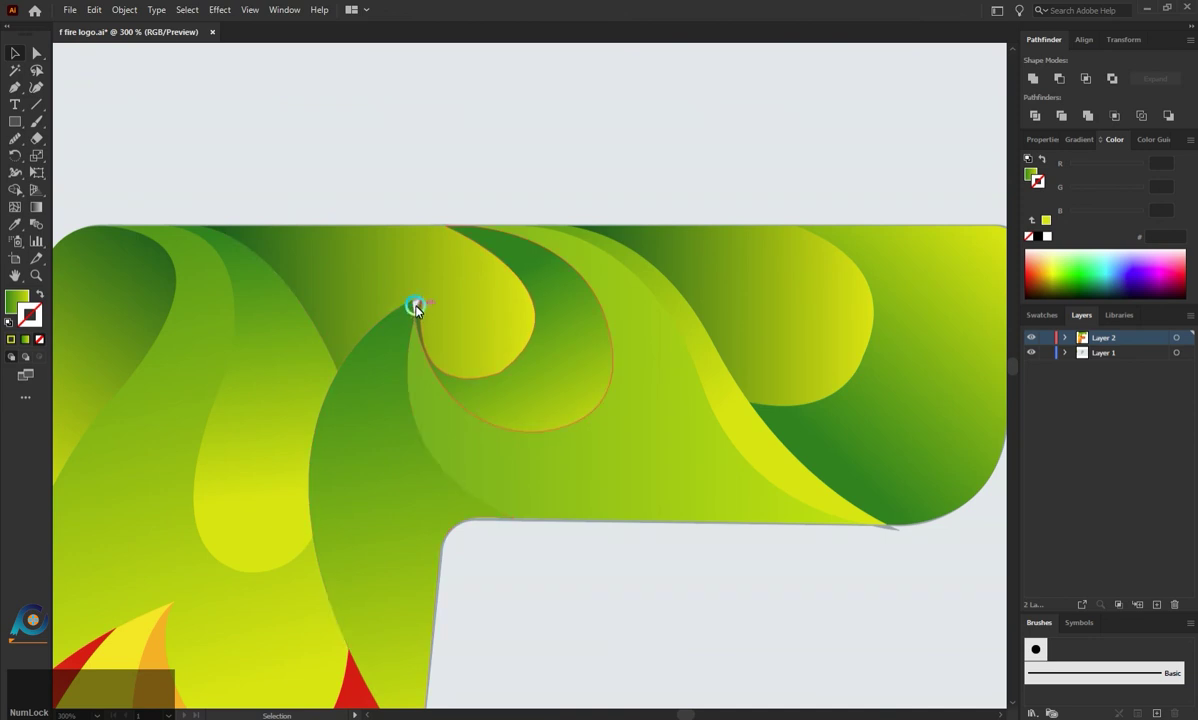
{"action": "left_click", "coordinate": [420, 308]}
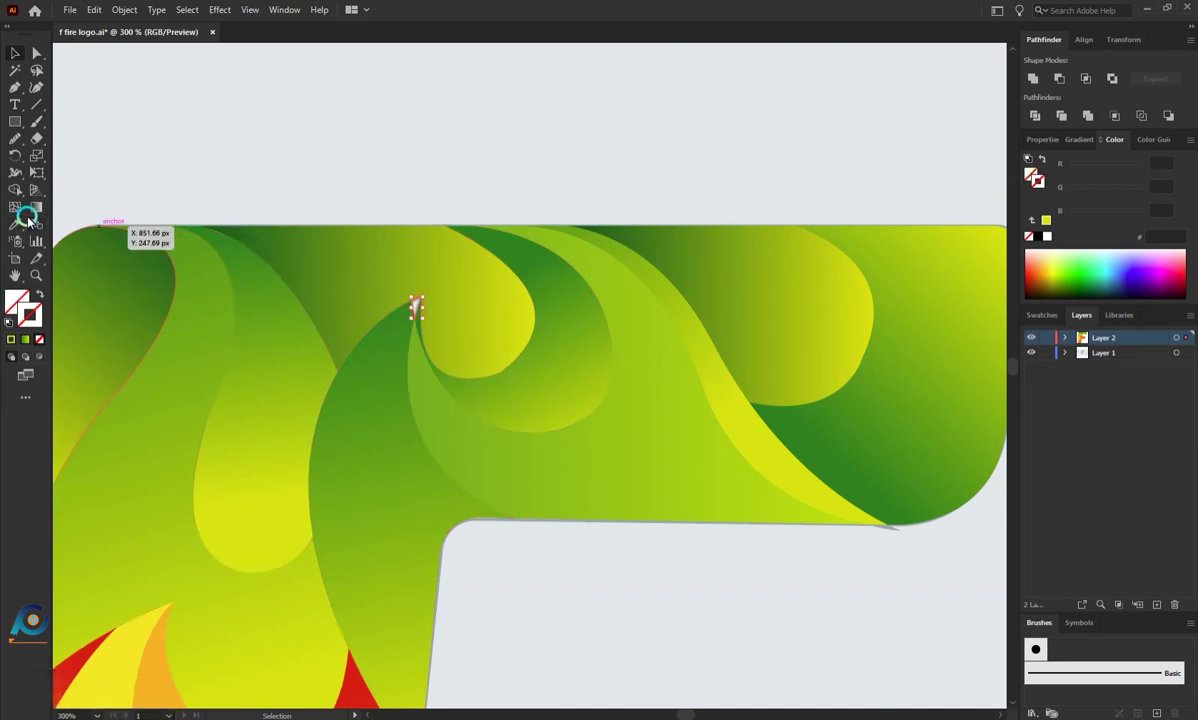
{"action": "left_click", "coordinate": [28, 198]}
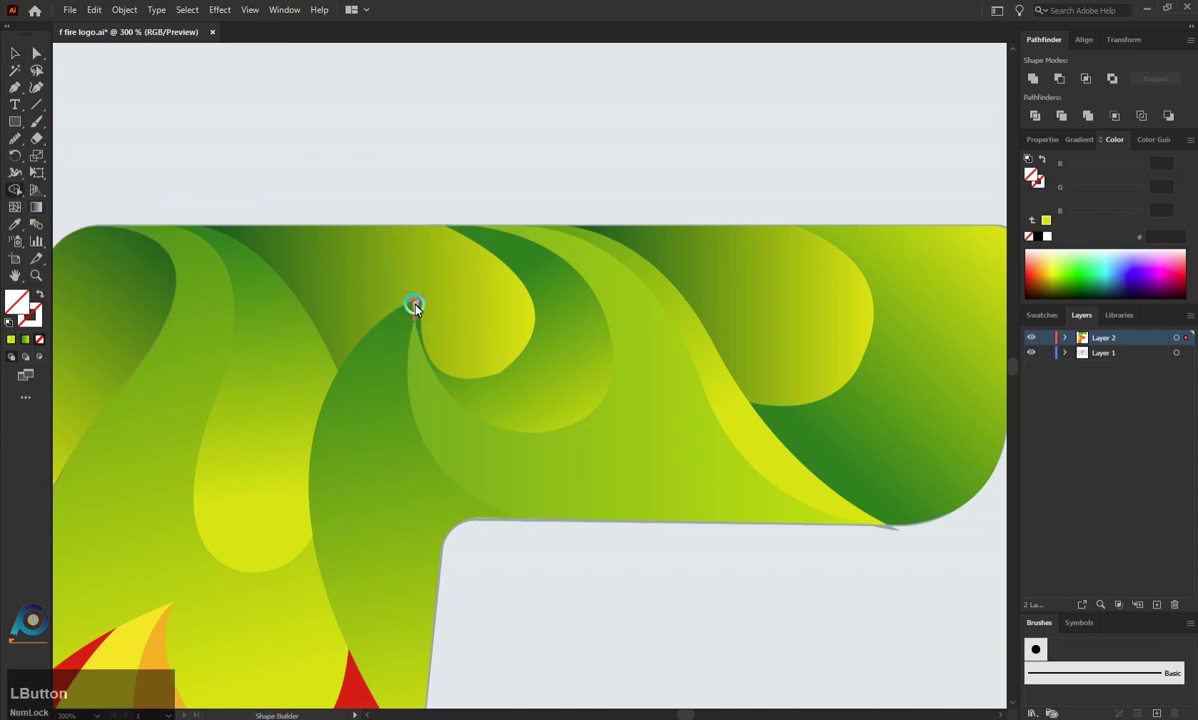
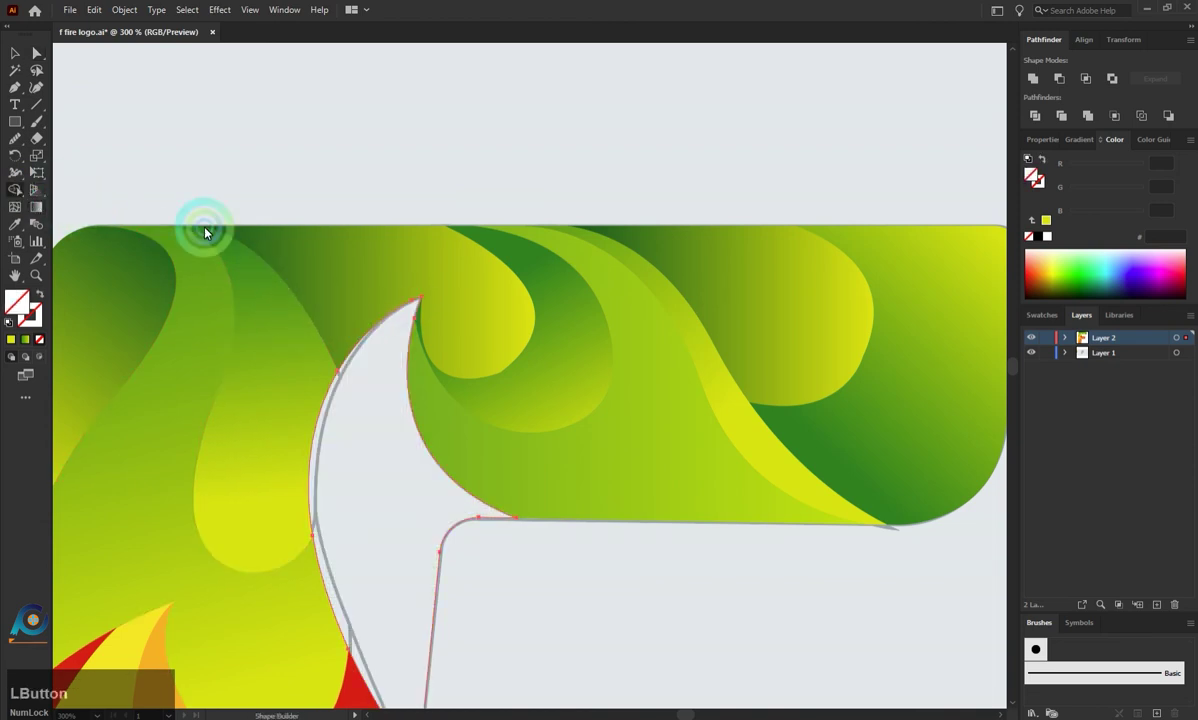
{"action": "scroll", "scroll_direction": "down", "scroll_amount": 3}
{"action": "left_click", "coordinate": [502, 547]}
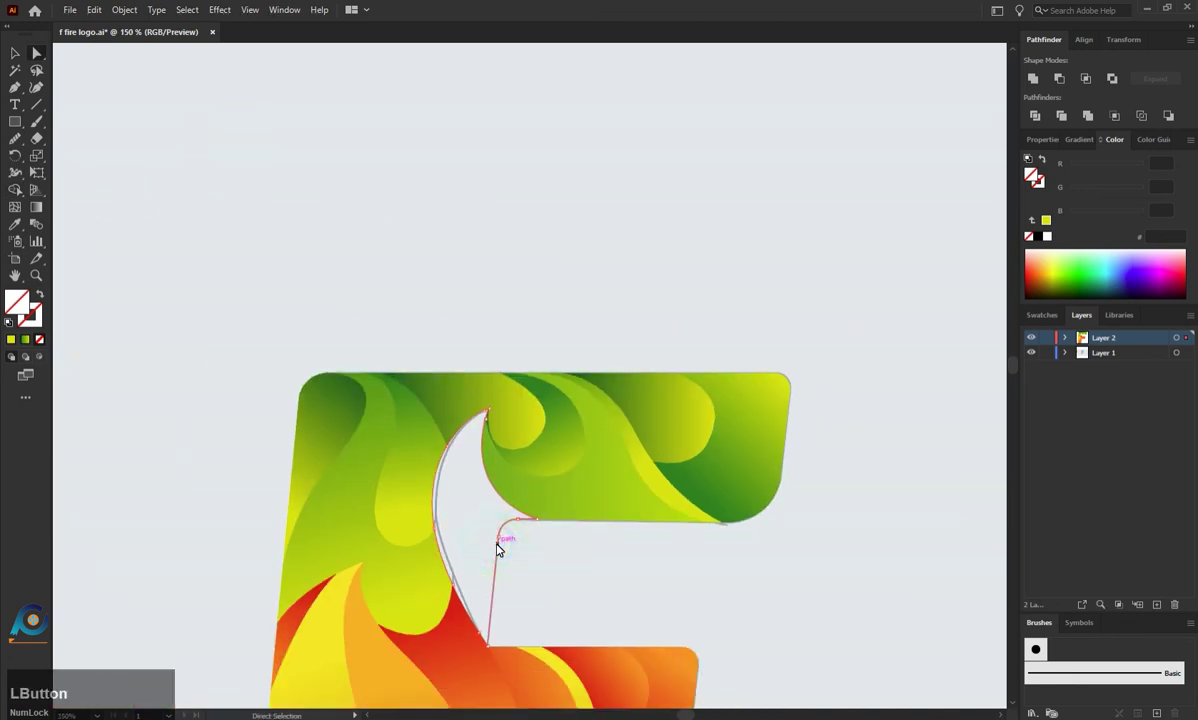
{"action": "key", "text": "i"}
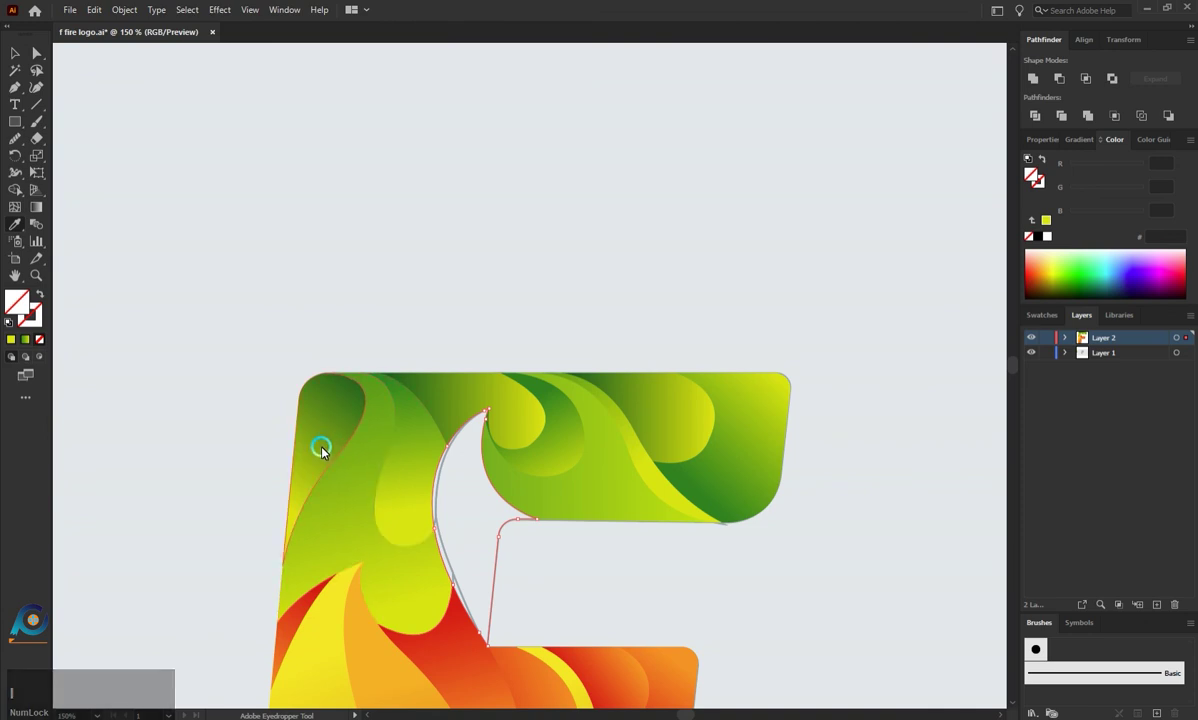
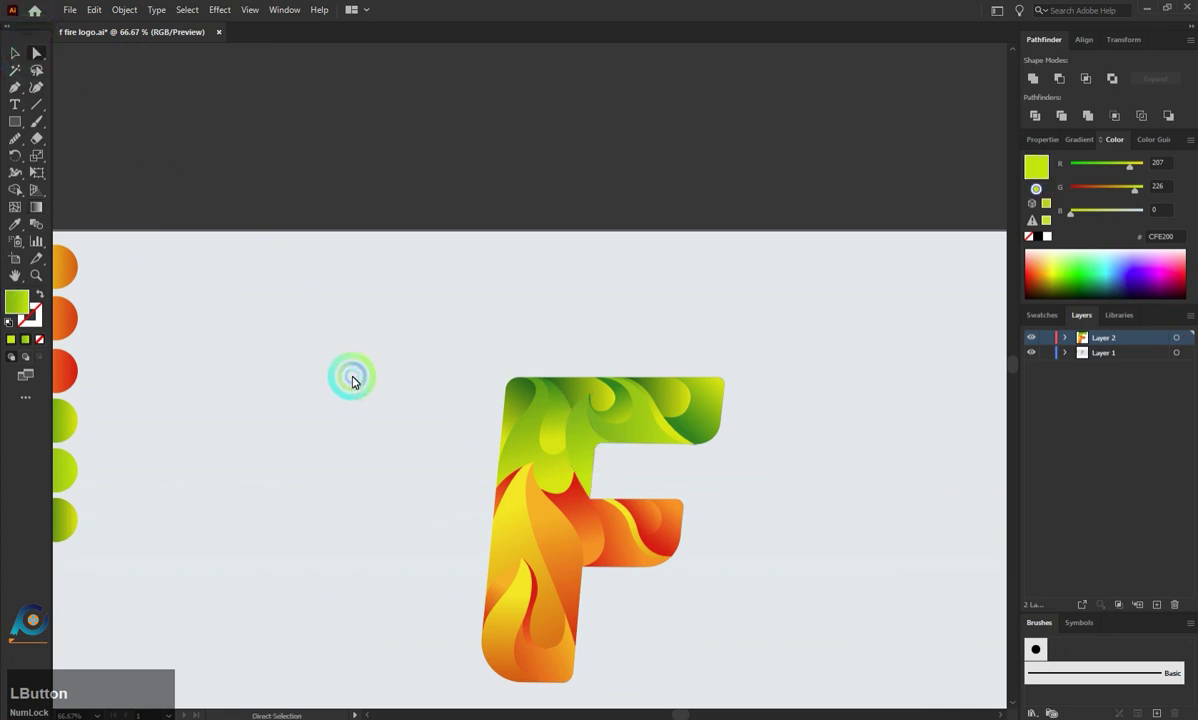
{"action": "scroll", "scroll_direction": "down", "scroll_amount": 3}
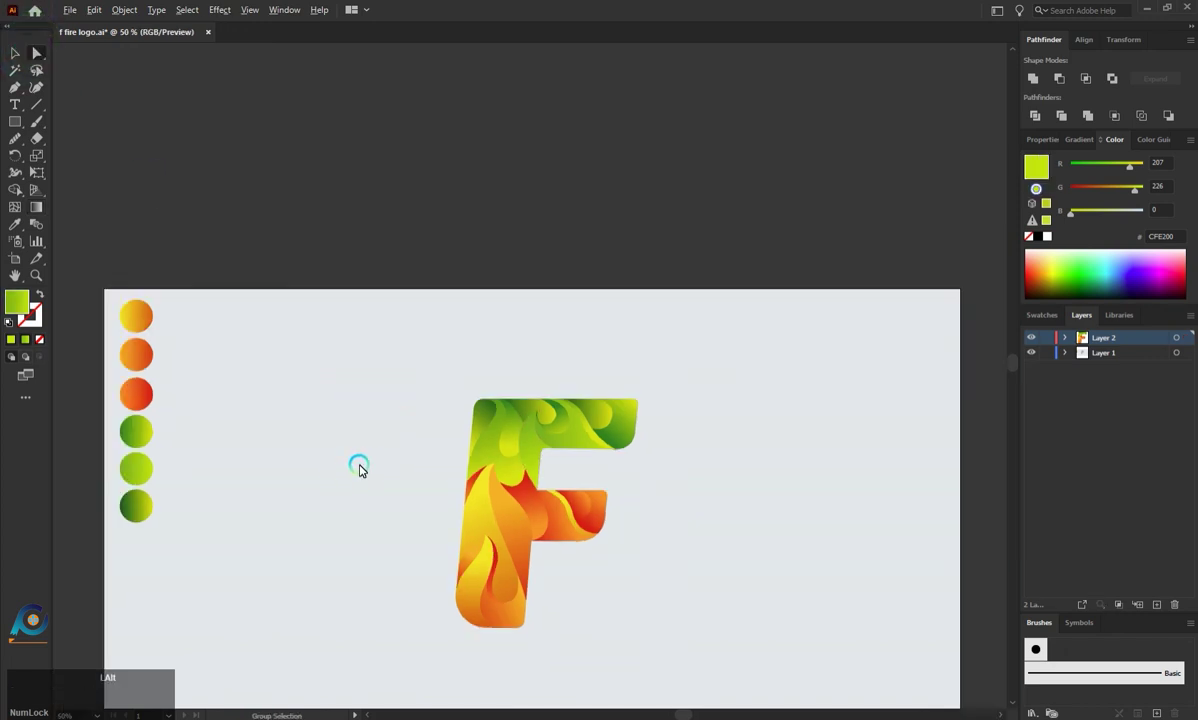
{"action": "scroll", "scroll_direction": "up", "scroll_amount": 3}
{"action": "scroll", "scroll_direction": "down", "scroll_amount": 3}
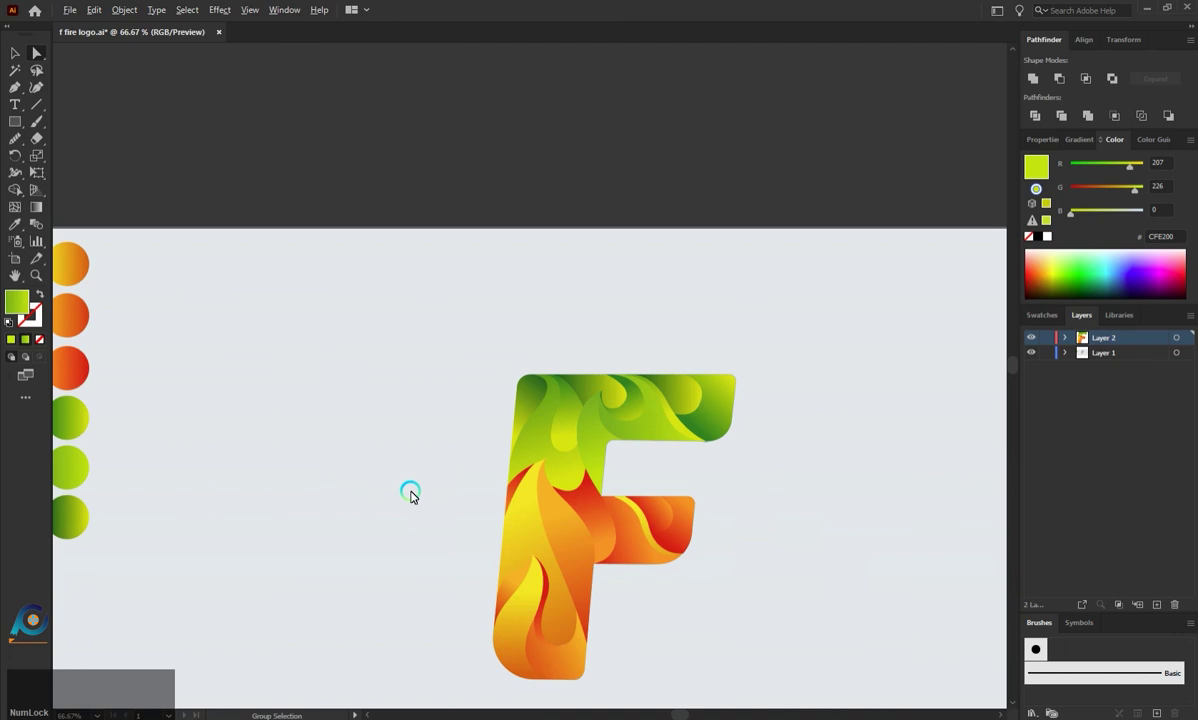
{"action": "left_click", "coordinate": [637, 410]}
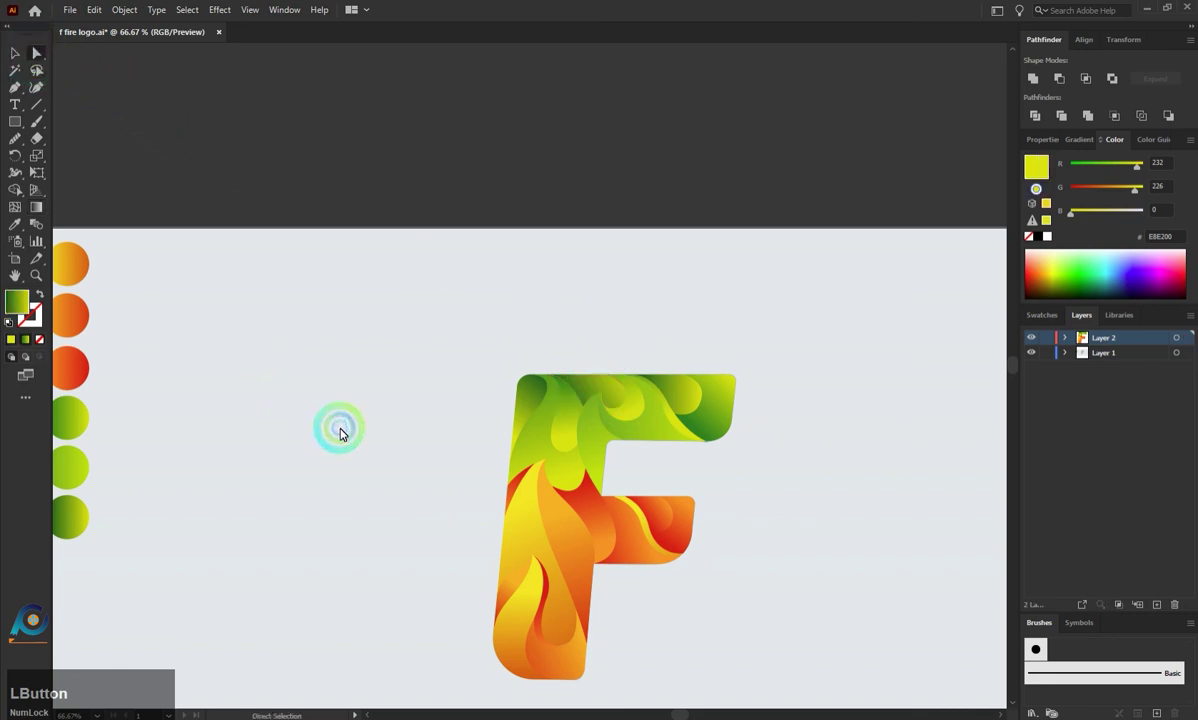
{"action": "scroll", "scroll_direction": "down", "scroll_amount": 3}
{"action": "scroll", "scroll_direction": "up", "scroll_amount": 3}
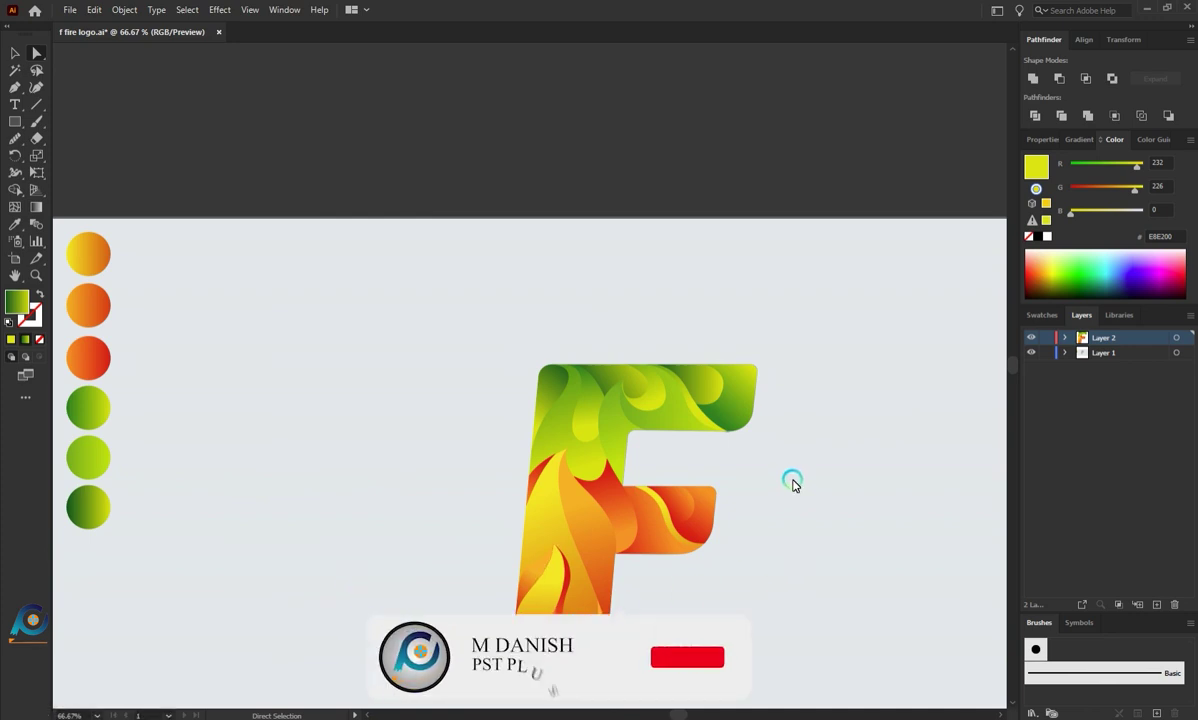
{"action": "key", "text": "alt+Num_Lock"}
{"action": "scroll", "scroll_direction": "down", "scroll_amount": 3}
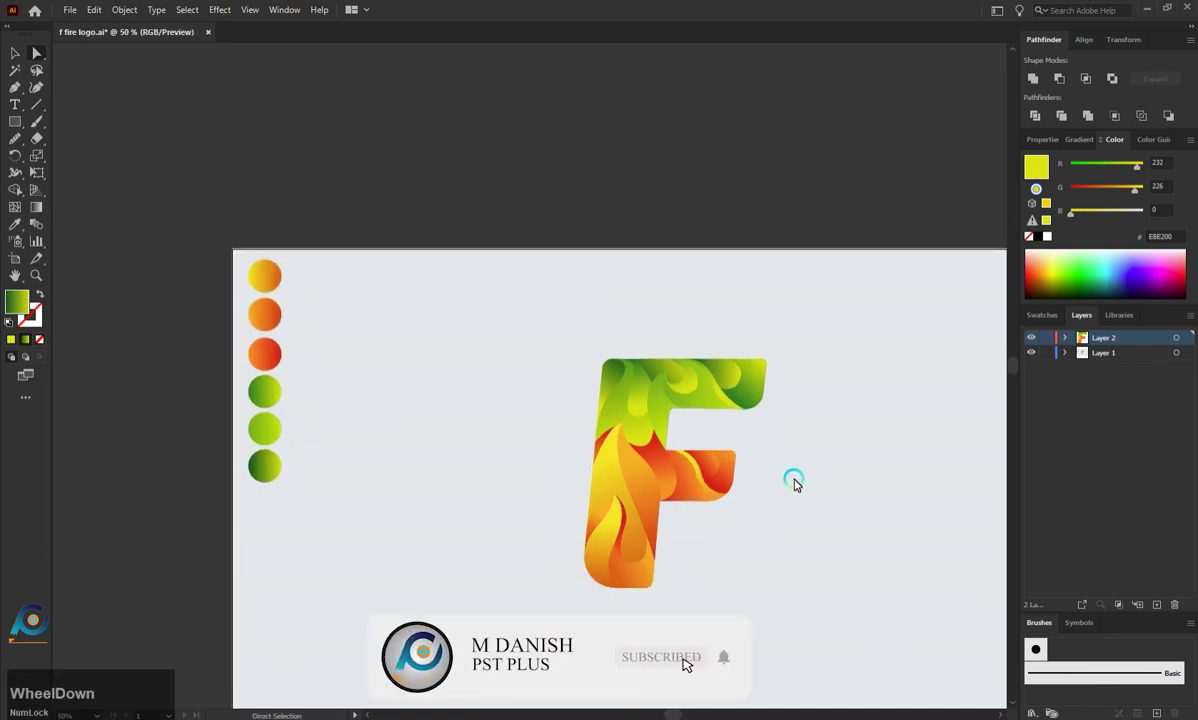
{"action": "scroll", "scroll_direction": "up", "scroll_amount": 3}
{"action": "scroll", "scroll_direction": "down", "scroll_amount": 3}
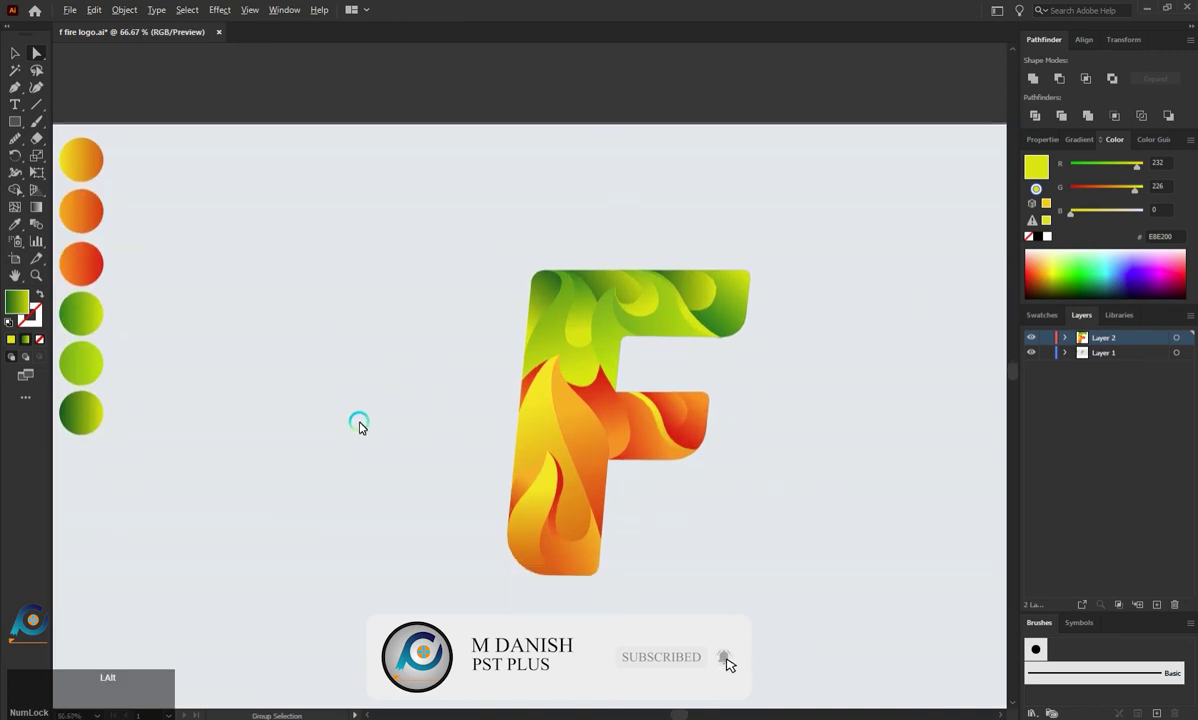
{"action": "scroll", "scroll_direction": "down", "scroll_amount": 3}
{"action": "scroll", "scroll_direction": "up", "scroll_amount": 3}
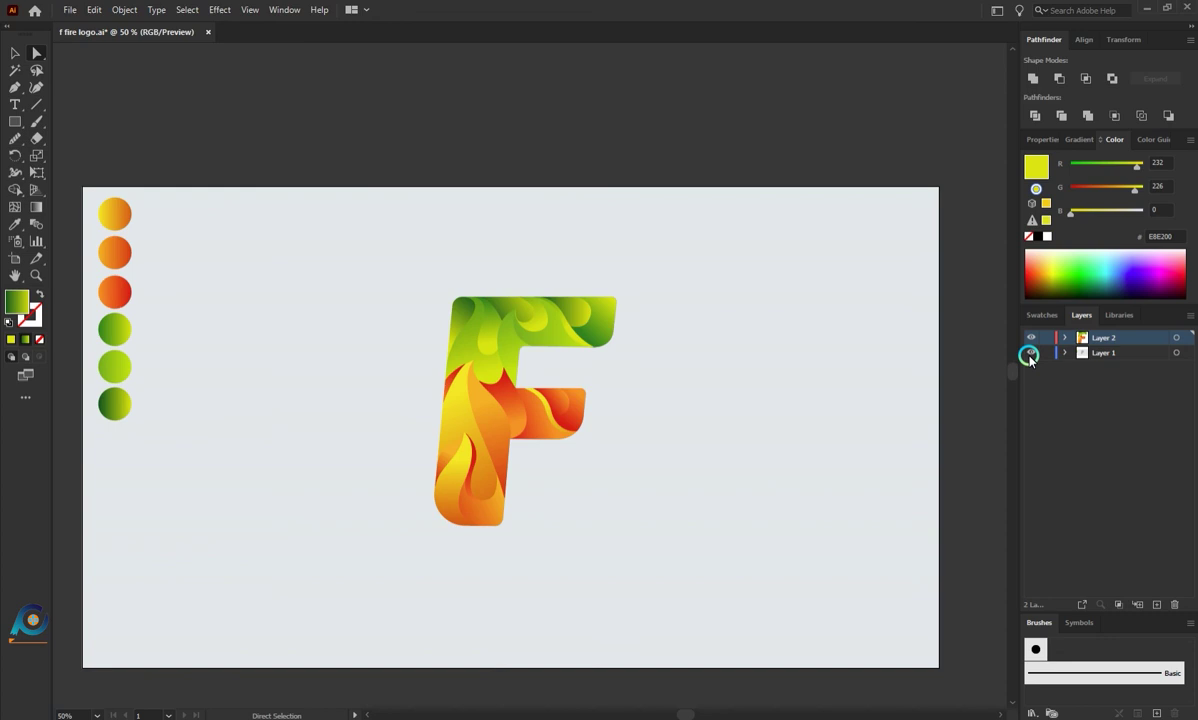
Step: Hide the colour-circle layer and apply a Multiply 75%, 7px offset, 5px blur drop shadow to the F
{"action": "left_click", "coordinate": [1038, 361]}
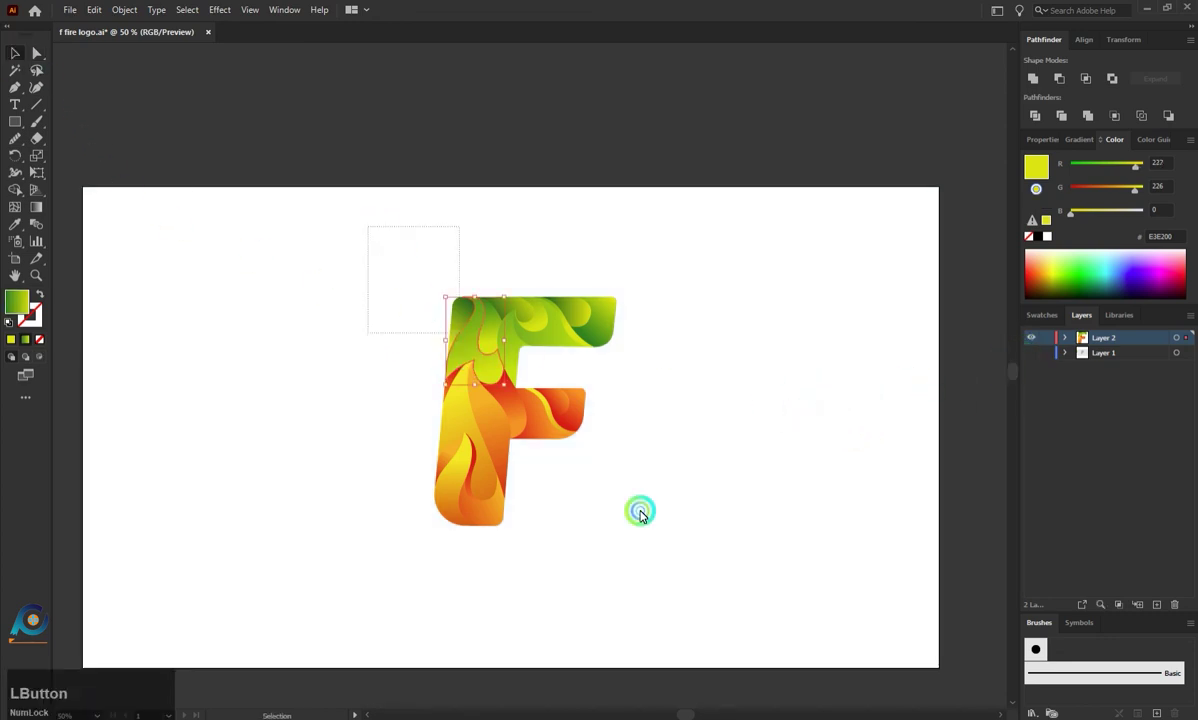
{"action": "key", "text": "ctrl+g"}
{"action": "left_click", "coordinate": [230, 10]}
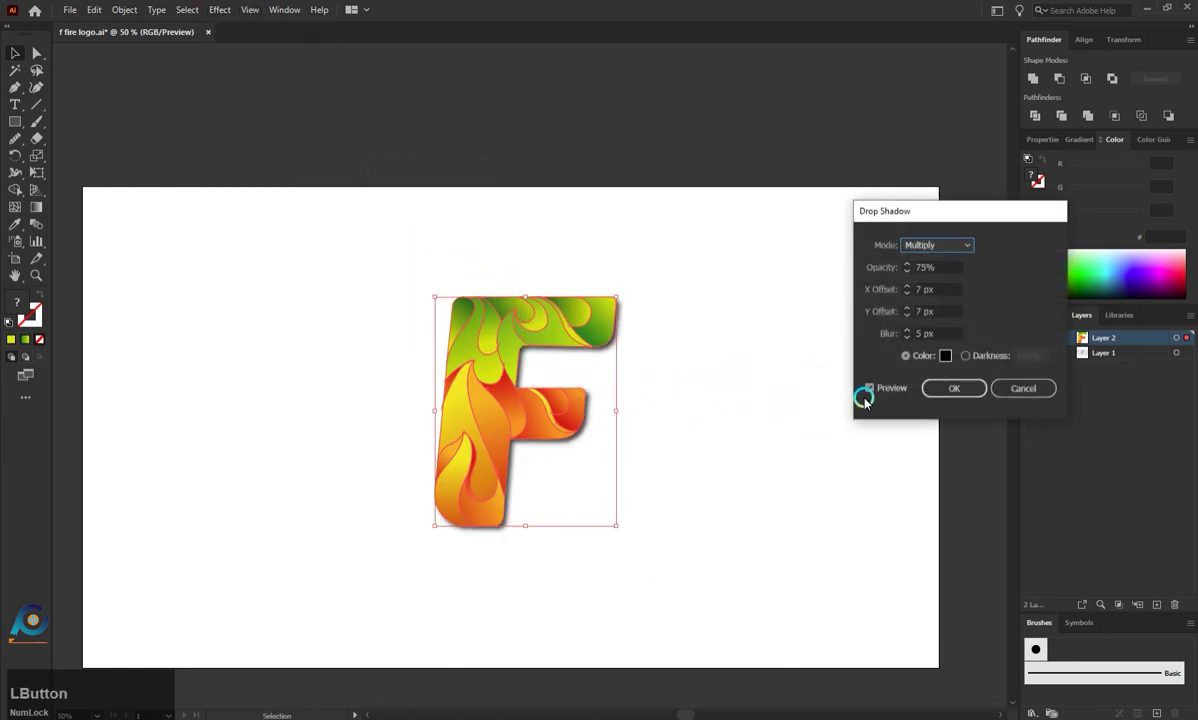
{"action": "left_click", "coordinate": [917, 290]}
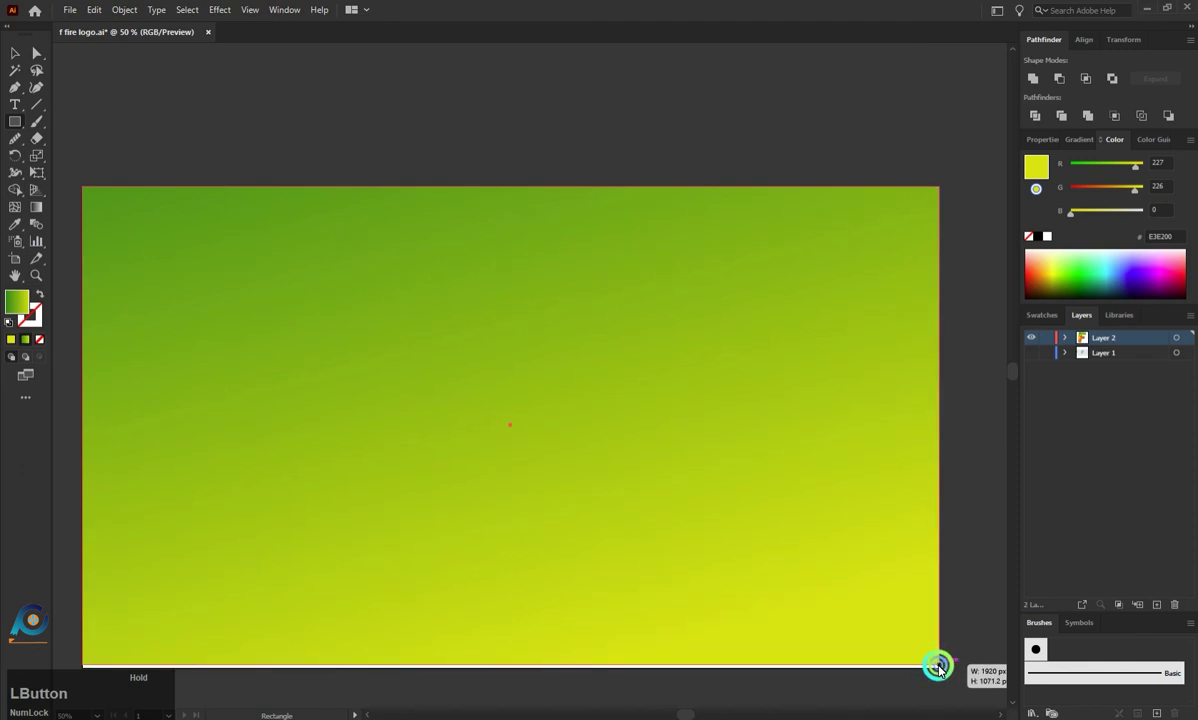
Step: Send the artboard-sized rectangle behind the F and give it a solid magenta fill
{"action": "right_click", "coordinate": [290, 279]}
{"action": "left_click", "coordinate": [488, 586]}
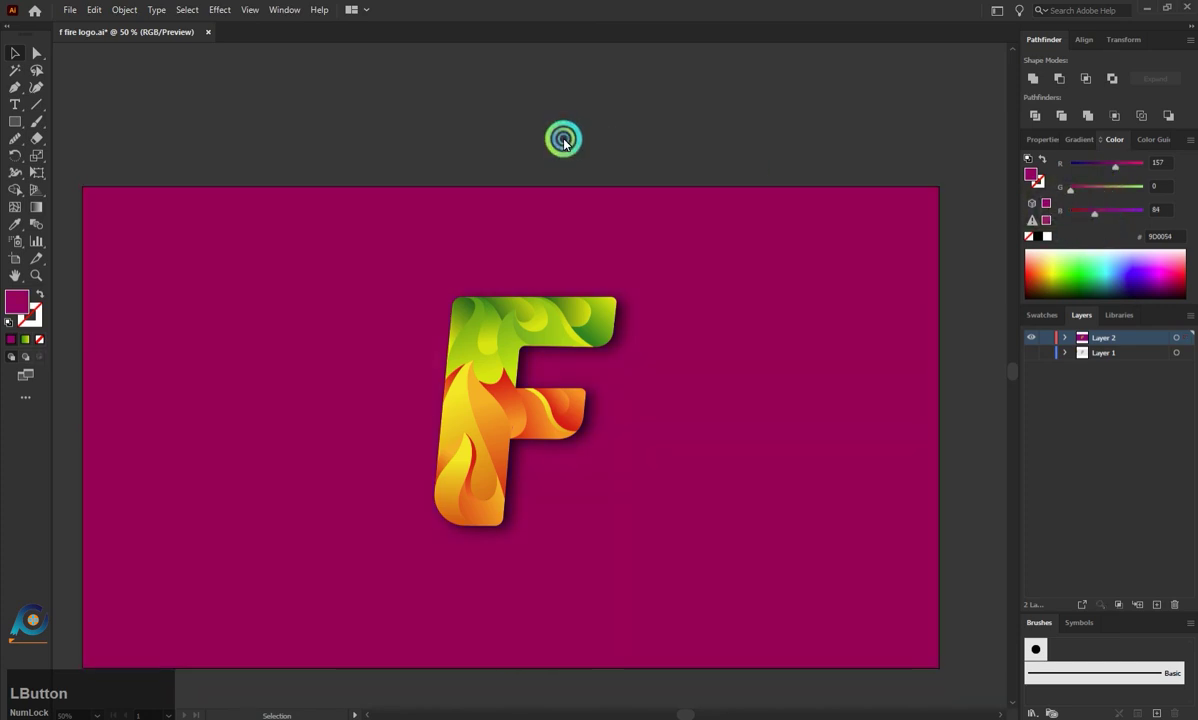
{"action": "scroll", "scroll_direction": "down", "scroll_amount": 3}
{"action": "scroll", "scroll_direction": "up", "scroll_amount": 3}
{"action": "scroll", "scroll_direction": "up", "scroll_amount": 3}
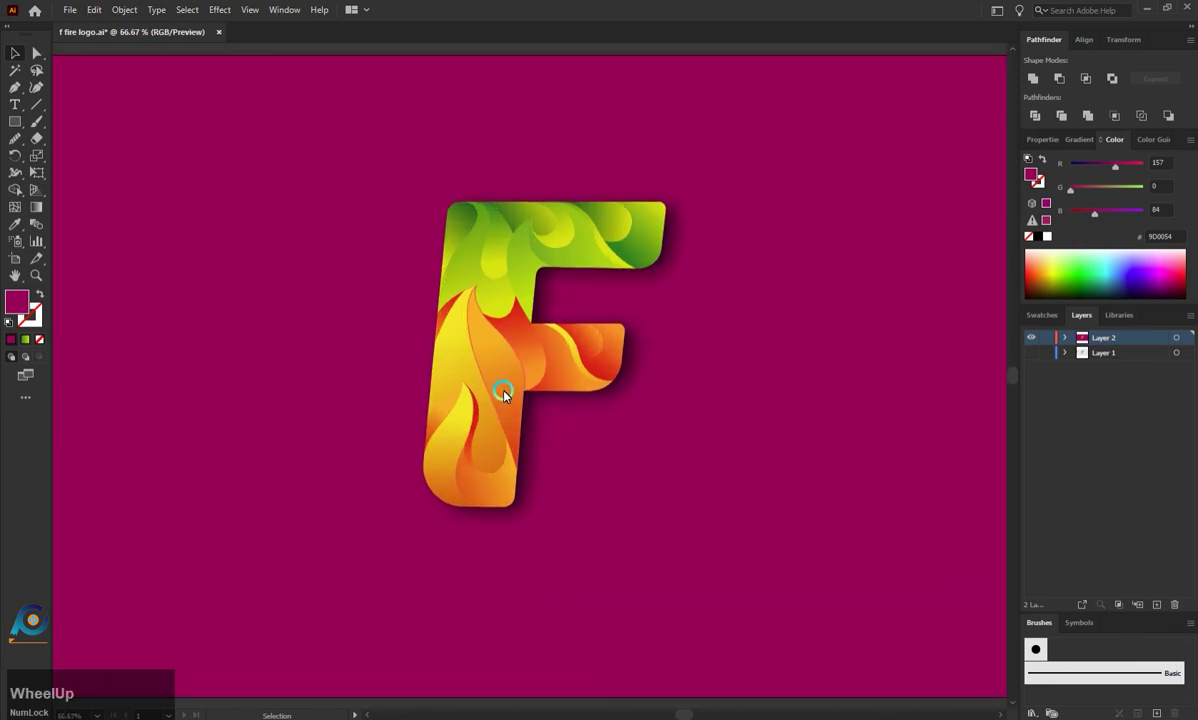
Step: Recolour the background rectangle to olive green by raising the G slider to 159
{"action": "left_click", "coordinate": [1109, 190]}
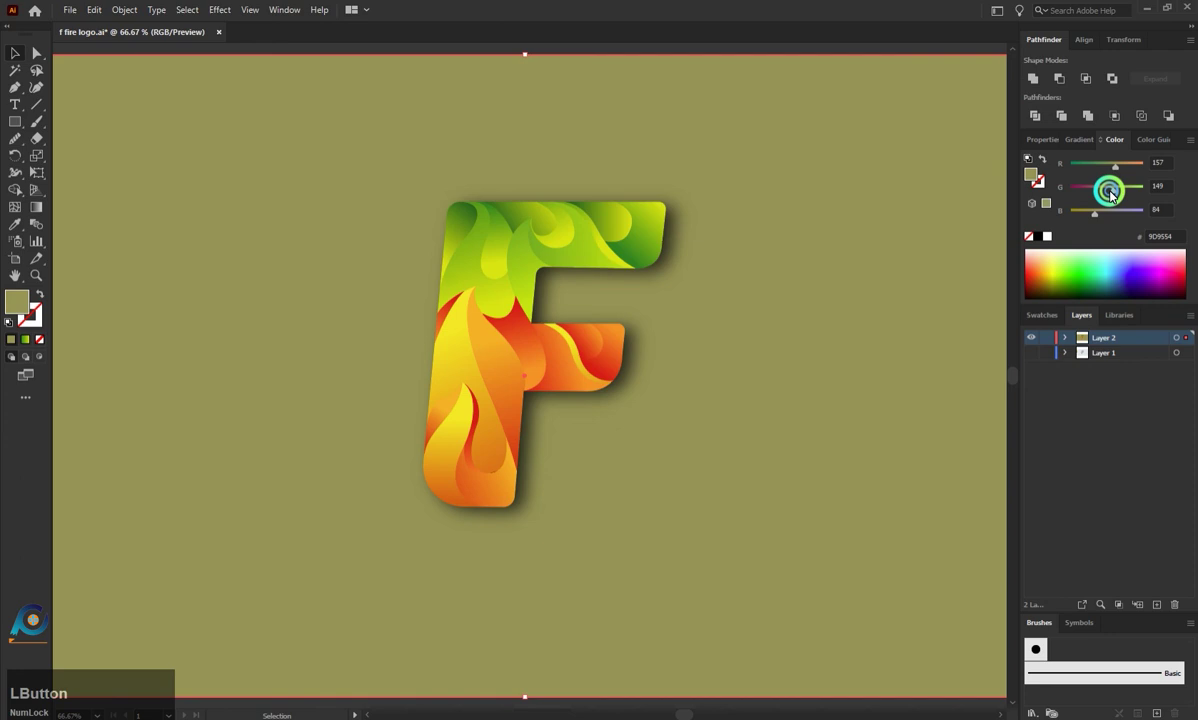
{"action": "scroll", "scroll_direction": "down", "scroll_amount": 3}
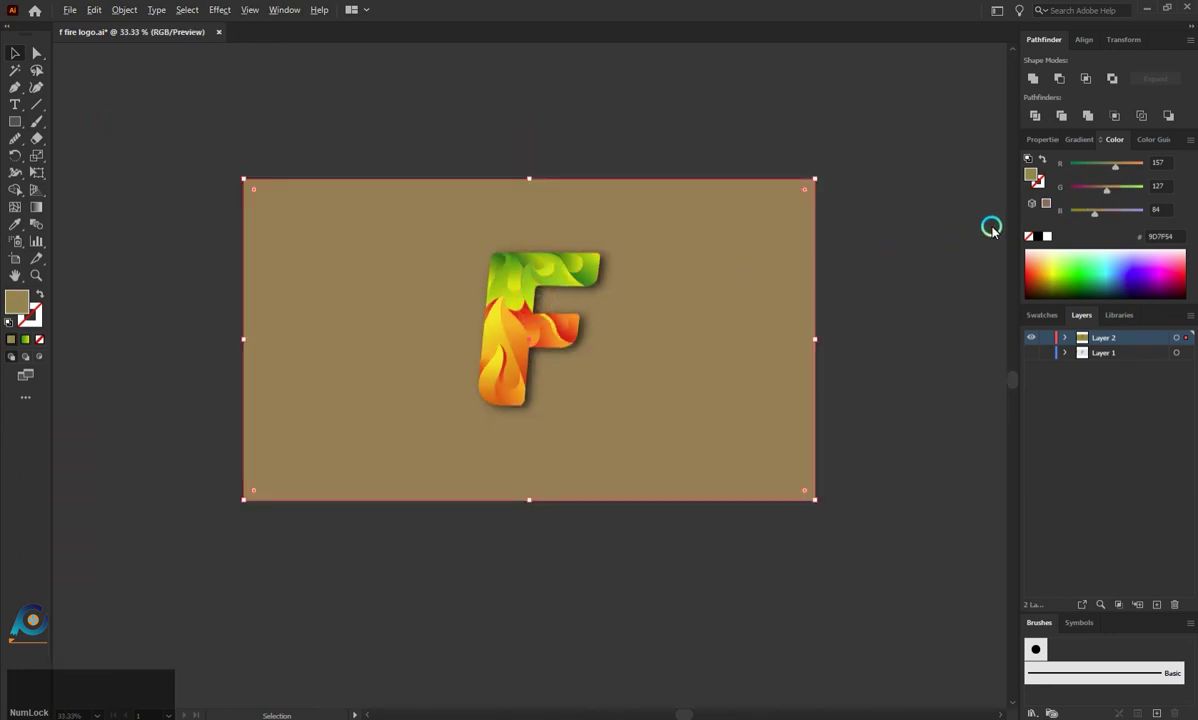
{"action": "left_click", "coordinate": [1114, 194]}
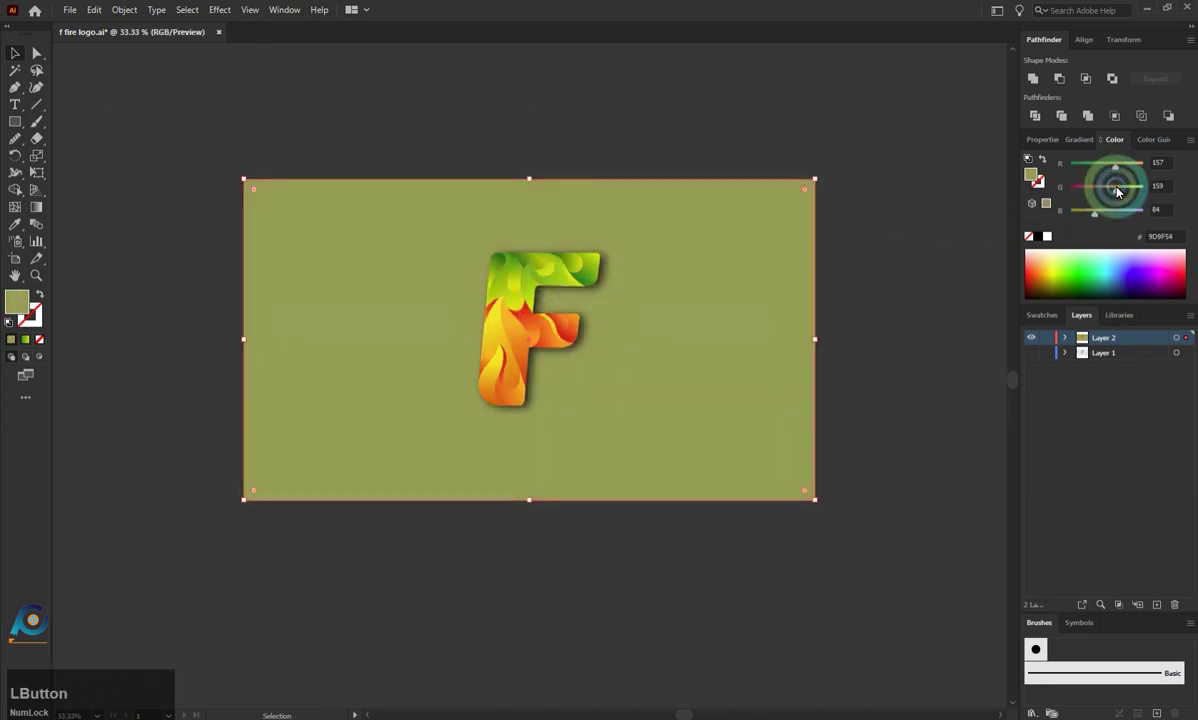
{"action": "scroll", "scroll_direction": "up", "scroll_amount": 3}
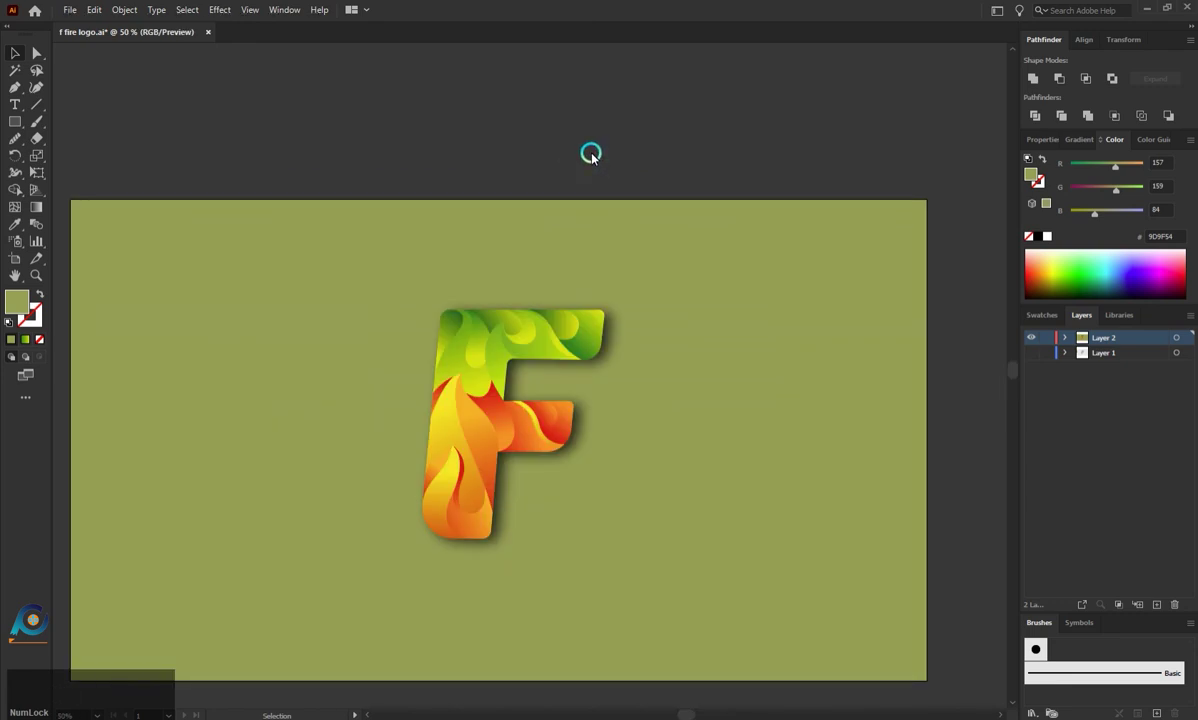
{"action": "scroll", "scroll_direction": "down", "scroll_amount": 3}
{"action": "scroll", "scroll_direction": "down", "scroll_amount": 3}
{"action": "scroll", "scroll_direction": "up", "scroll_amount": 3}
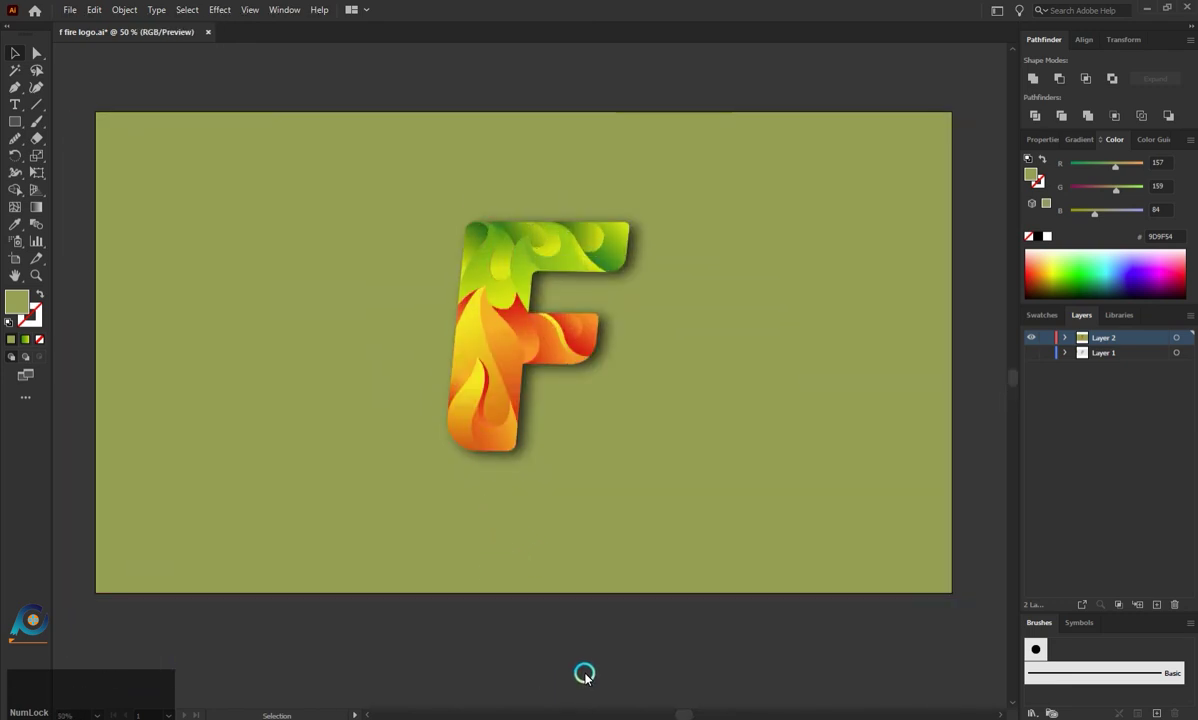
{"action": "scroll", "scroll_direction": "up", "scroll_amount": 3}
{"action": "scroll", "scroll_direction": "up", "scroll_amount": 3}
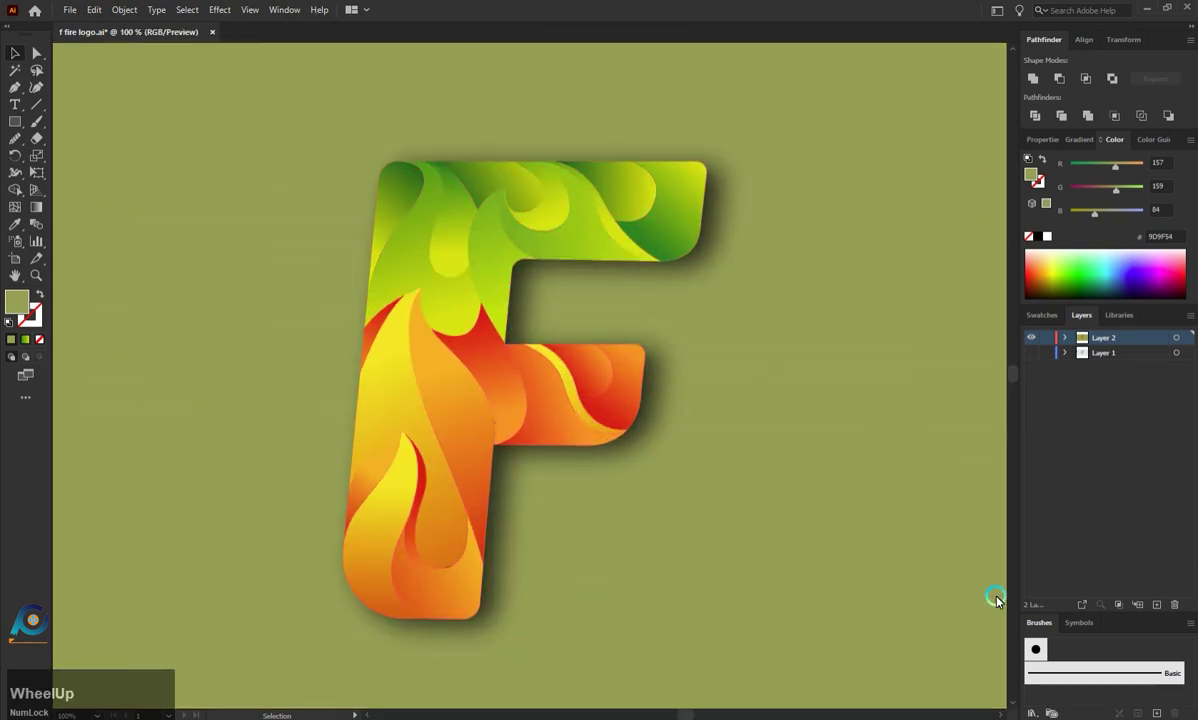